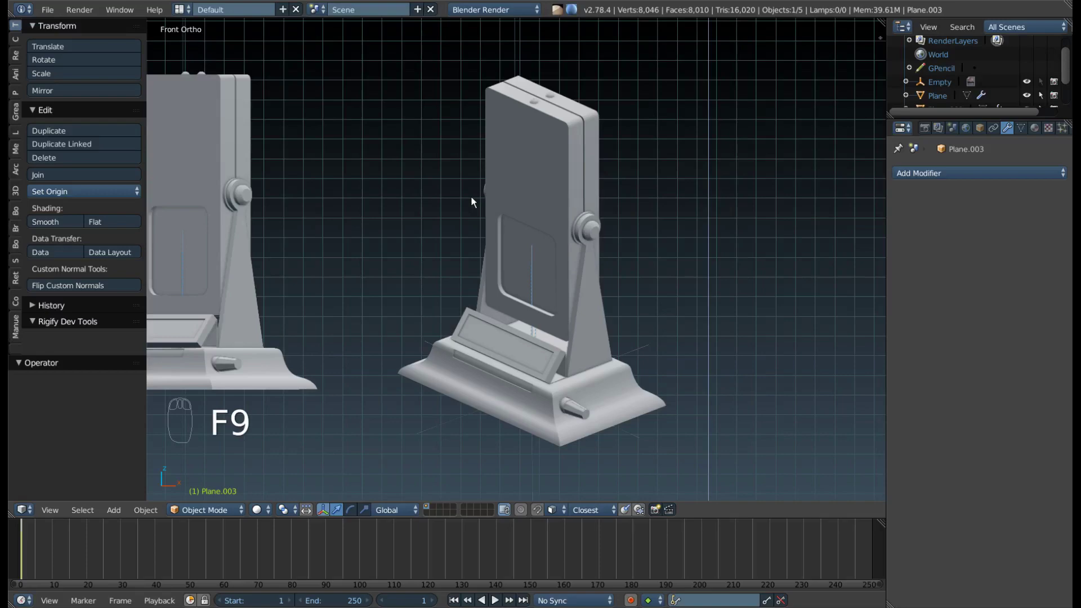
Frame the screen stand in front view and trial a vertical move of the selected part.
drag(491, 203, 428, 226)
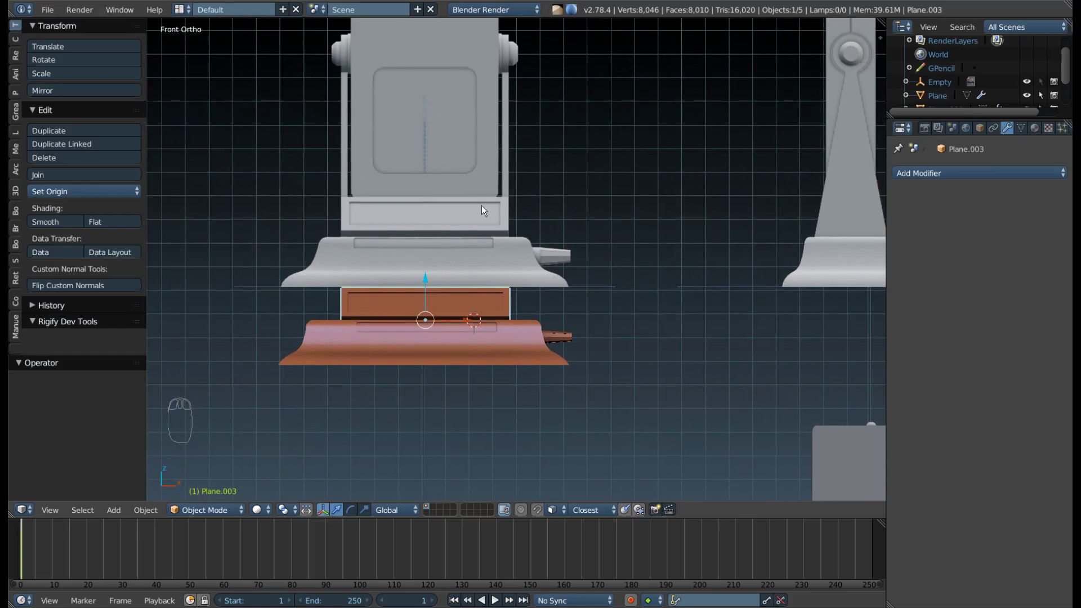
drag(521, 213, 474, 329)
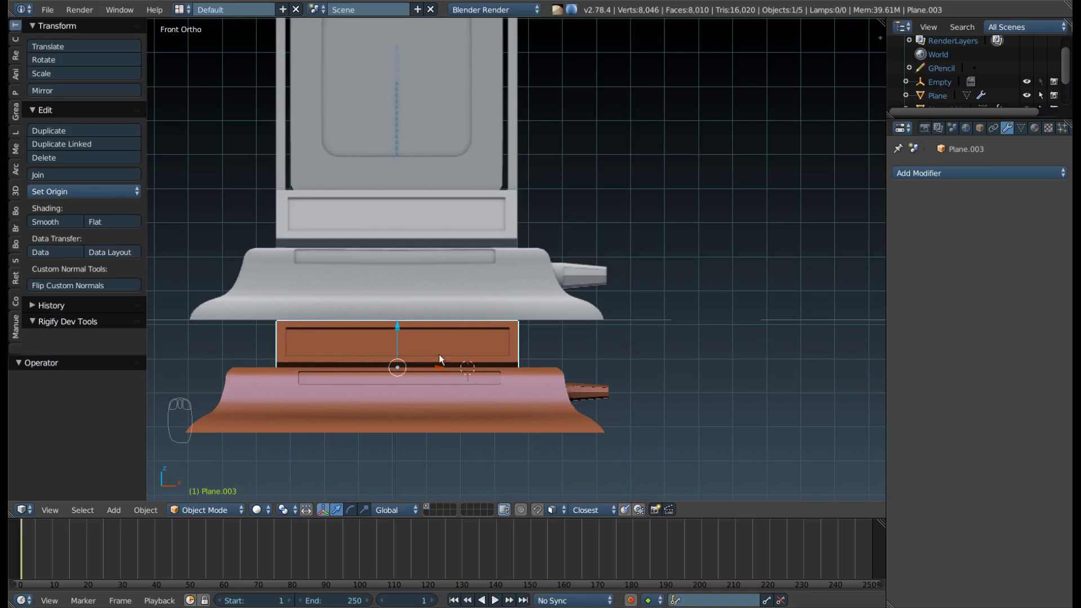
scroll(down, 3)
drag(451, 350, 402, 341)
key(g)
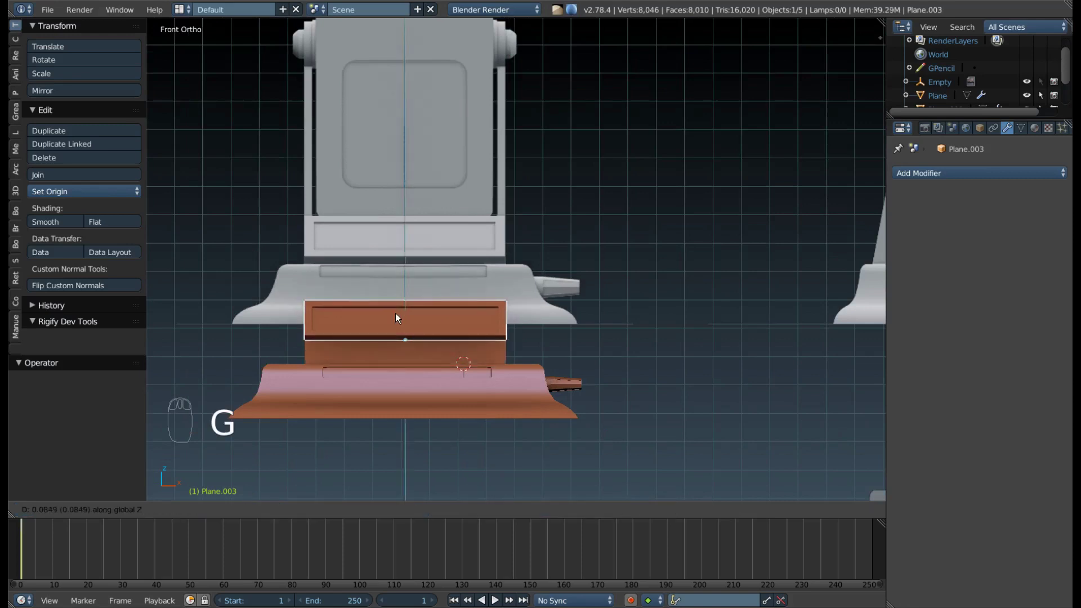
drag(478, 347, 637, 296)
key(KP_Decimal)
drag(636, 297, 523, 326)
drag(523, 325, 497, 296)
key(KP_1)
Move the orange lower panel up along Z to sit against the bottom of the screen frame.
drag(548, 302, 525, 308)
key(KP_1)
drag(564, 303, 562, 218)
key(g)
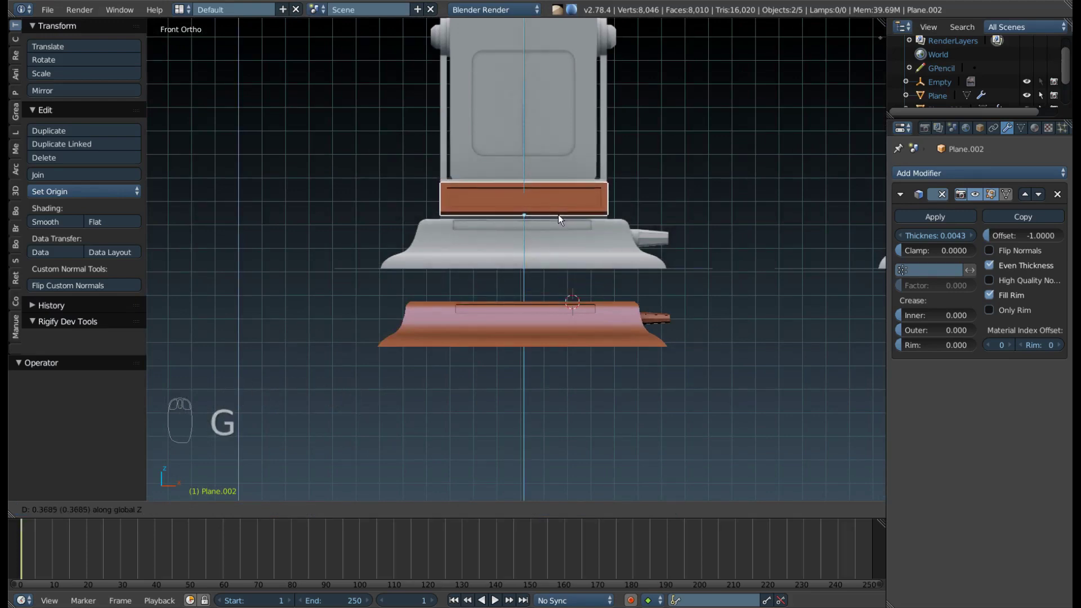
drag(524, 201, 662, 240)
key(z)
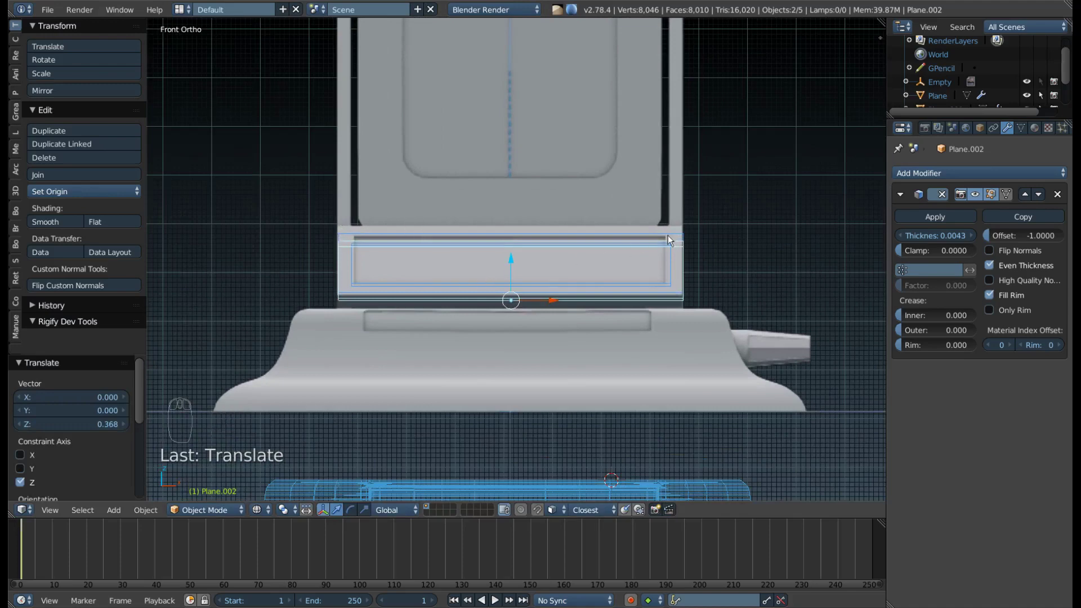
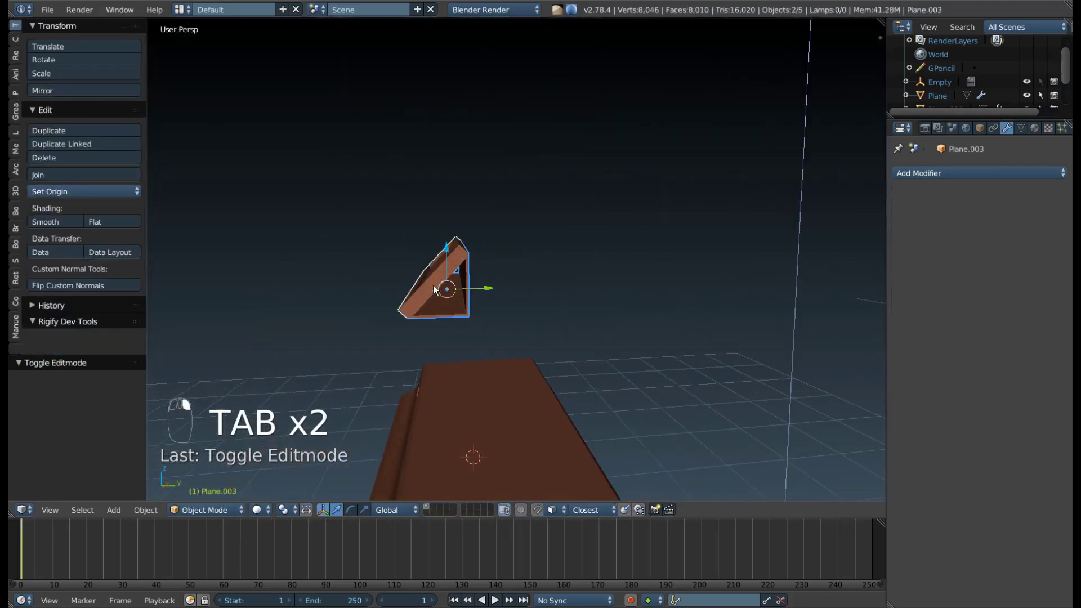
Stretch the lower panel taller along Z, checking it from the front view.
key(s)
drag(477, 304, 475, 303)
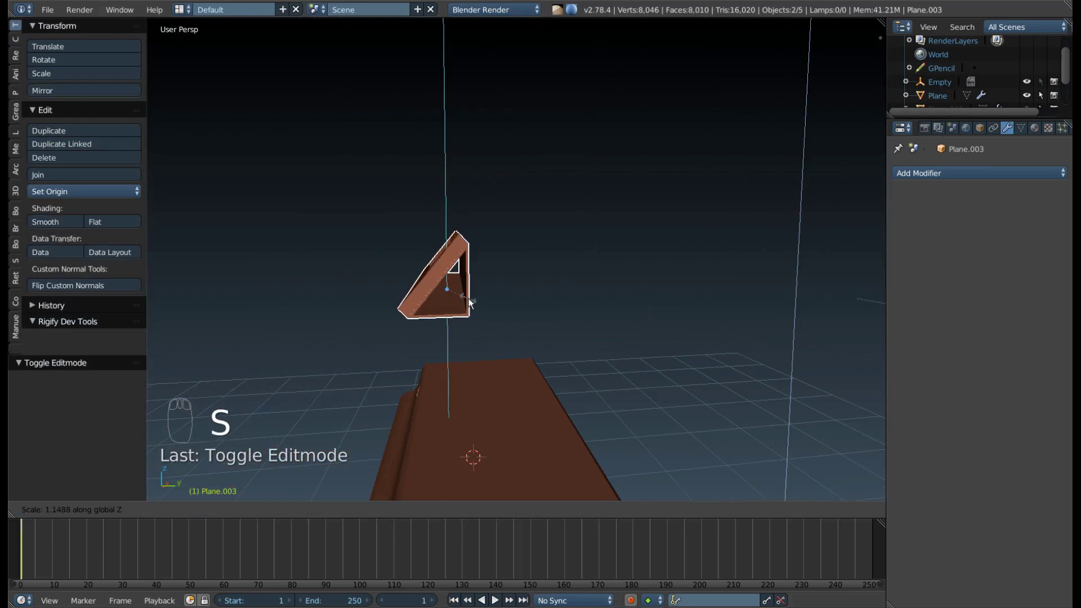
middle_click(473, 308)
key(s)
drag(521, 308, 536, 310)
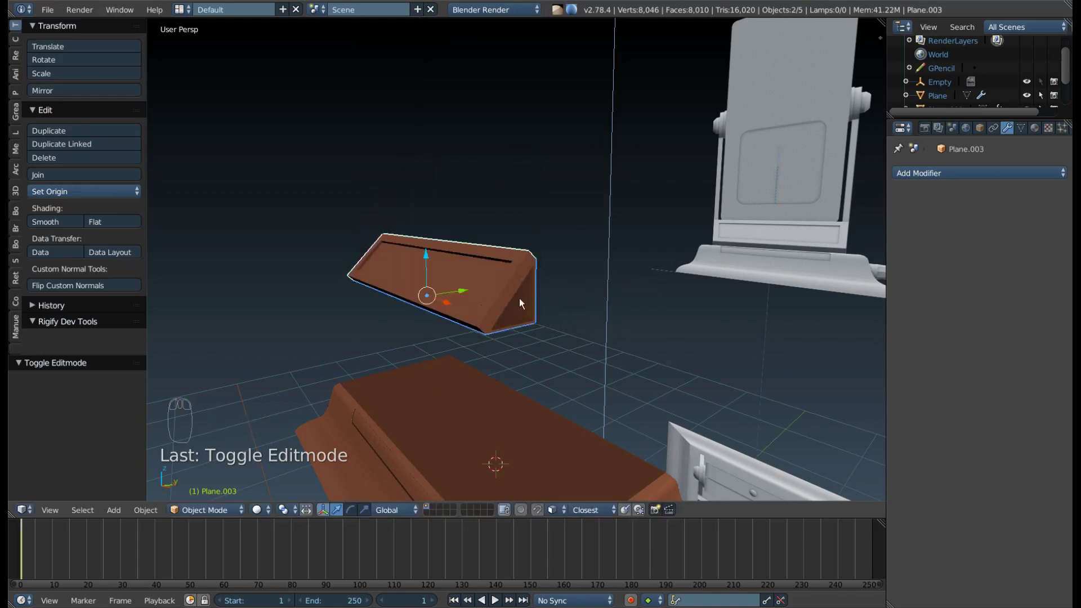
key(KP_1)
middle_click(476, 259)
key(z)
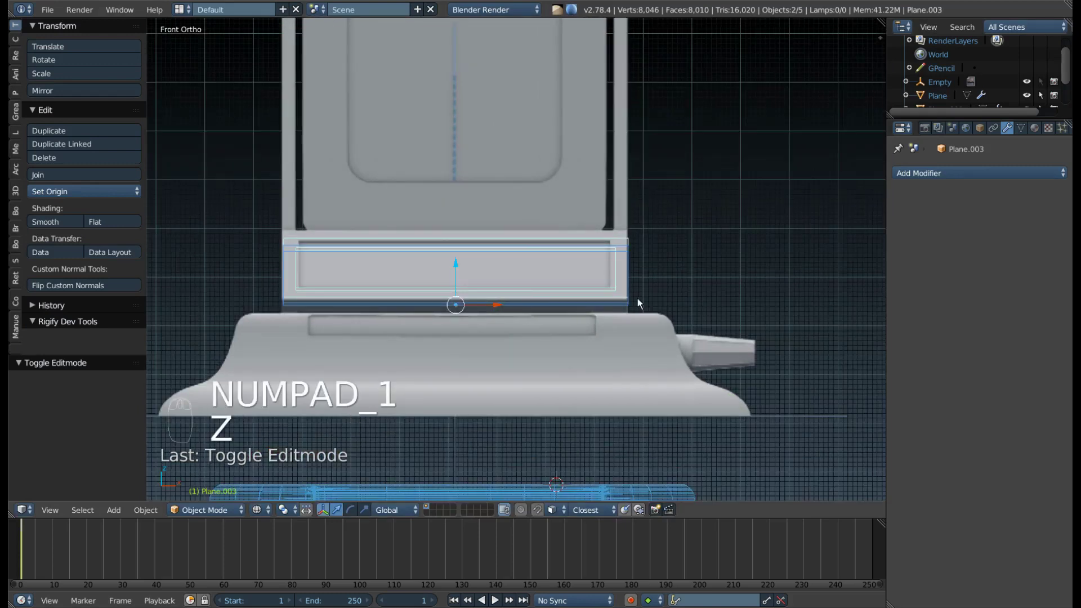
key(s)
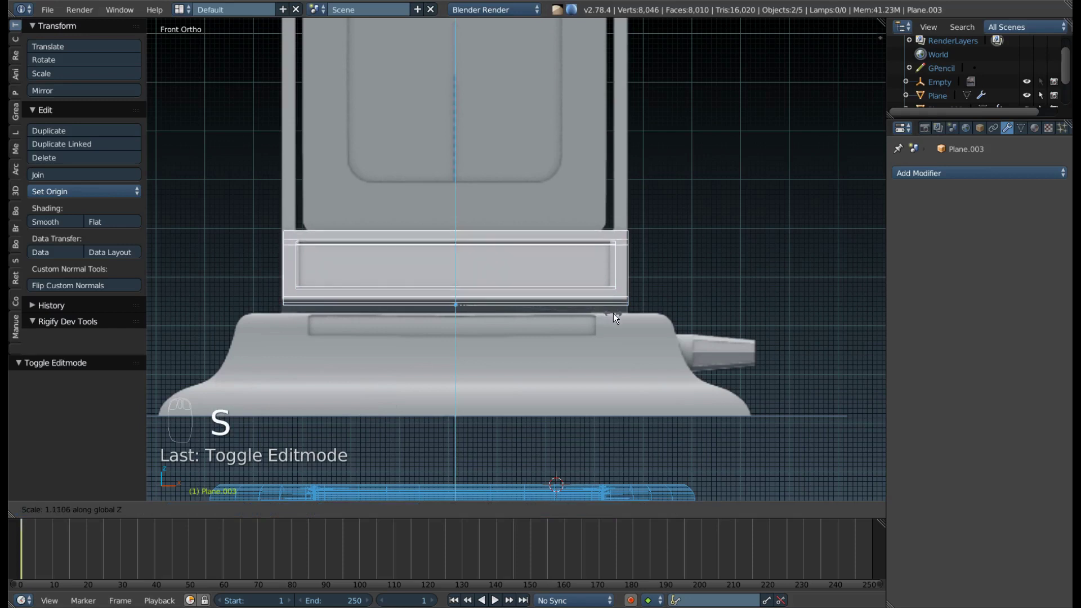
key(z)
Reposition the panel vertically under the screen frame and rescale it along Z to fit.
drag(393, 306, 462, 296)
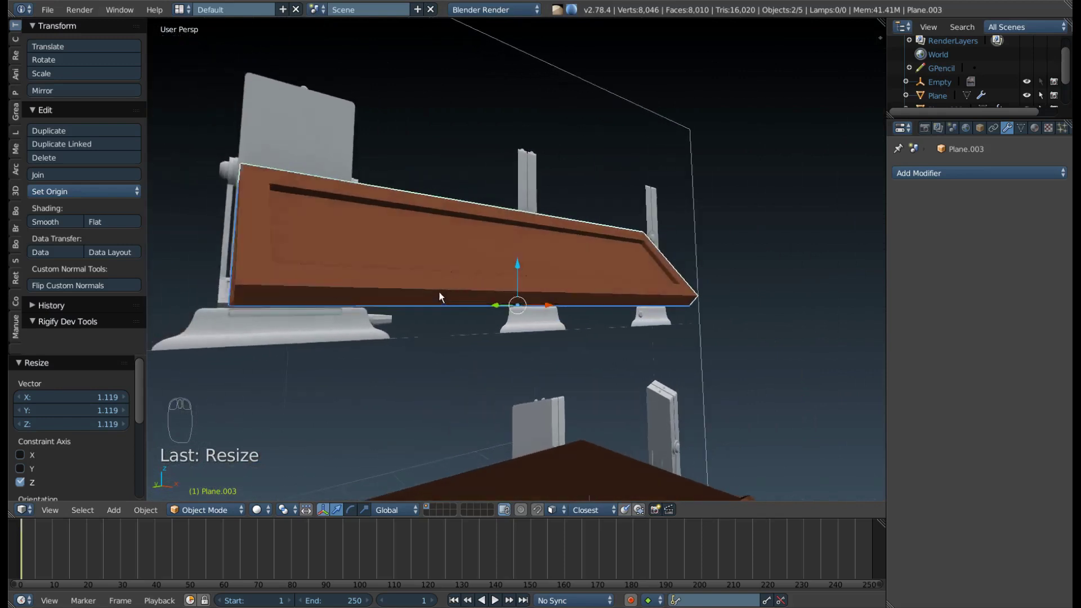
key(KP_1)
key(z)
middle_click(471, 300)
drag(459, 274, 277, 324)
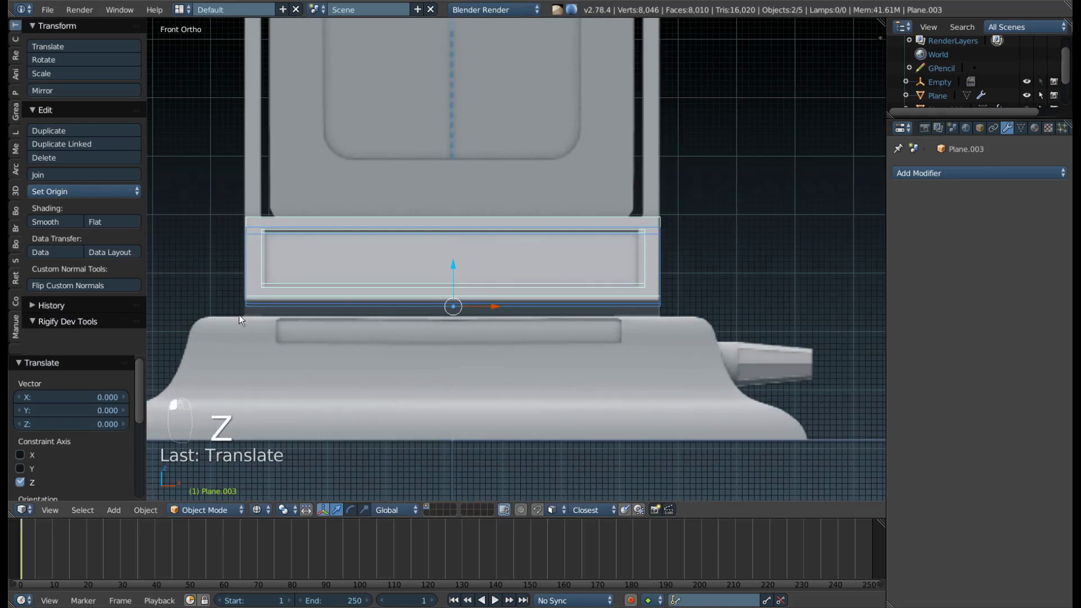
drag(455, 272, 453, 281)
key(s)
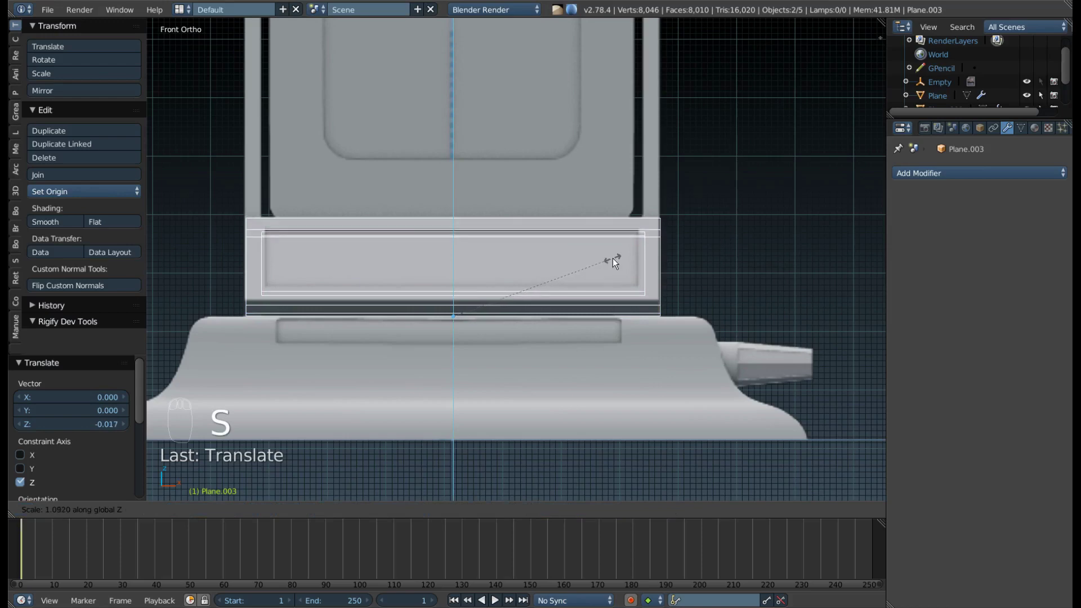
key(z)
Inspect the panel from an angle and select the curved stand cap beneath the screen.
drag(592, 310, 654, 306)
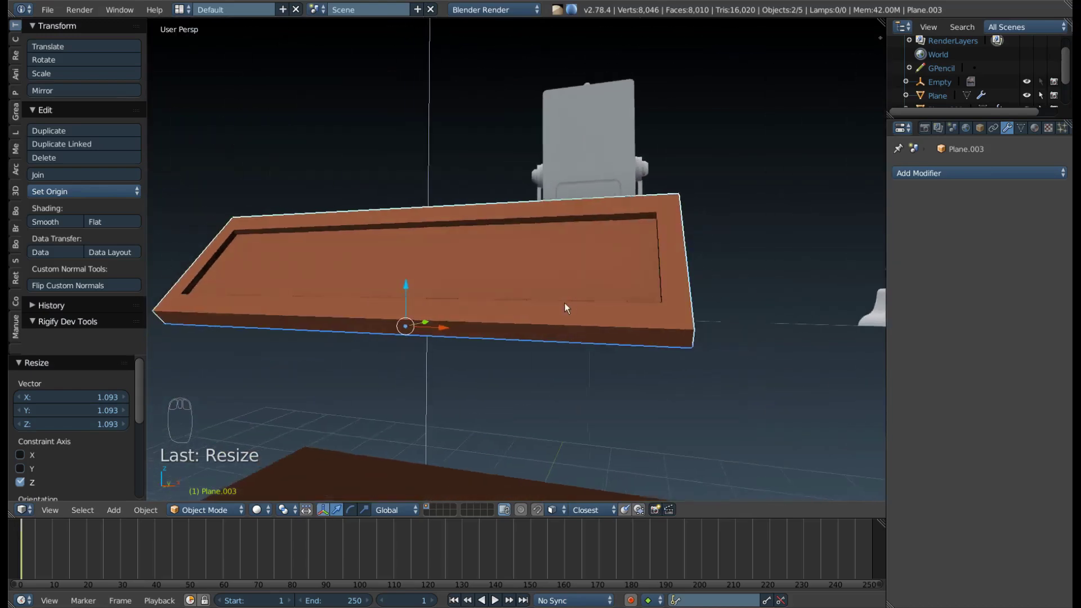
key(KP_1)
drag(551, 298, 623, 358)
click(623, 358)
Move the curved stand cap up along Z beneath the screen panel and enter Edit Mode on it.
drag(650, 429, 618, 349)
key(g)
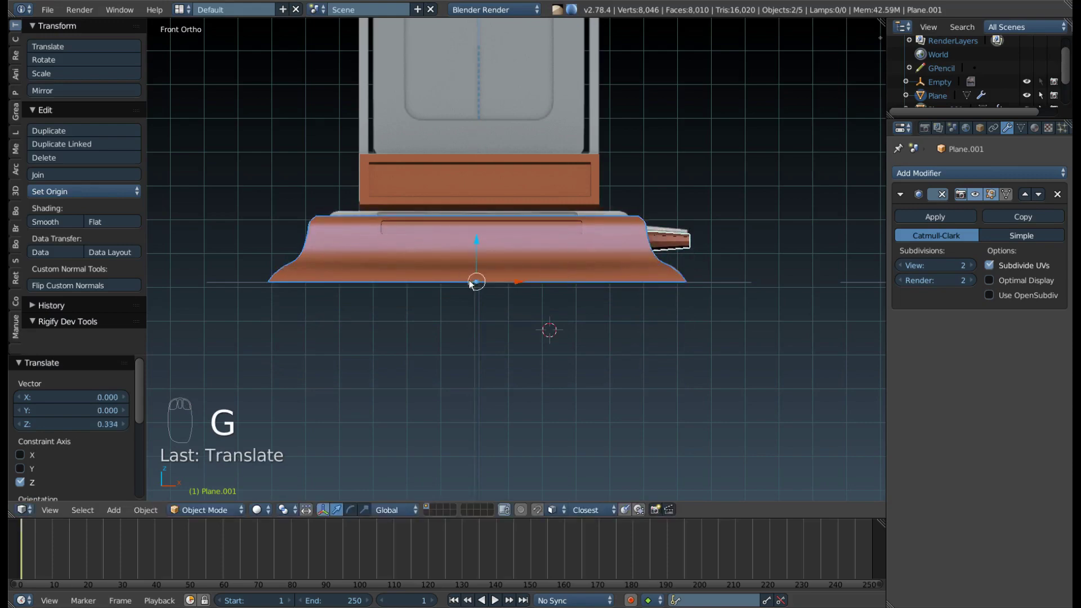
key(z)
drag(497, 290, 511, 315)
key(g)
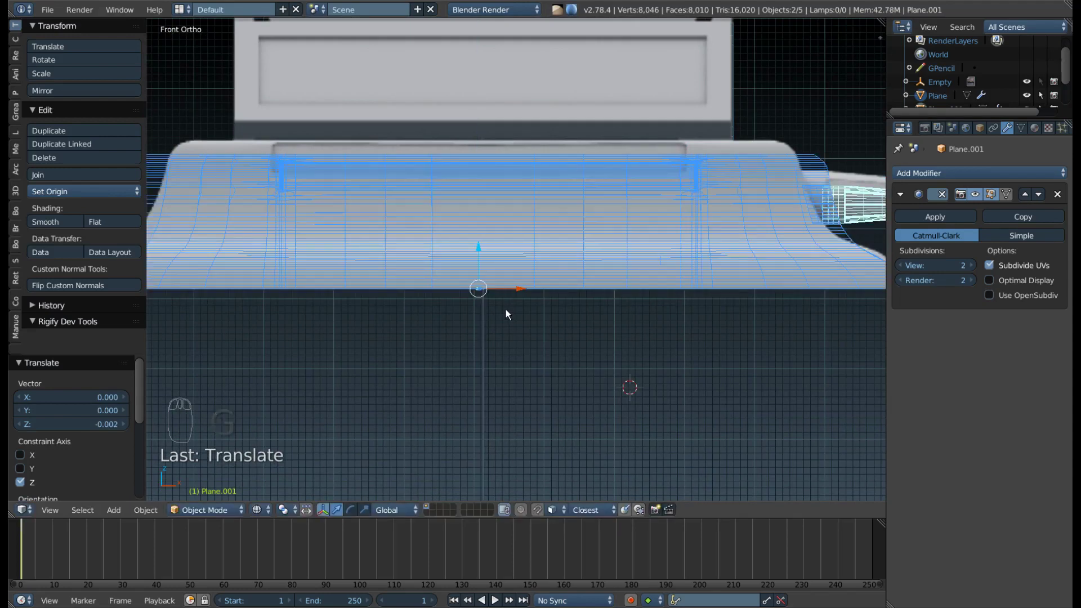
drag(502, 311, 532, 282)
key(Tab)
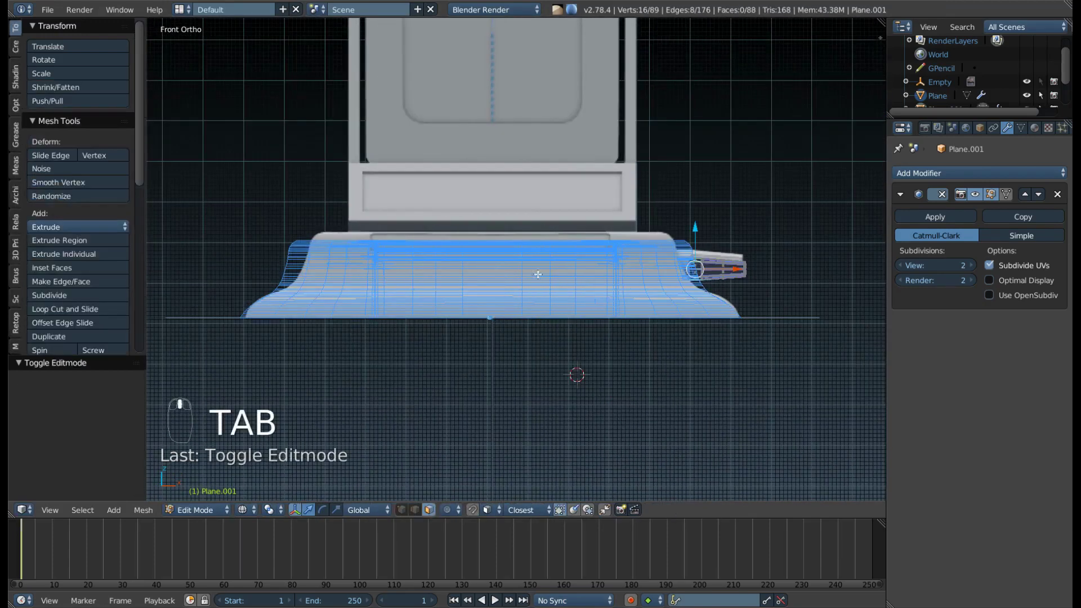
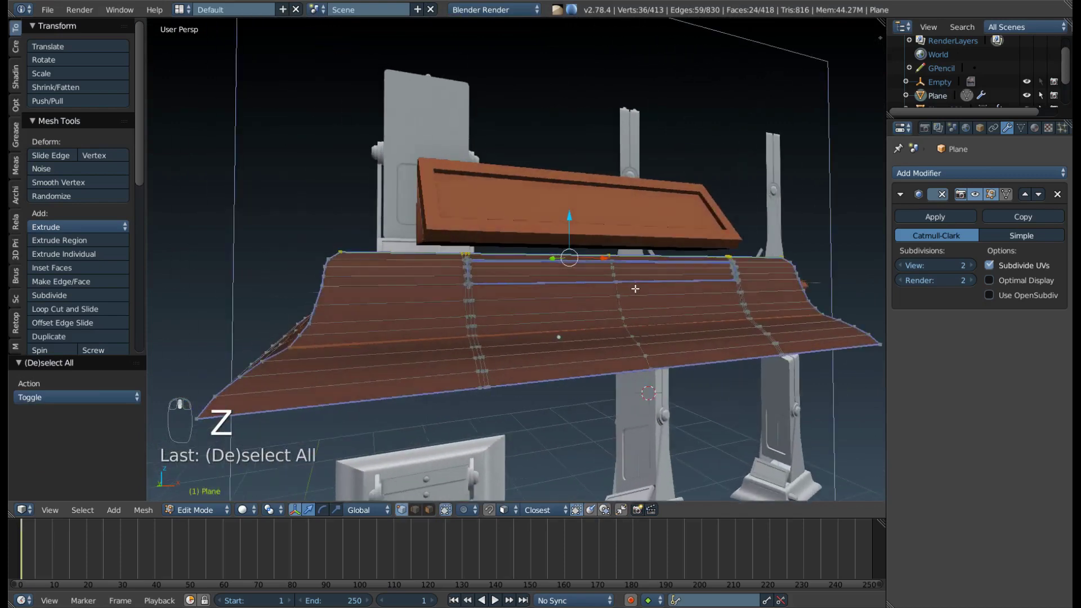
In front view, nudge the stand's top vertices up so the stand meets the screen panel.
key(KP_1)
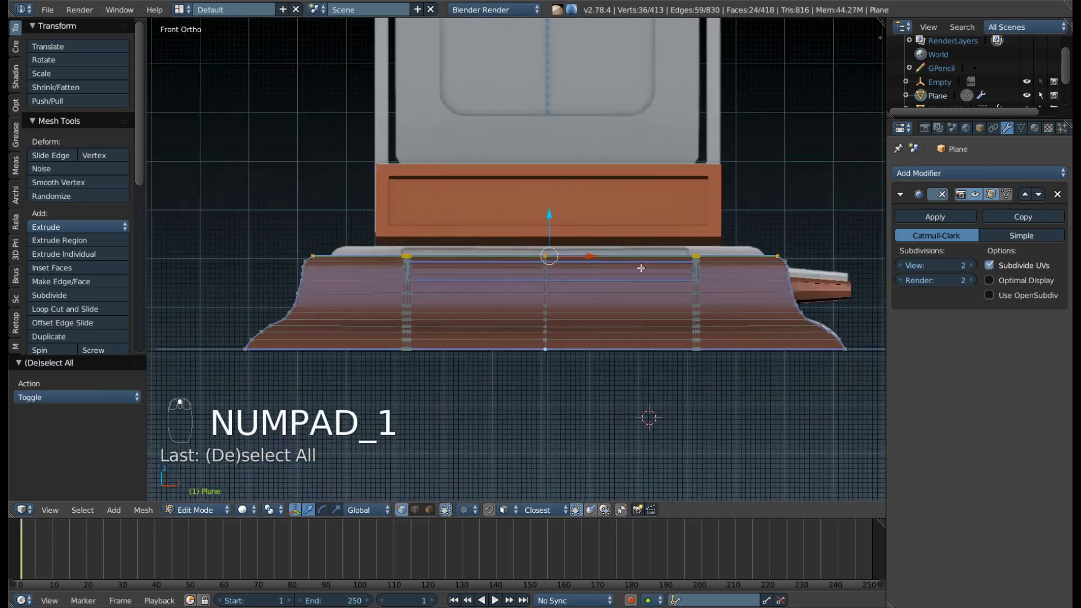
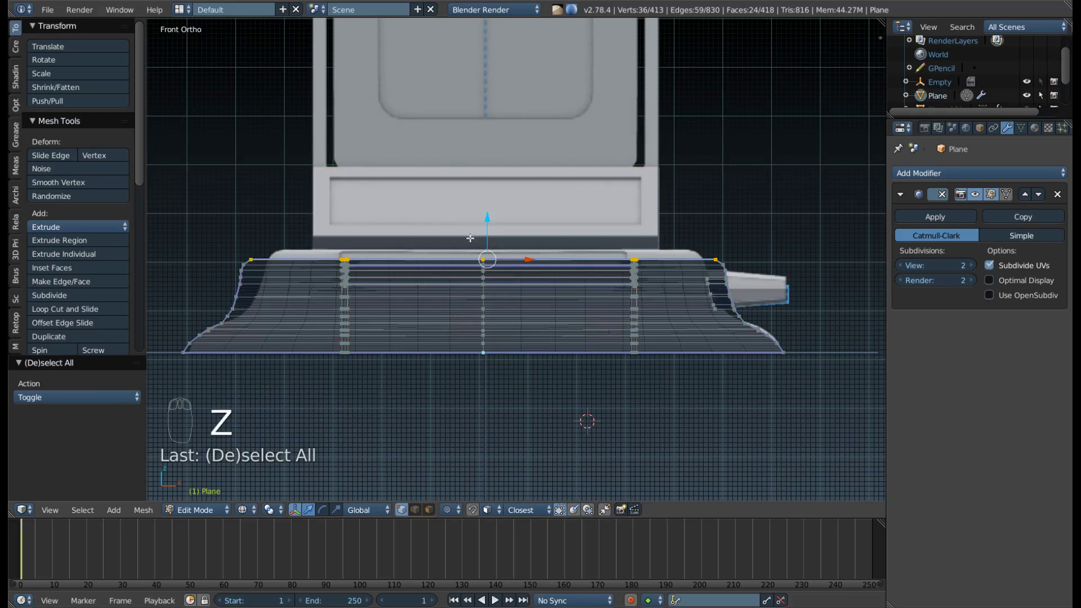
key(g)
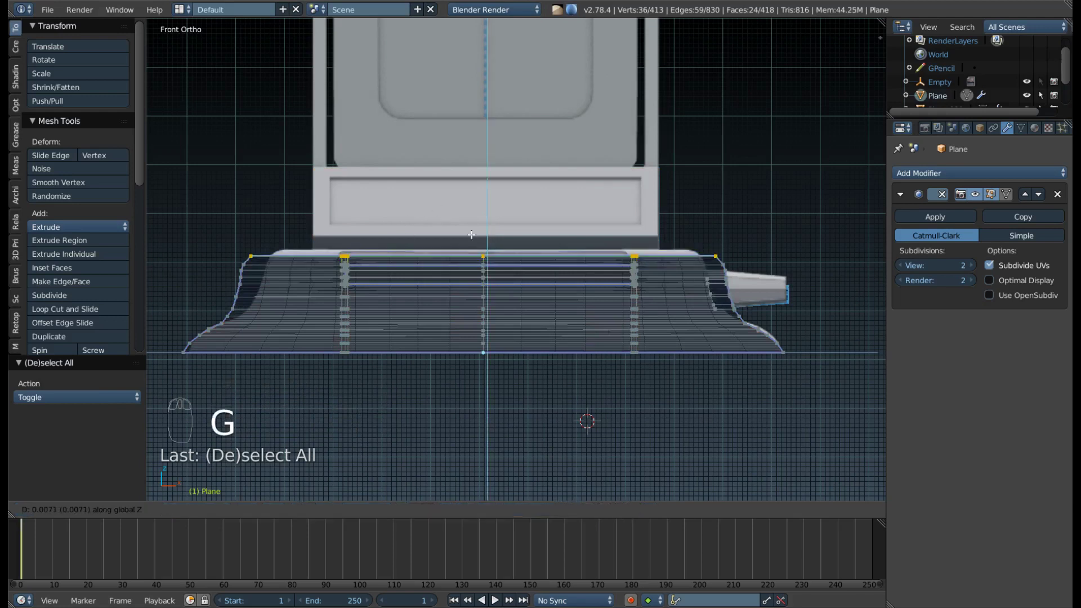
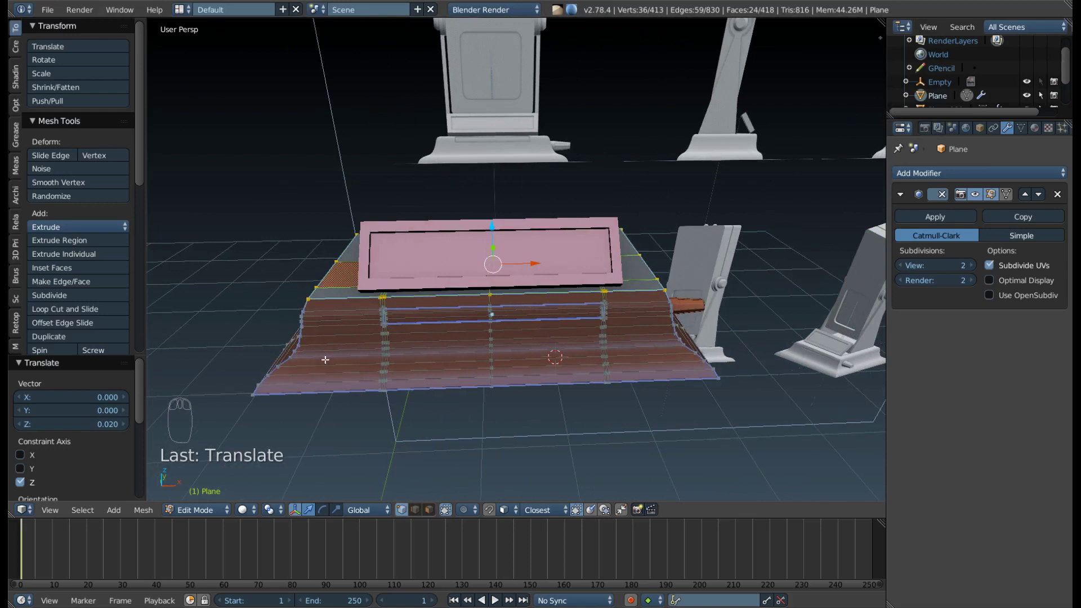
Isolate the stand mesh in local view and hide the selected edge loops.
key(KP_Divide)
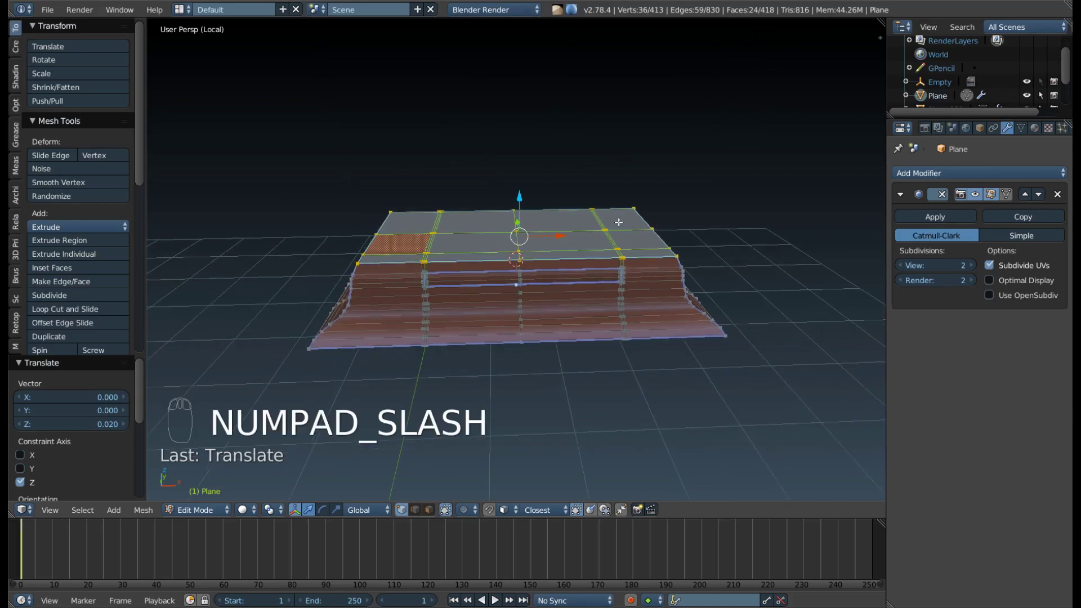
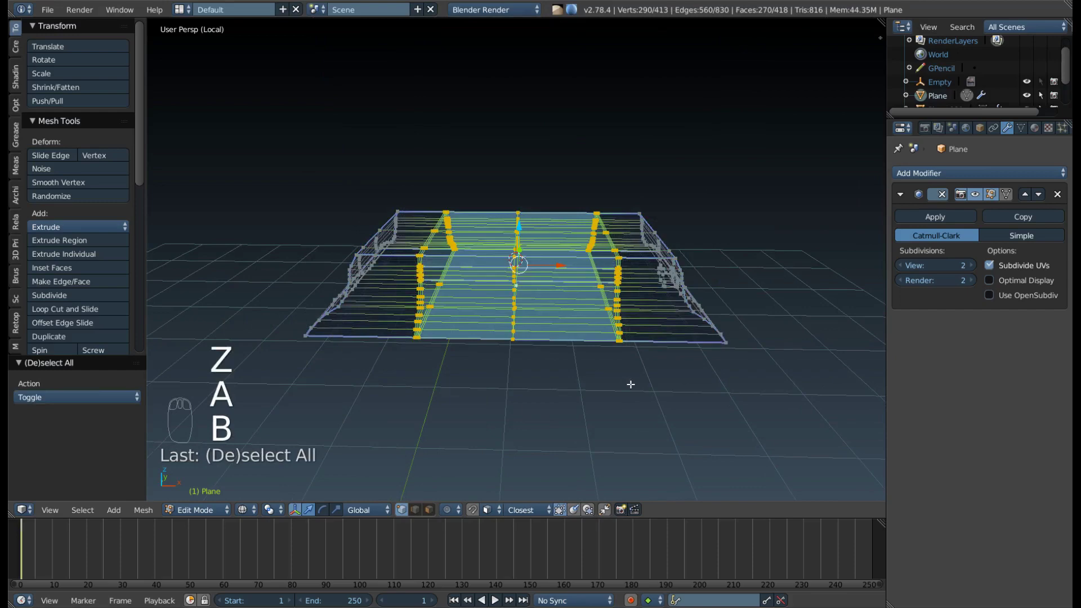
key(h)
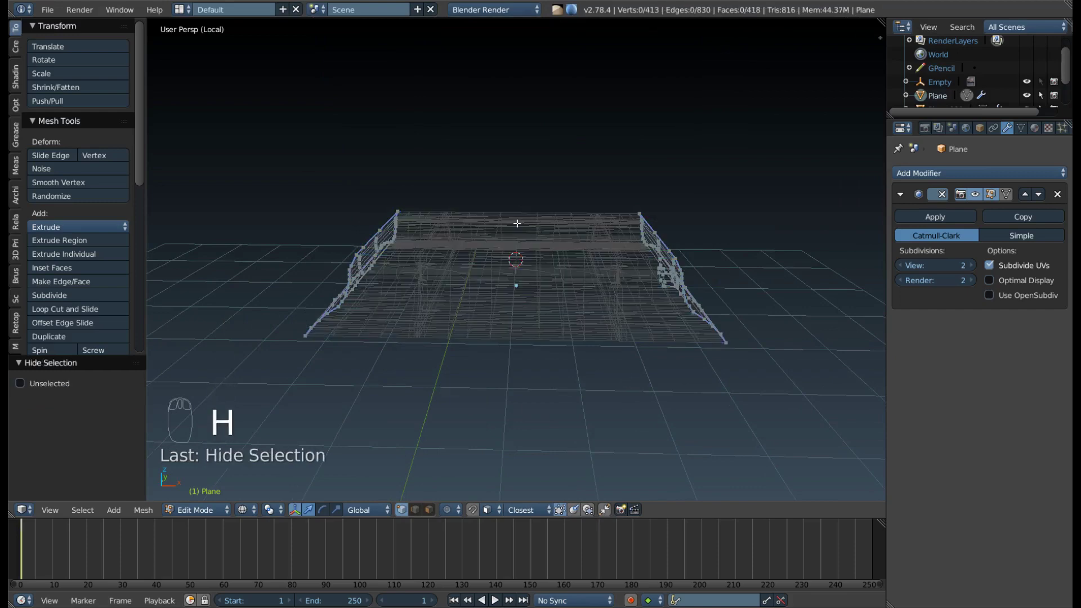
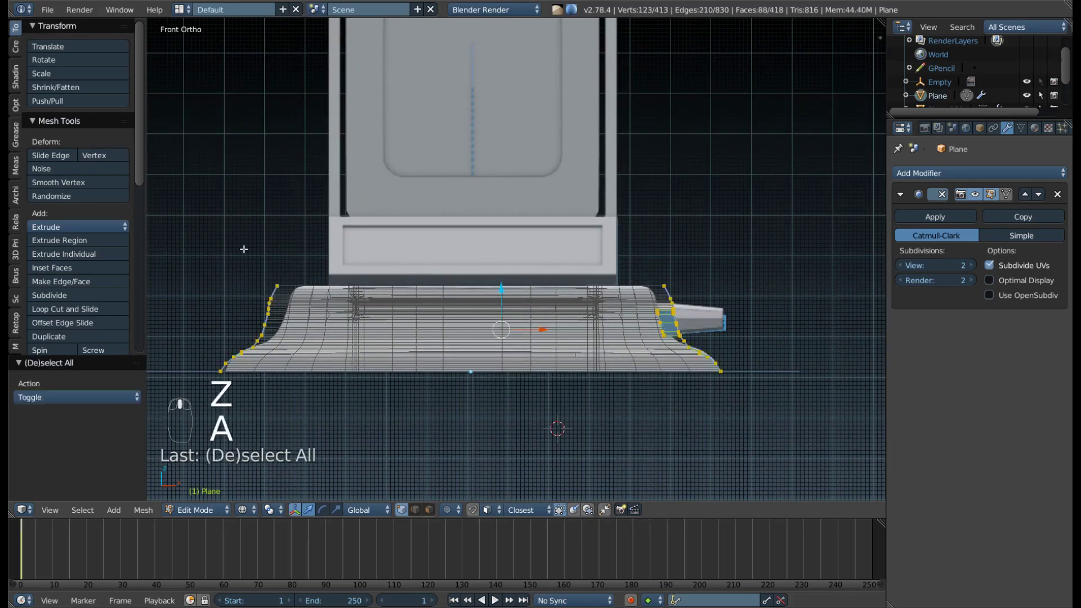
Box-select the hinge cap's edge vertices and scale them down slightly along X.
key(b)
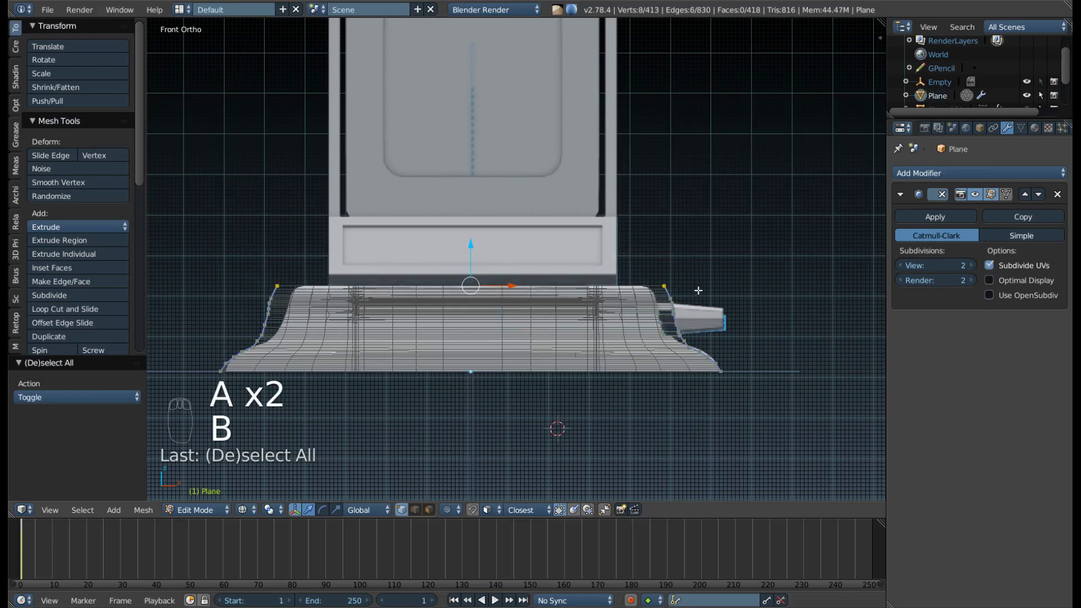
key(s)
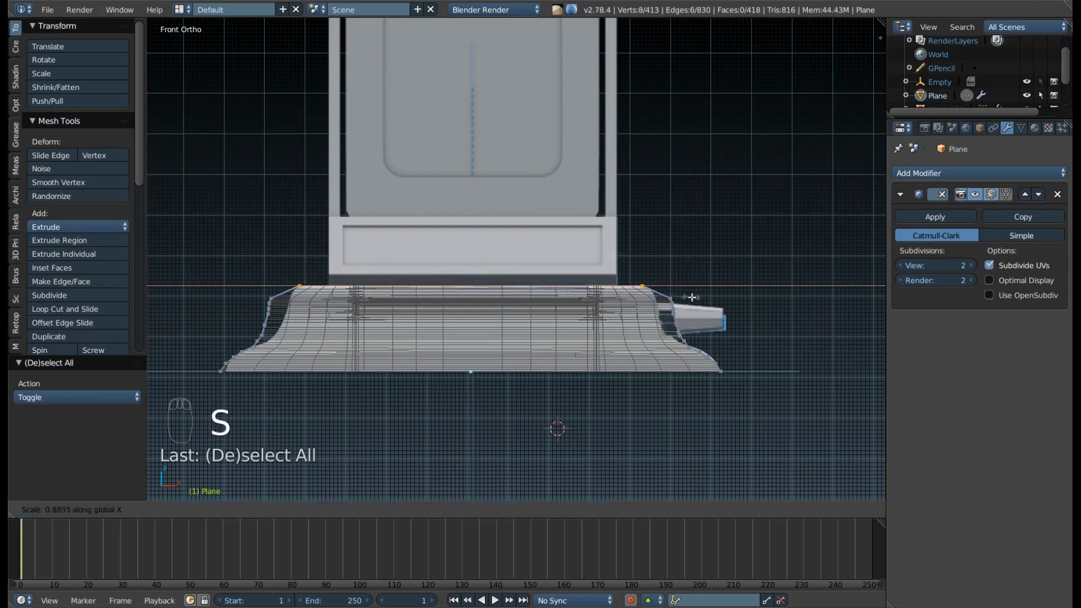
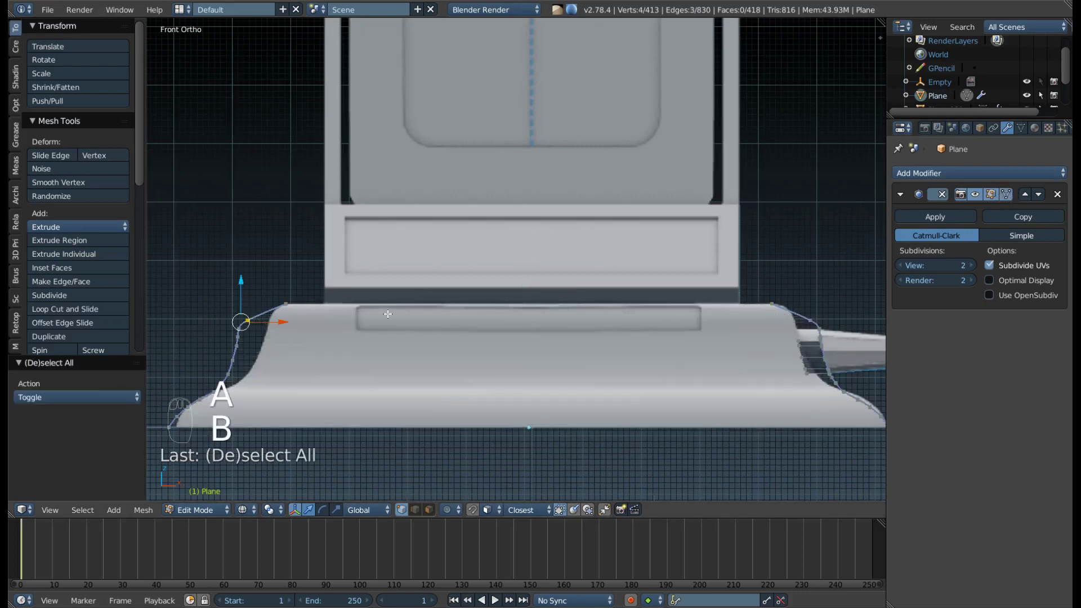
key(b)
key(s)
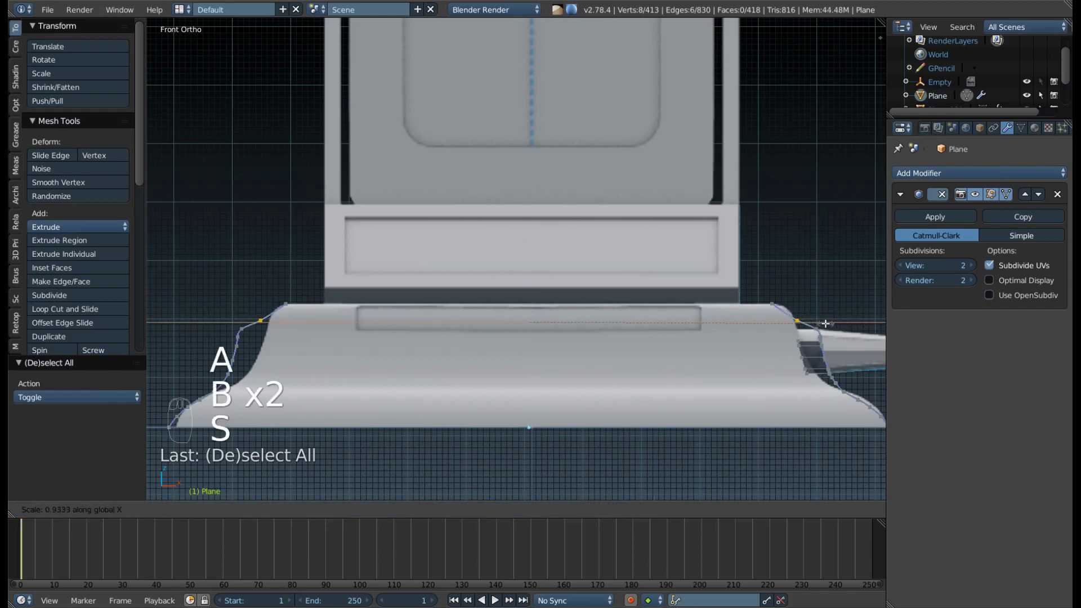
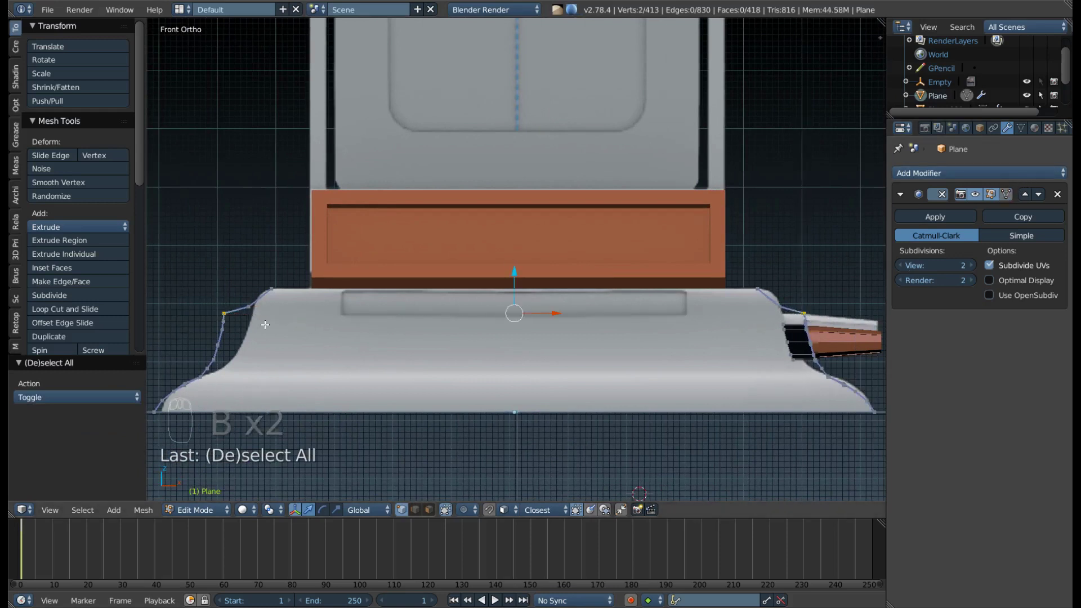
With X-ray on, deselect everything and box-select the cap's edge vertices.
key(s)
key(z)
key(a)
key(b)
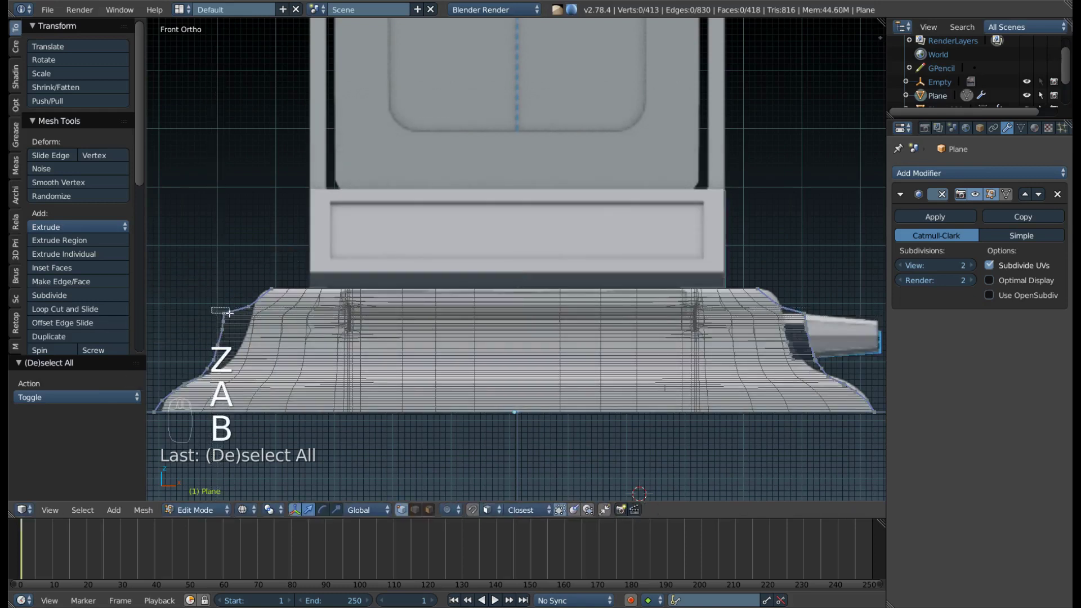
key(b)
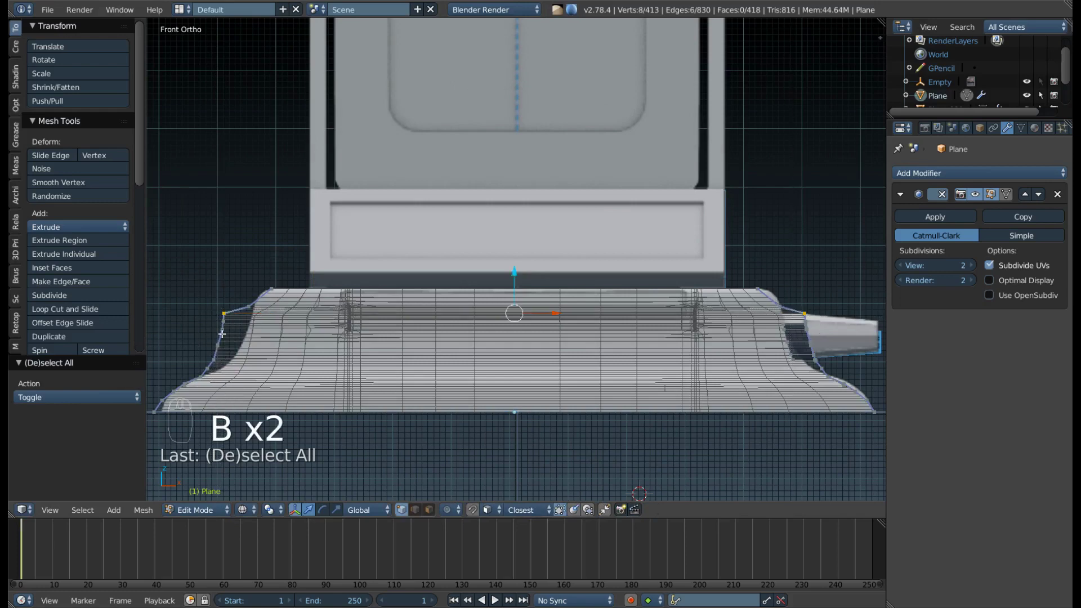
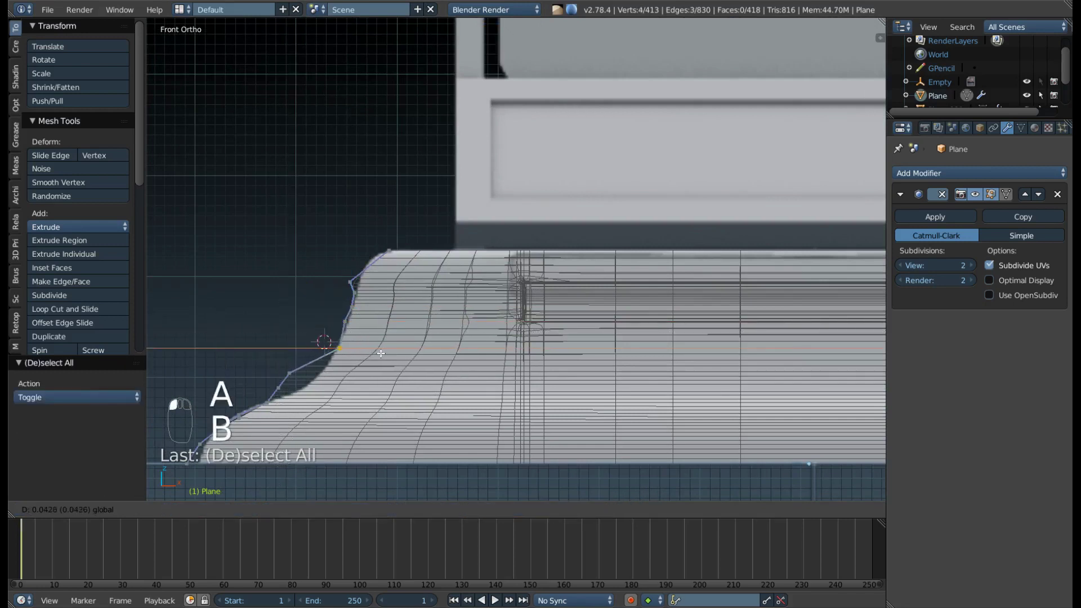
Nudge the cap's edge vertices along one axis in small moves until they align with the console surface.
key(a)
key(b)
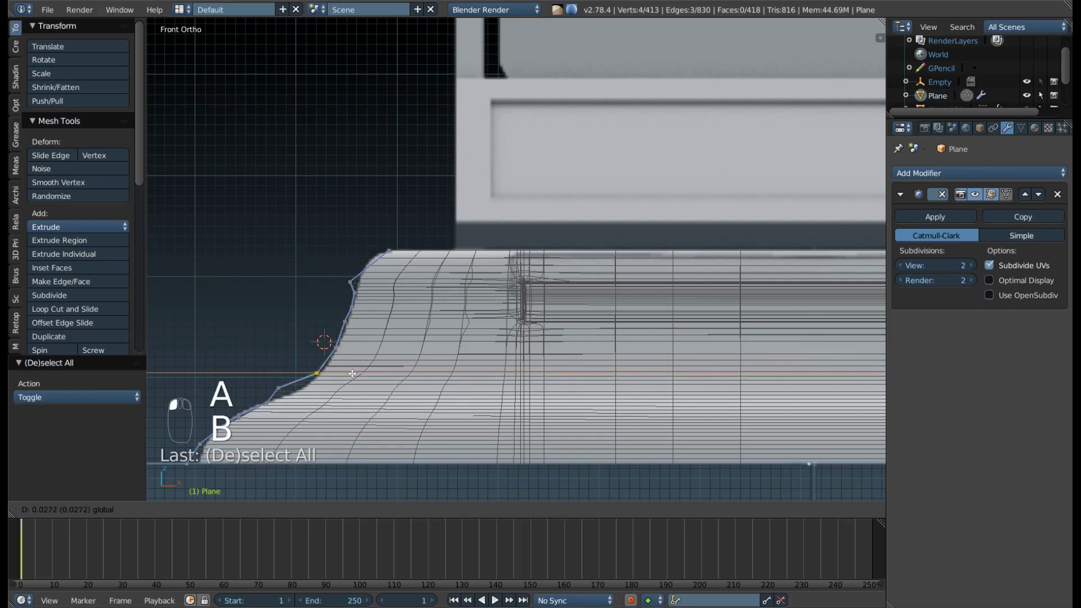
key(a)
key(b)
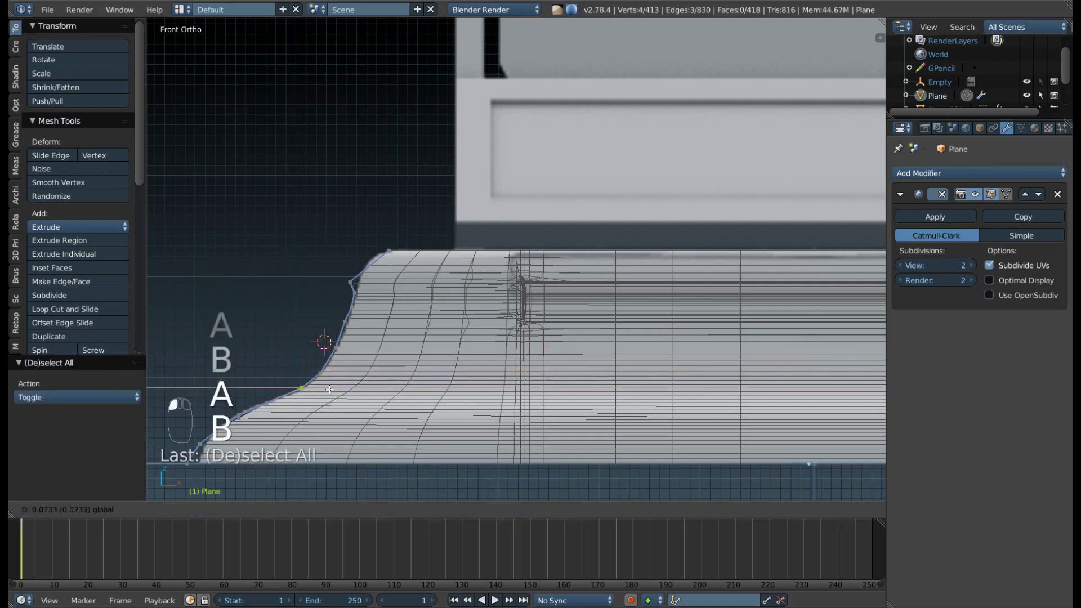
key(a)
key(b)
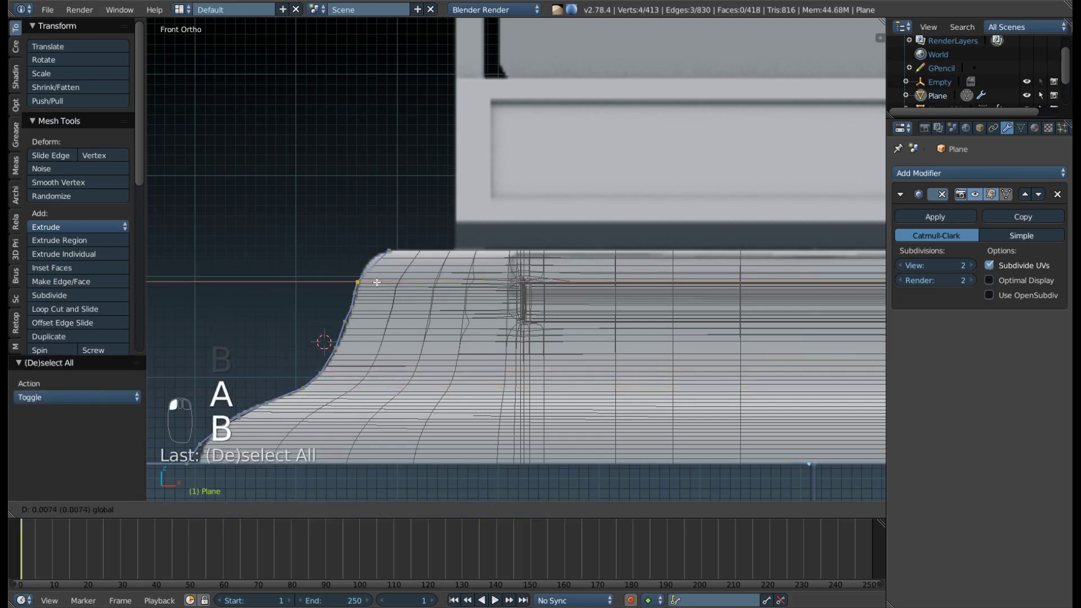
key(a)
key(b)
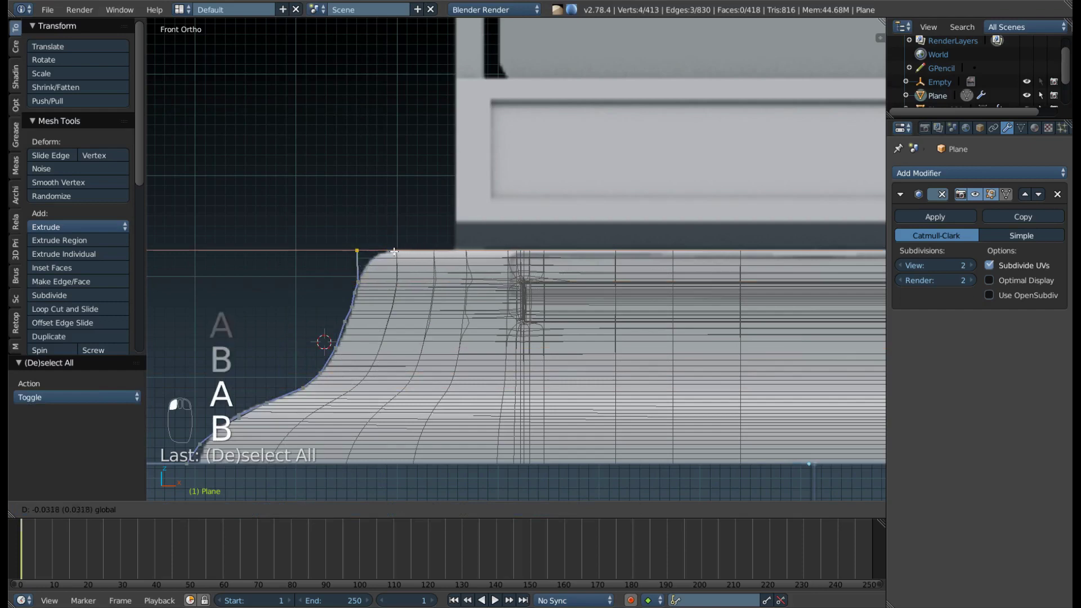
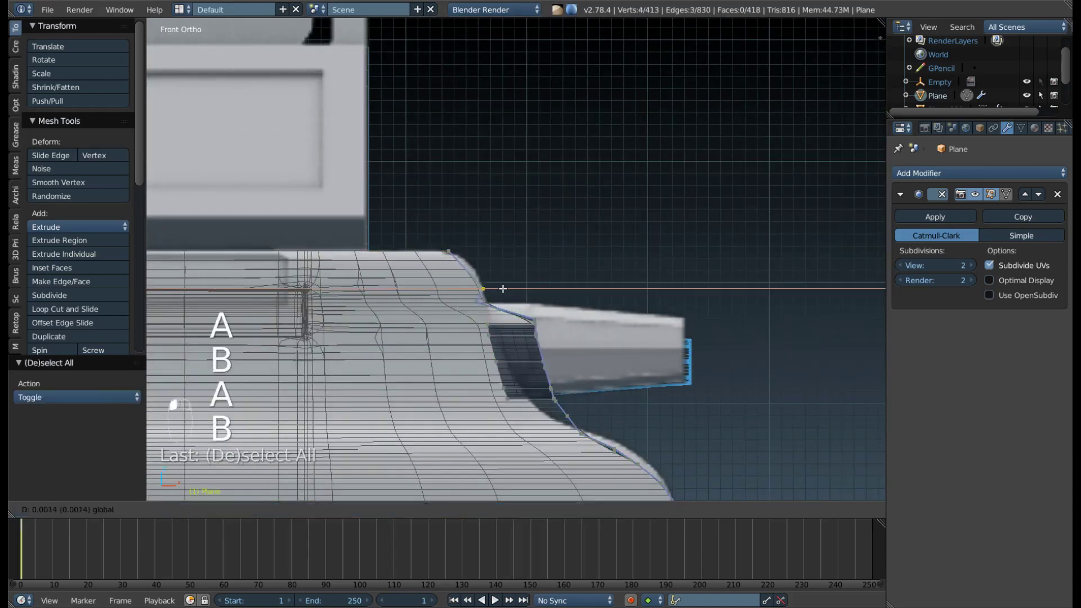
key(a)
key(b)
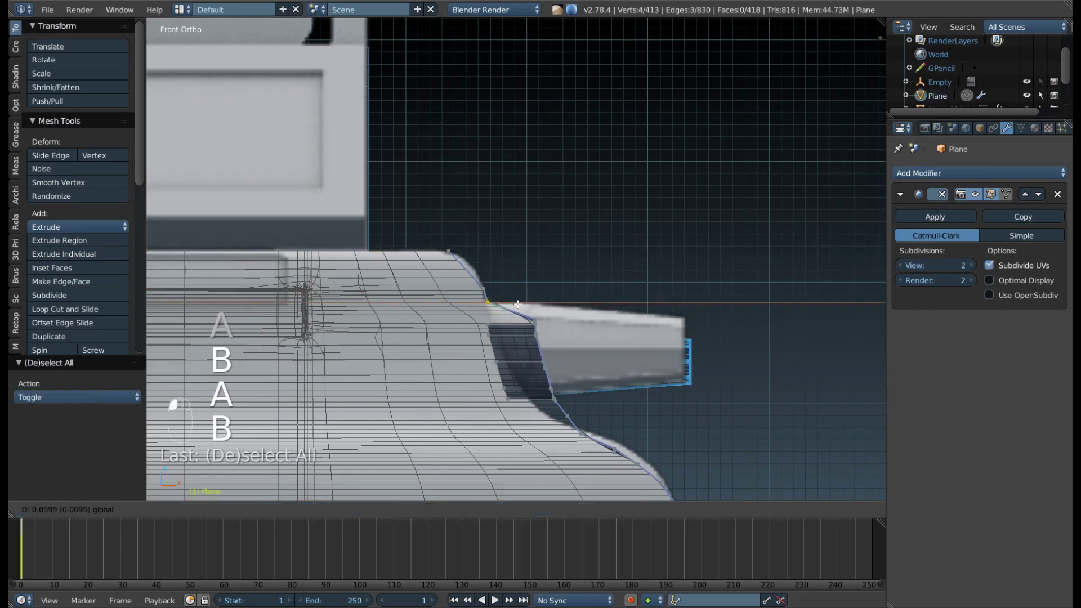
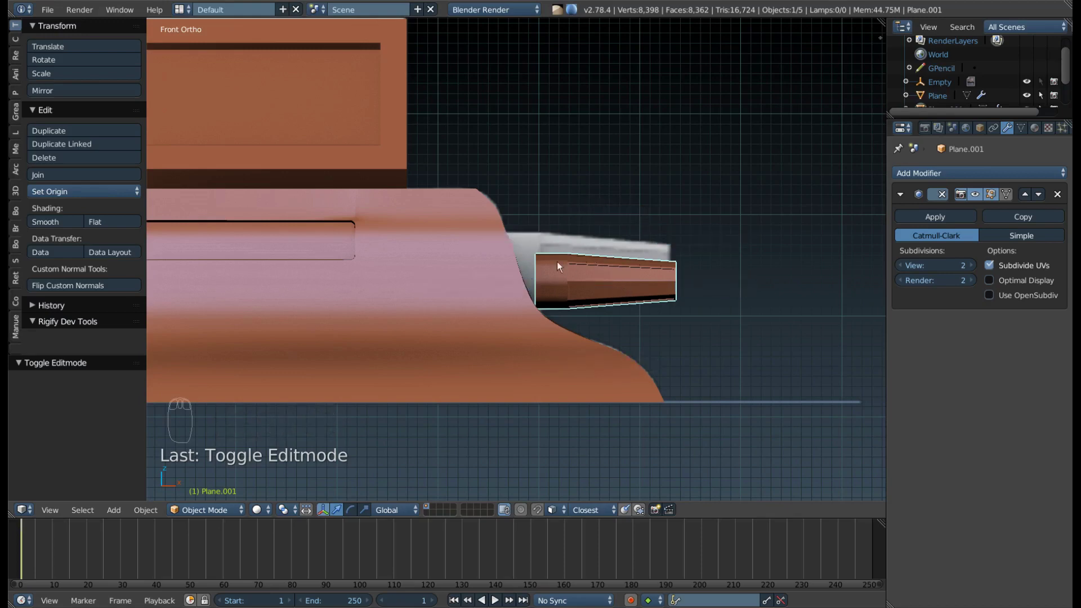
Set the hinge cap's origin to the centre of its geometry.
key(s)
drag(712, 281, 652, 284)
drag(691, 265, 728, 252)
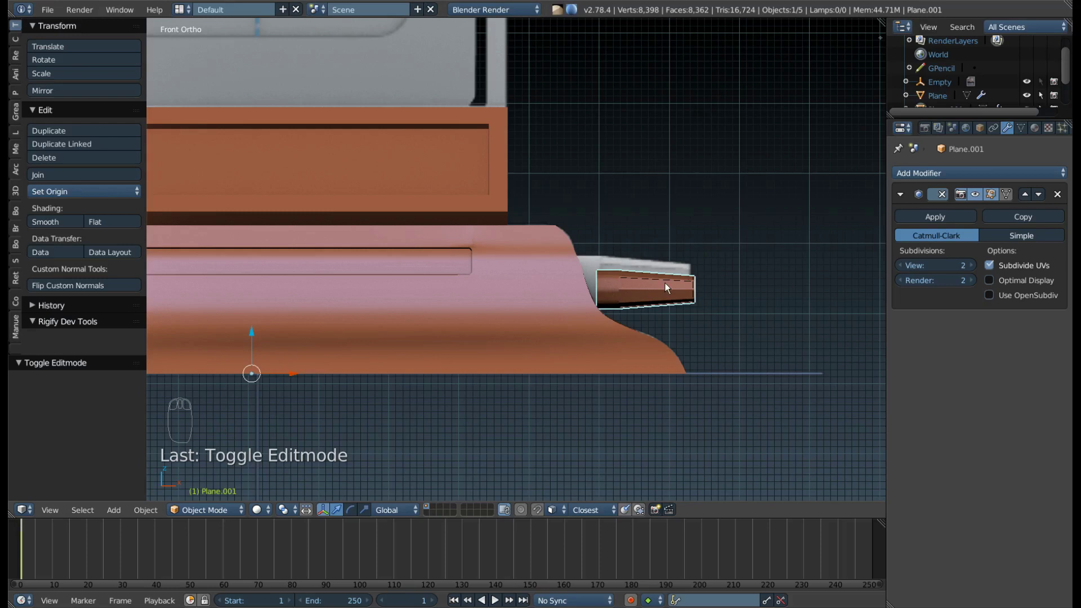
key(ctrl+shift+alt+c)
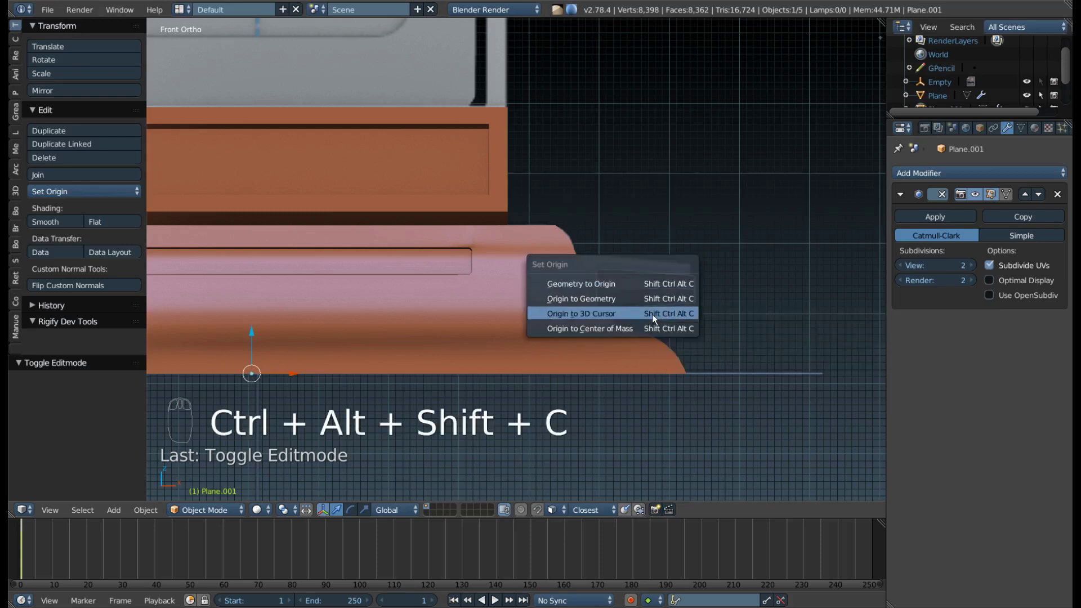
drag(691, 293, 701, 300)
In wireframe, slightly enlarge the hinge cap and nudge it lower along Z, checking in perspective.
key(s)
key(z)
key(s)
key(g)
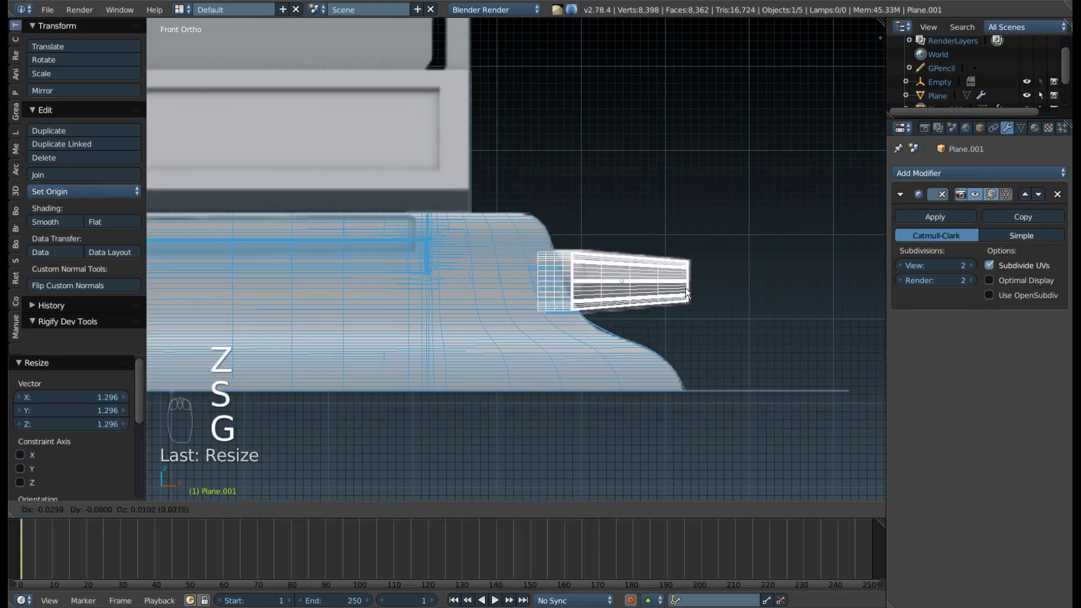
key(s)
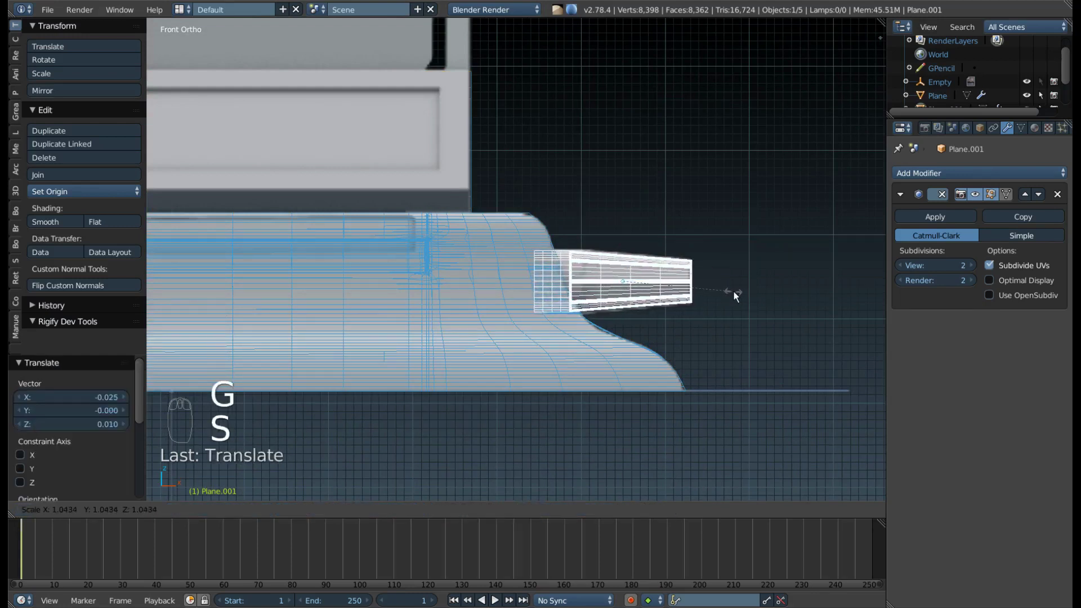
key(g)
key(s)
key(g)
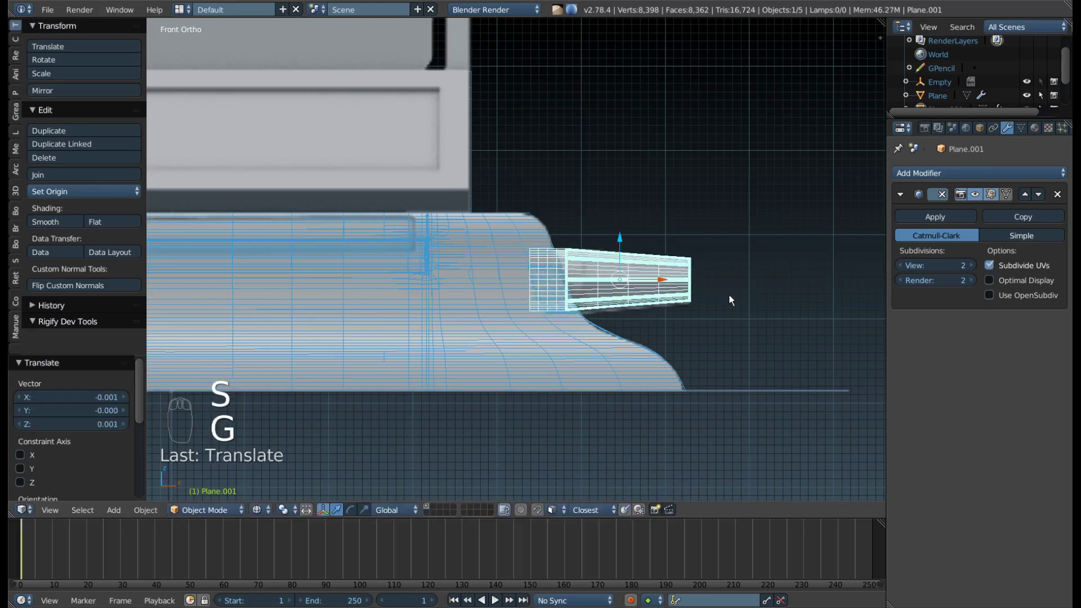
key(g)
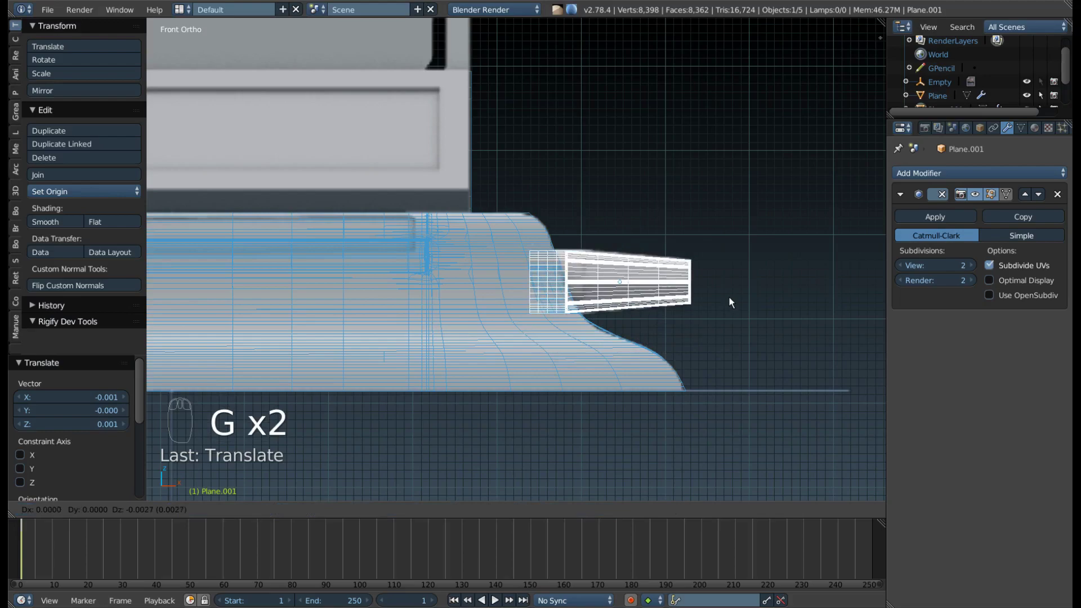
drag(628, 265, 579, 239)
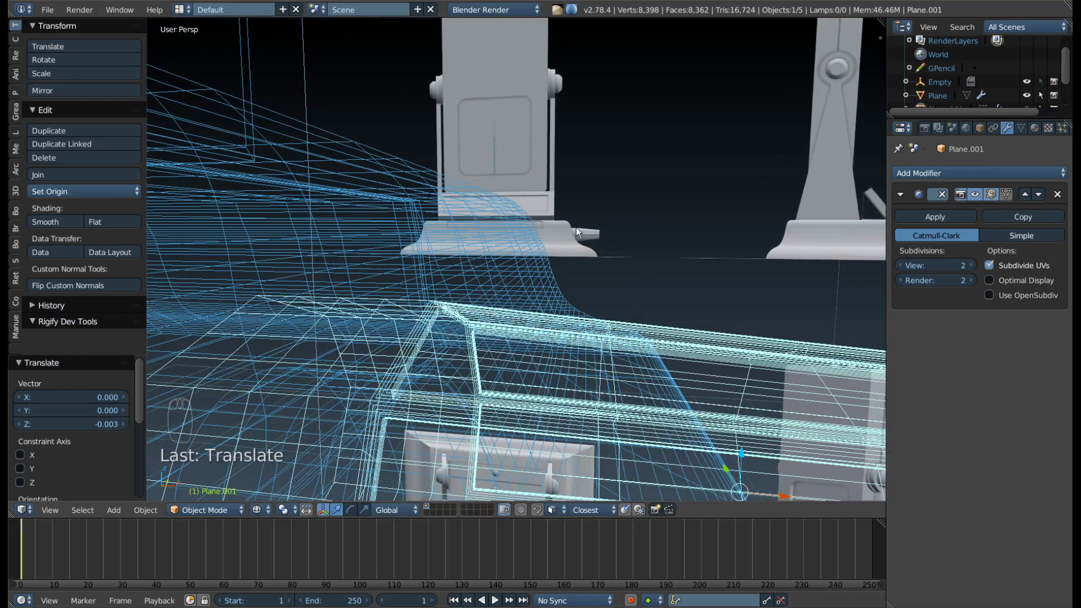
key(KP_1)
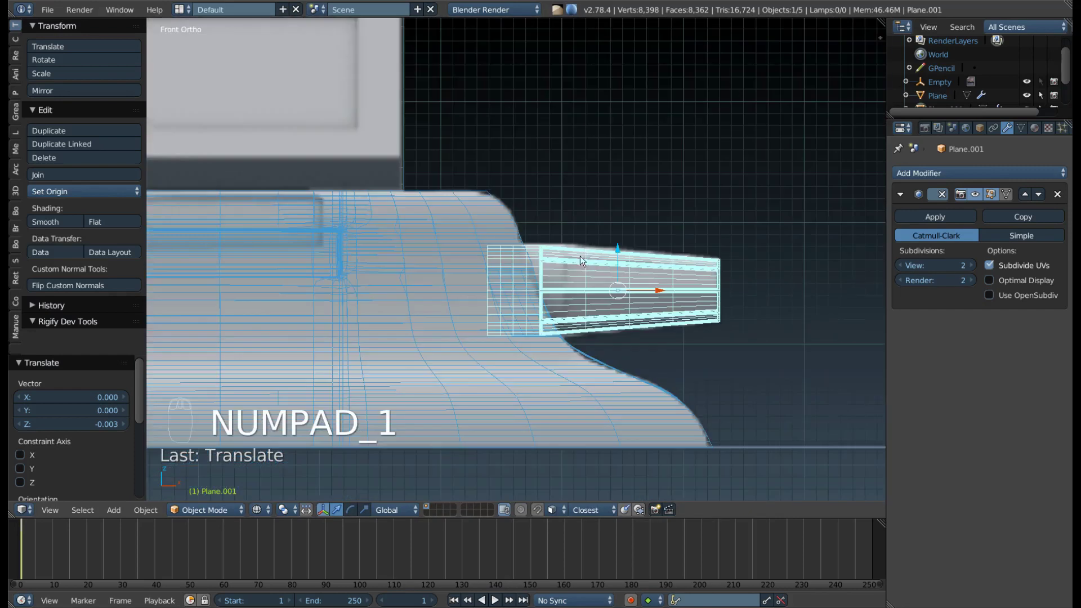
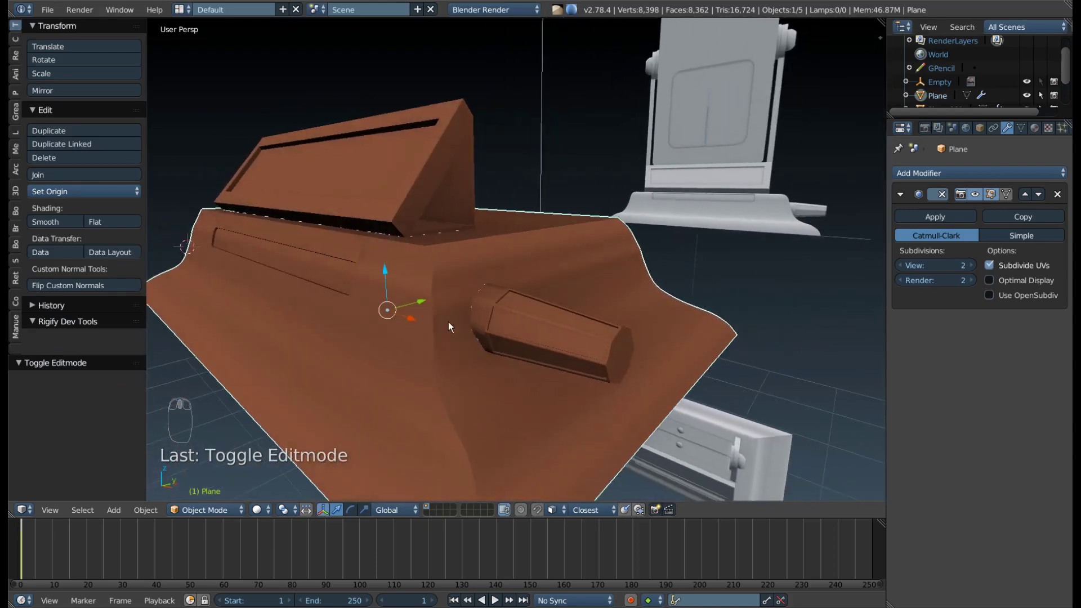
Orbit around the console body before editing it.
drag(426, 289, 404, 335)
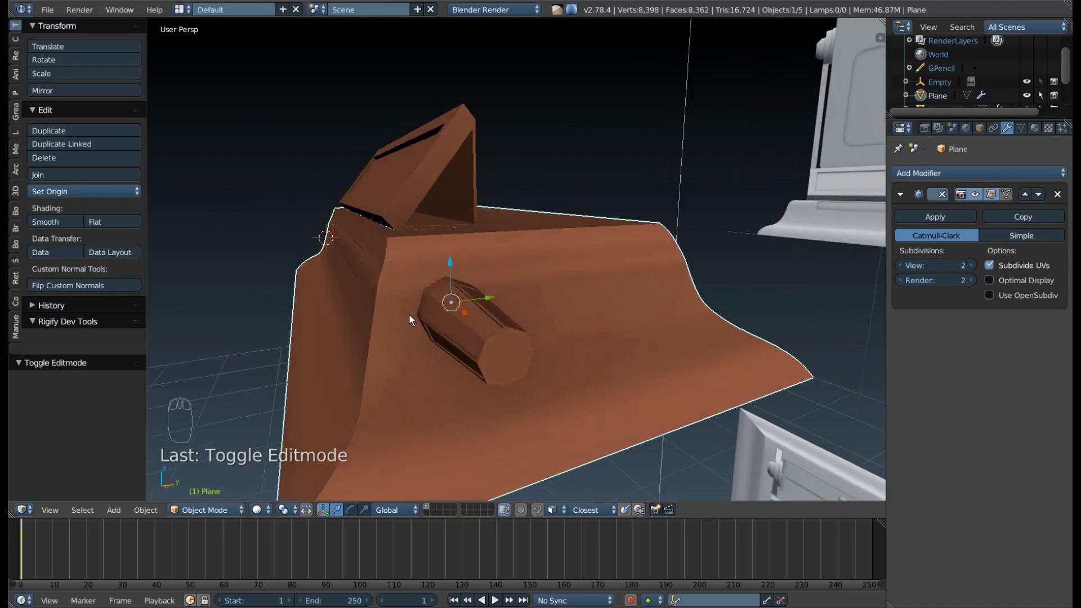
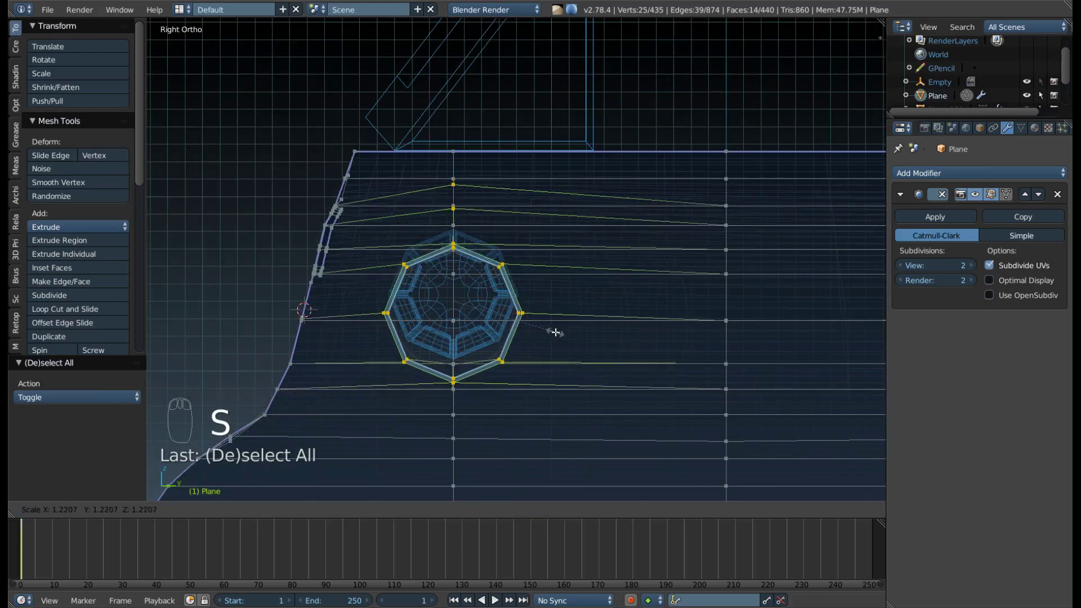
Move the enlarged vertices around the round hinge vertically into their new position.
key(g)
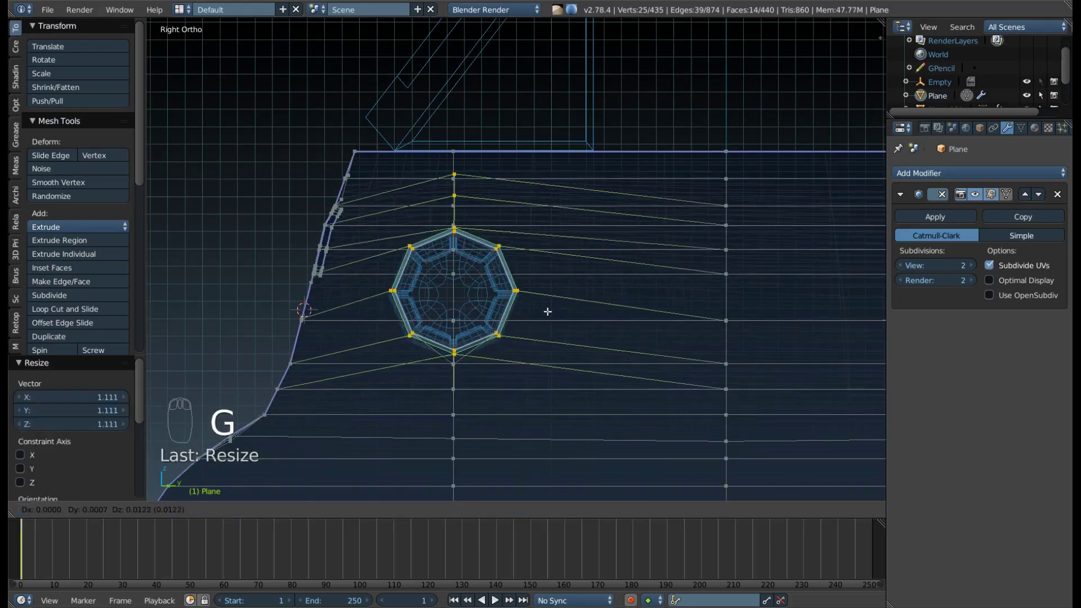
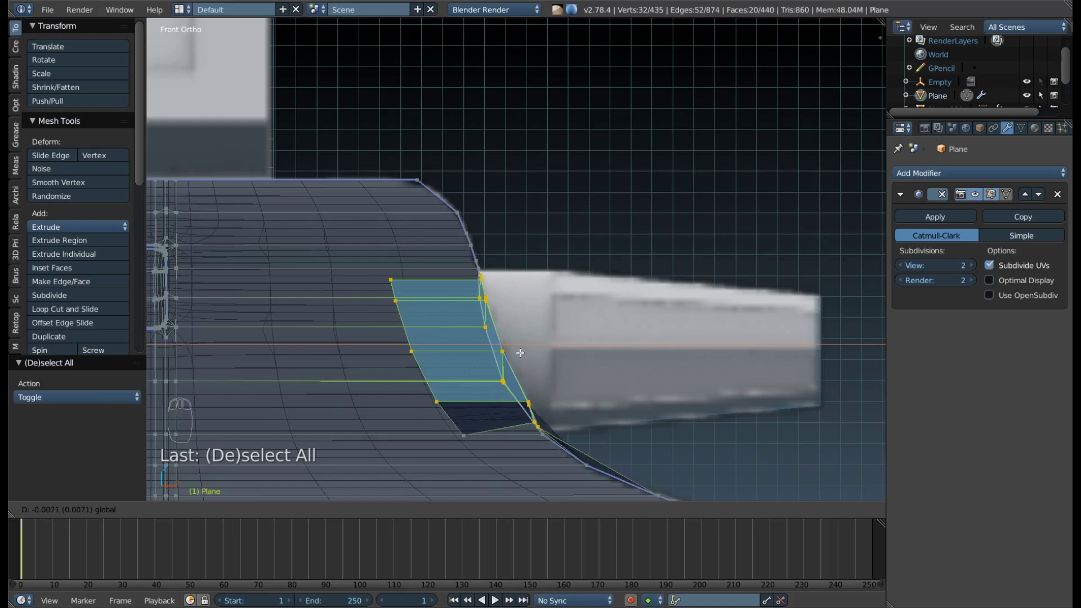
Confirm the moved console-body vertices in place and deselect everything.
key(a)
key(b)
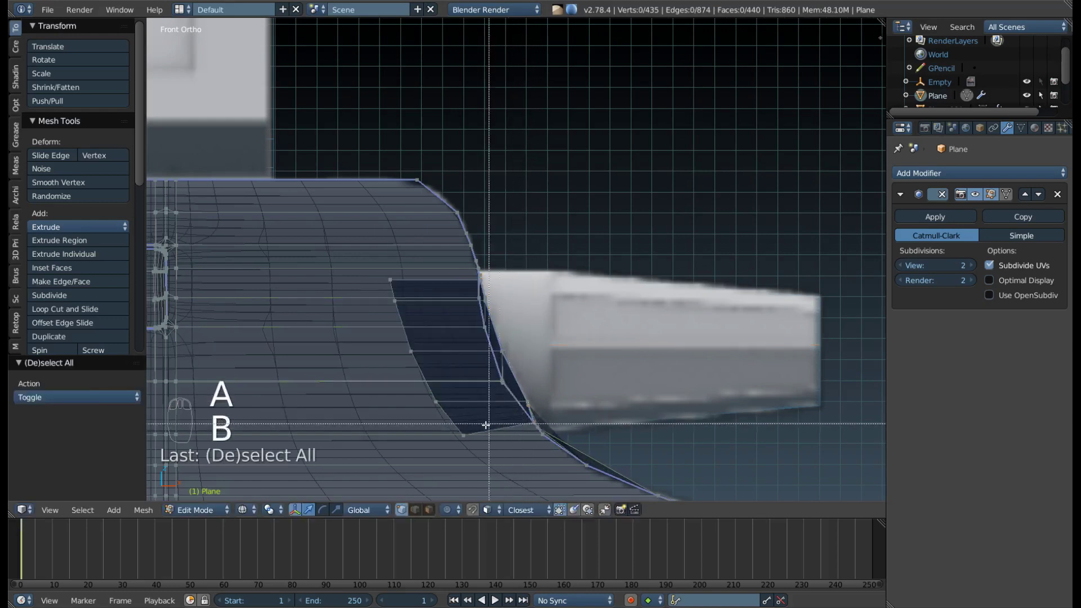
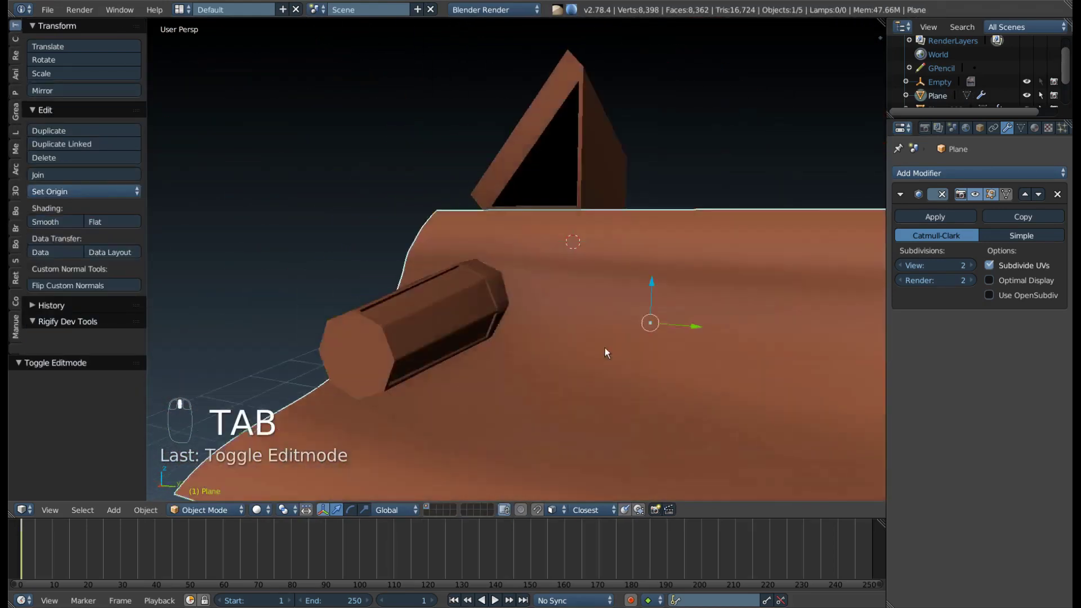
drag(429, 276, 417, 292)
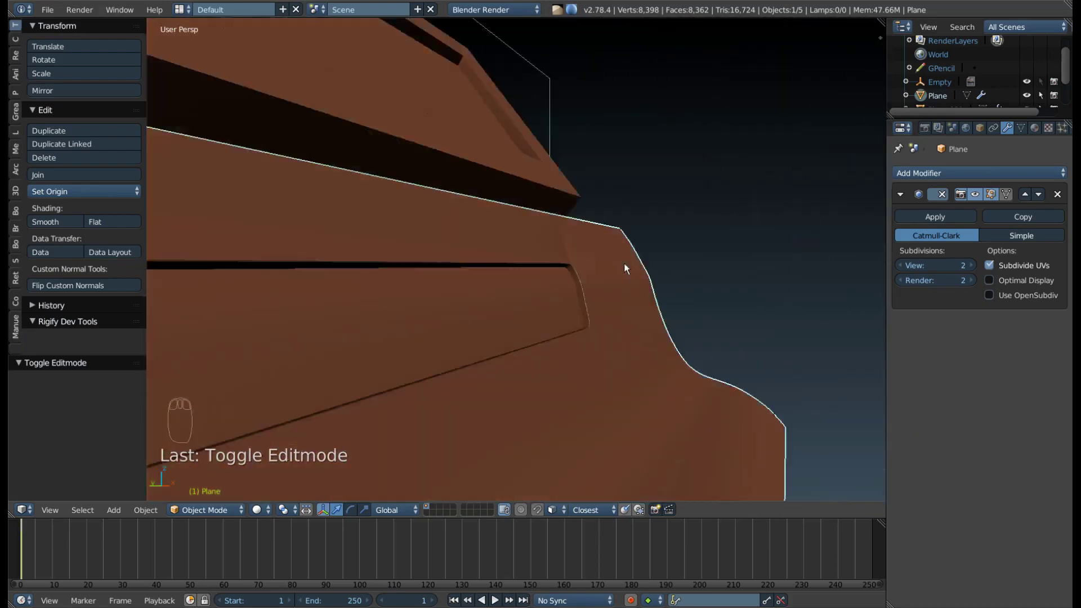
drag(638, 265, 460, 325)
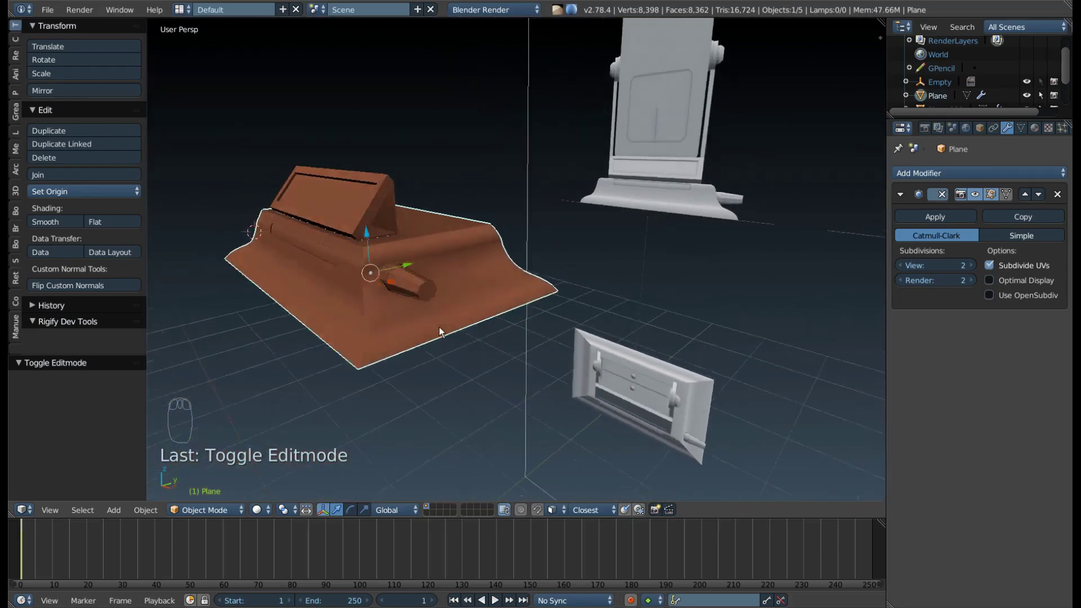
drag(364, 273, 498, 272)
drag(470, 274, 537, 253)
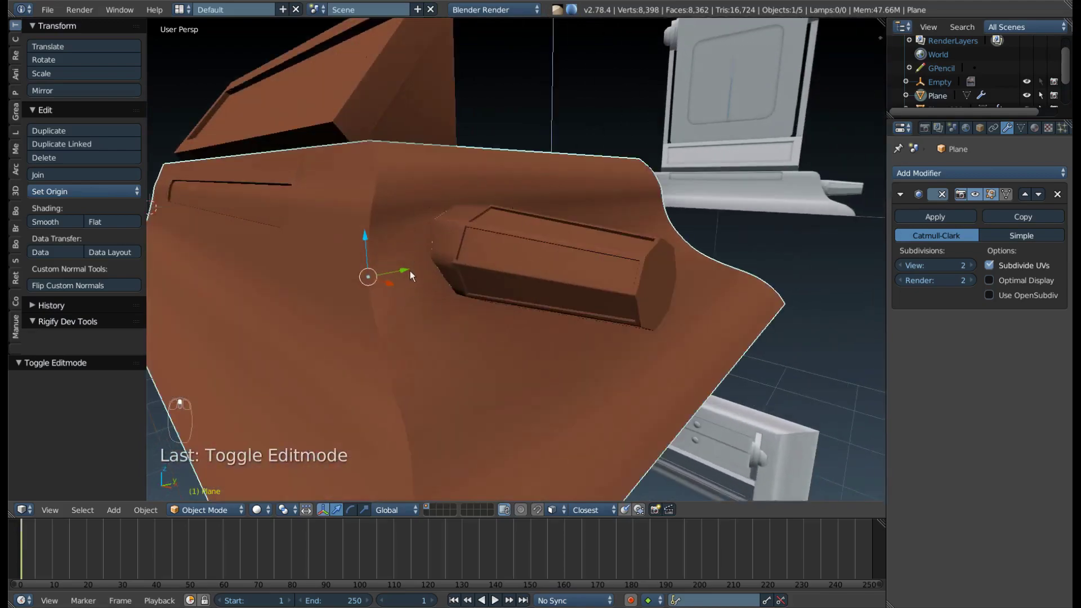
key(z)
drag(514, 267, 395, 301)
key(z)
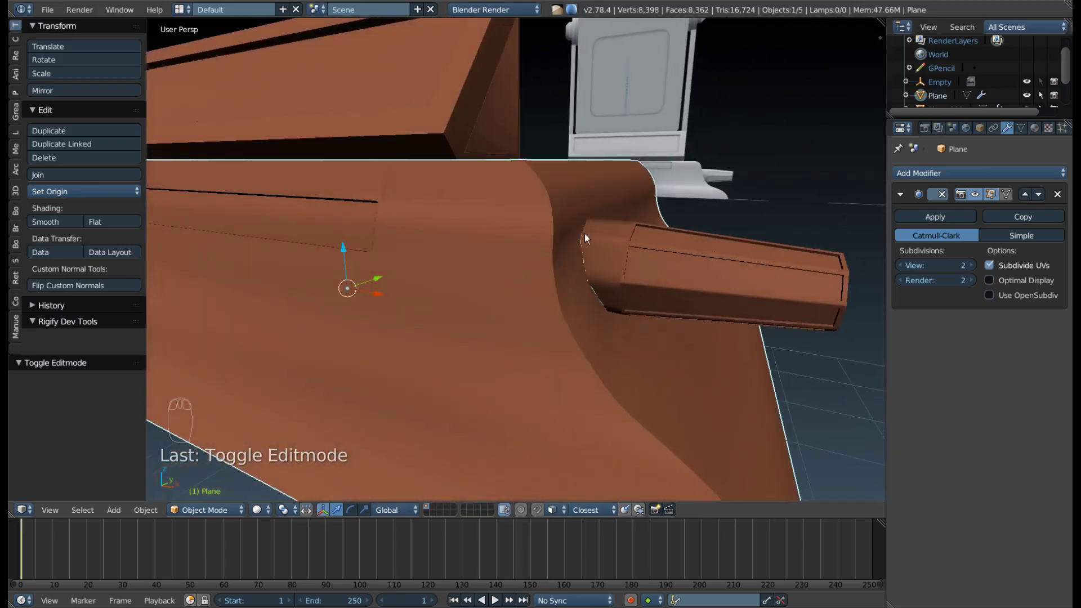
drag(578, 268, 401, 296)
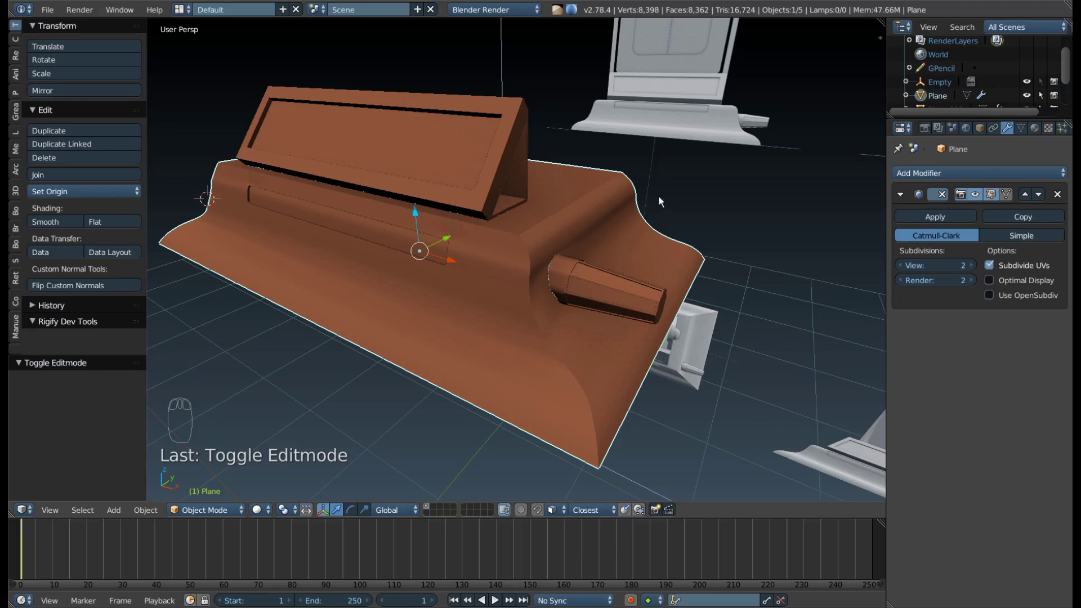
drag(594, 198, 633, 191)
scroll(up, 3)
drag(627, 217, 677, 287)
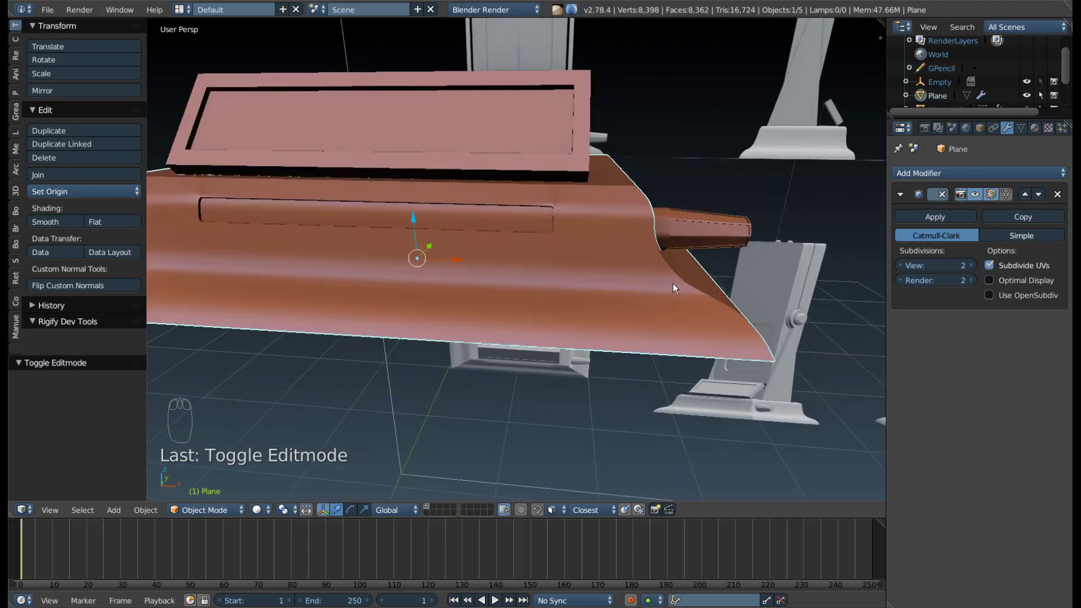
key(KP_1)
drag(692, 278, 222, 304)
key(z)
scroll(up, 3)
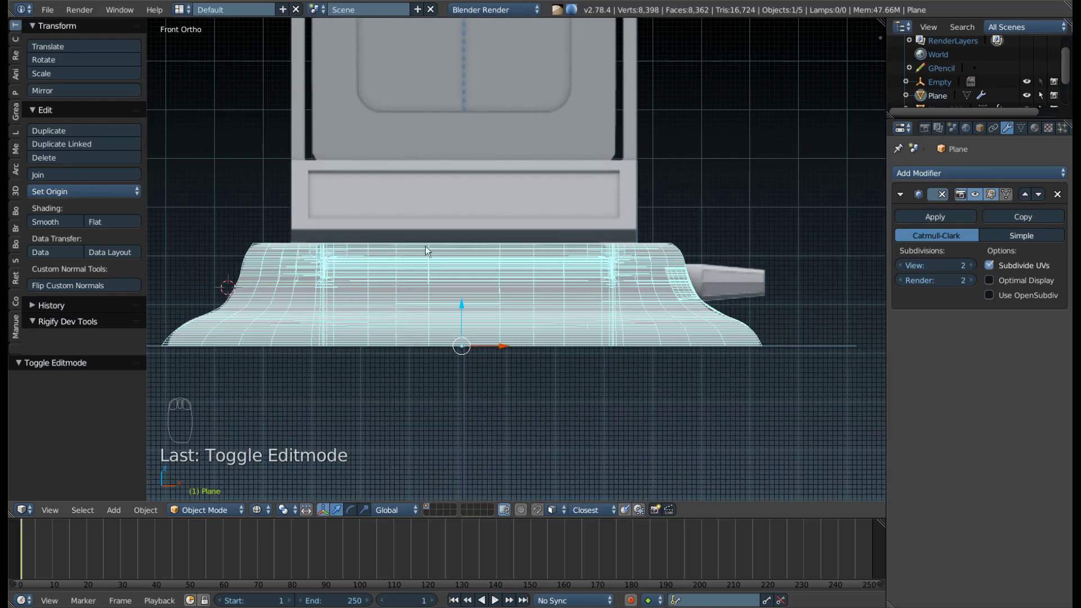
scroll(up, 3)
drag(431, 183, 496, 292)
drag(407, 264, 457, 309)
key(z)
drag(498, 316, 568, 288)
drag(593, 291, 591, 247)
key(F10)
key(F9)
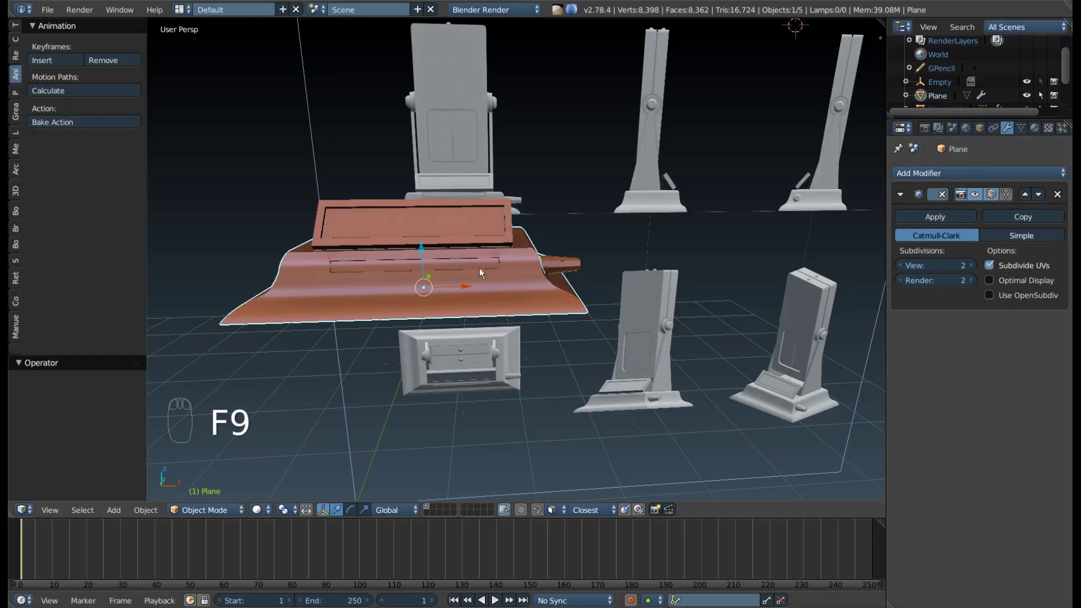
Orbit in close around the console body's corner to frame its top panel edge.
drag(544, 278, 233, 259)
drag(341, 263, 349, 264)
drag(351, 283, 405, 294)
drag(404, 294, 657, 329)
drag(322, 329, 344, 313)
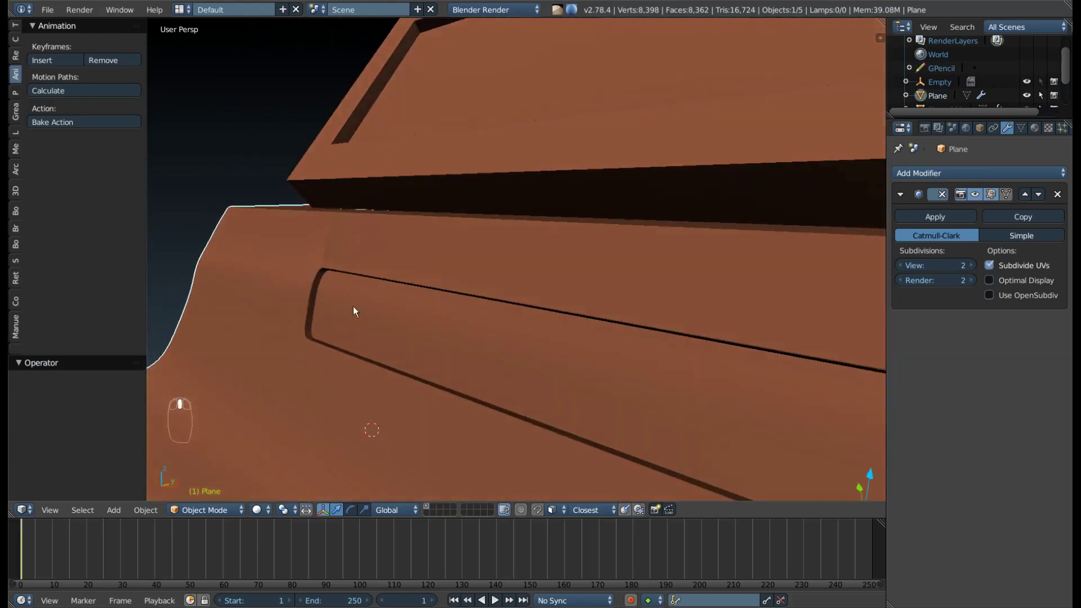
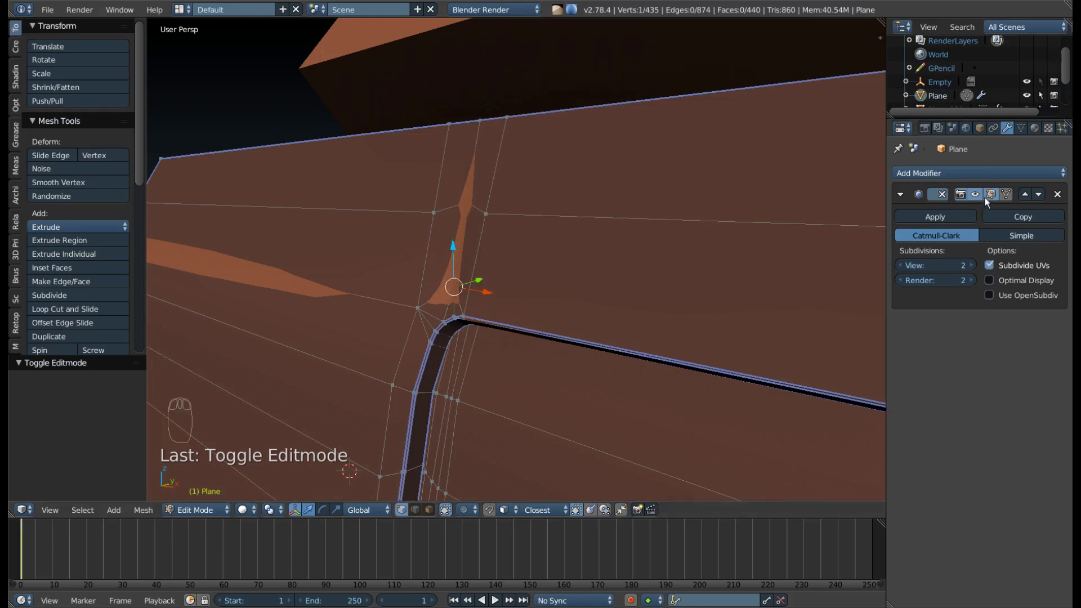
Toggle the Subdivision on-cage display and repeatedly smooth the vertices around the pinched spike.
drag(980, 200, 962, 214)
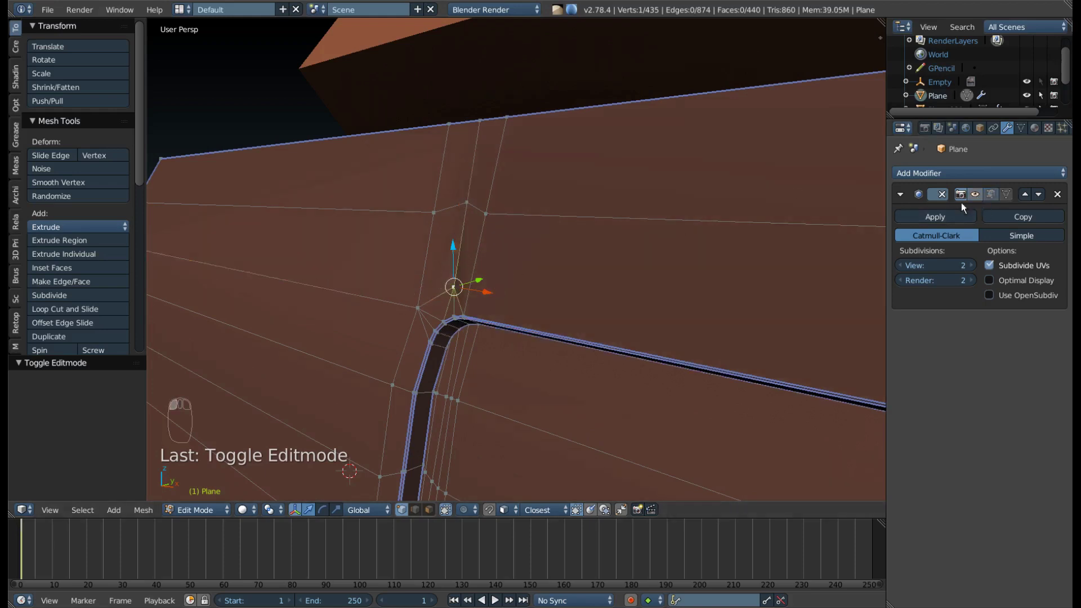
drag(977, 196, 444, 292)
key(w)
key(shift+r)
key(shift+r)
key(shift+r)
key(shift+r)
key(shift+r)
key(shift+r)
key(shift+r)
key(shift+r)
key(shift+r)
key(shift+r)
key(shift+r)
key(shift+r)
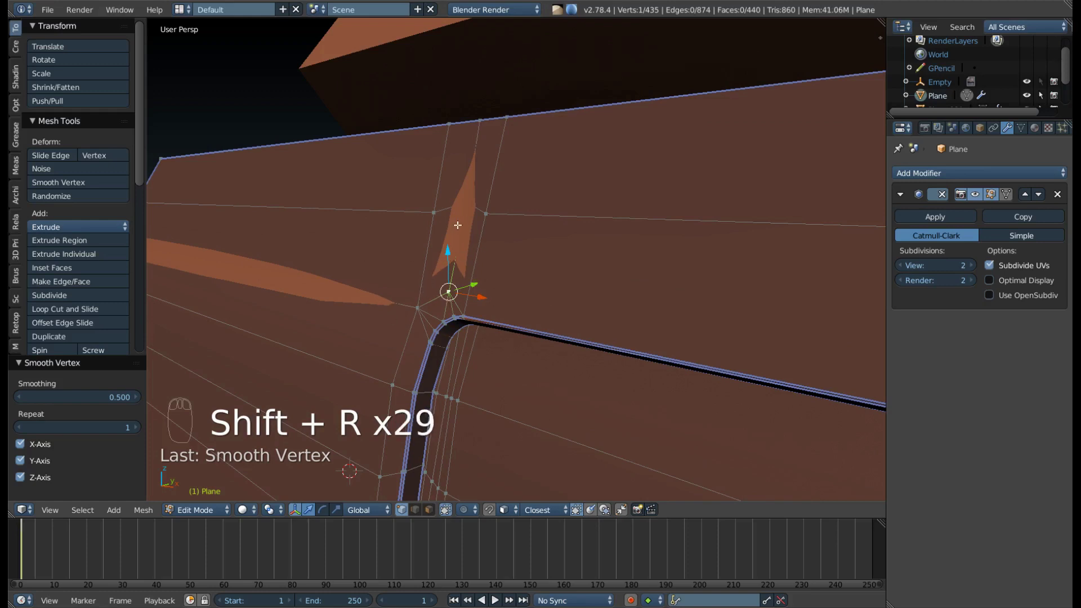
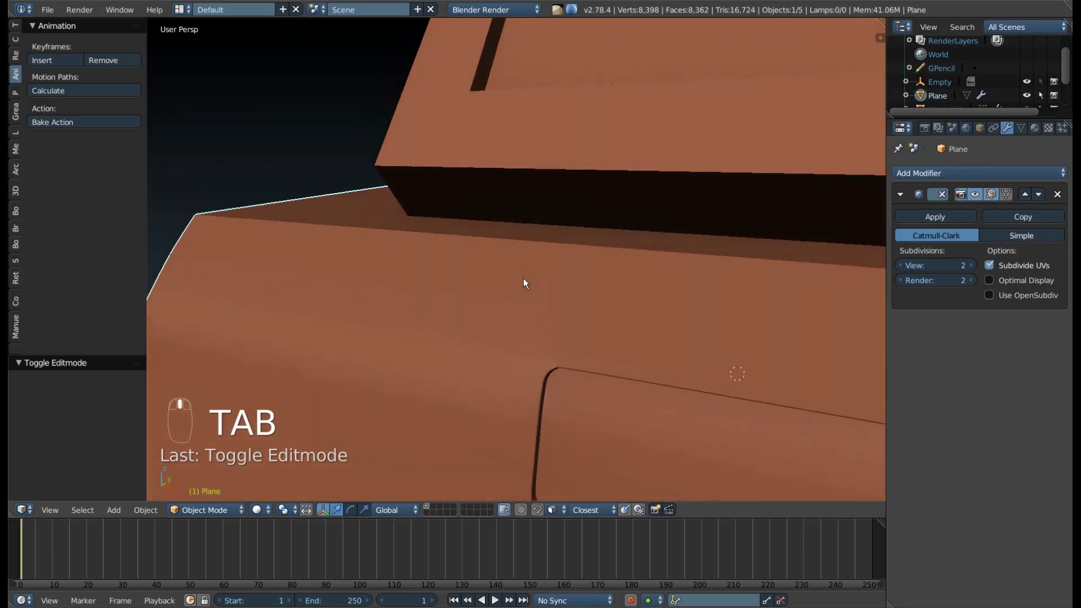
Orbit the view slightly around the console toward the screen stand.
middle_click(522, 278)
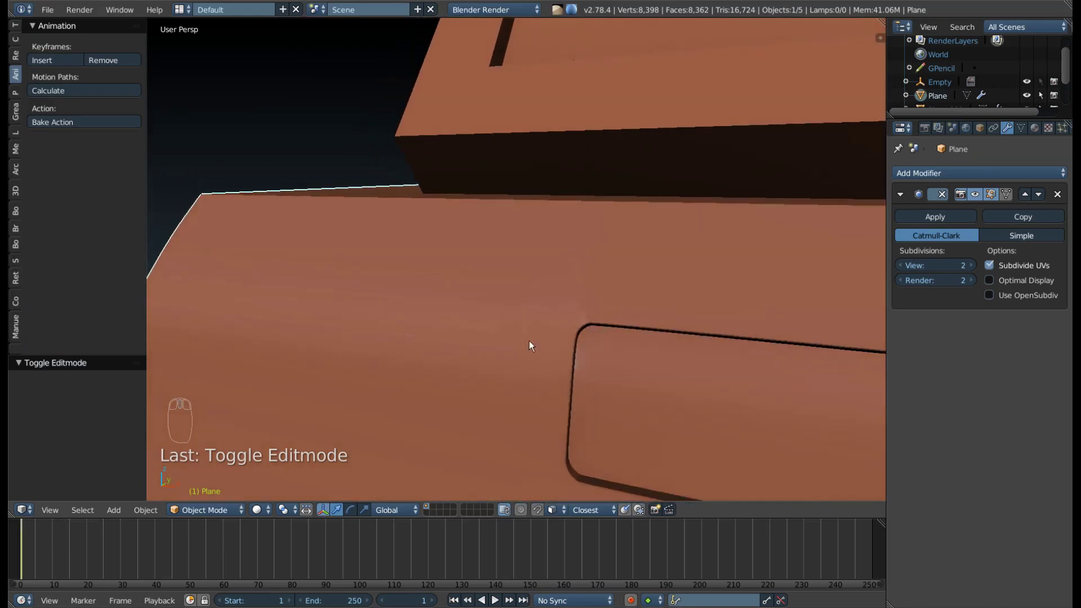
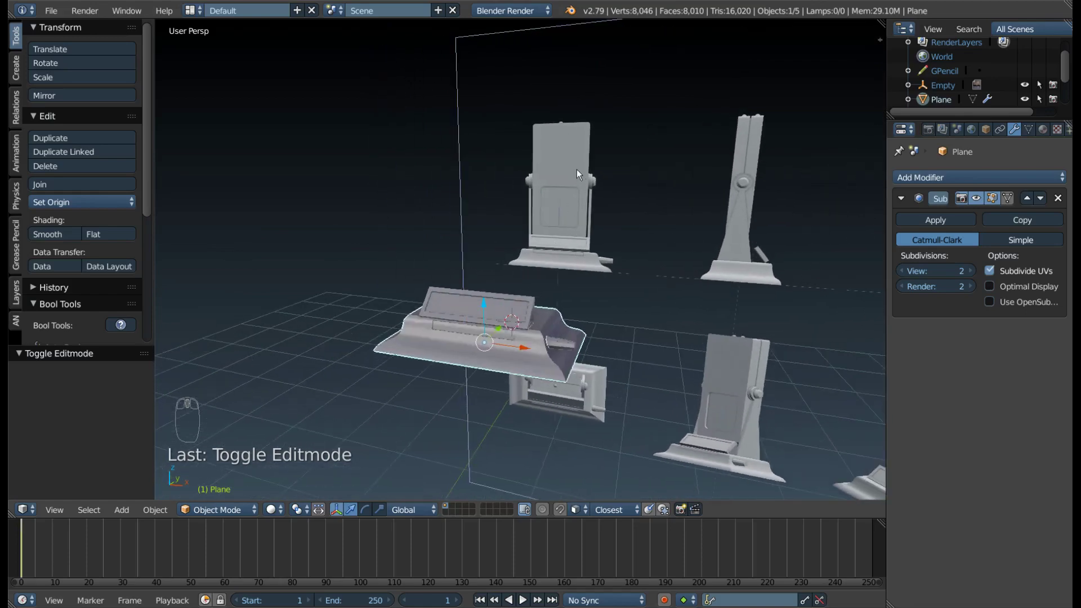
Switch to front view of the stand and place the 3D cursor beside the screen.
drag(690, 300, 706, 285)
key(KP_1)
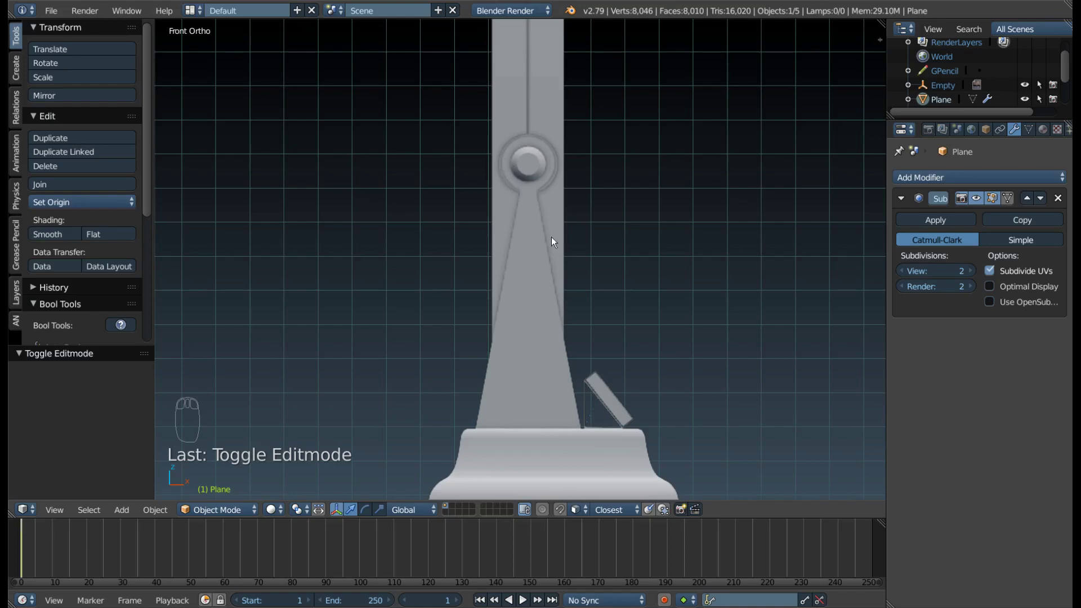
middle_click(565, 235)
drag(417, 343, 580, 256)
key(F9)
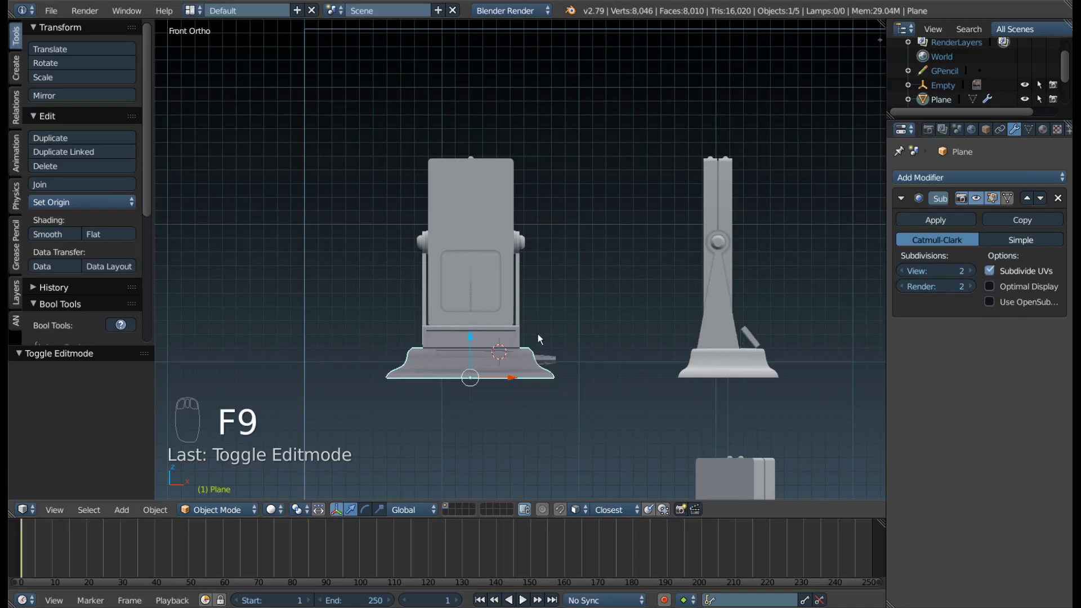
middle_click(542, 334)
click(522, 309)
Add a new plane, Plane.004, at the cursor and scale it down to a tiny size.
key(shift+a)
key(s)
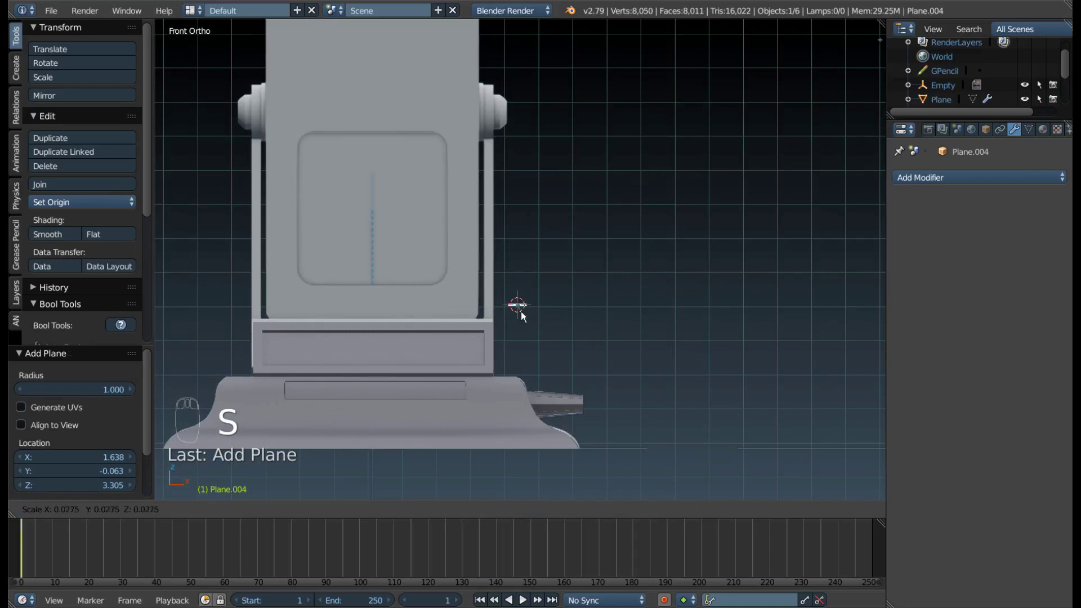
drag(518, 325, 493, 349)
key(g)
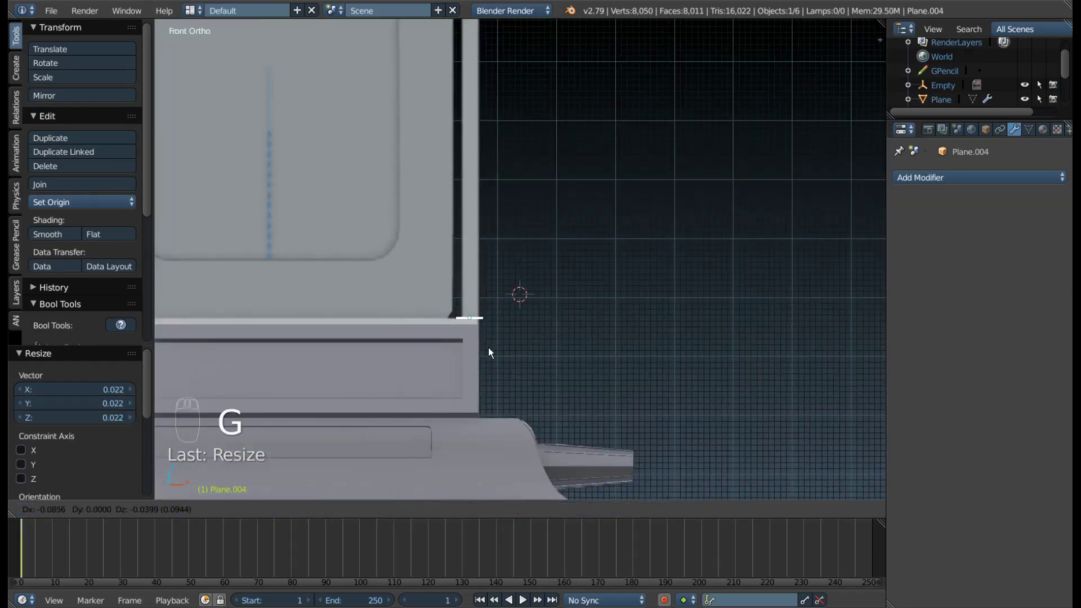
drag(473, 312, 531, 344)
key(g)
key(s)
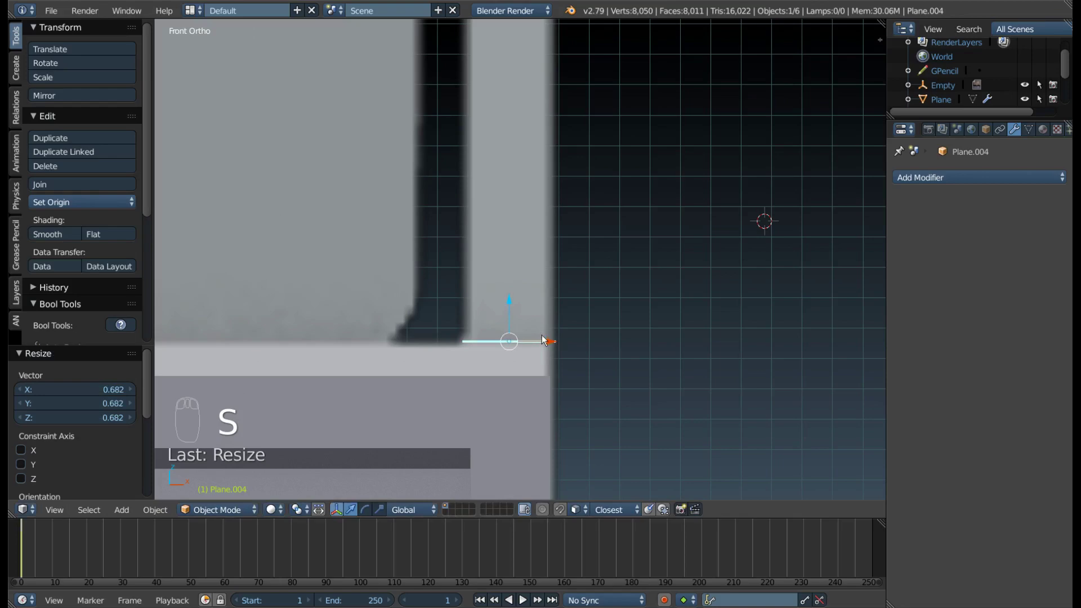
drag(530, 312, 519, 393)
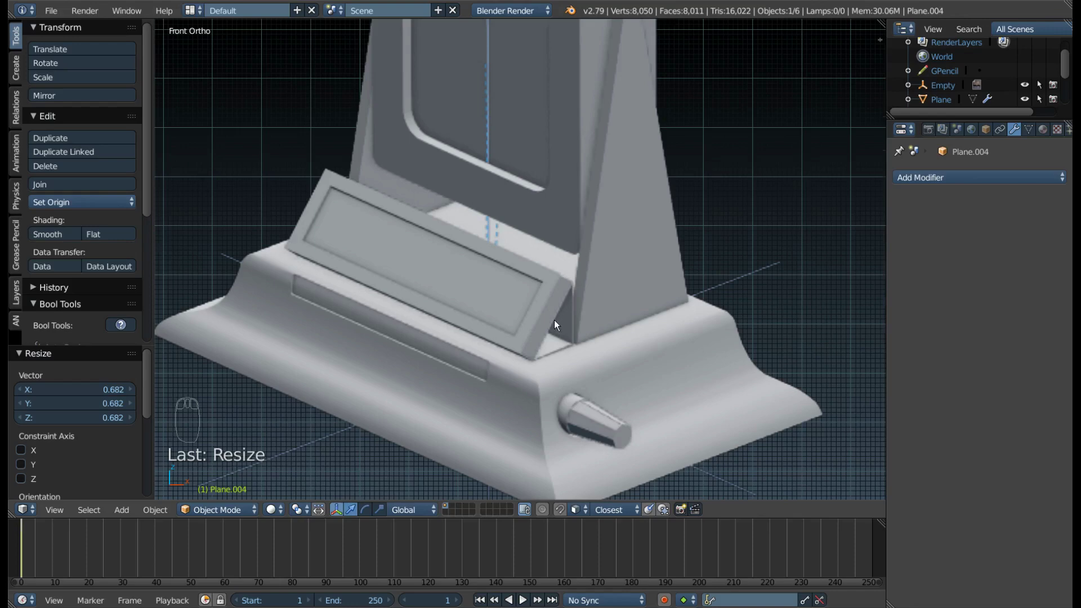
Raise the small plane along Z up toward the screen's base.
middle_click(575, 325)
scroll(down, 3)
drag(362, 184, 429, 211)
scroll(up, 3)
drag(409, 212, 582, 517)
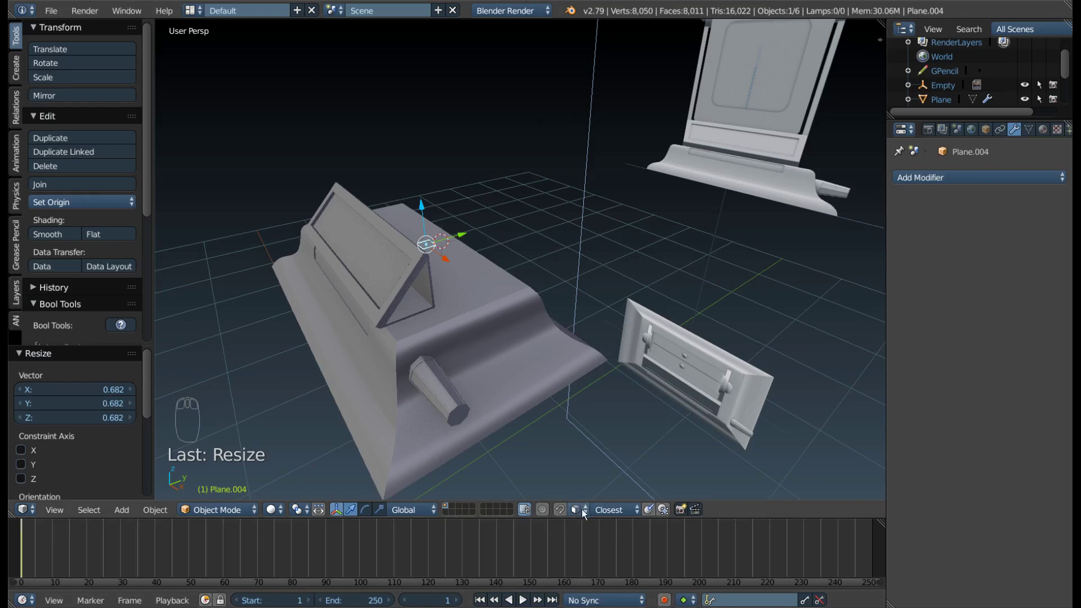
drag(599, 517, 599, 524)
drag(479, 316, 459, 211)
key(g)
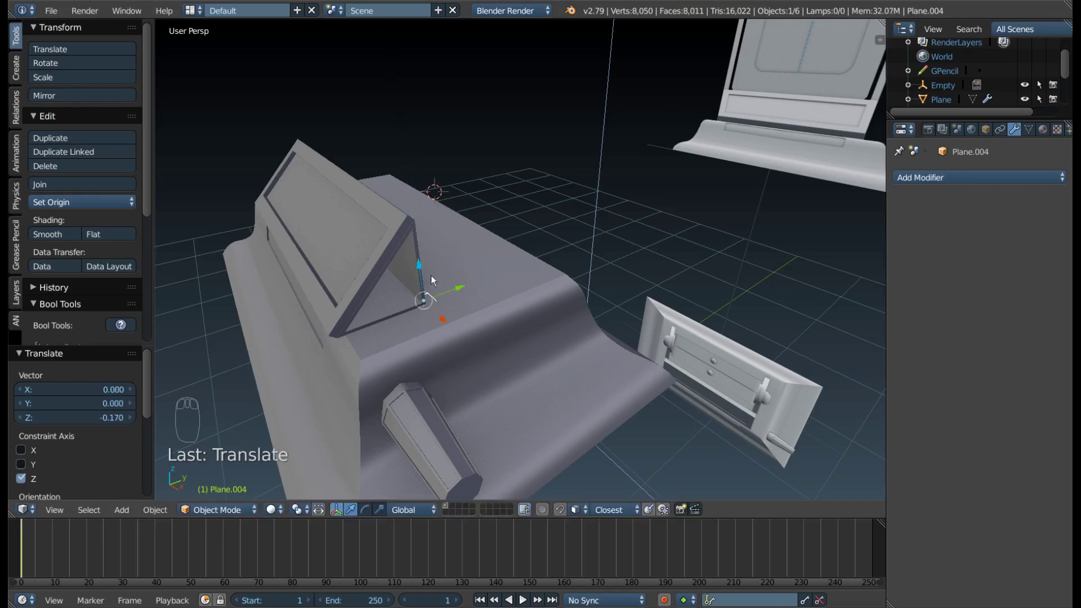
drag(437, 308, 444, 320)
drag(444, 320, 462, 339)
key(ctrl+z)
key(KP_1)
From front view, slide the small plane along Y to sit against the screen's base.
middle_click(471, 322)
key(z)
middle_click(434, 365)
middle_click(551, 324)
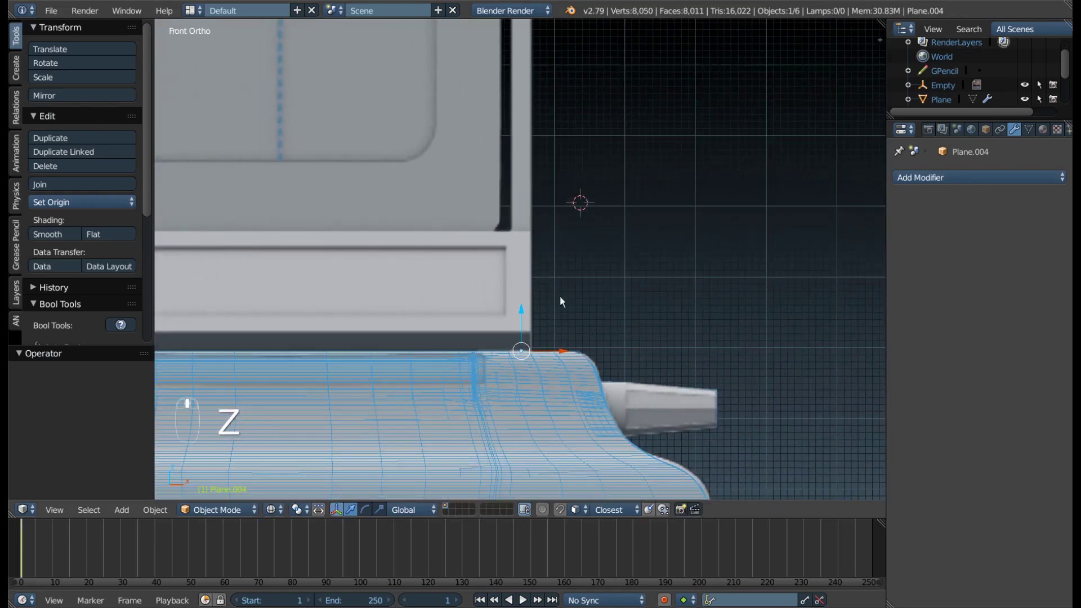
drag(550, 263, 548, 231)
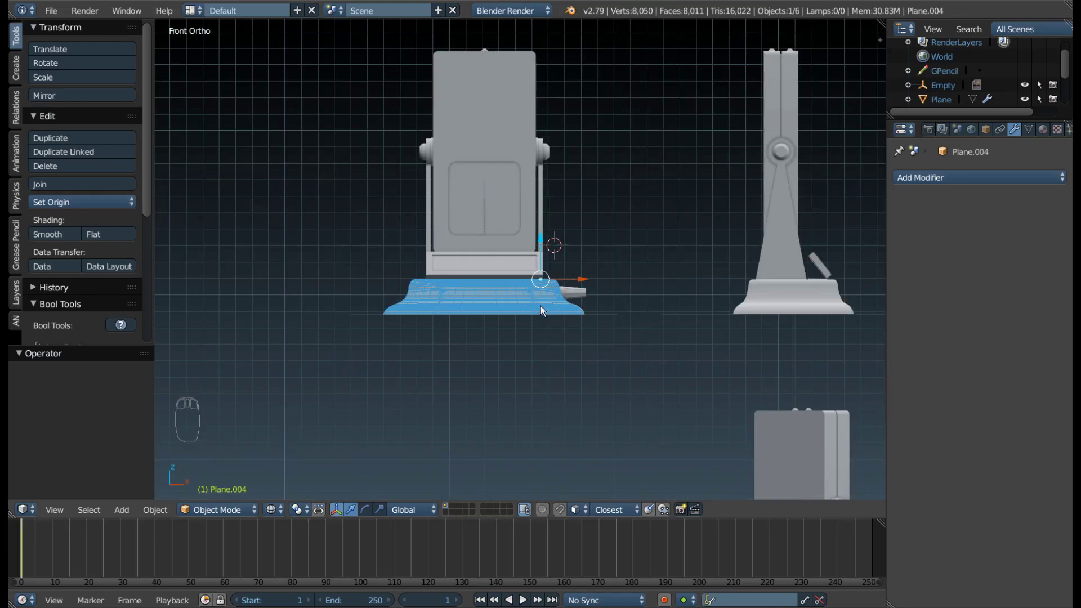
drag(652, 328, 510, 308)
key(z)
drag(510, 307, 579, 332)
drag(579, 332, 421, 294)
drag(446, 297, 700, 374)
key(KP_1)
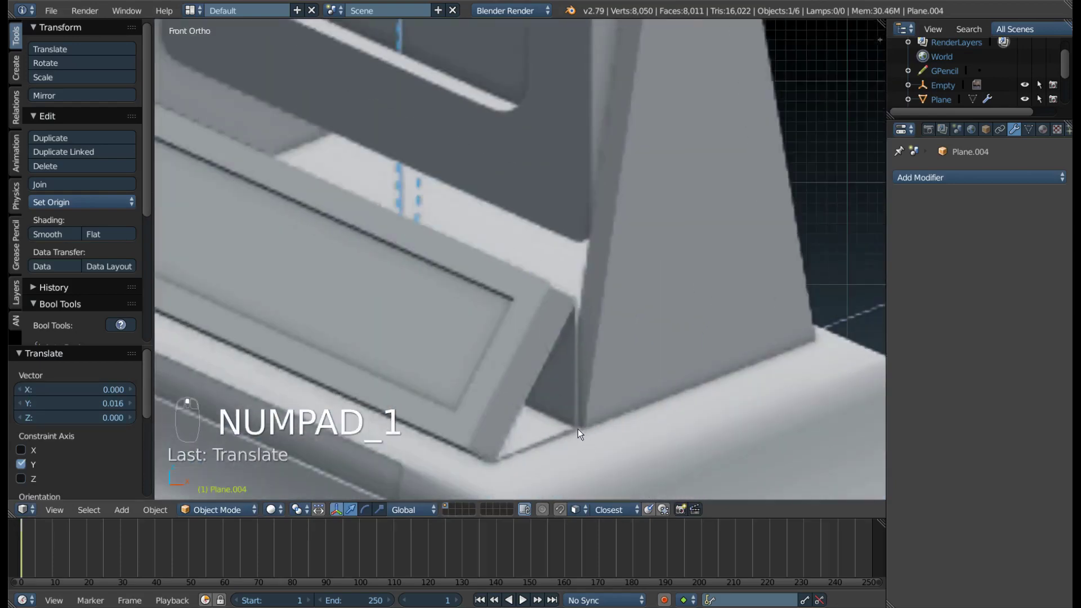
middle_click(585, 430)
drag(596, 420, 473, 306)
In Edit Mode with edge select, shift one edge of Plane.004 along Y, then return to Object Mode.
key(Tab)
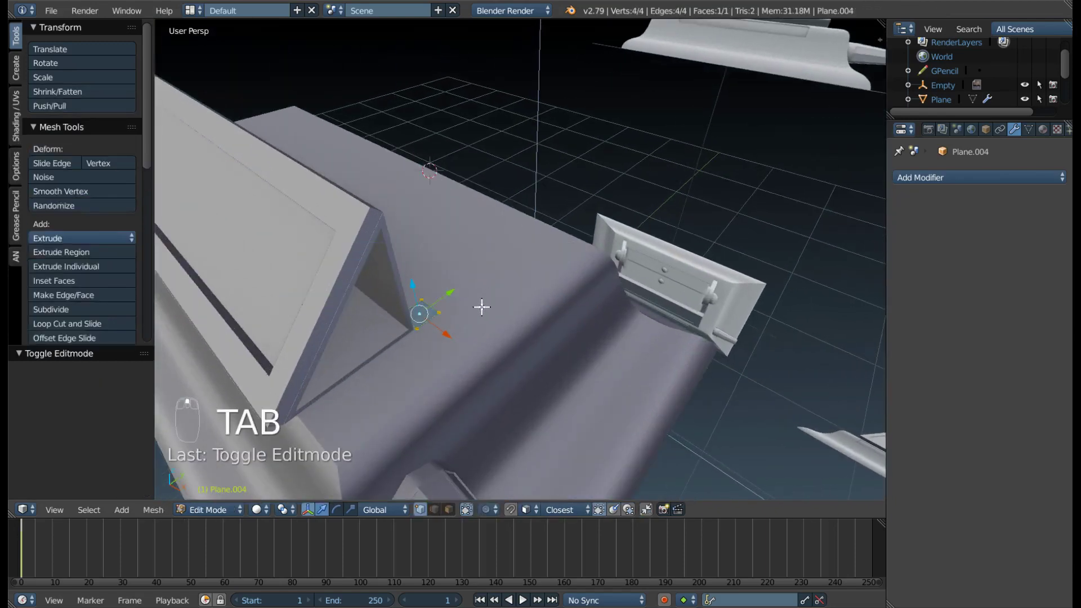
key(ctrl+Tab)
drag(429, 296, 454, 285)
drag(454, 284, 559, 217)
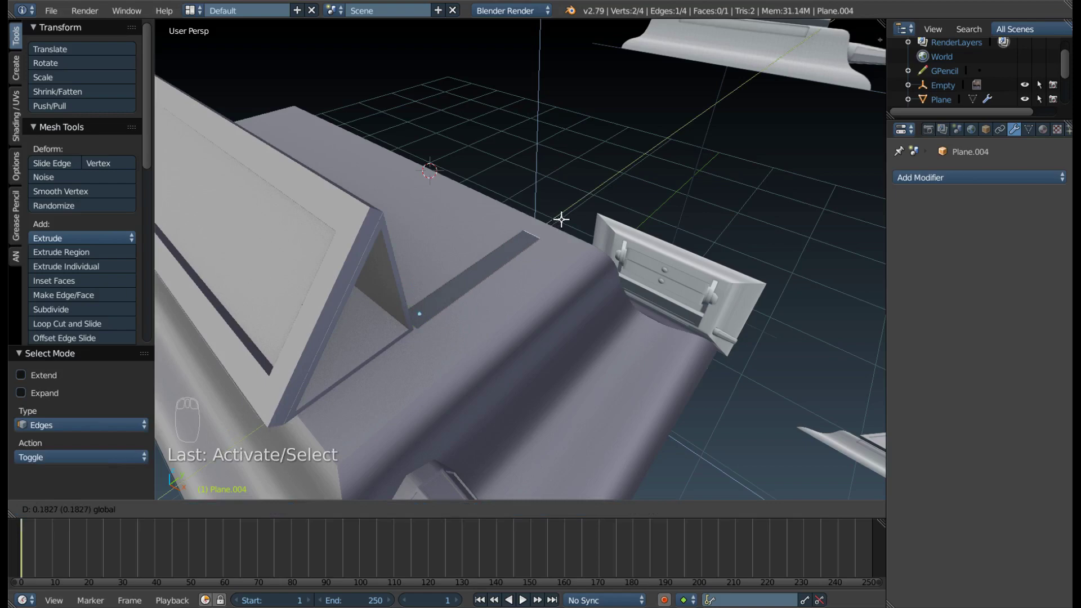
drag(527, 237, 517, 435)
drag(416, 404, 412, 399)
middle_click(596, 348)
key(Tab)
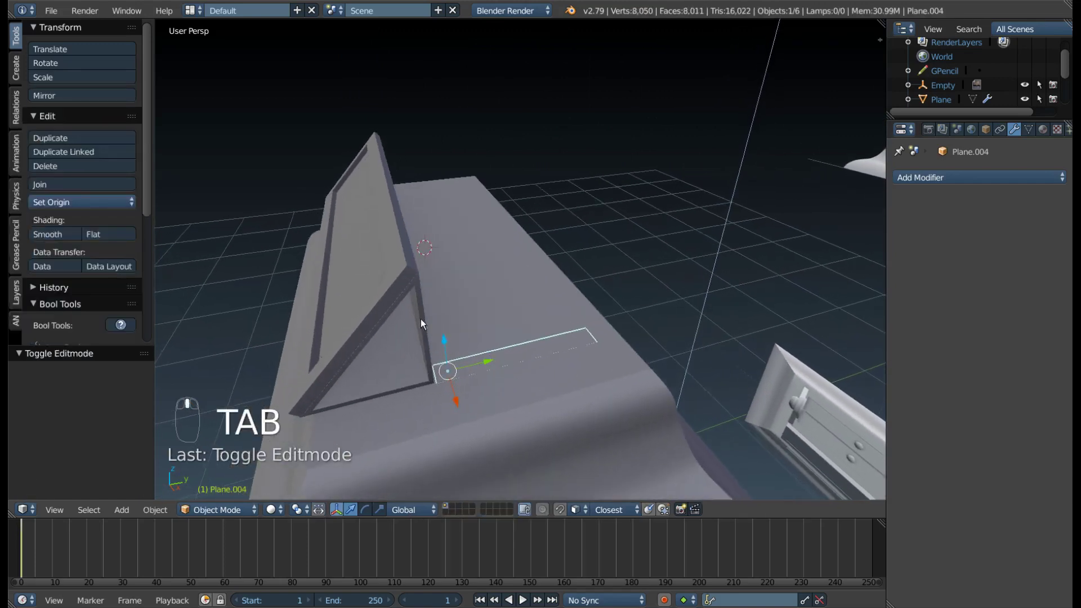
Select the thin screen panel, make a linked duplicate, then delete that duplicate.
drag(375, 337, 422, 258)
middle_click(422, 258)
drag(435, 256, 435, 256)
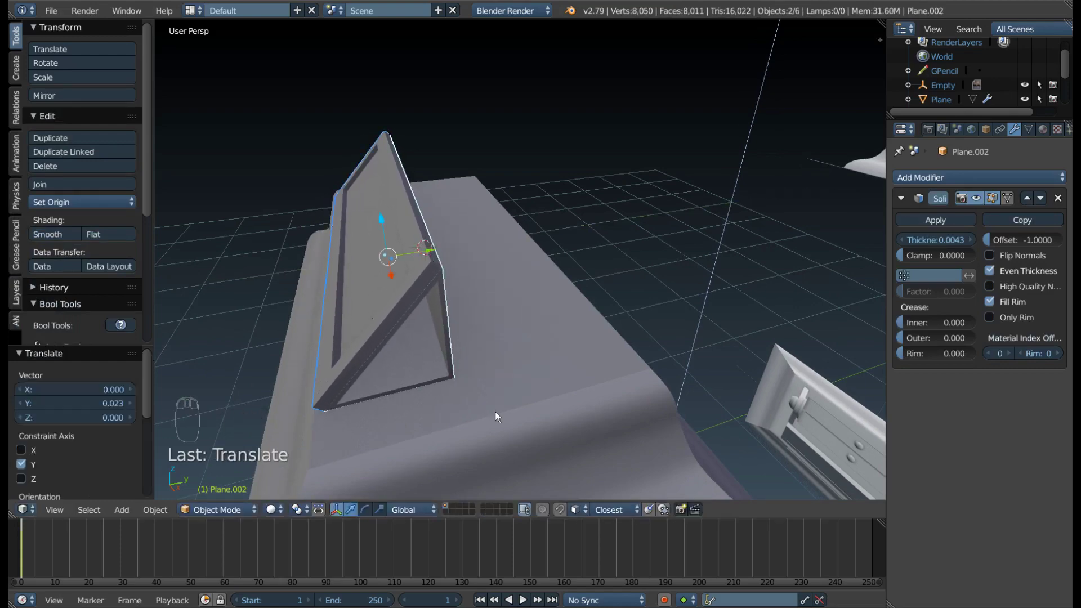
right_click(492, 360)
drag(473, 388, 391, 297)
drag(391, 297, 509, 286)
drag(509, 286, 473, 274)
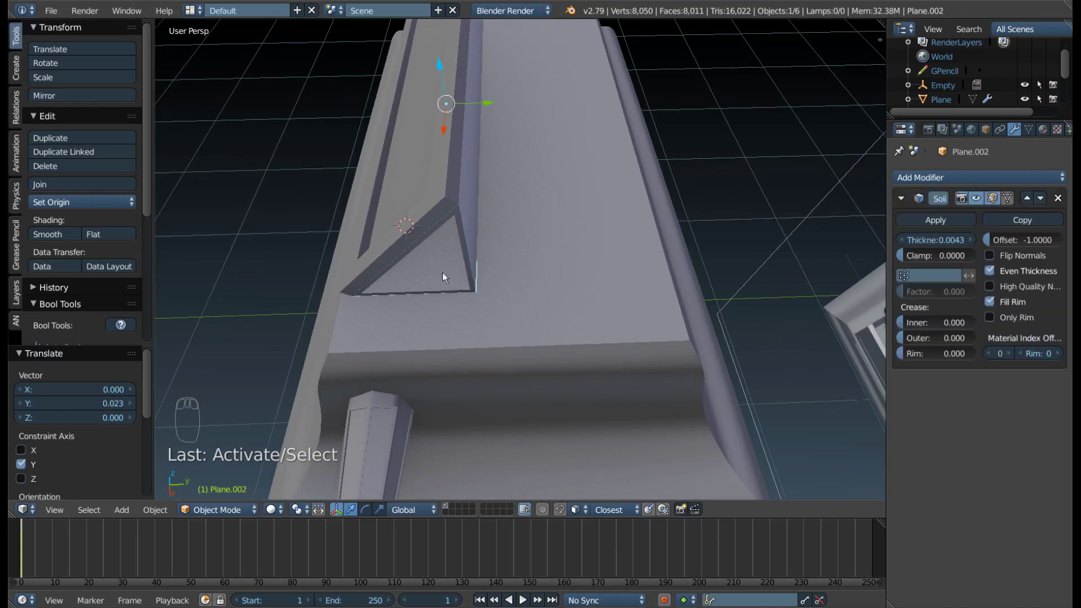
key(alt+d)
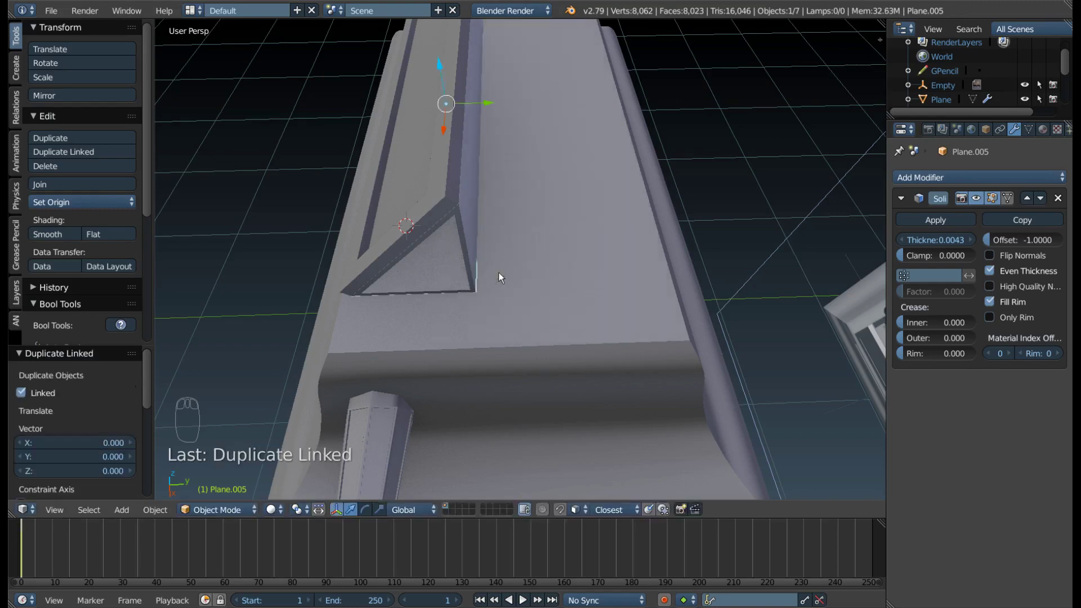
key(x)
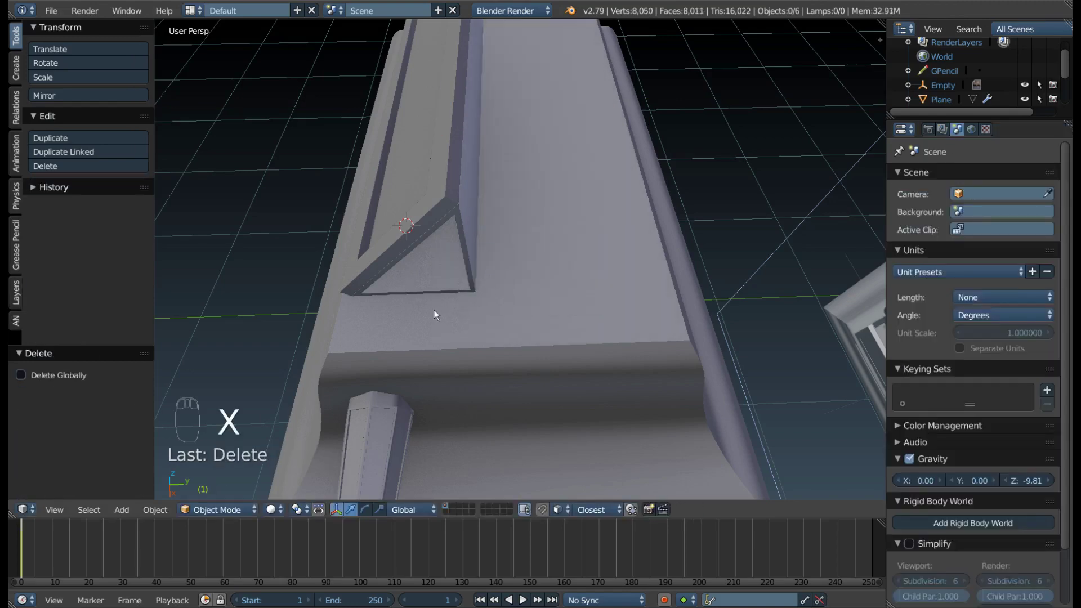
Select the pointed wedge piece and scale it slimmer along Y.
middle_click(458, 300)
right_click(407, 397)
drag(376, 374, 552, 275)
drag(552, 274, 544, 276)
key(s)
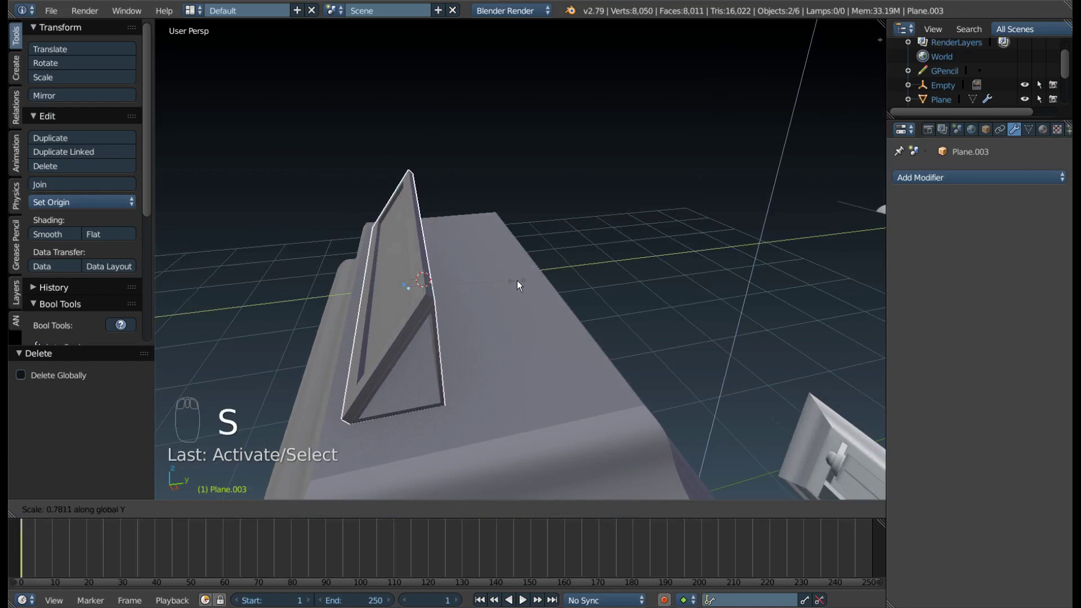
drag(491, 317, 531, 341)
drag(532, 341, 524, 341)
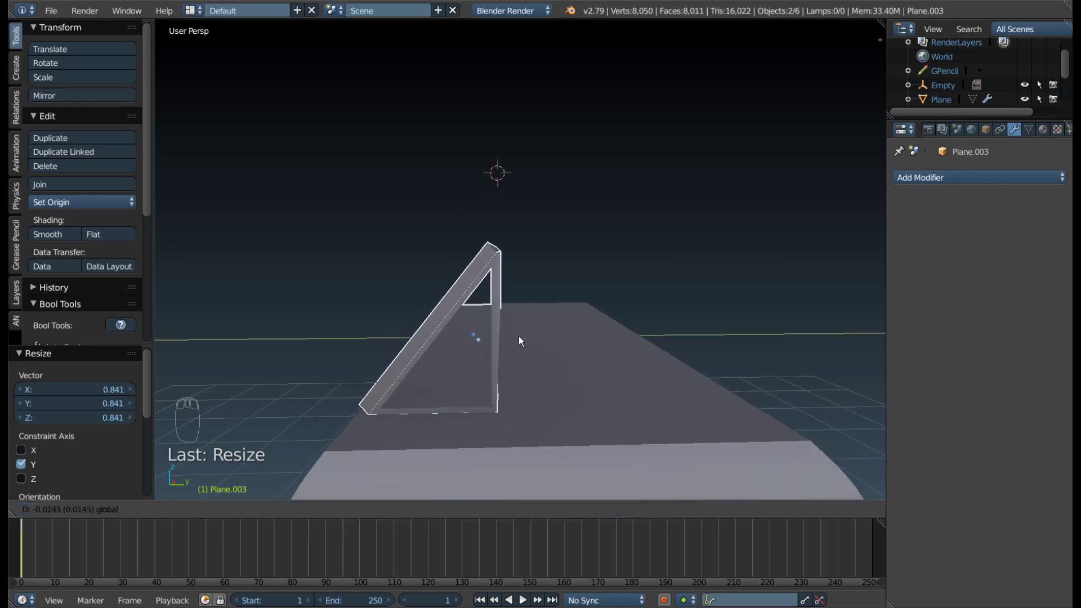
Add a new plane near the stand and, in Edit Mode, move its edge toward the stand.
drag(538, 377, 601, 333)
drag(572, 327, 572, 331)
middle_click(571, 331)
drag(579, 331, 581, 329)
drag(636, 302, 457, 289)
drag(456, 289, 413, 300)
drag(413, 300, 448, 290)
drag(447, 290, 501, 279)
key(Tab)
drag(614, 256, 637, 252)
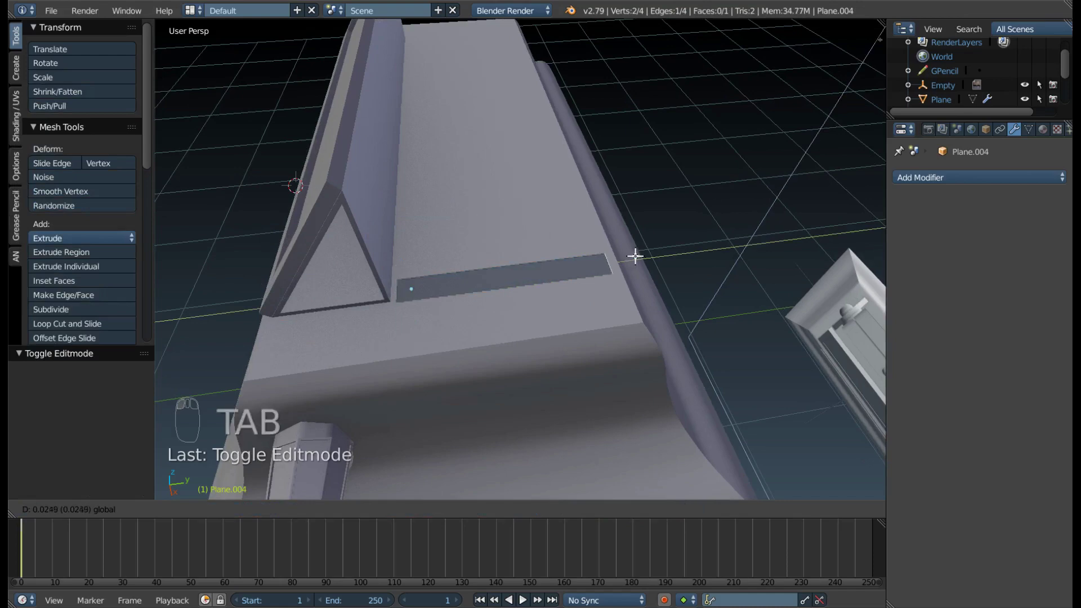
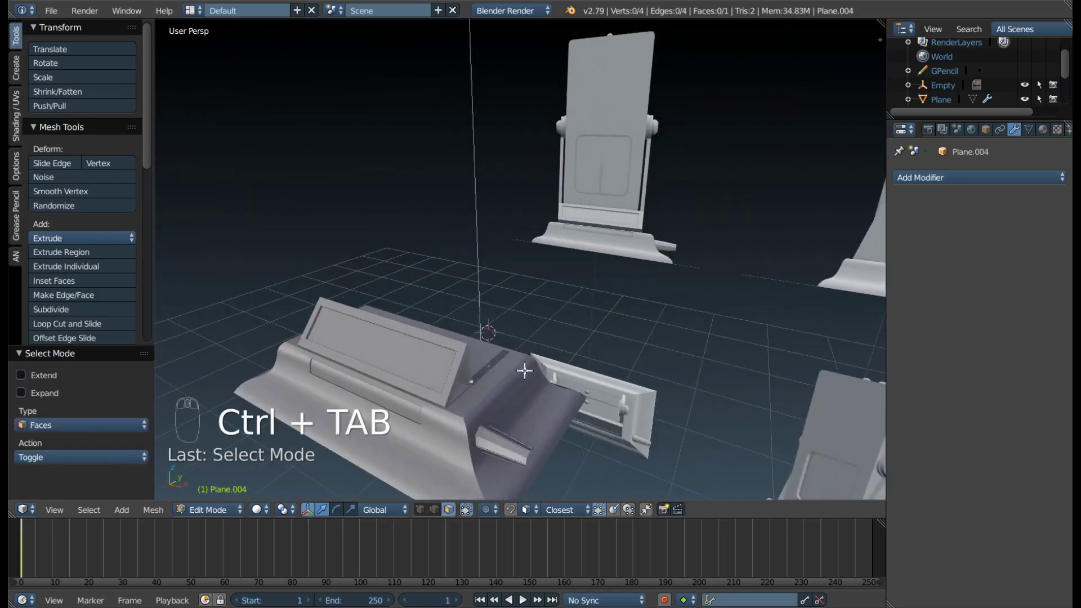
In front view, extrude the plane's face upward along Z into a thin bar and line up its top edge.
right_click(489, 357)
middle_click(597, 366)
middle_click(677, 354)
key(KP_1)
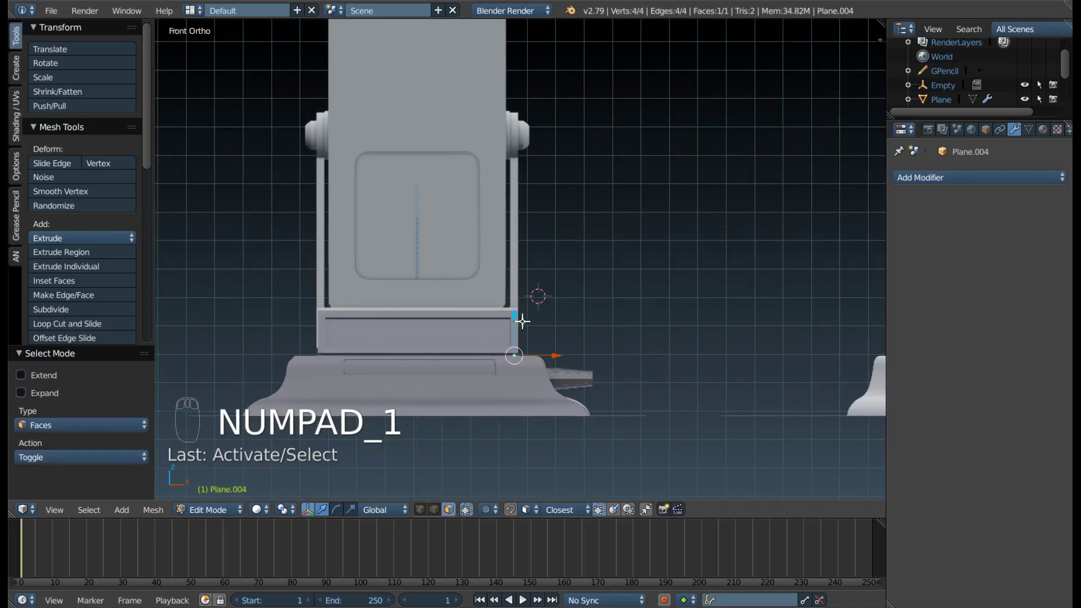
drag(495, 245, 570, 307)
key(e)
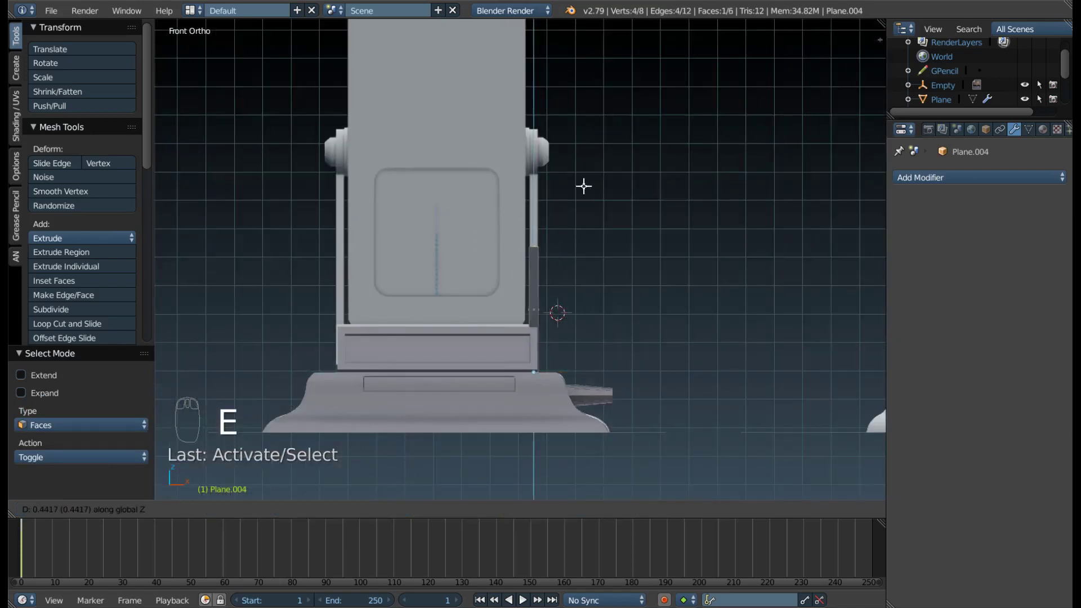
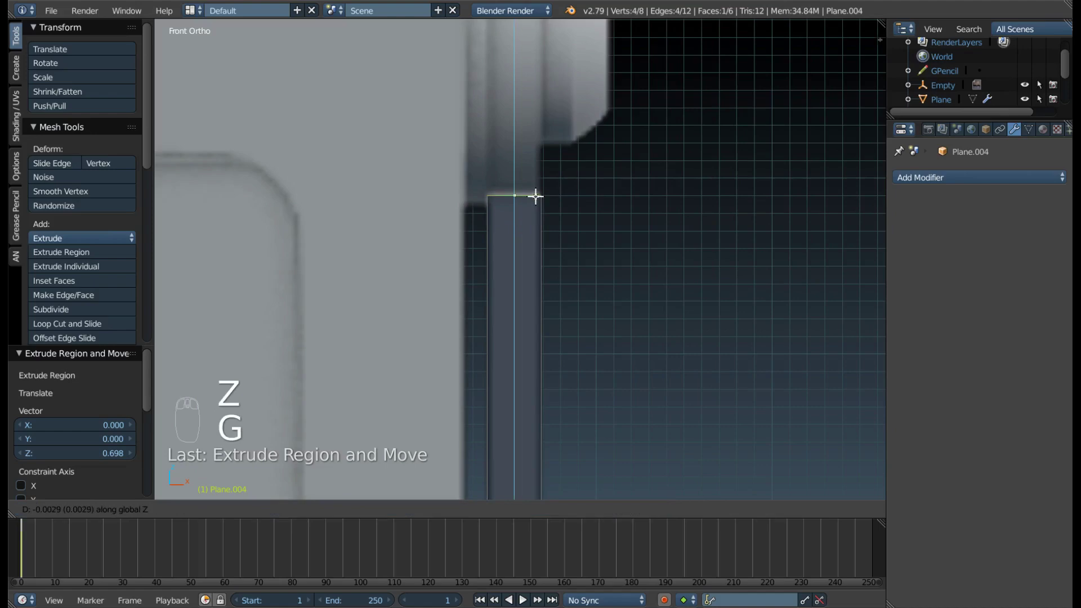
drag(526, 227, 515, 290)
Scale the bar thinner along global Y and return to front view.
key(s)
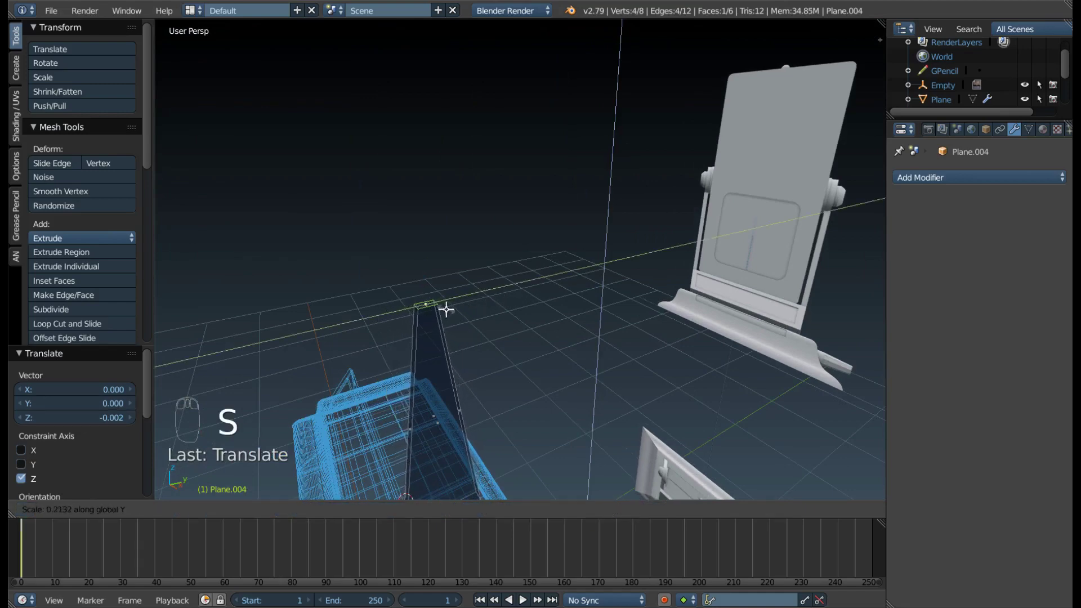
drag(485, 290, 541, 292)
key(KP_1)
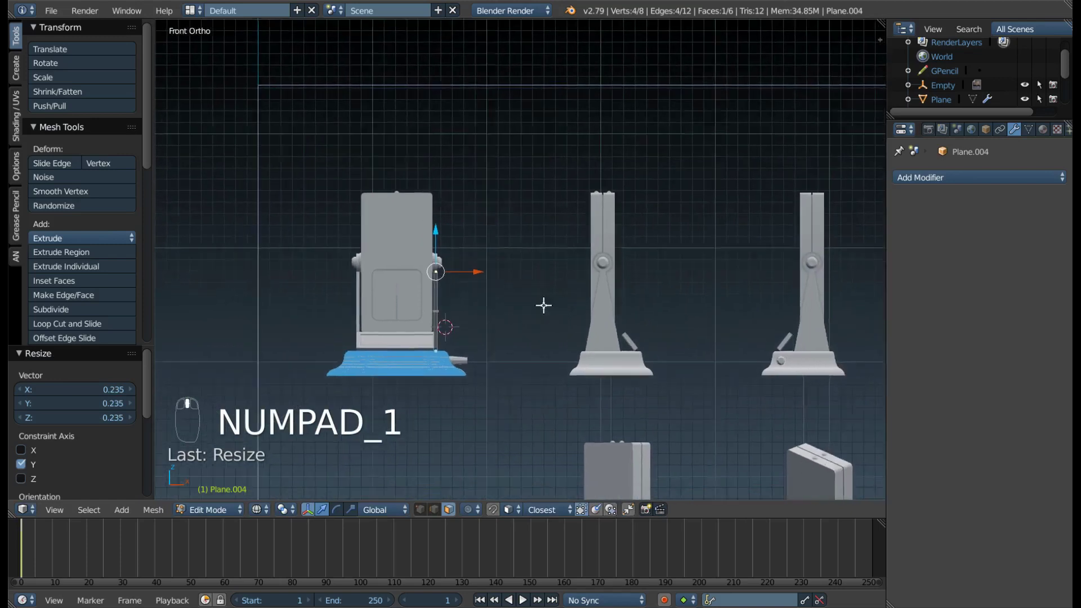
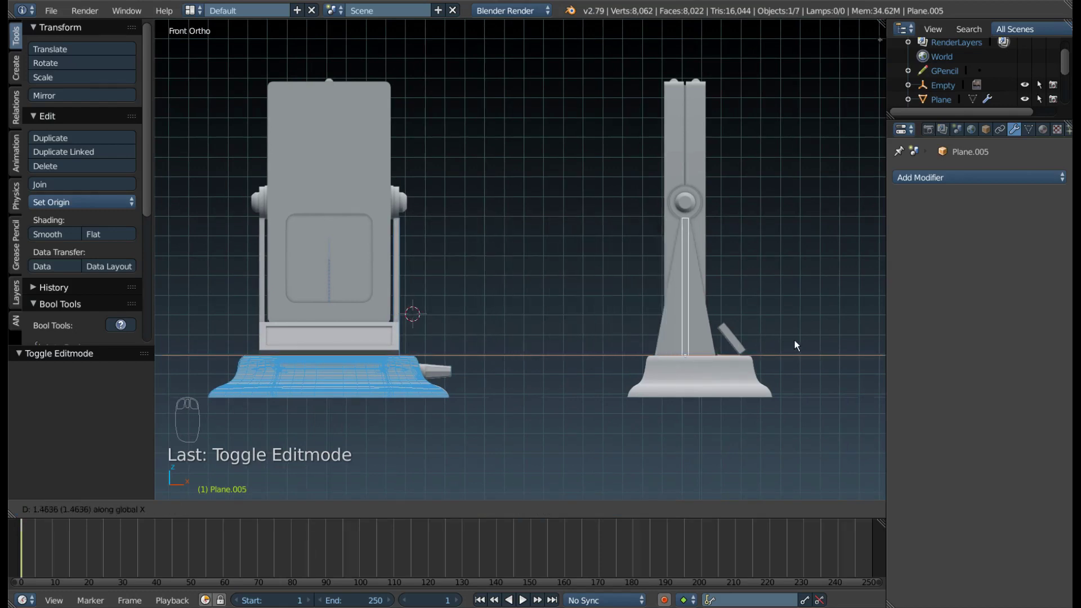
Slide the linked-duplicate bar along X onto the stand and close in on its hinge.
drag(750, 347, 392, 327)
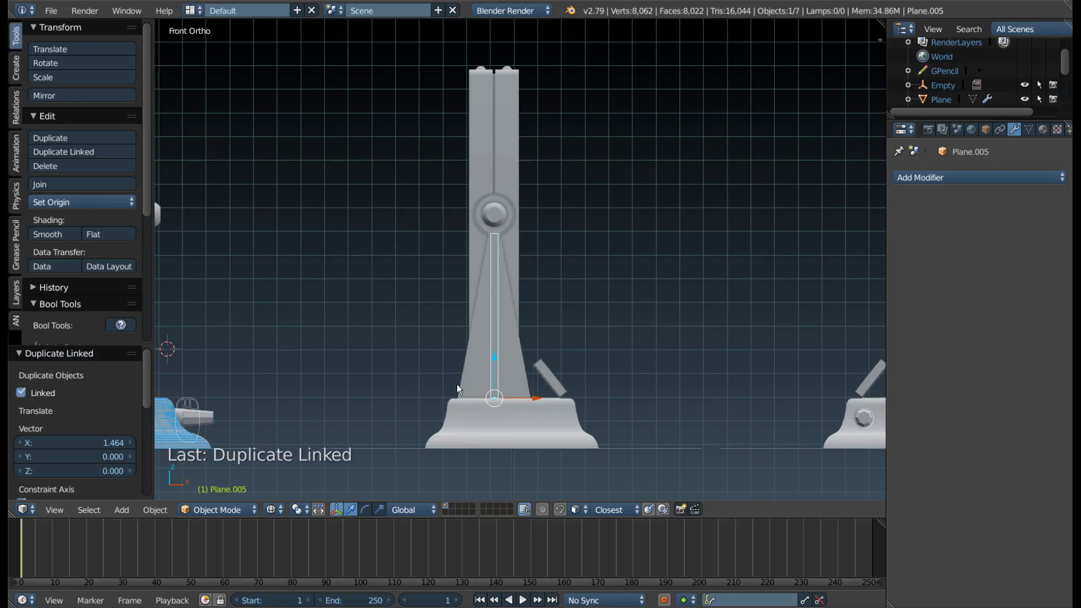
drag(583, 218, 663, 325)
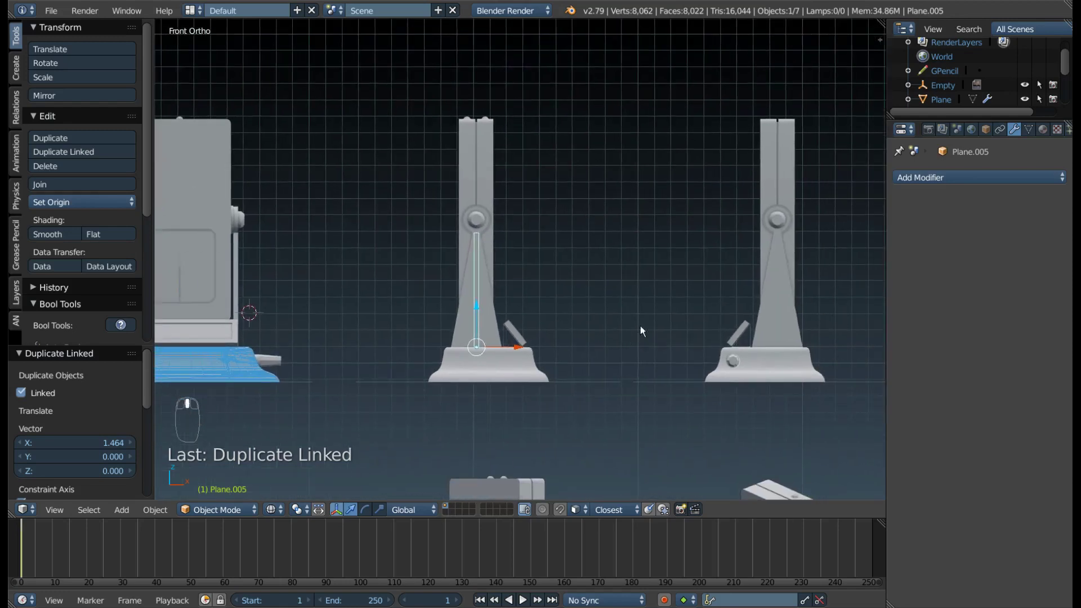
drag(538, 356, 819, 363)
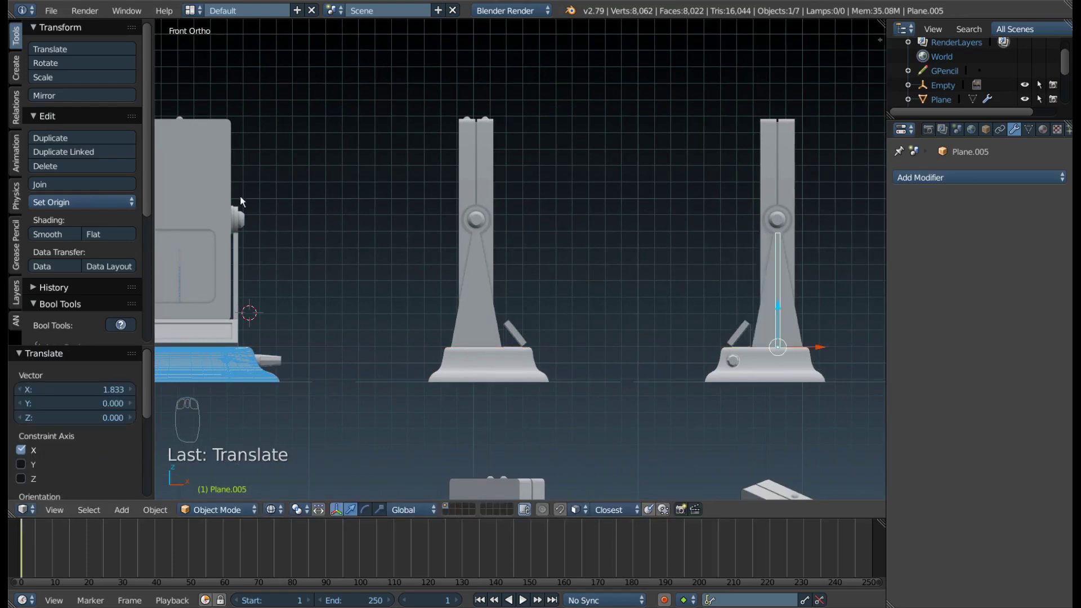
drag(325, 286, 171, 168)
middle_click(591, 250)
drag(630, 270, 527, 385)
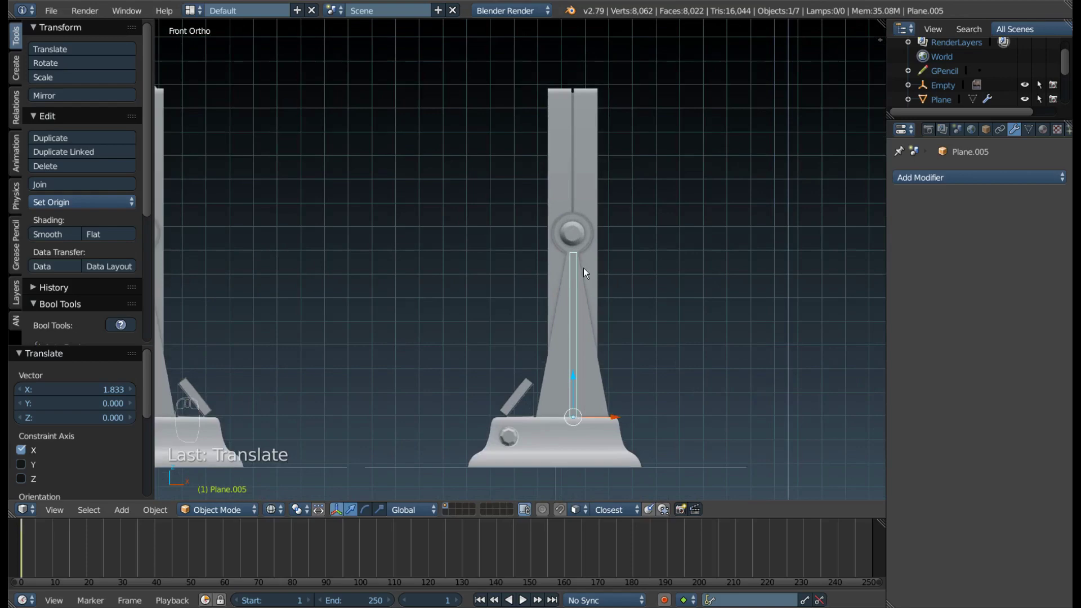
drag(614, 419, 412, 371)
drag(630, 359, 749, 378)
drag(734, 377, 603, 358)
middle_click(606, 364)
drag(728, 372, 507, 356)
drag(676, 351, 501, 323)
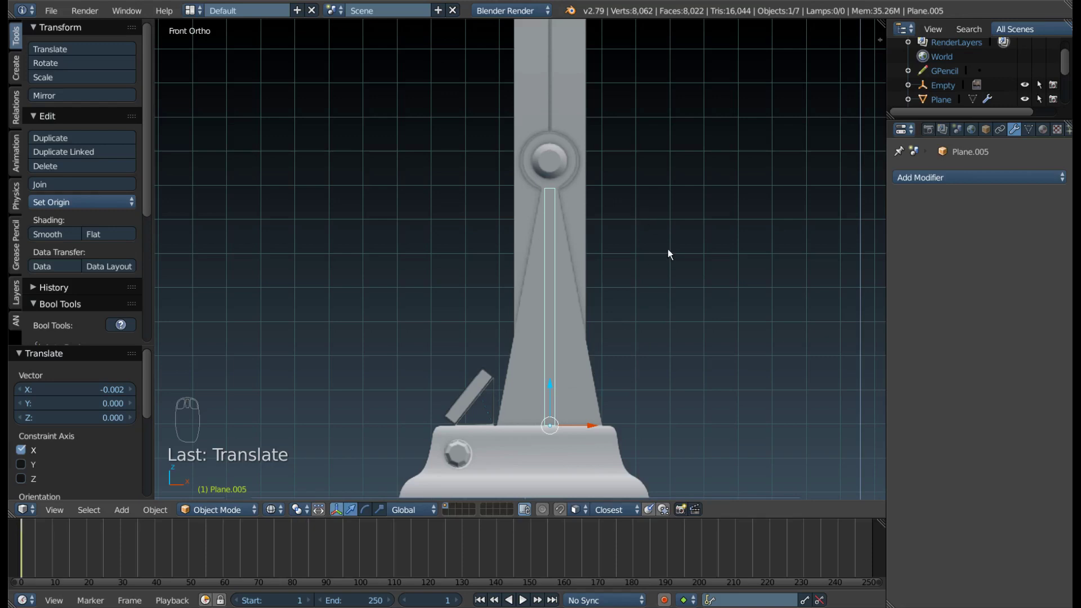
Rotate the piece 90° about Z and move it along X into the tapered slot under the hinge.
key(r)
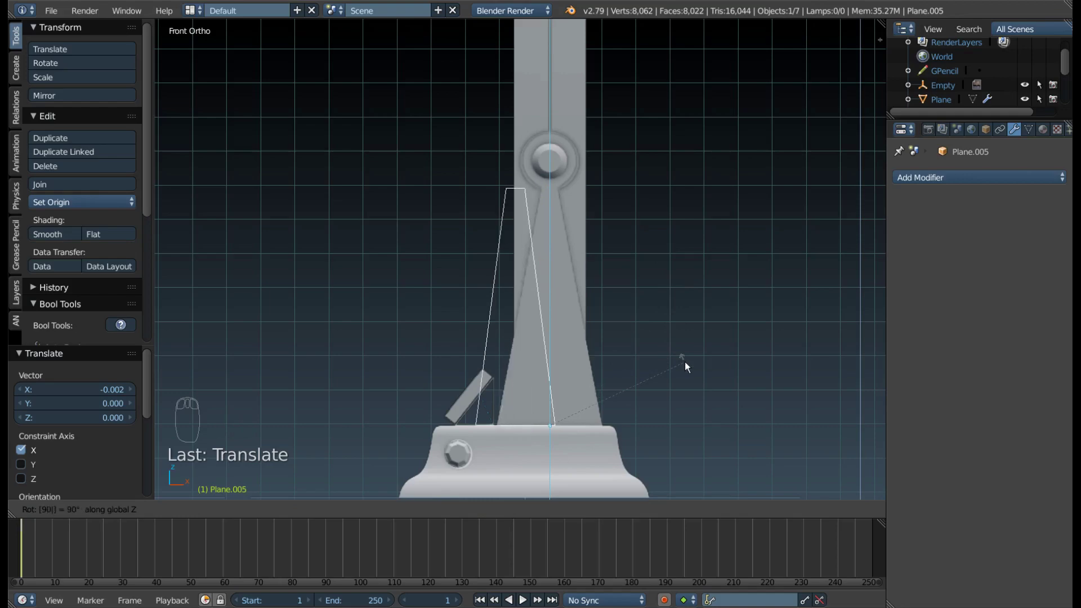
drag(645, 335, 537, 381)
click(537, 381)
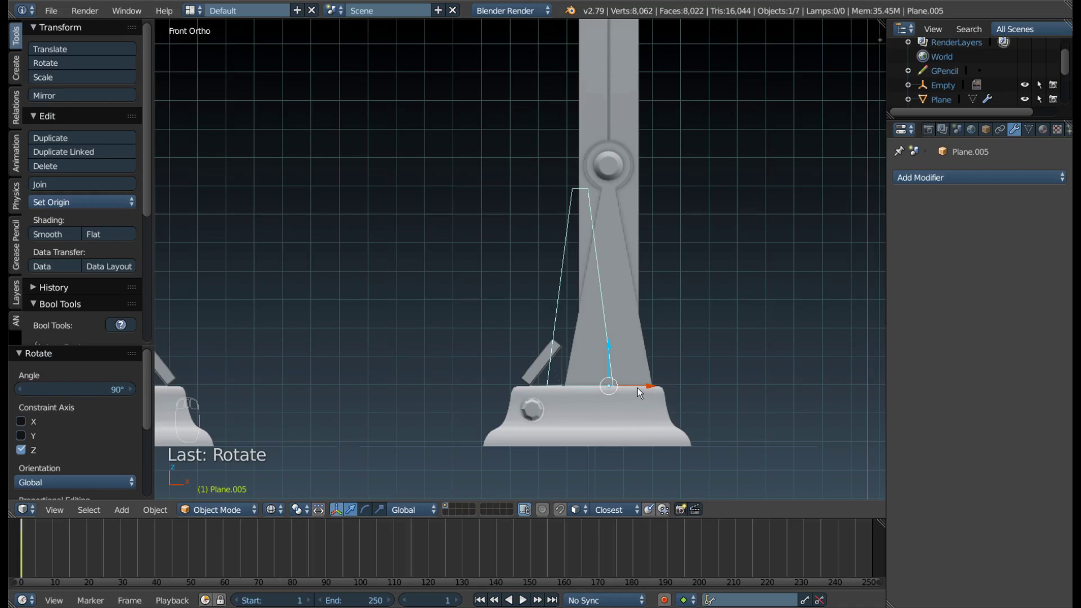
drag(655, 388, 682, 399)
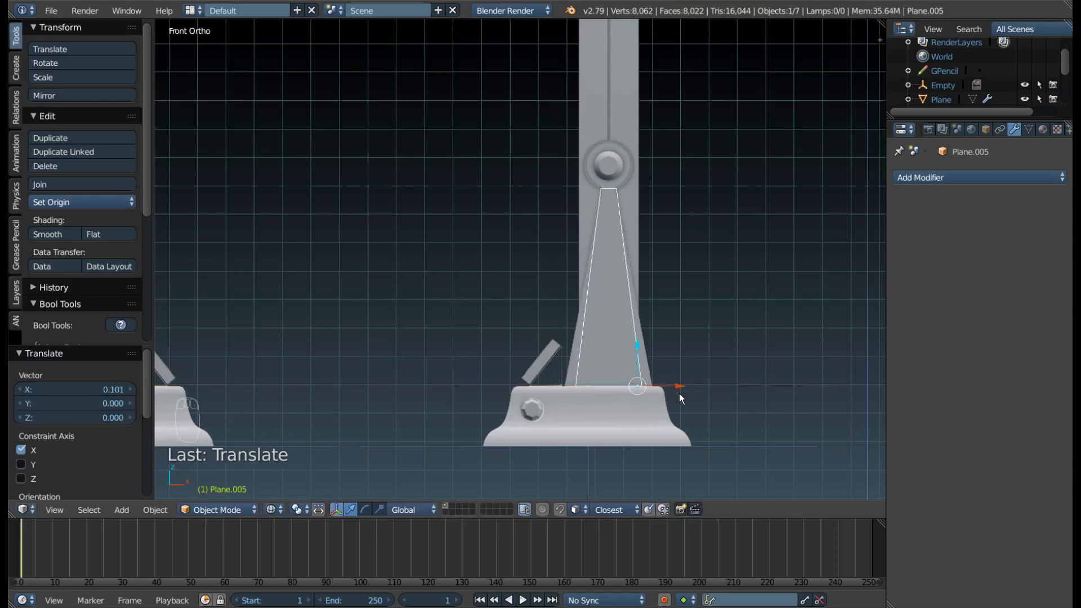
drag(723, 406, 598, 361)
drag(476, 322, 430, 387)
middle_click(502, 389)
drag(554, 349, 587, 356)
Enter Edit Mode on the tapered insert and box-select its top vertices in wireframe.
key(Tab)
middle_click(587, 356)
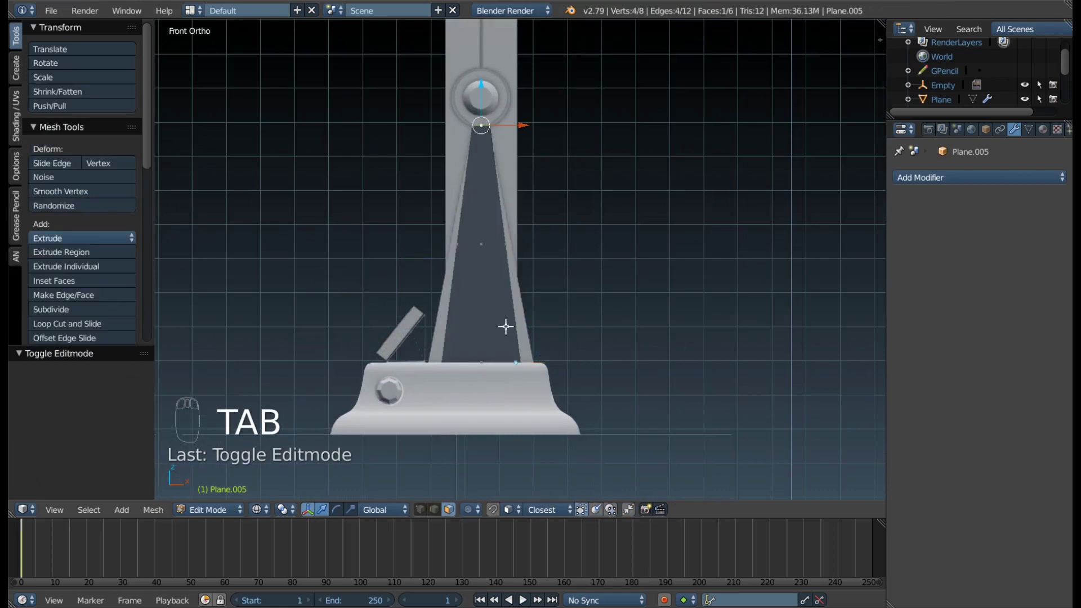
key(ctrl+Tab)
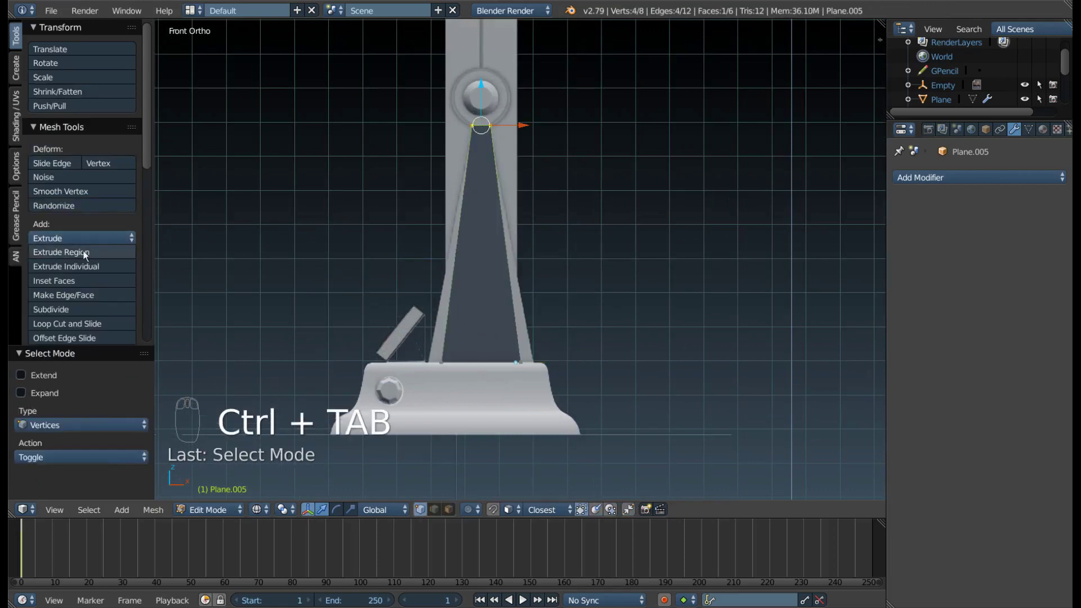
drag(440, 297, 533, 356)
key(z)
key(z)
key(ctrl+Tab)
Adjust the vertex selection and widen the insert's vertices along X to fill the slot.
key(a)
key(b)
key(b)
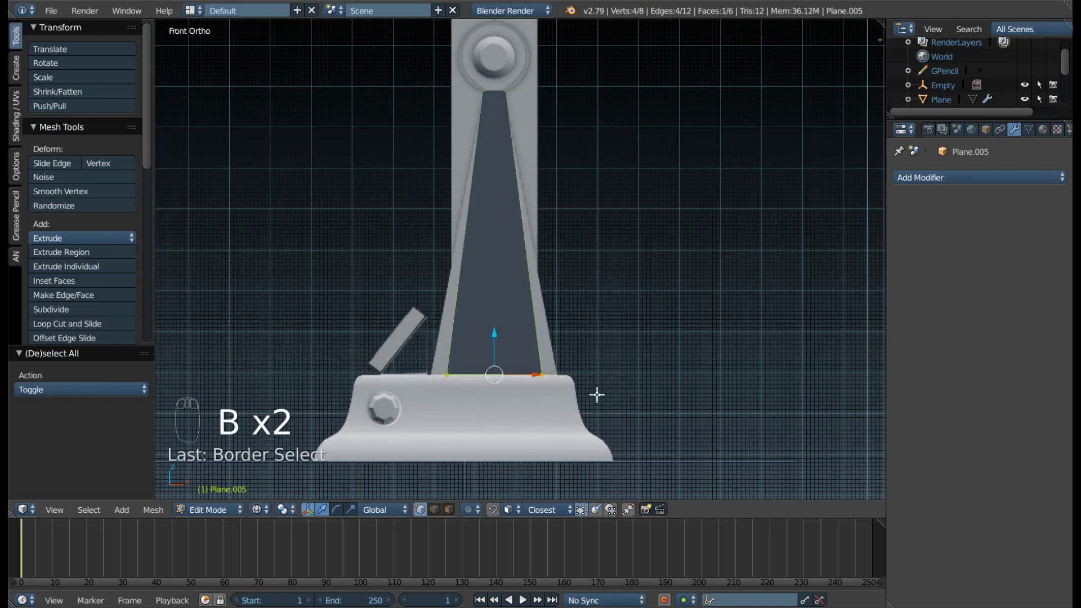
key(z)
key(s)
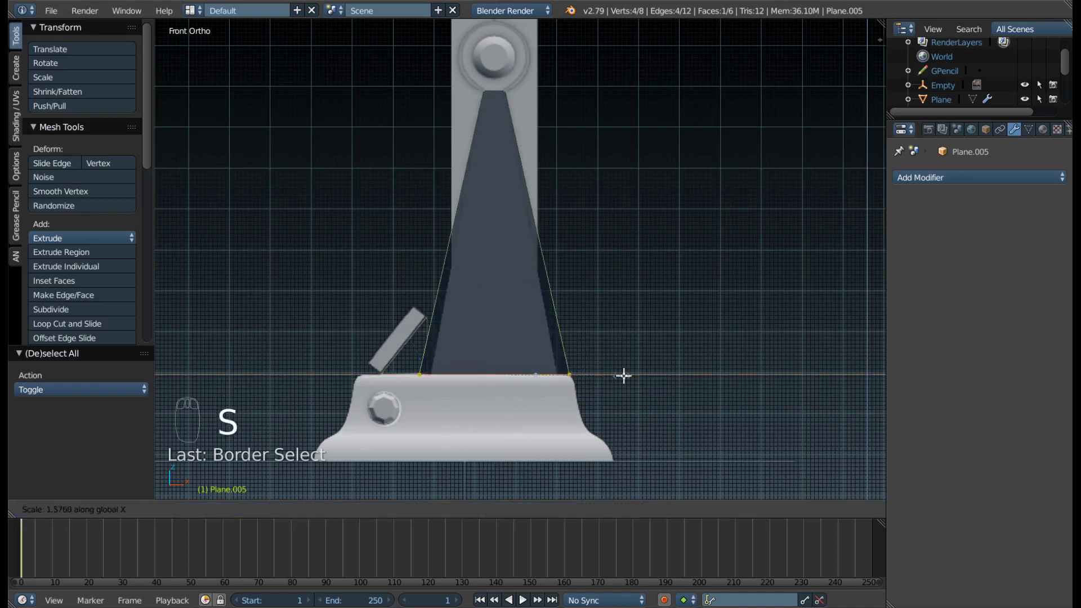
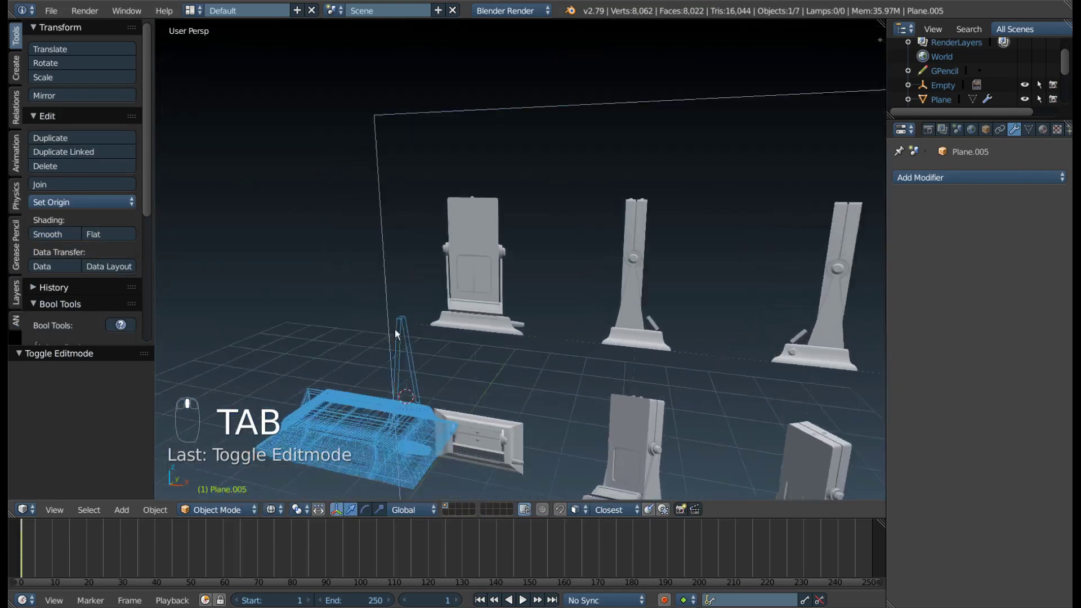
Leave Edit Mode, orbit around the stand and screen, then frame it from Front Ortho.
key(z)
click(430, 466)
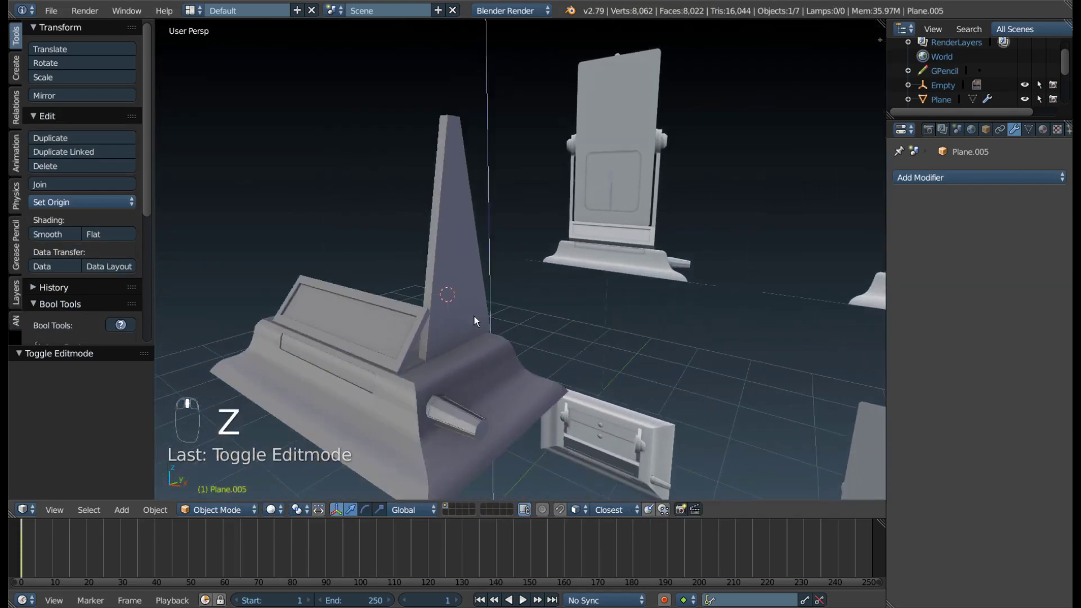
drag(443, 223, 673, 278)
drag(484, 343, 467, 303)
key(KP_1)
middle_click(671, 293)
drag(648, 273, 345, 310)
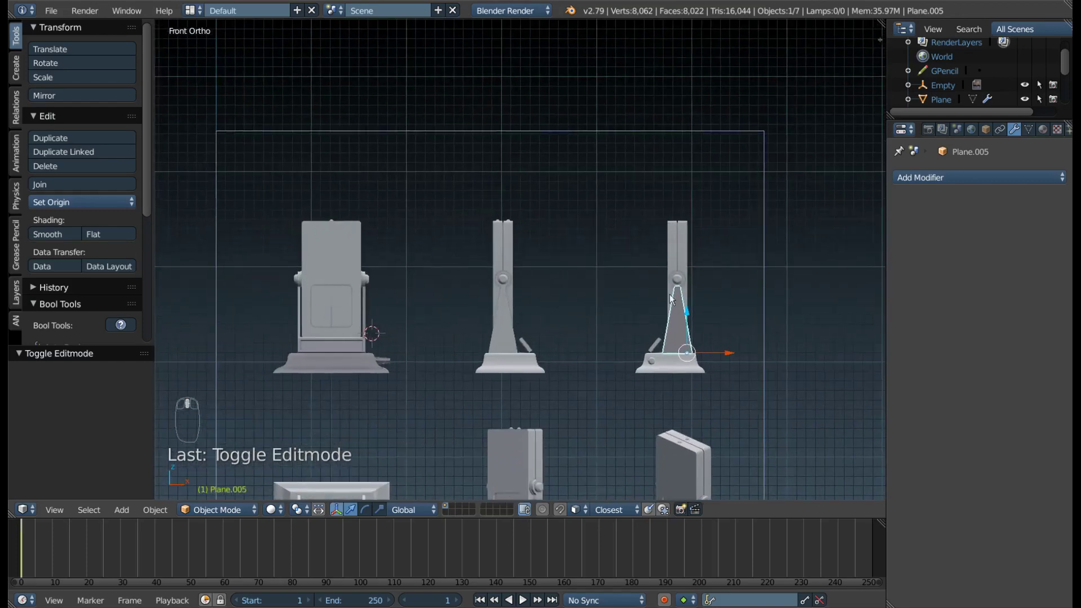
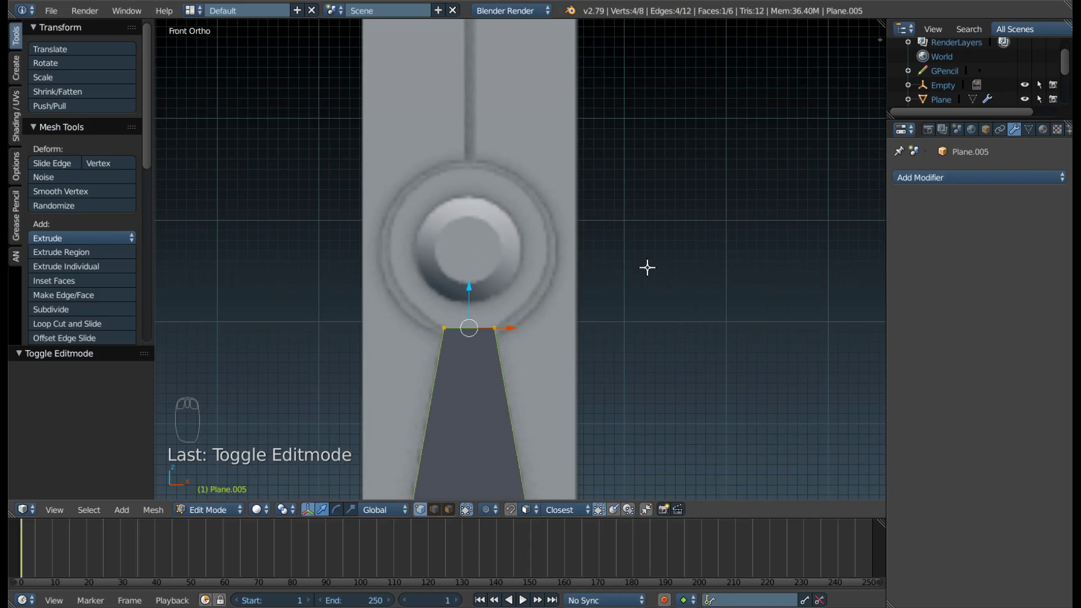
Snap the 3D cursor to selected hinge vertices and add a vertex circle there.
key(F9)
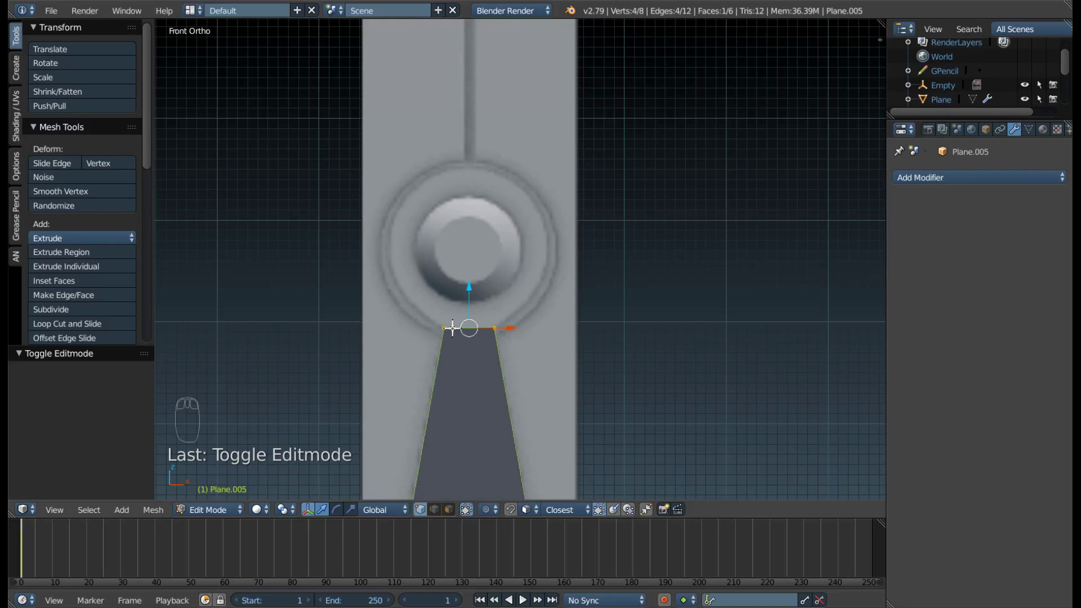
key(a)
key(b)
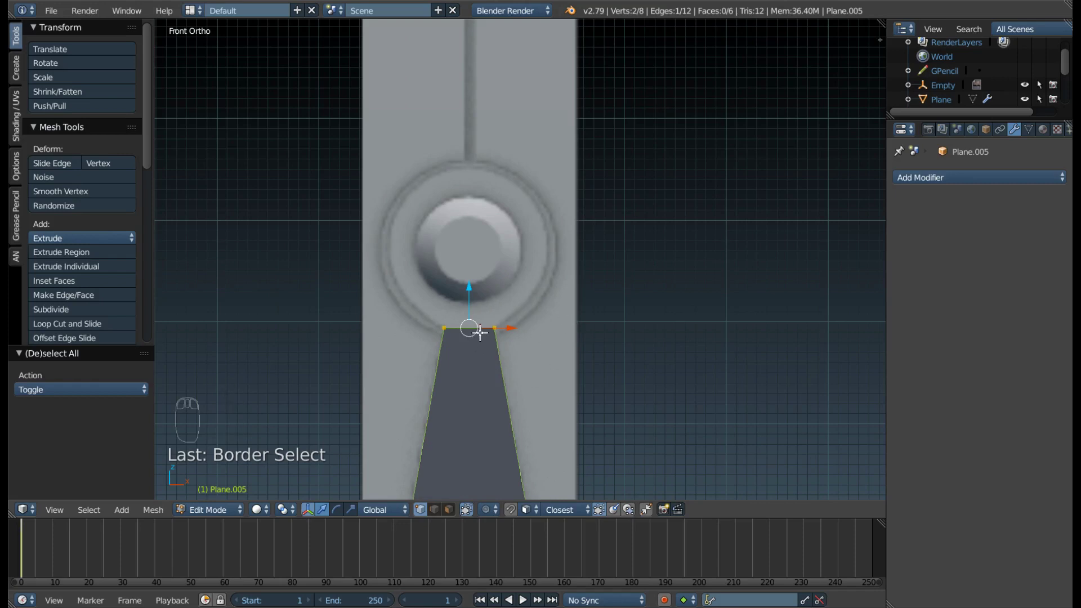
key(shift+s)
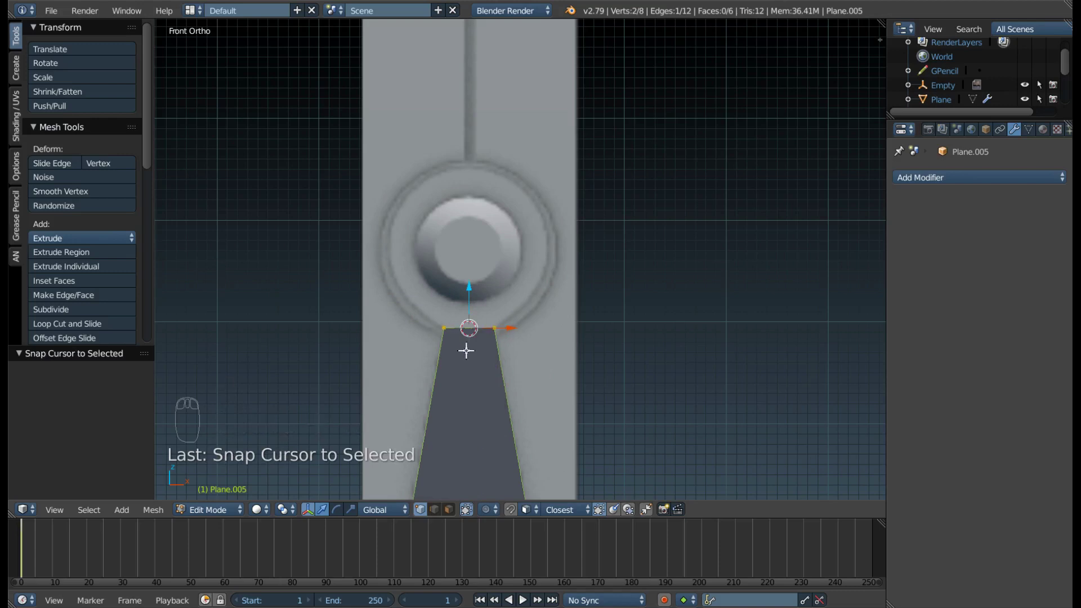
key(shift+a)
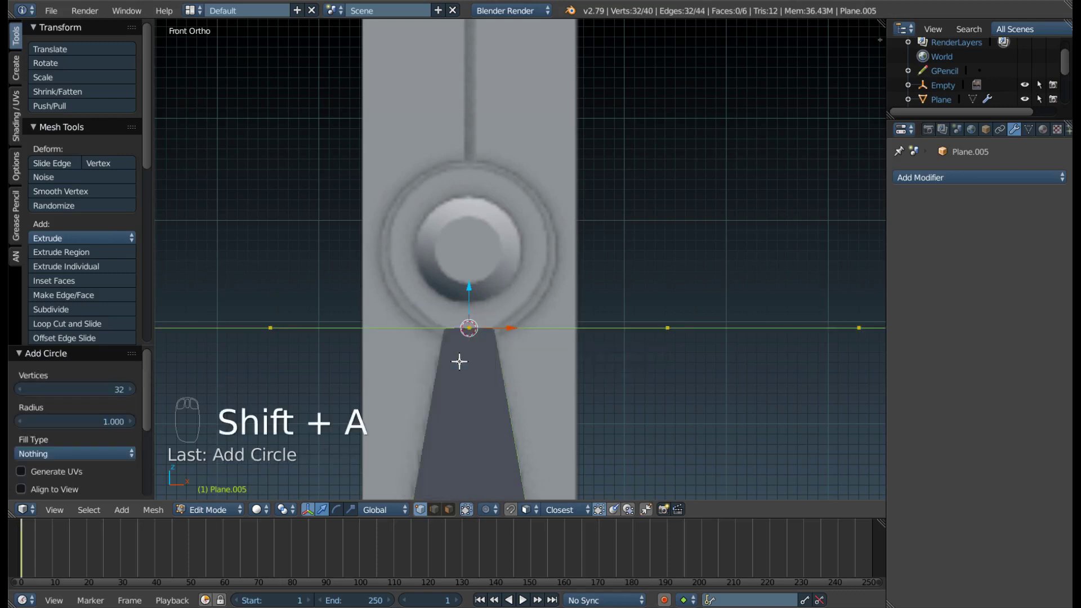
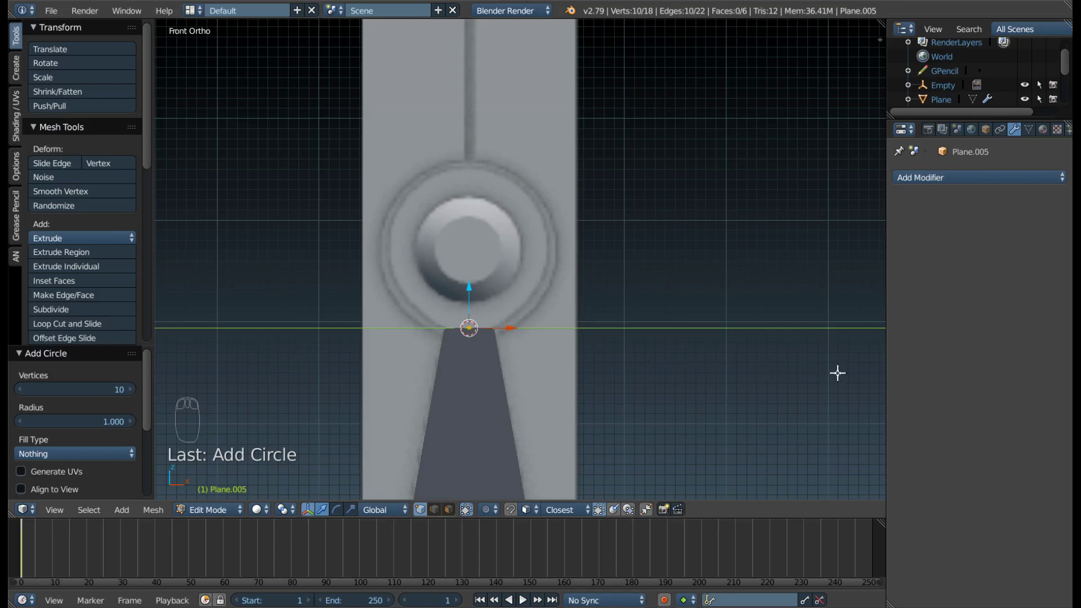
Shrink the new circle to hinge size and rotate it 90° about X to stand upright.
key(s)
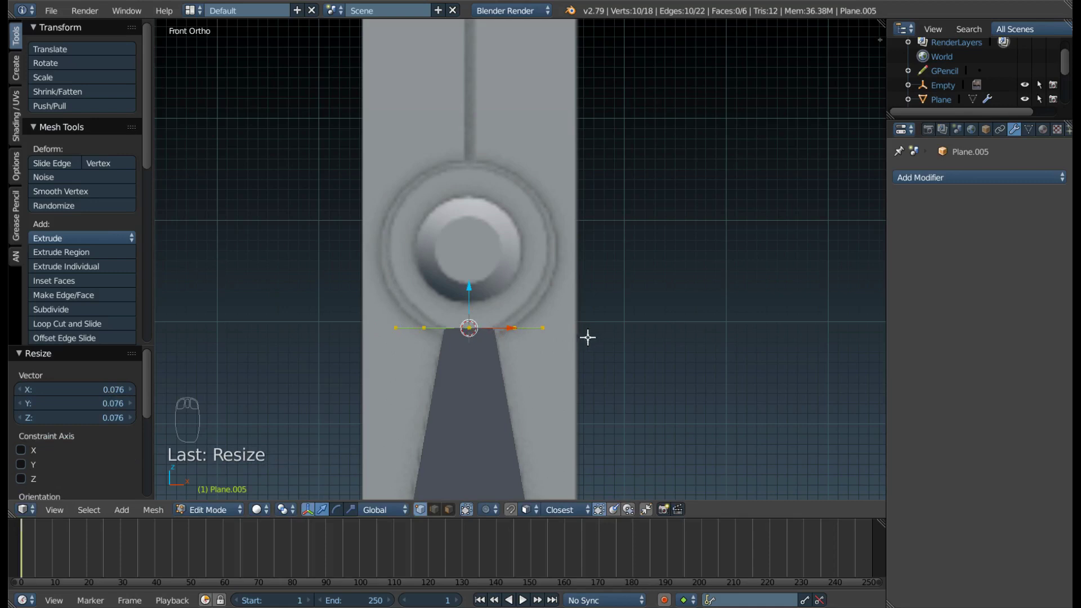
key(r)
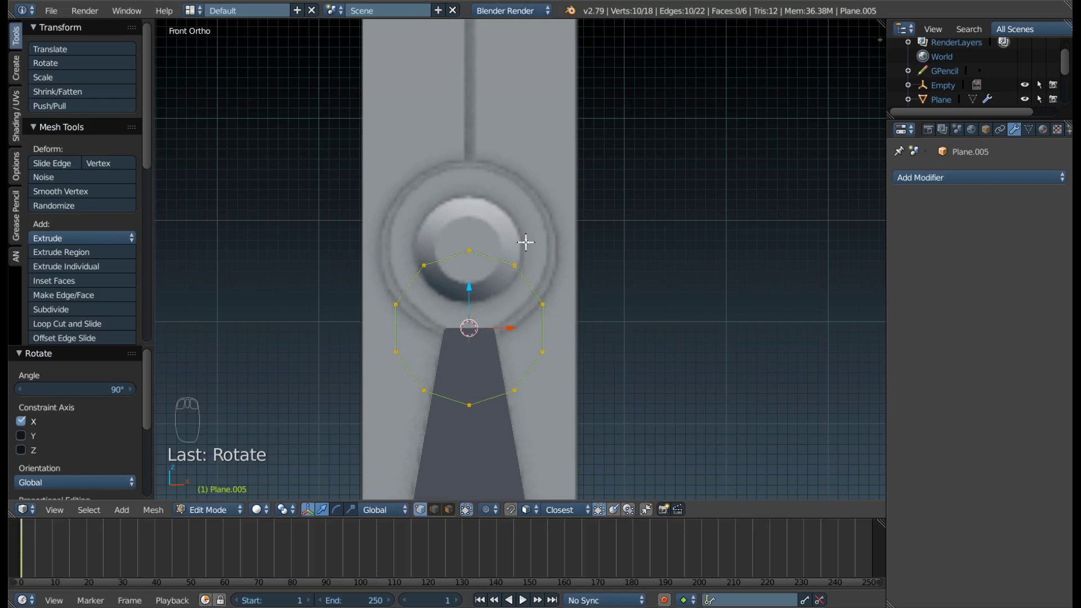
Raise the circle along Z to the hinge ring and scale it to match the ring's size.
key(r)
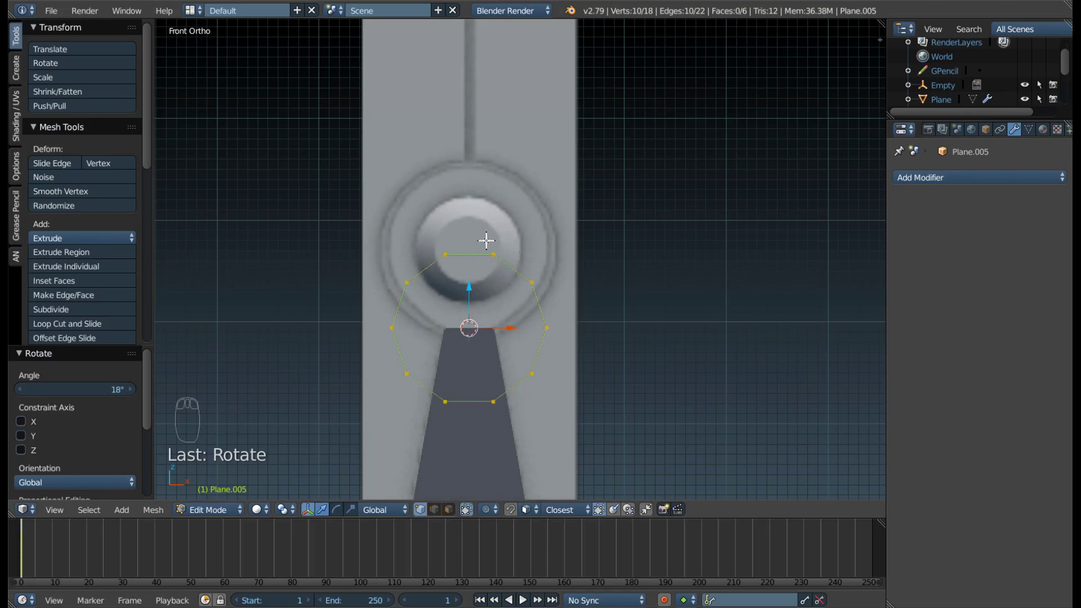
key(g)
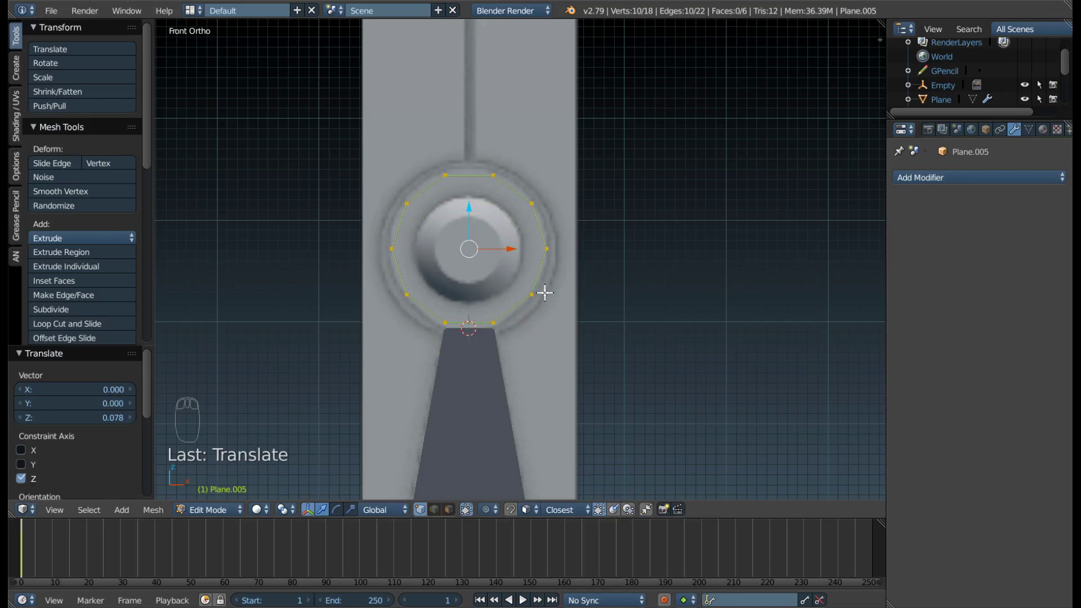
key(s)
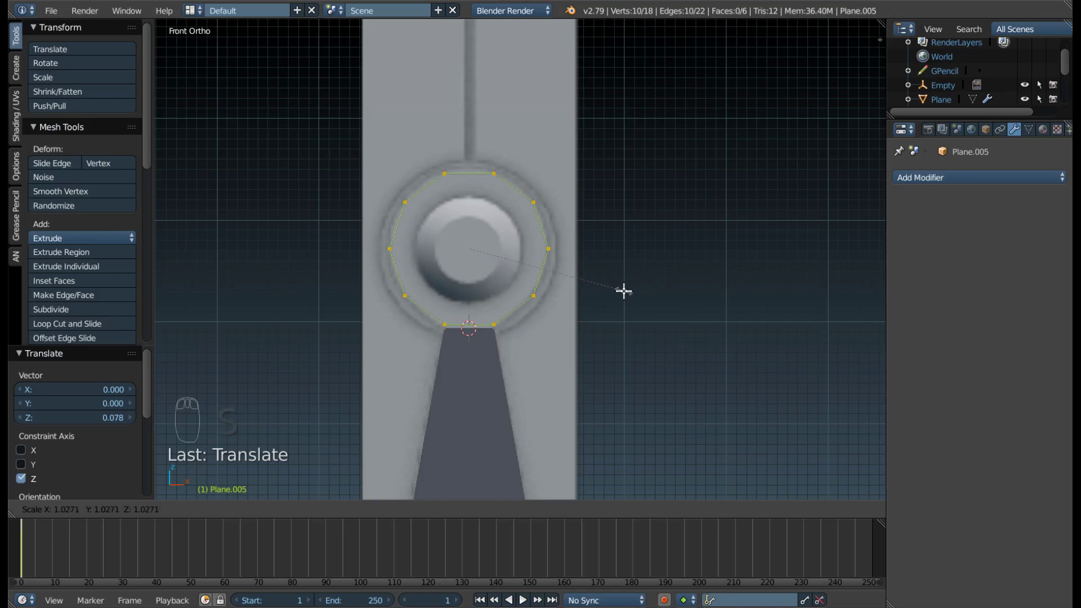
drag(458, 331, 456, 326)
drag(457, 326, 443, 315)
middle_click(445, 320)
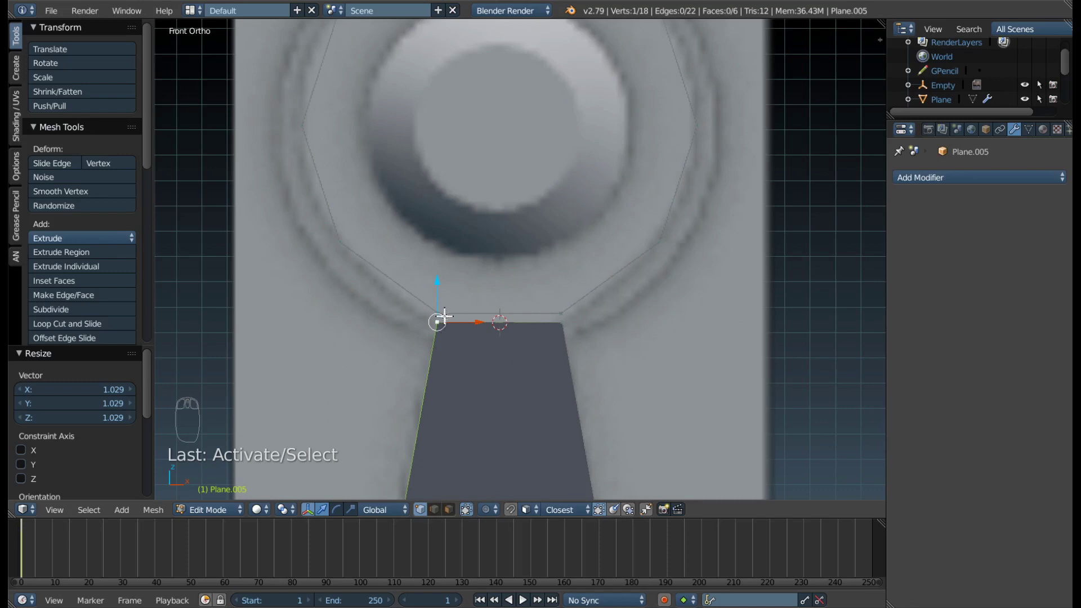
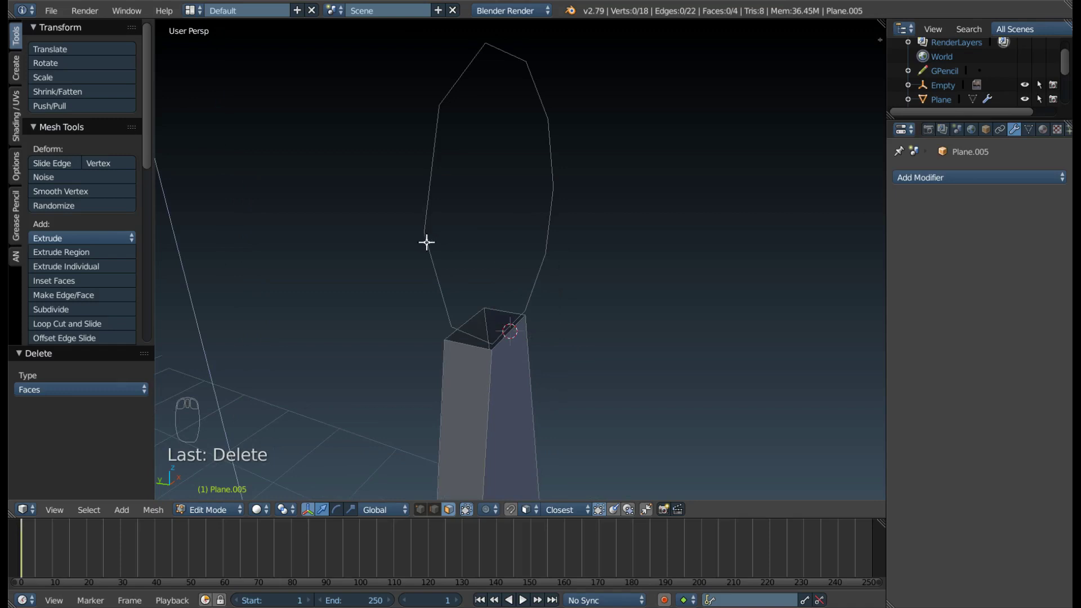
Select the whole circle outline by linked vertices and view it from the side.
key(l)
key(ctrl+Tab)
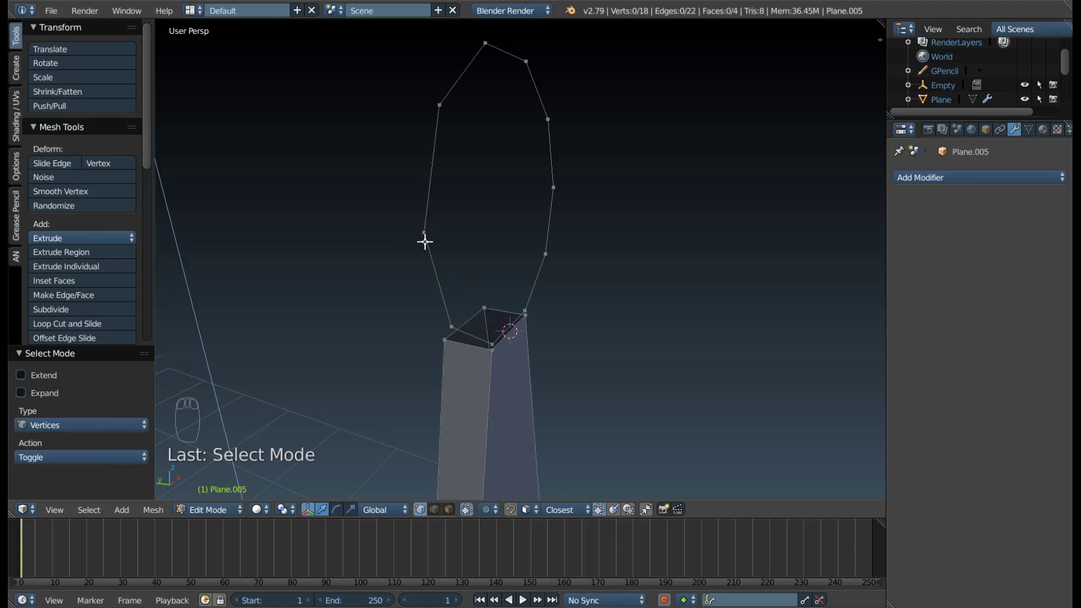
key(l)
drag(466, 284, 574, 412)
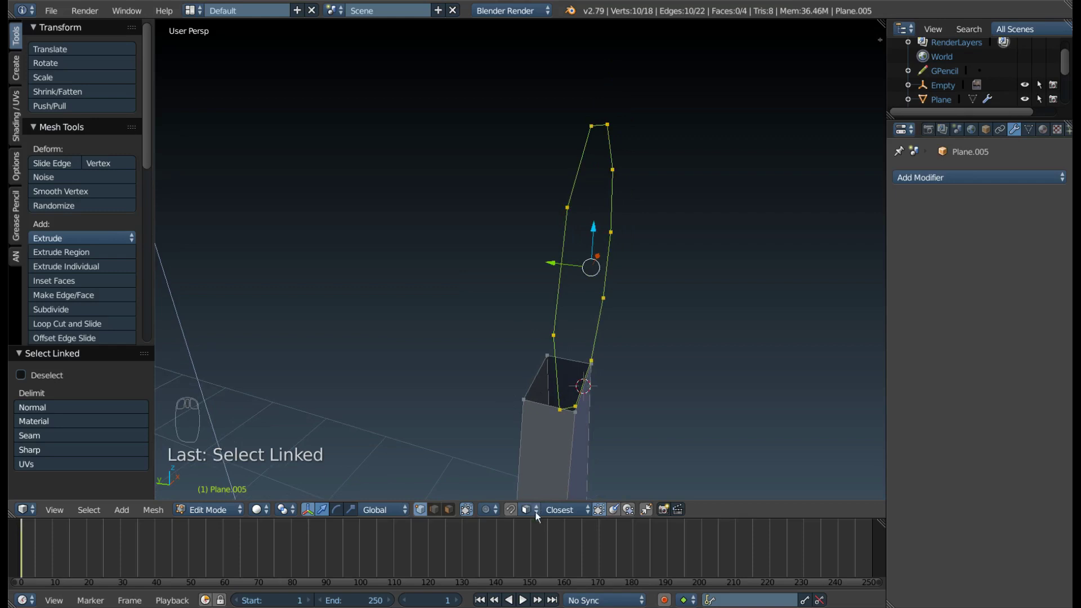
drag(536, 516, 514, 515)
drag(530, 515, 544, 507)
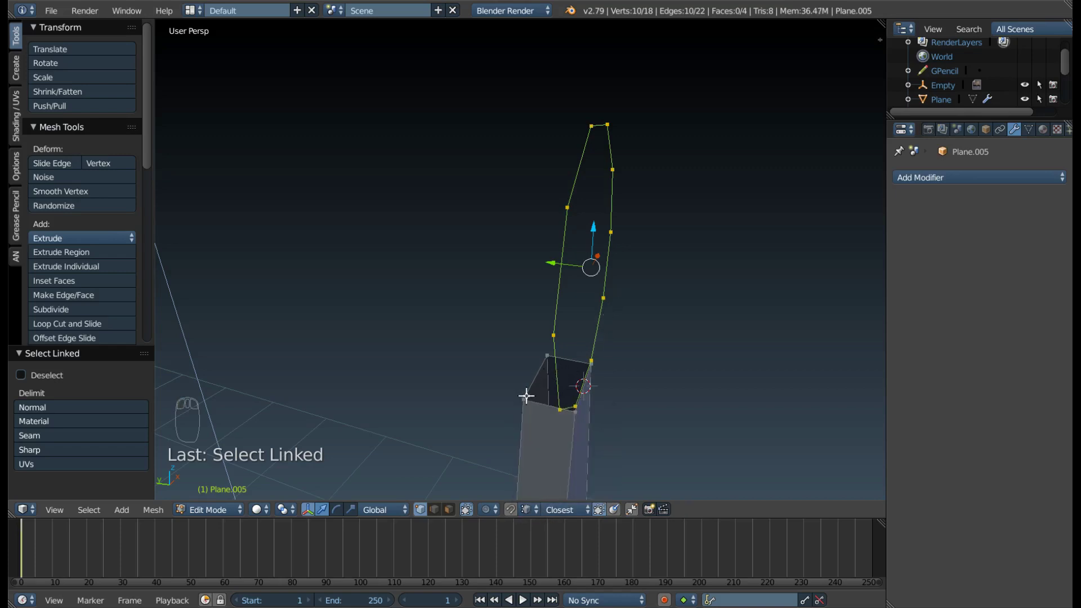
Extrude the circle outline along Y into a thin band of faces.
key(e)
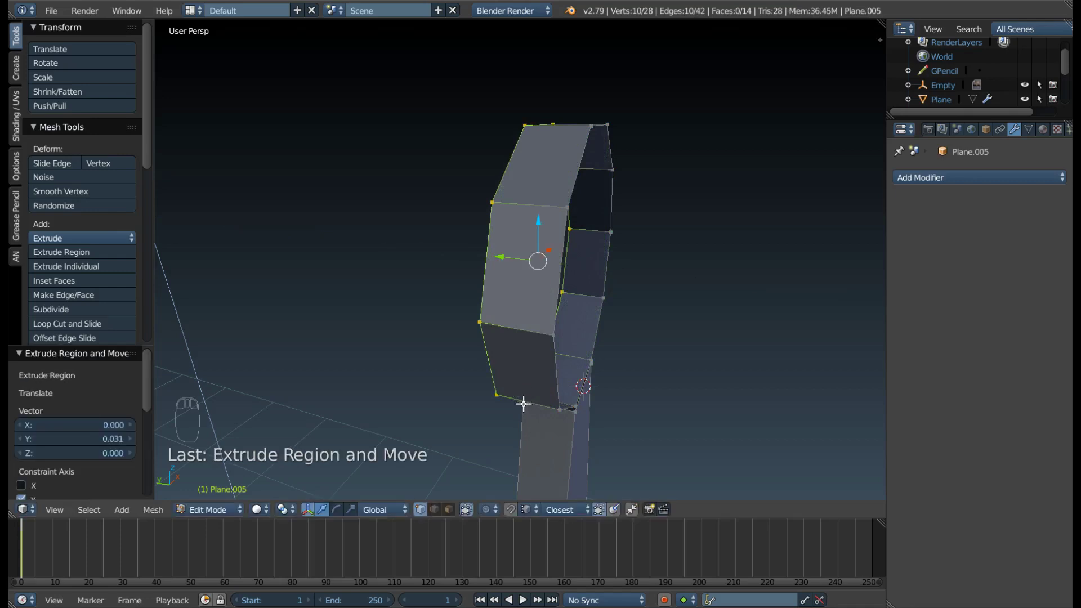
drag(516, 407, 765, 214)
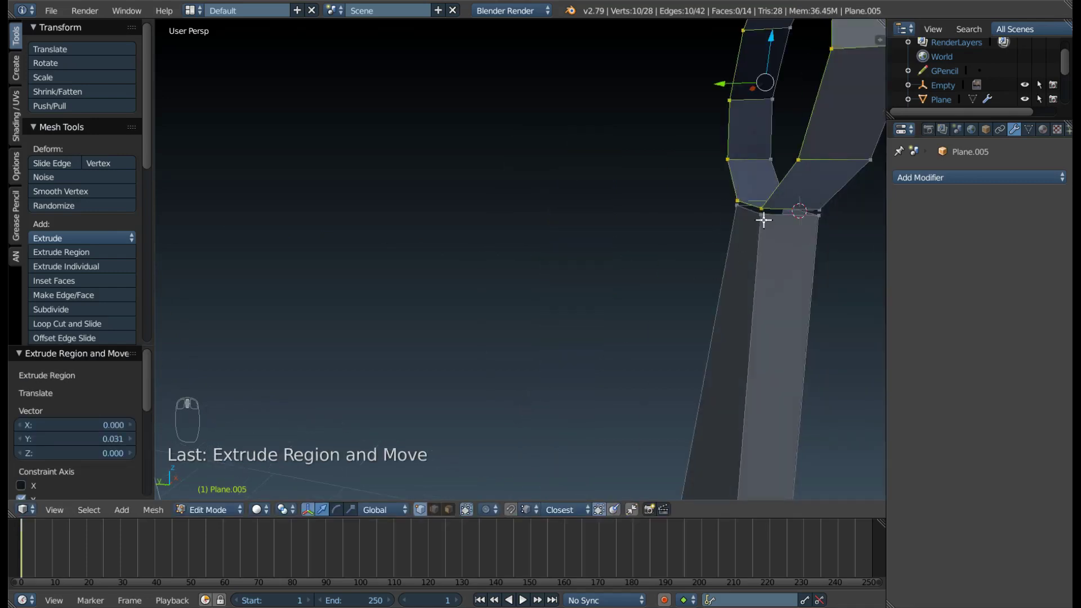
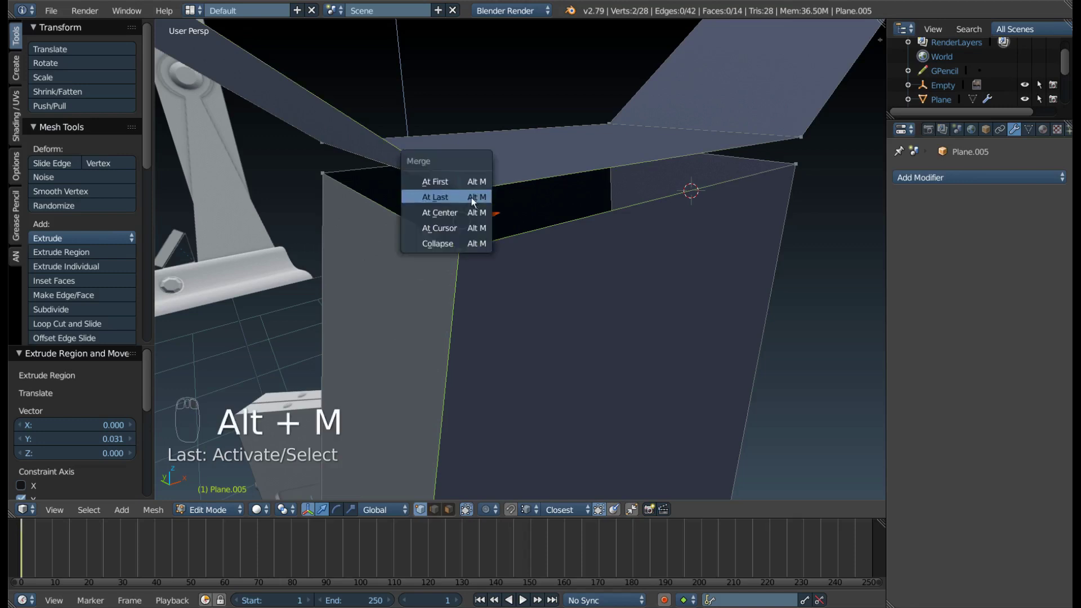
Orbit to inspect the corner where the stray vertices were merged.
drag(461, 183, 445, 198)
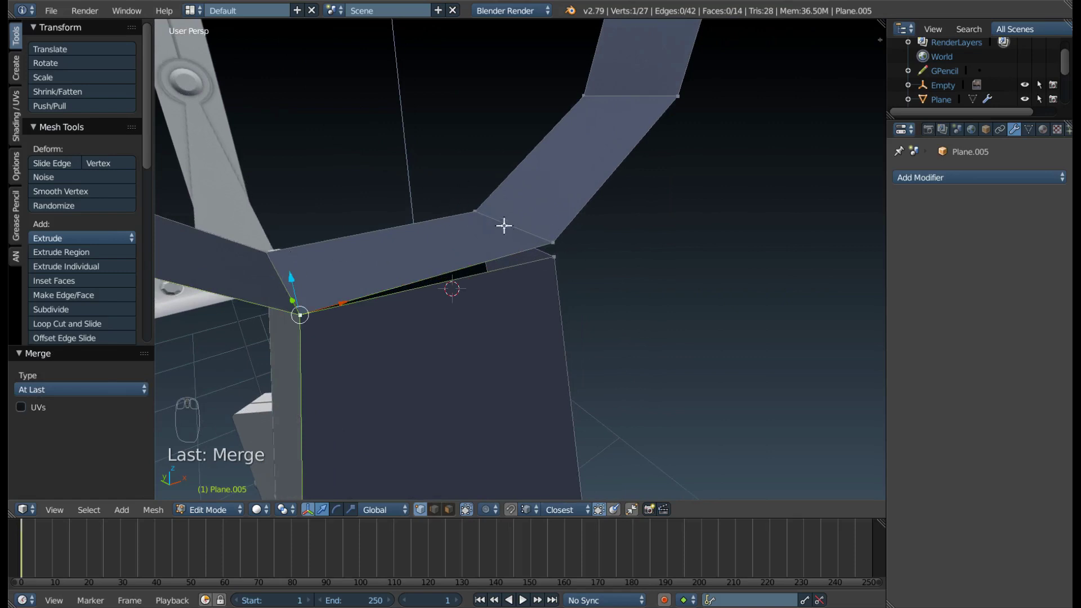
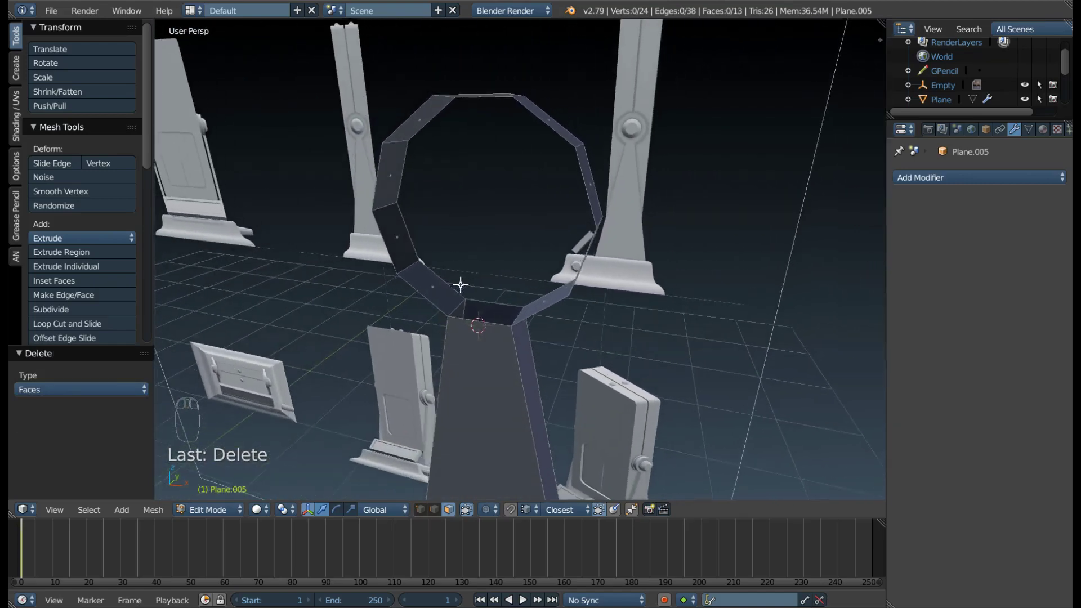
Switch to edge select and frame the whole stand with the band from the front.
drag(466, 294, 267, 157)
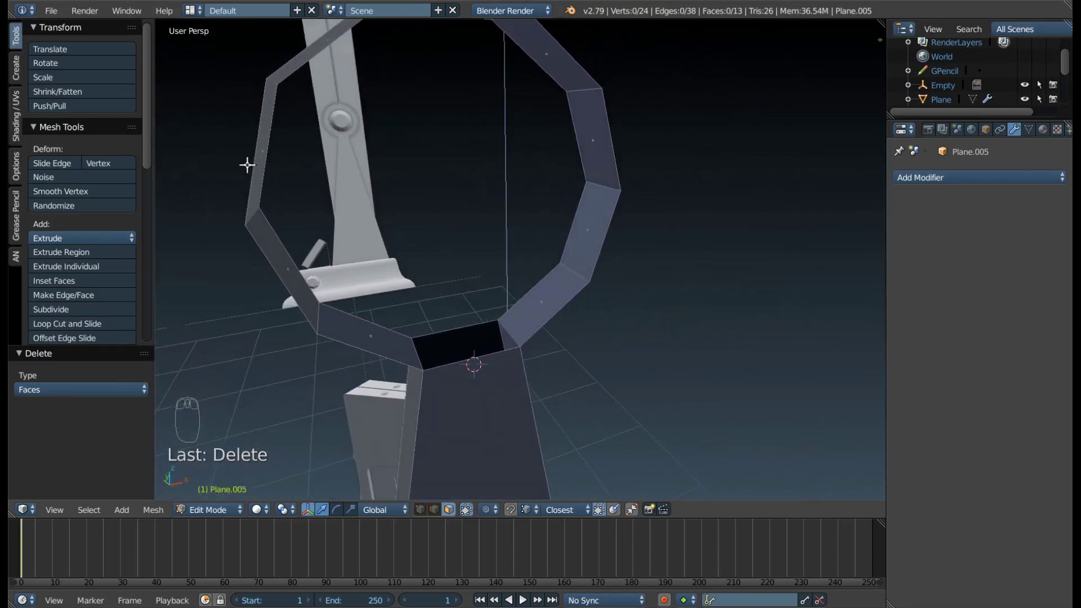
key(ctrl+Tab)
drag(363, 337, 379, 314)
drag(379, 314, 671, 199)
drag(563, 199, 561, 251)
key(KP_1)
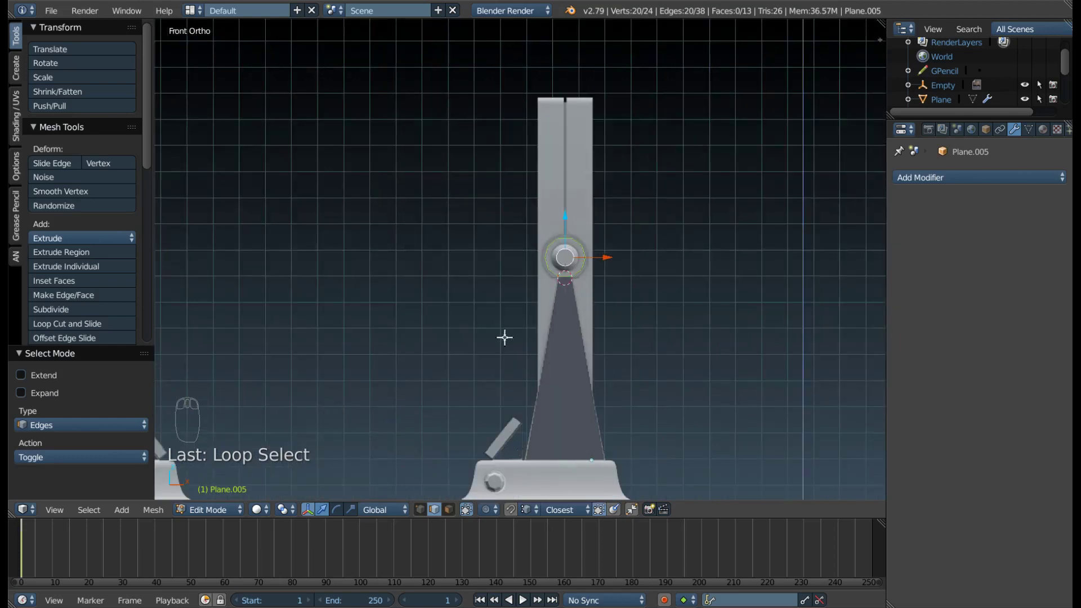
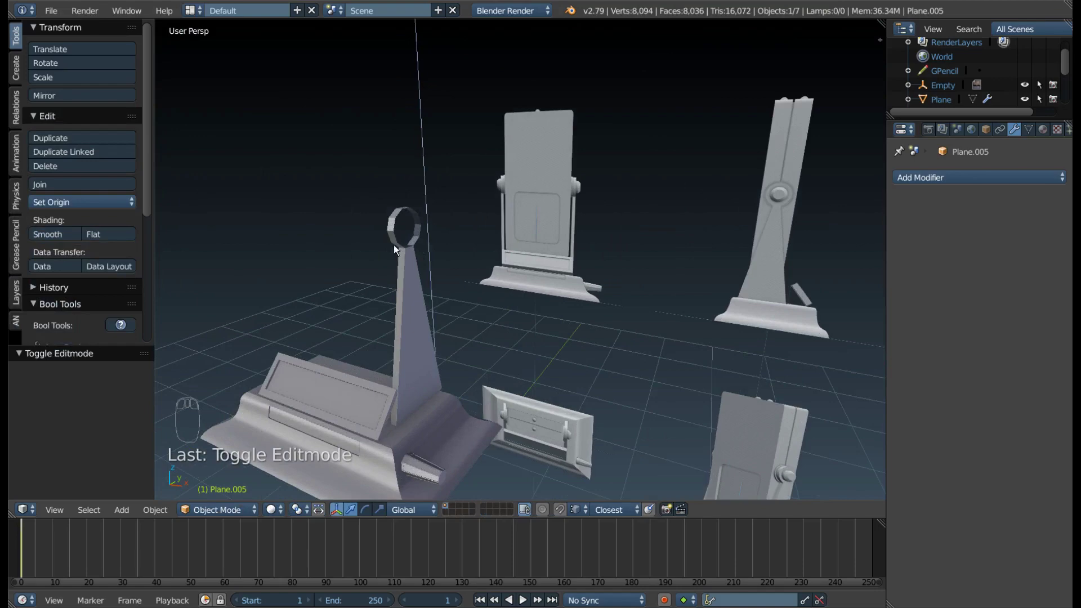
middle_click(496, 396)
drag(501, 372, 433, 312)
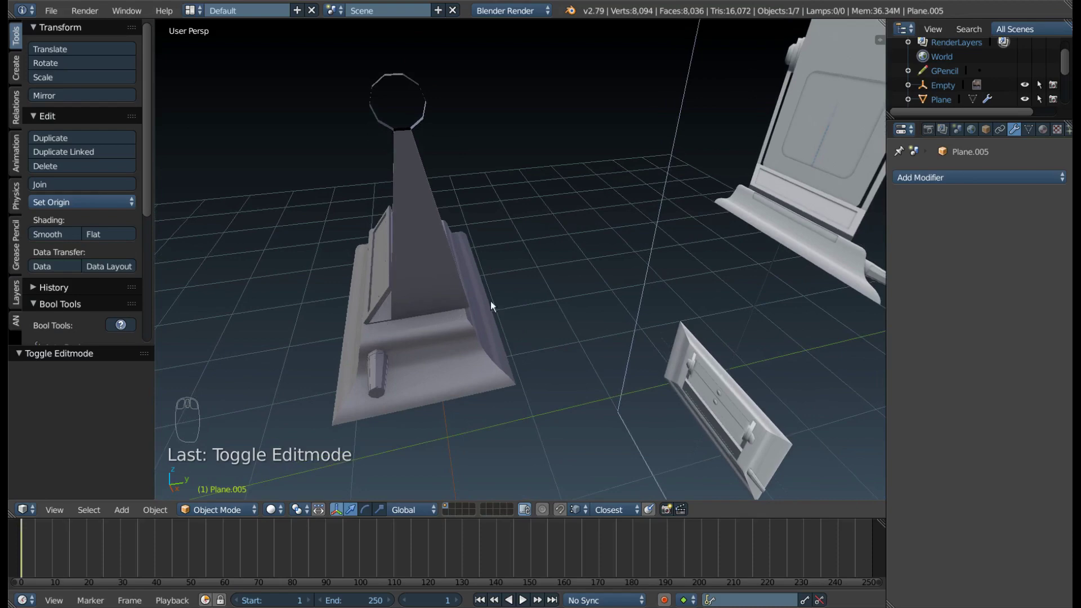
scroll(up, 3)
drag(436, 308, 693, 365)
key(KP_1)
key(z)
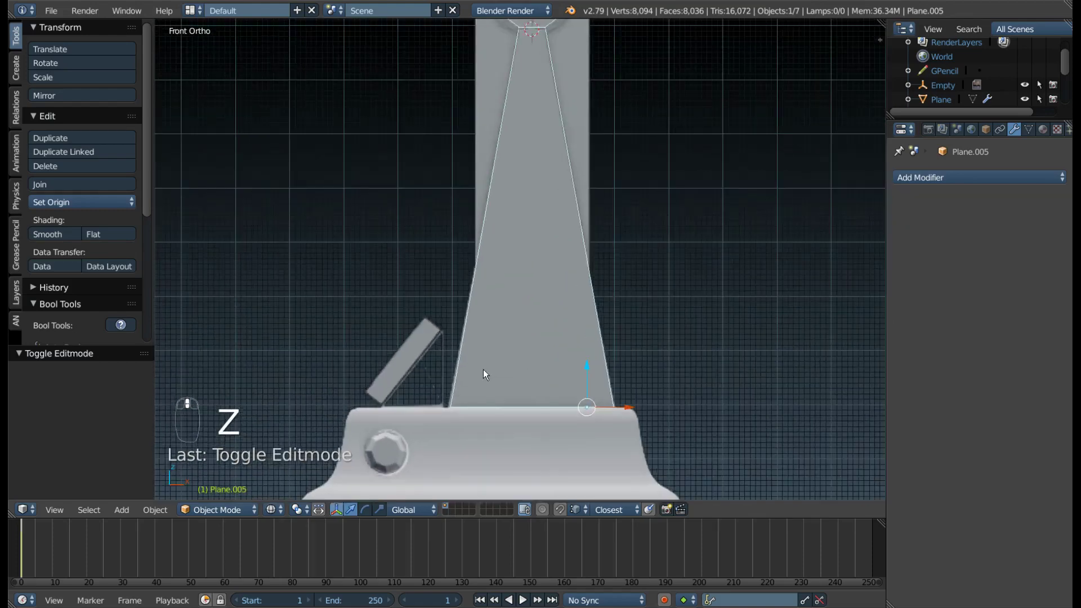
middle_click(462, 387)
drag(463, 388, 532, 410)
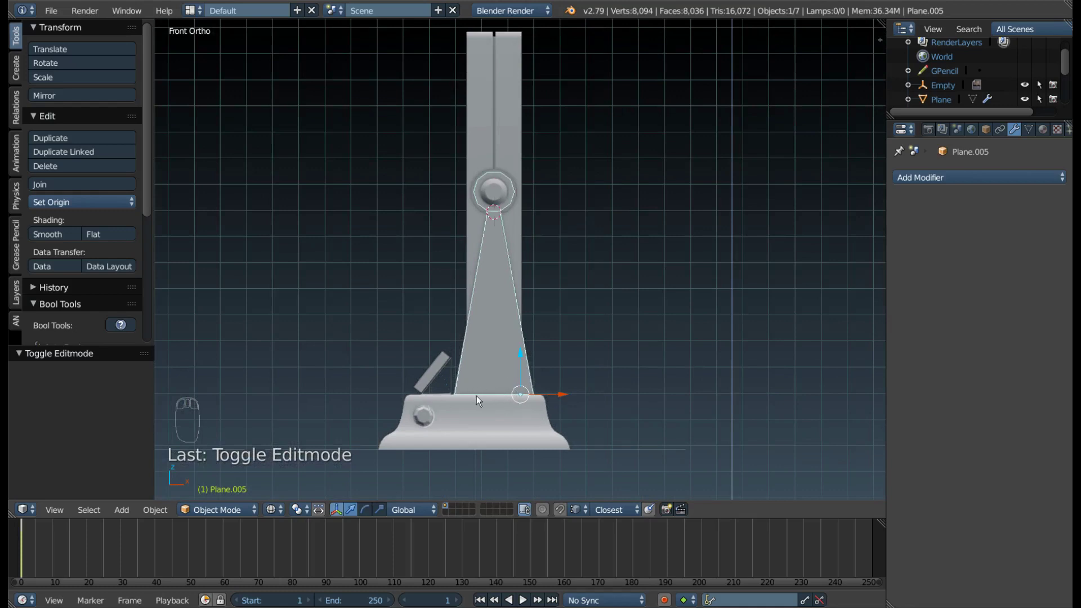
drag(570, 379, 649, 330)
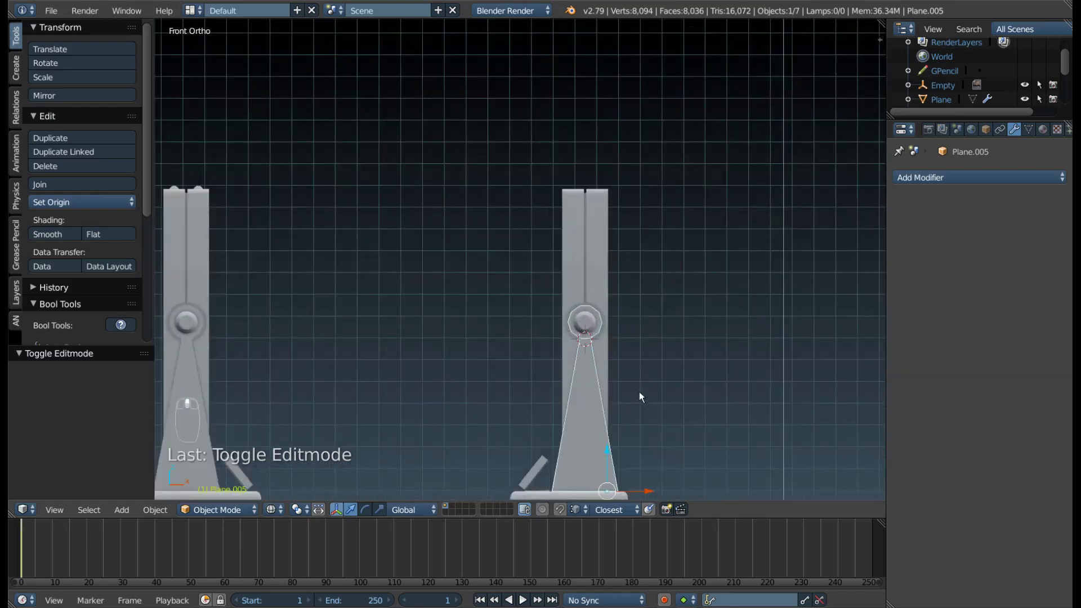
drag(587, 338, 559, 354)
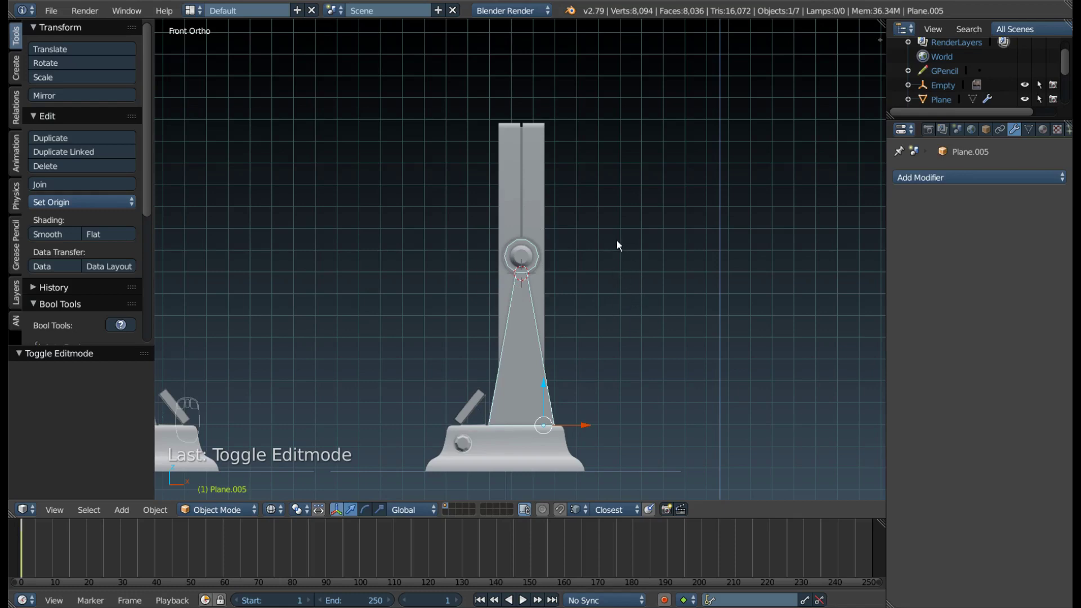
key(F9)
Enter Edit Mode on the hinge cap and frame its ring outline close up.
key(Tab)
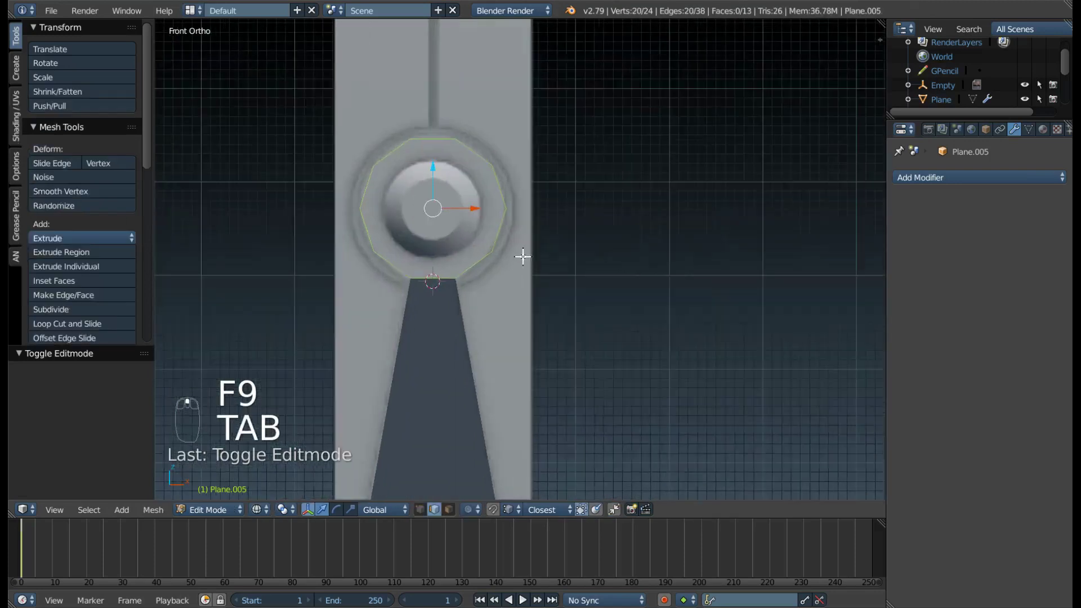
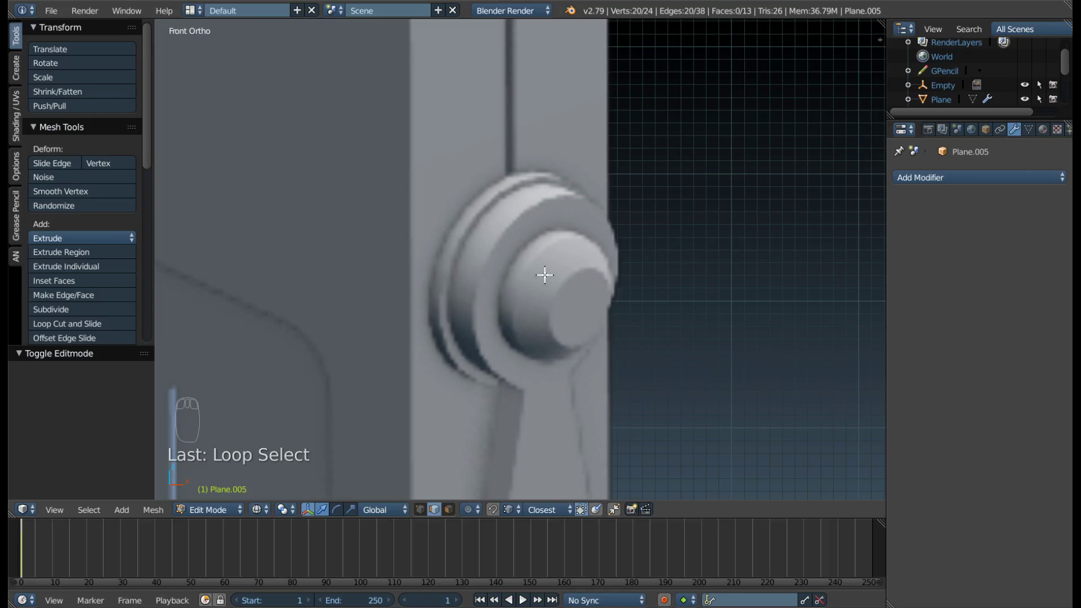
drag(546, 286, 474, 310)
drag(534, 290, 331, 341)
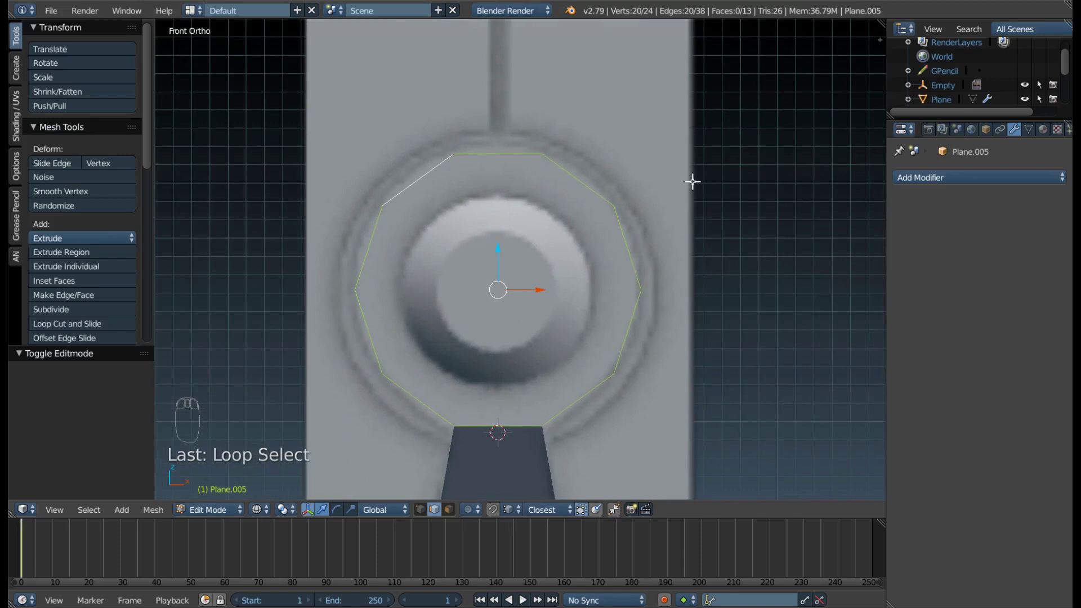
Extrude the ring's front edge inward into an inner band and bring up the Specials menu.
key(e)
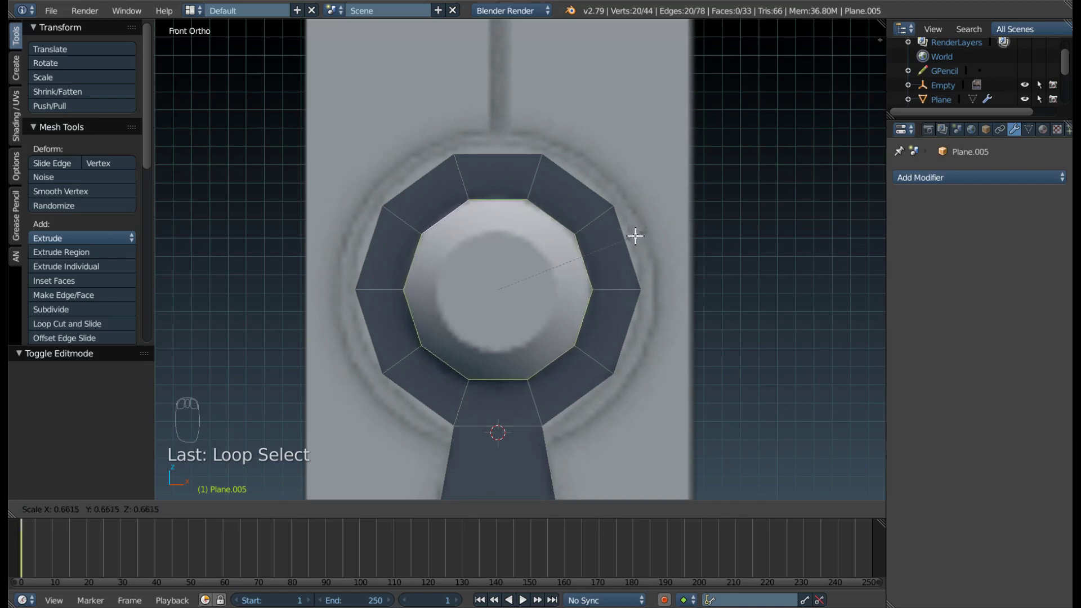
drag(522, 269, 460, 348)
key(z)
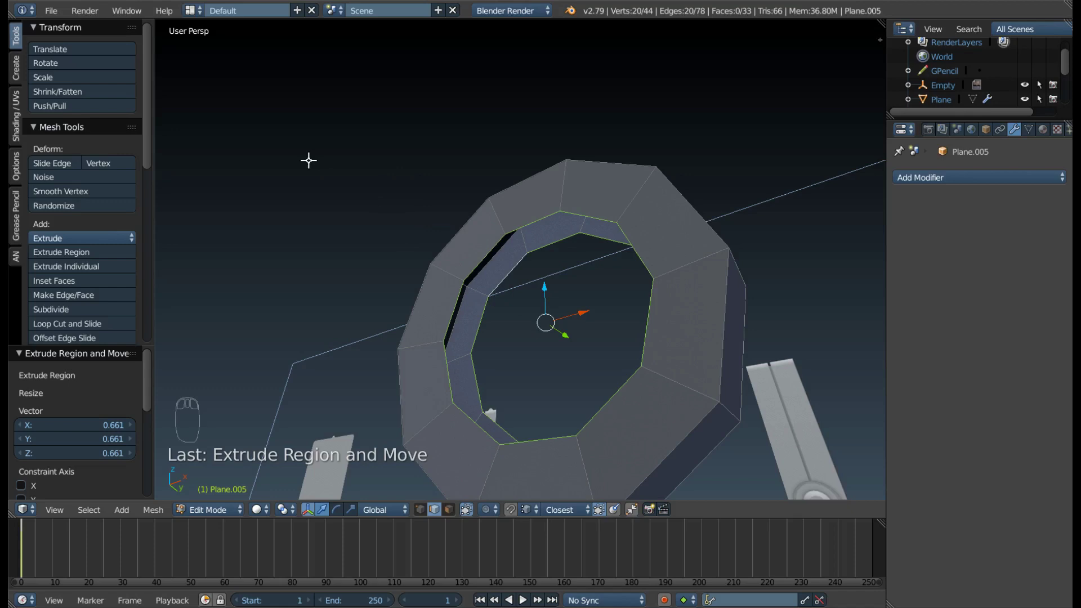
key(w)
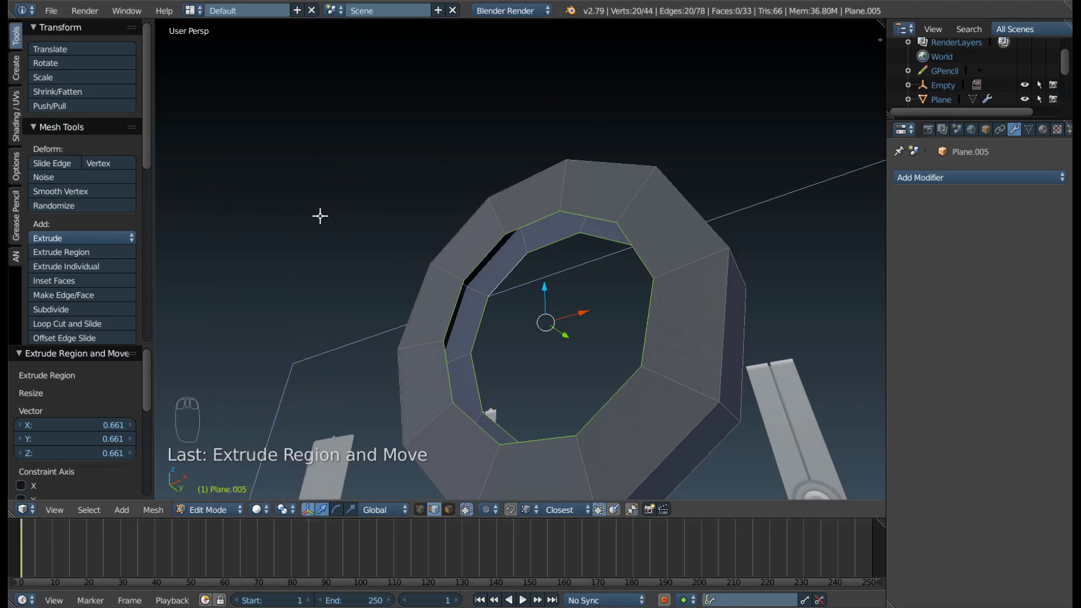
Bridge the cap ring's two inner edge loops into a solid inner wall and delete one stray face.
key(w)
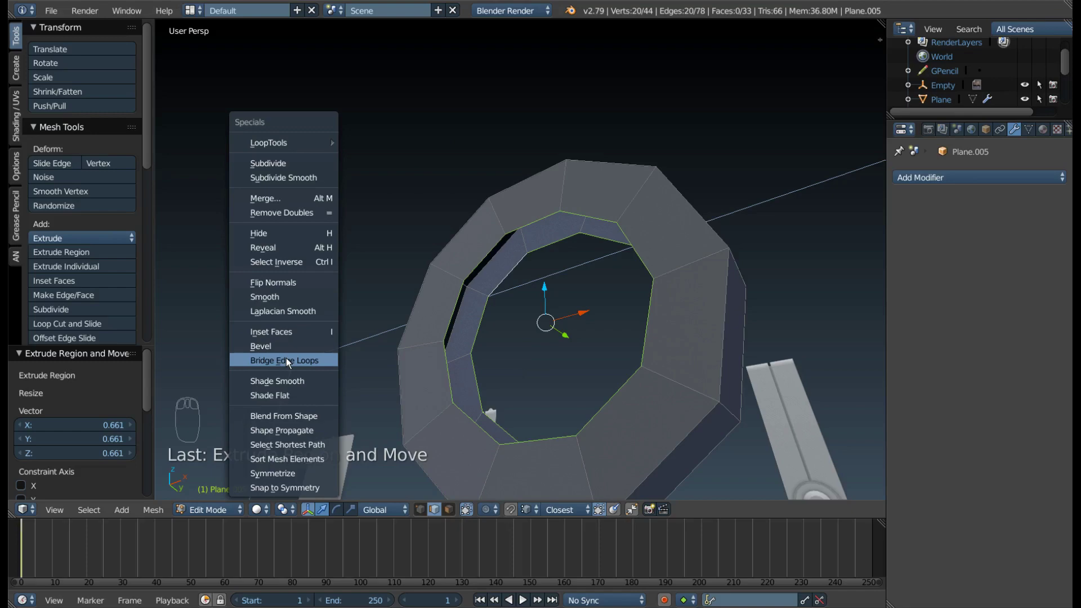
drag(508, 221, 538, 288)
middle_click(559, 293)
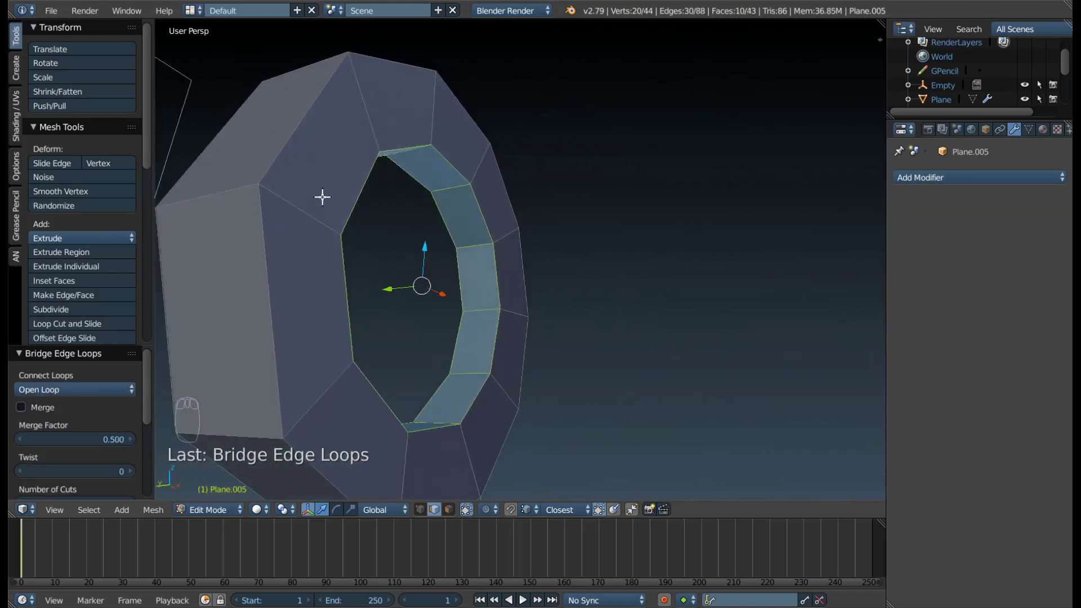
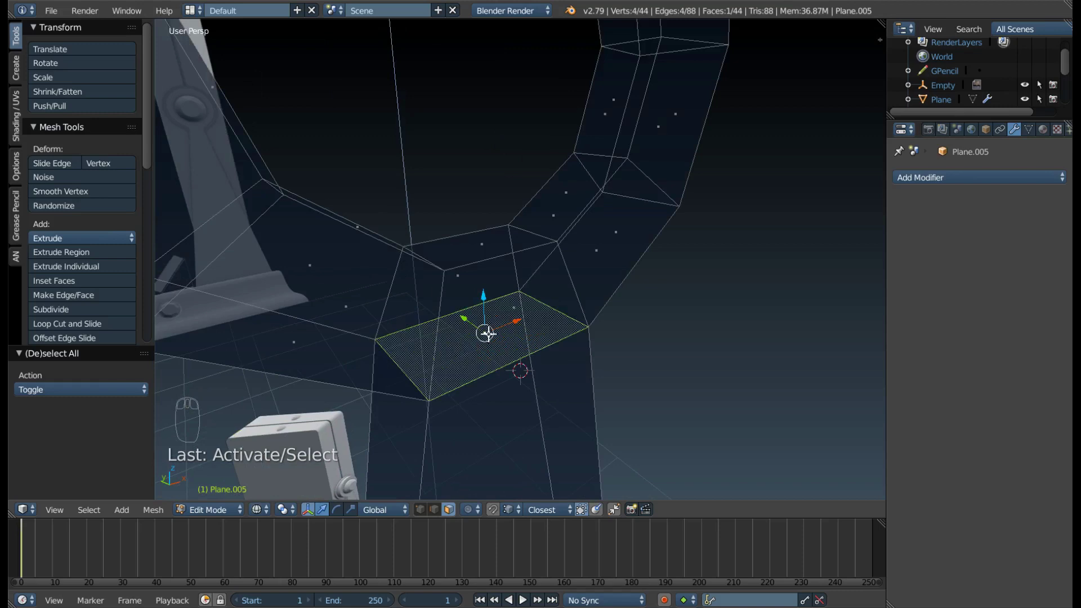
key(x)
Leave Edit Mode and inspect the finished octagonal hinge ring beside the stand.
middle_click(419, 325)
key(Tab)
key(z)
drag(458, 345, 487, 344)
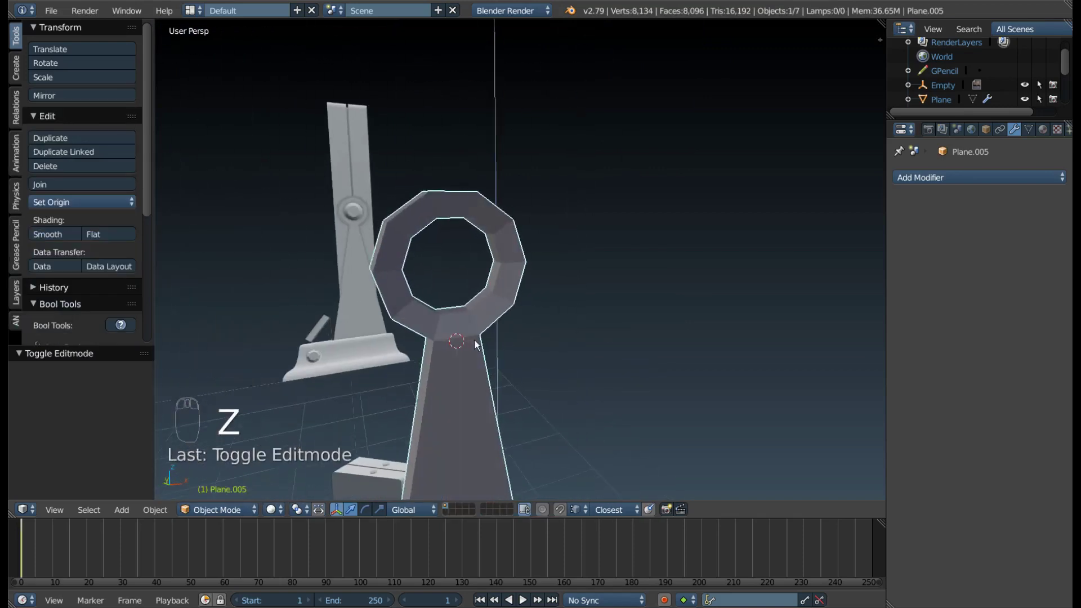
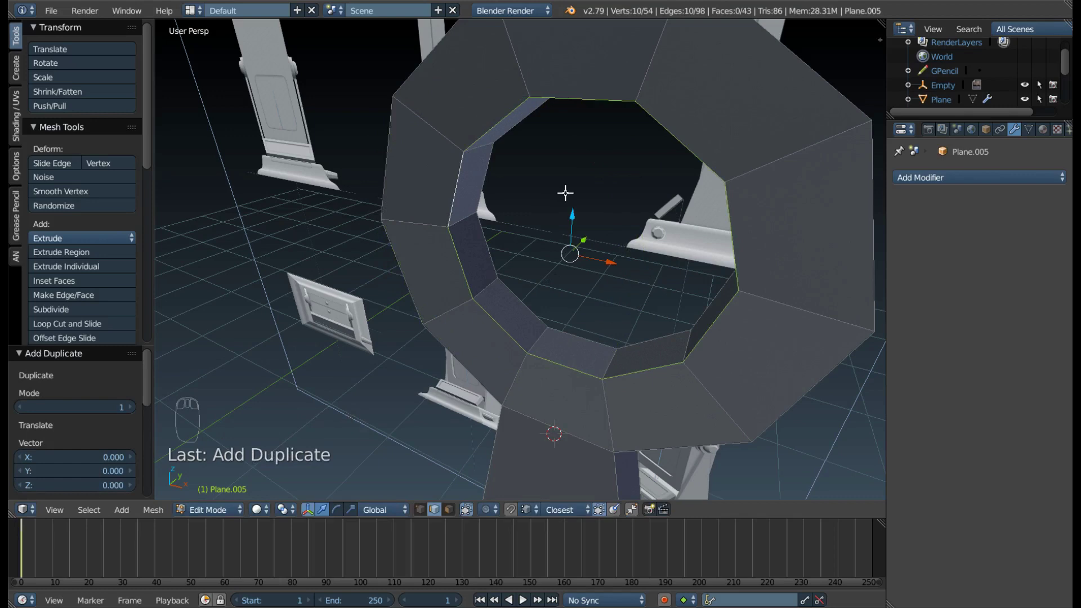
Separate the duplicated inner loop into its own object, Plane.006, and return to Object Mode.
key(p)
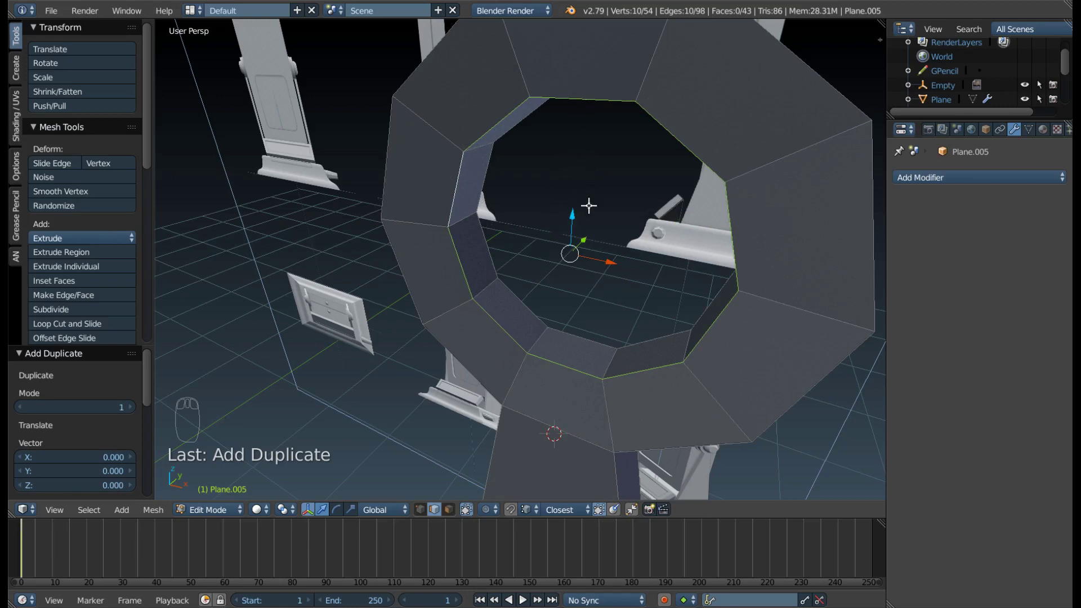
key(p)
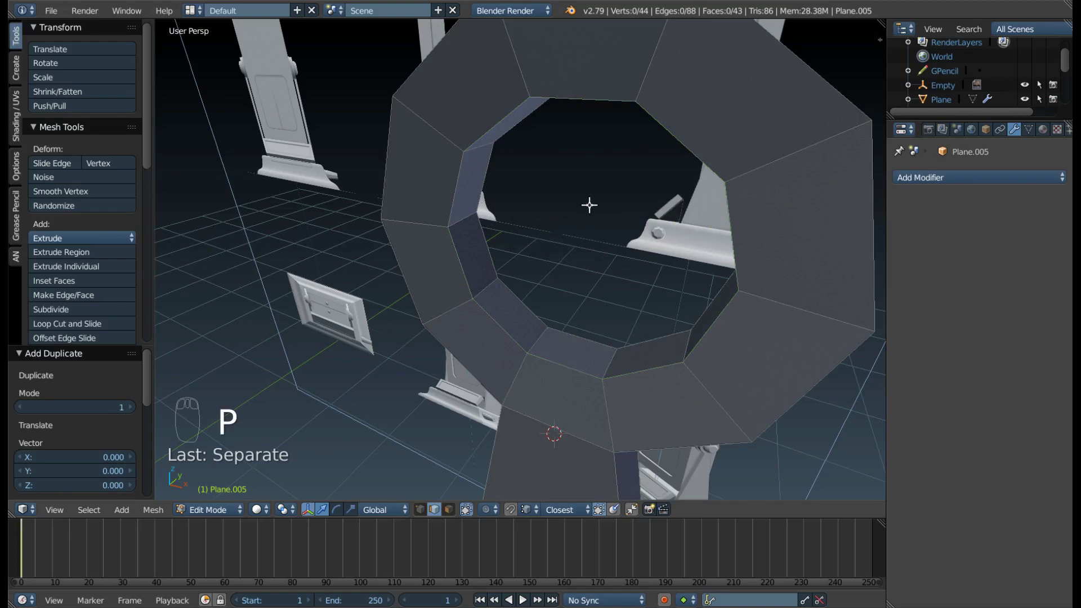
key(Tab)
middle_click(438, 254)
drag(457, 195, 502, 202)
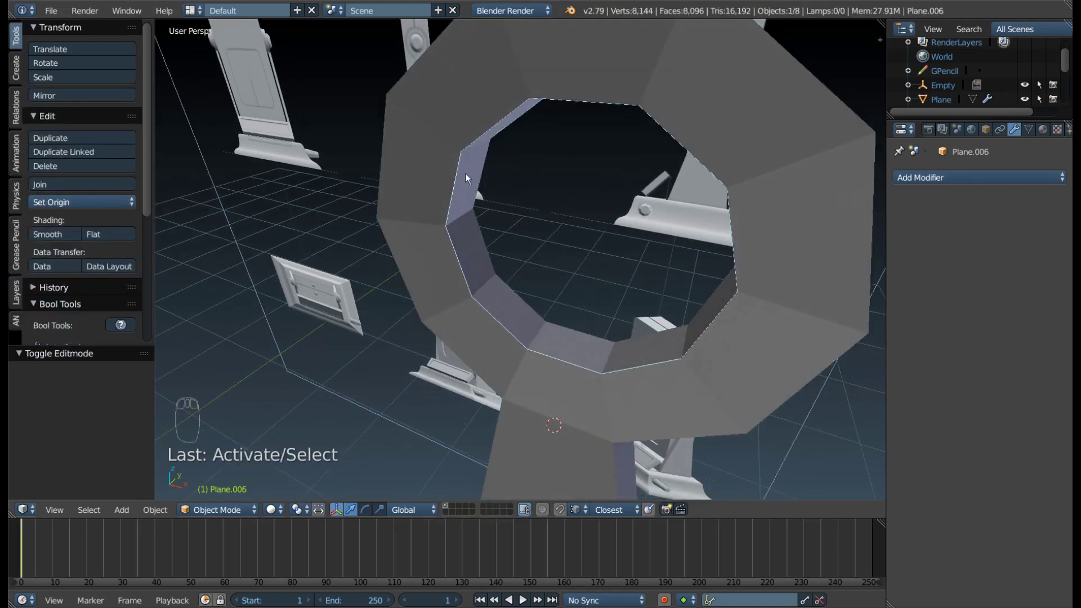
key(g)
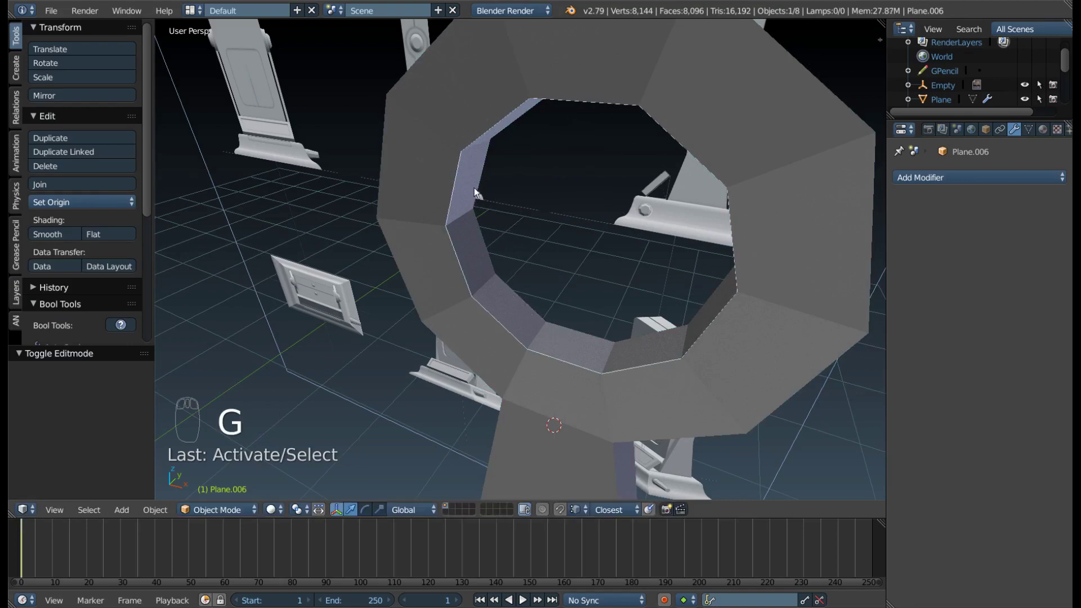
Orbit and switch to front view to look at the new ring object in place.
drag(490, 211, 671, 228)
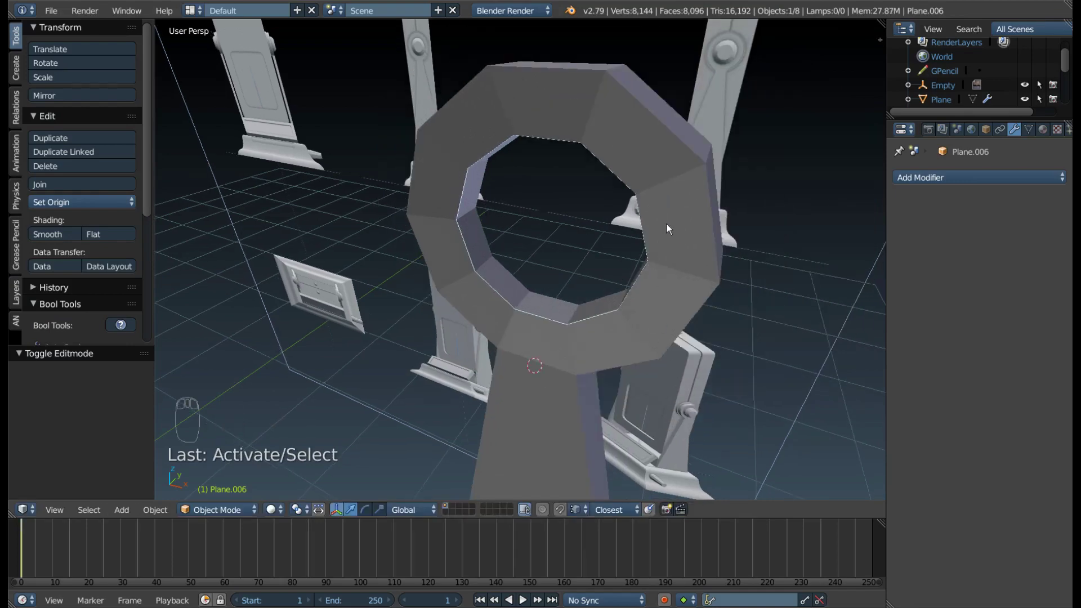
drag(714, 161, 652, 347)
key(KP_1)
middle_click(626, 229)
drag(638, 183, 549, 307)
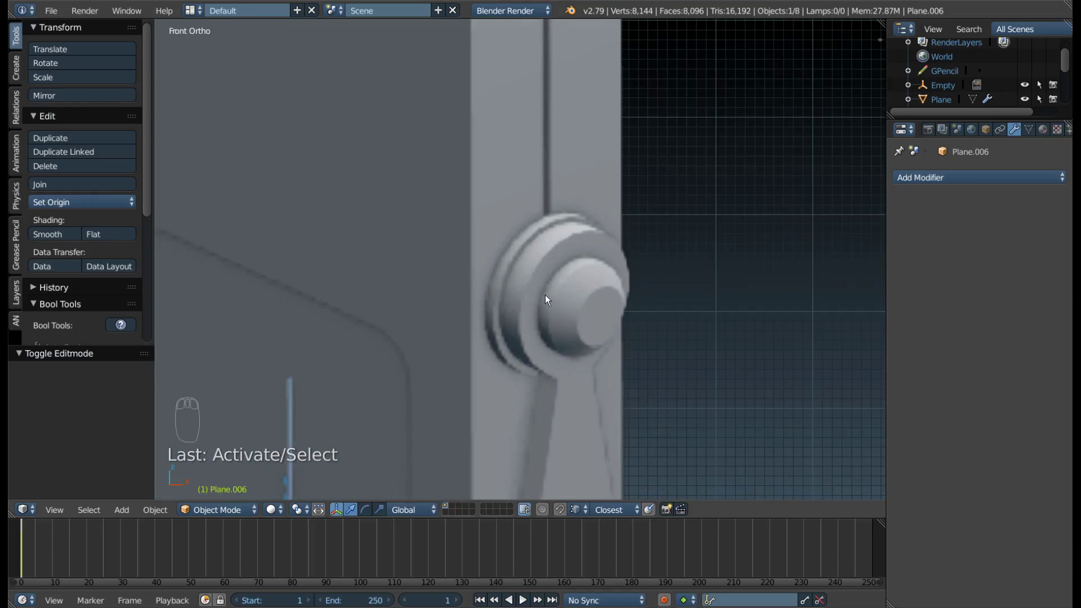
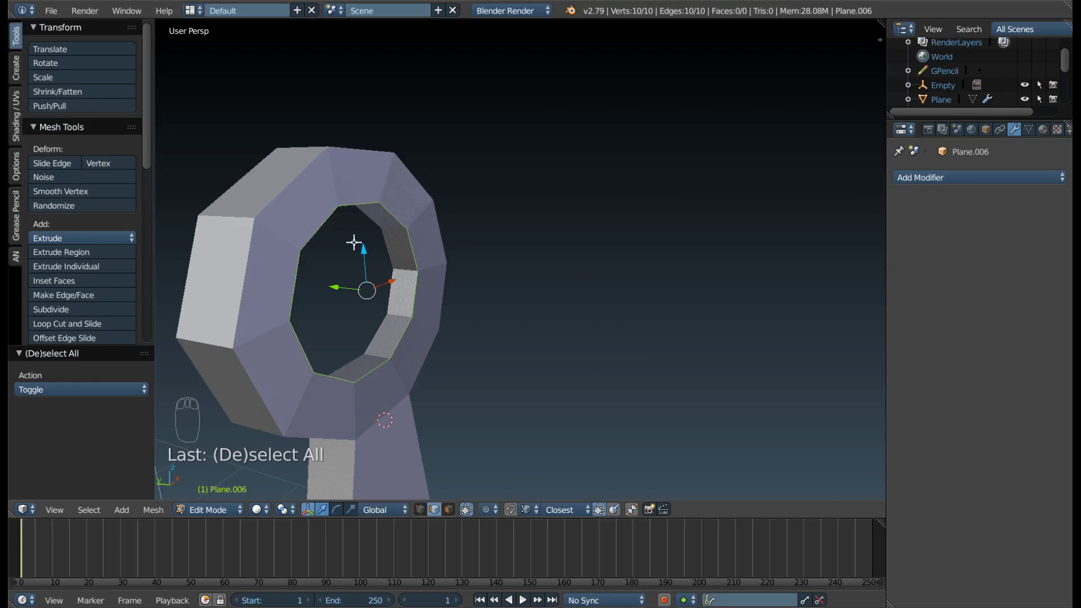
Extrude the separated ring along Y, extrude again and scale the new ring inward to start a domed plug.
key(e)
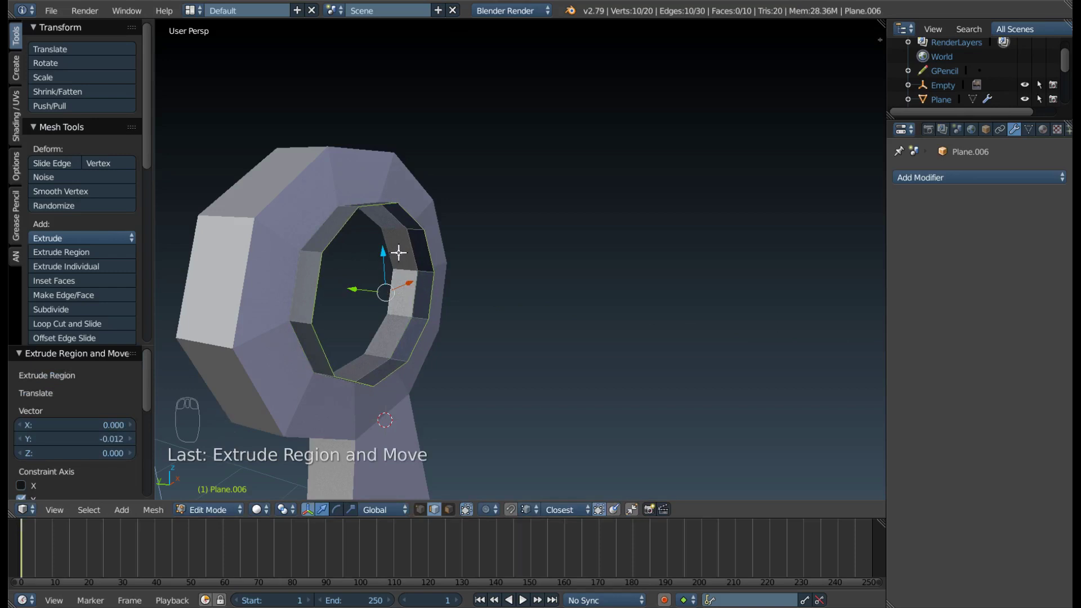
key(e)
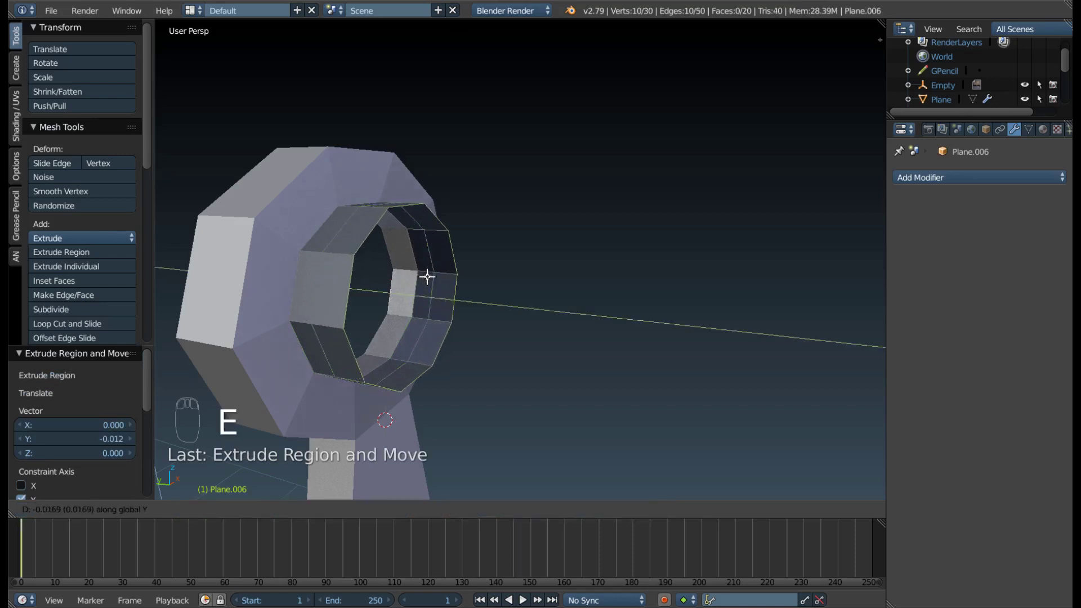
key(s)
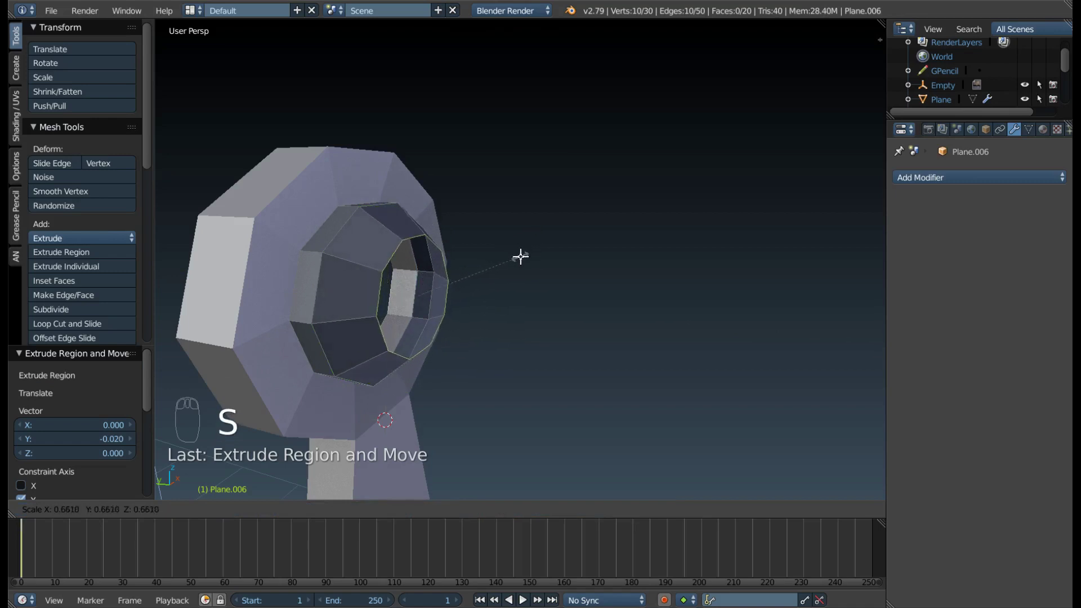
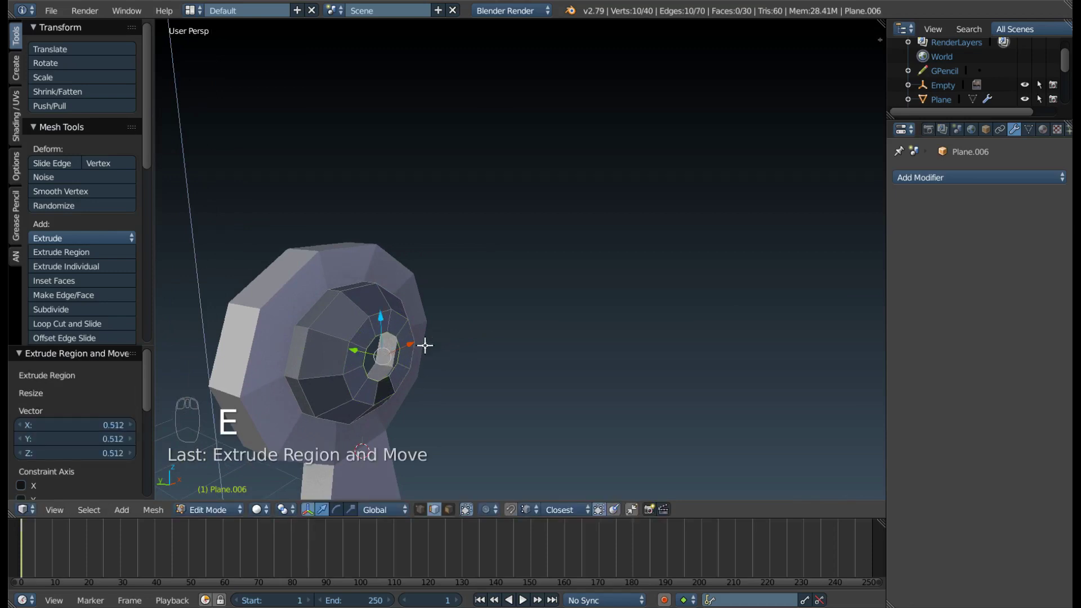
Merge the plug's innermost ring at its centre, closing the dome with a fan of faces.
key(alt+m)
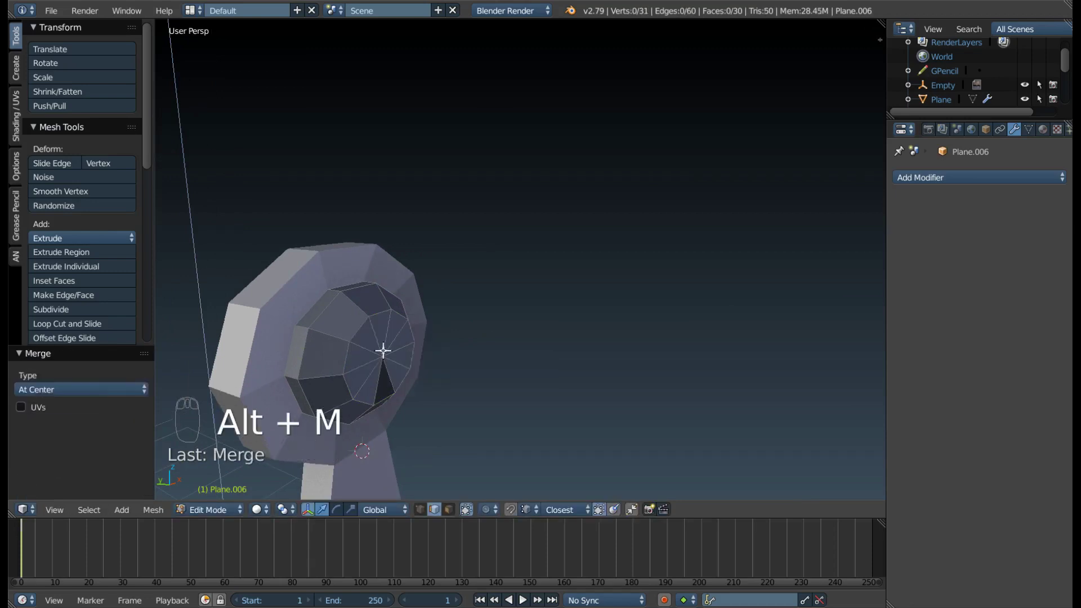
drag(418, 342, 446, 341)
drag(436, 327, 435, 327)
key(KP_Decimal)
middle_click(435, 327)
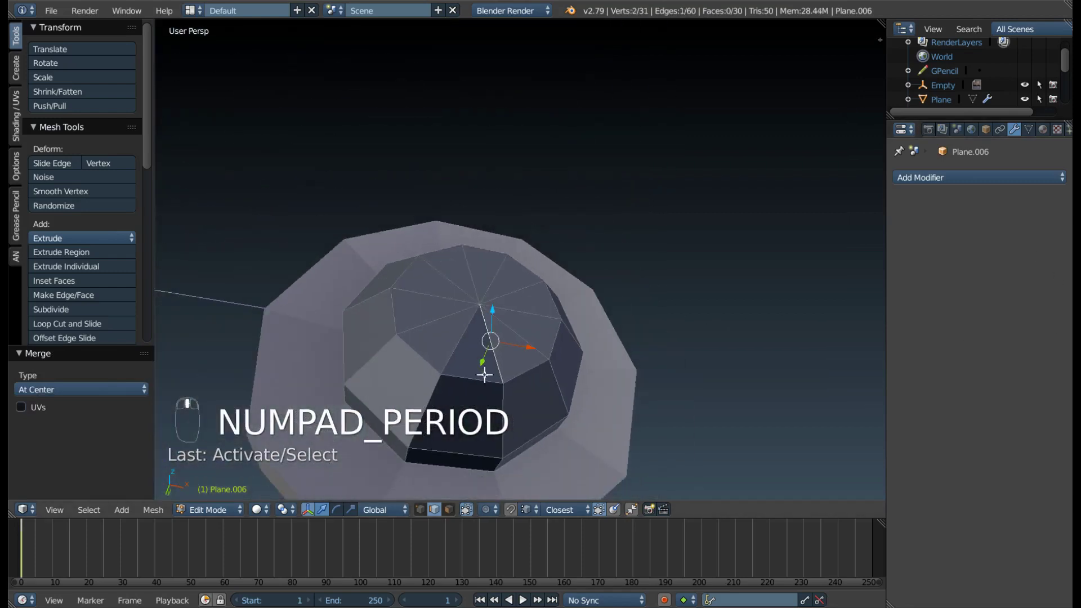
drag(502, 395, 499, 277)
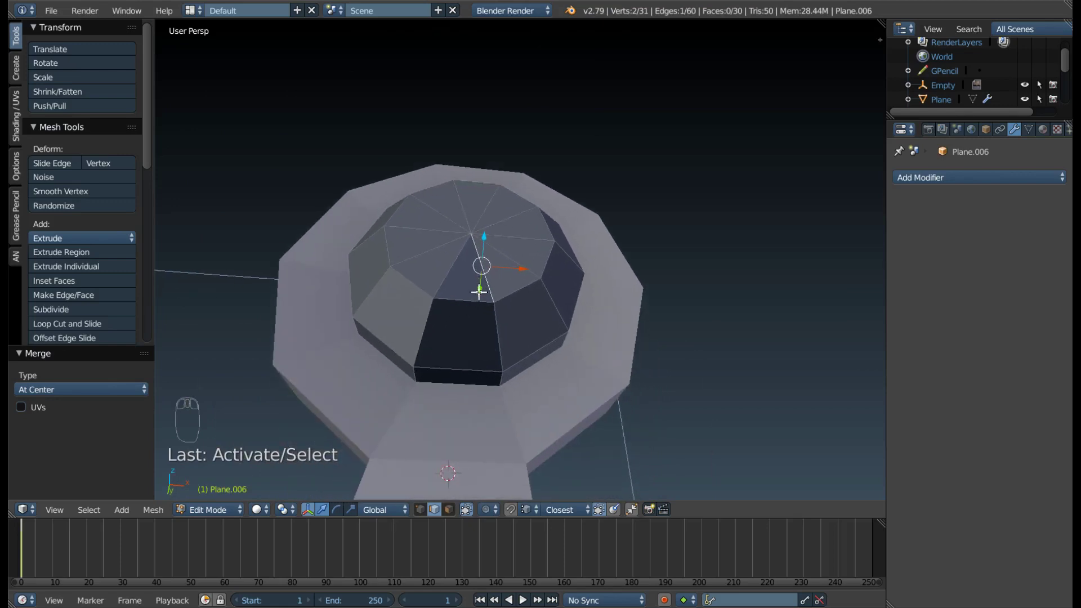
drag(468, 296, 469, 272)
Select the whole plug, recalculate its normals to point consistently and return to Object Mode.
key(a)
key(a)
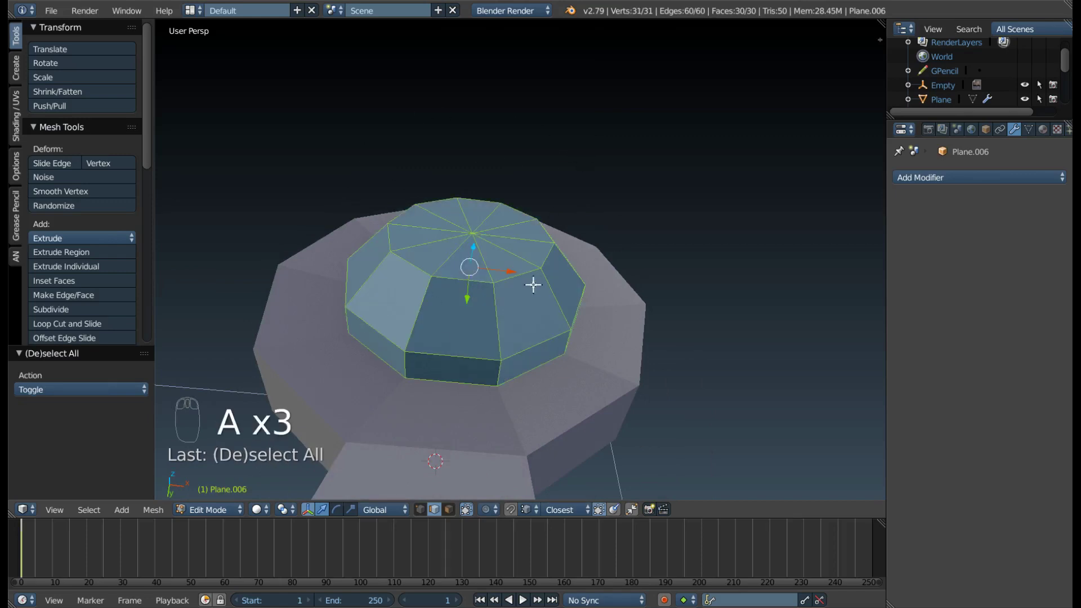
key(ctrl+n)
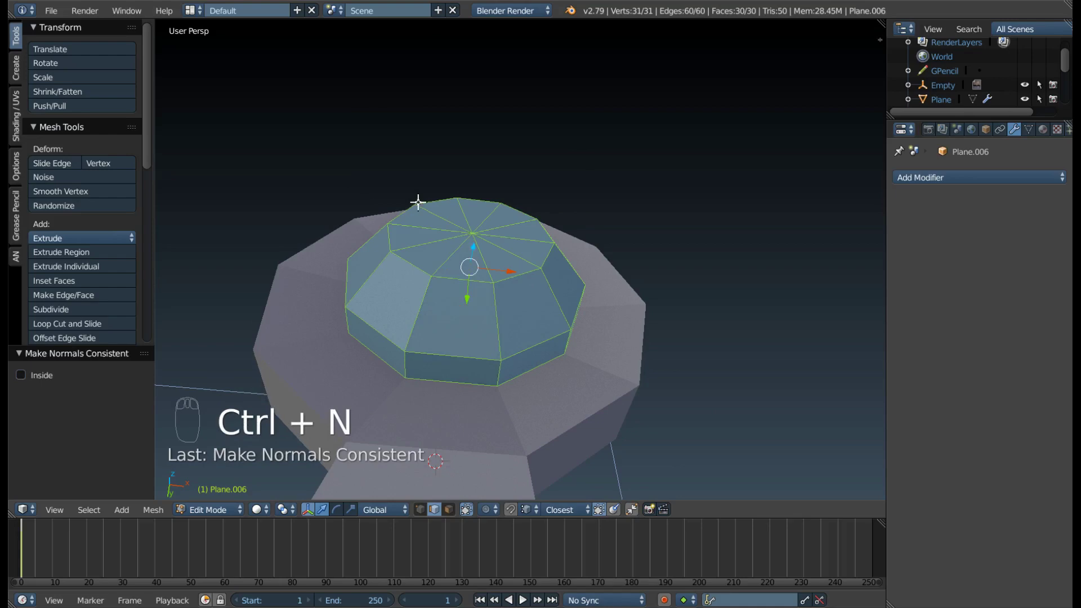
drag(429, 250, 539, 252)
drag(538, 254, 338, 263)
key(Tab)
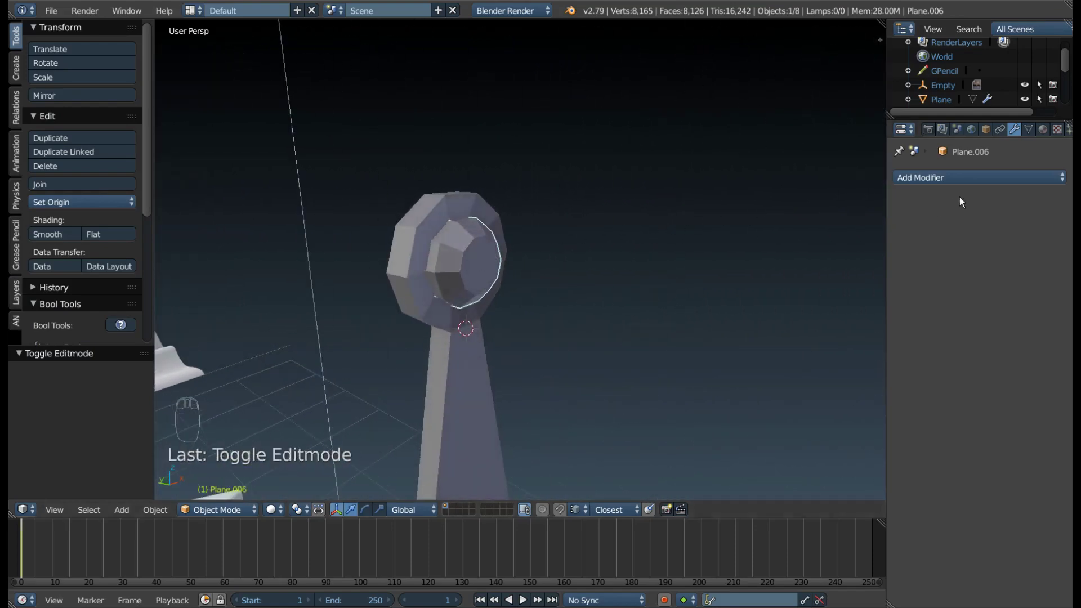
Select the plug, give it a Subdivision Surface modifier and enter Edit Mode on it.
drag(957, 185, 504, 258)
drag(503, 257, 498, 269)
right_click(498, 268)
drag(422, 245, 507, 277)
key(Tab)
key(ctrl+Tab)
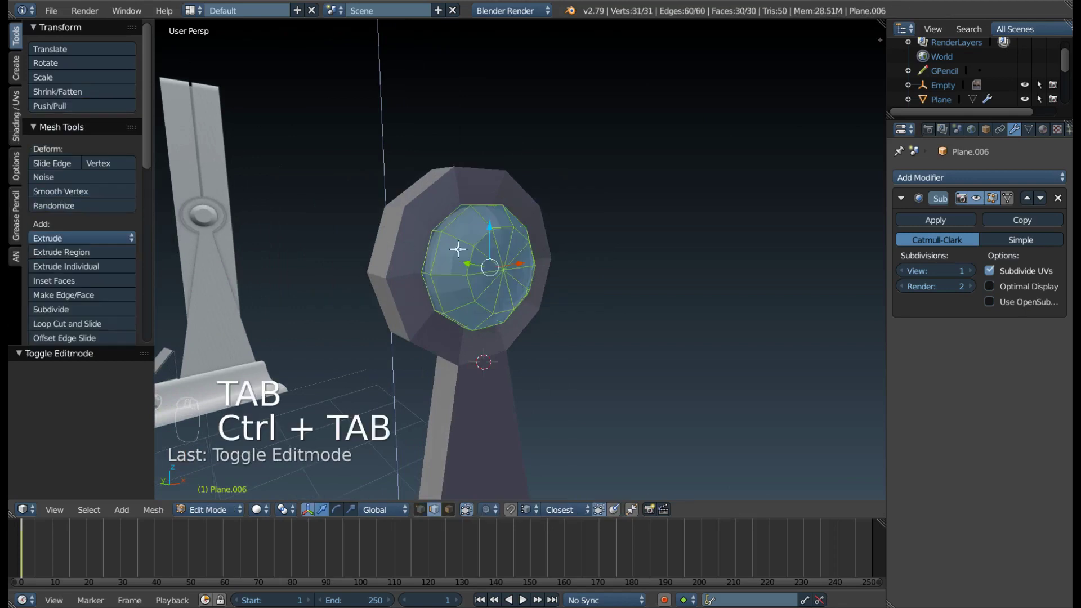
key(ctrl+Tab)
drag(468, 255, 530, 339)
click(529, 340)
middle_click(495, 288)
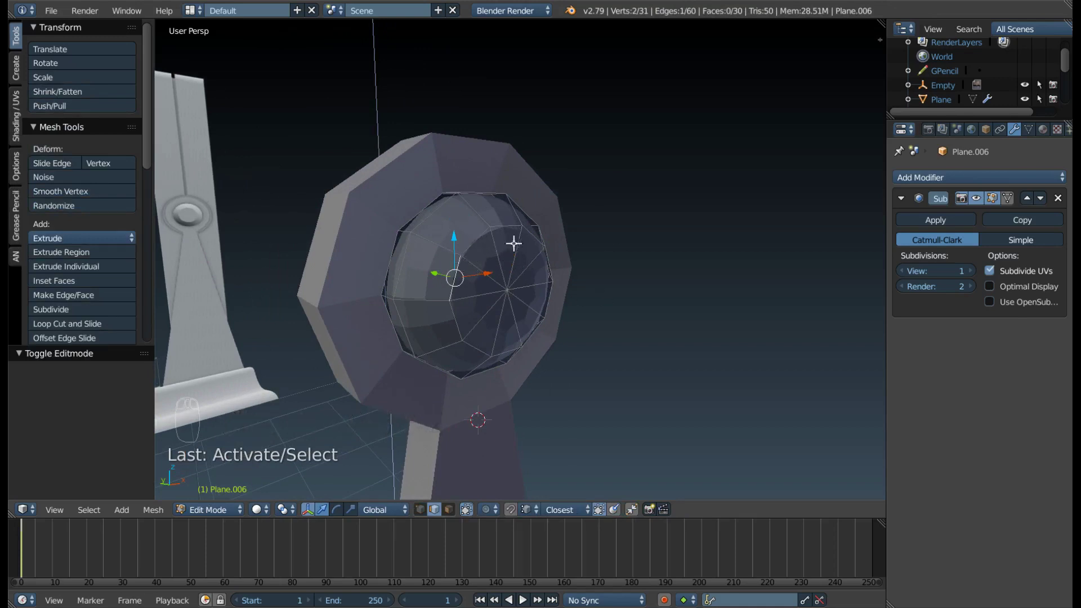
drag(496, 263, 431, 247)
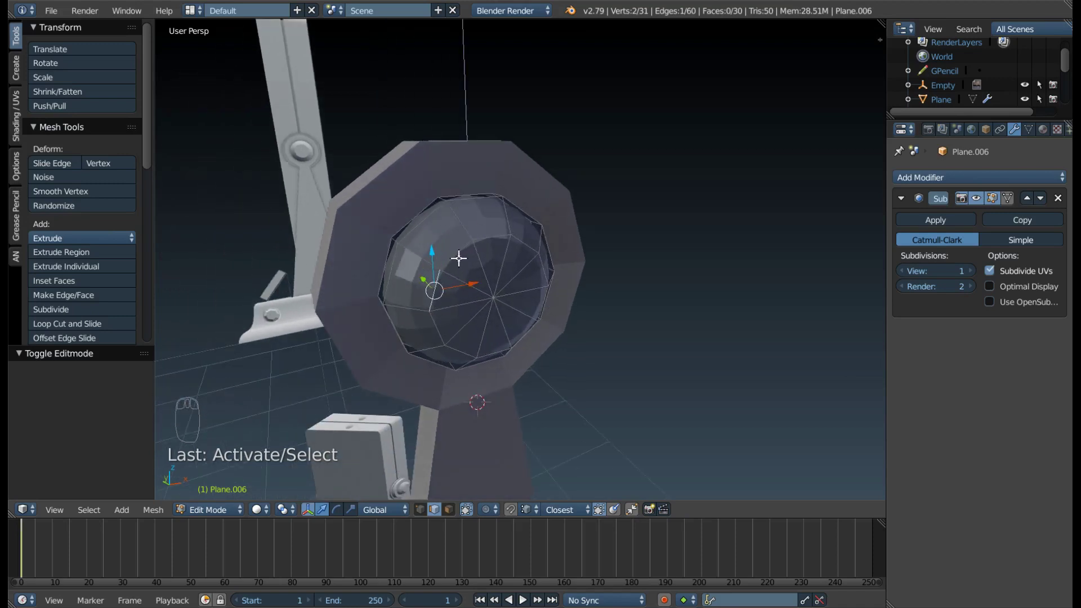
Crease the plug's edge rings with Shift+E so they stay crisp under subdivision.
right_click(486, 298)
middle_click(491, 287)
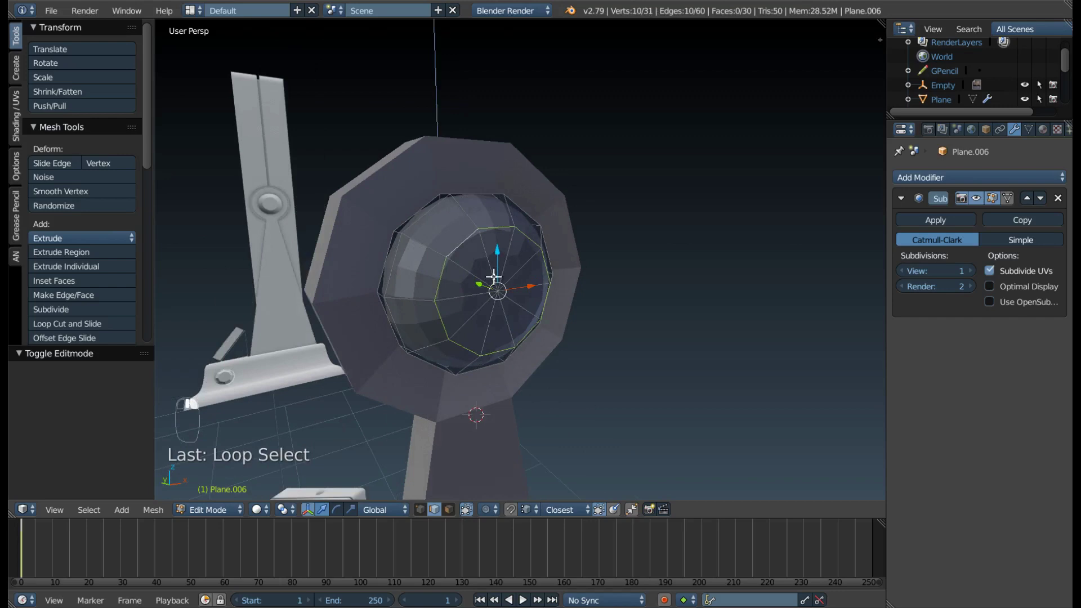
click(494, 273)
key(shift+e)
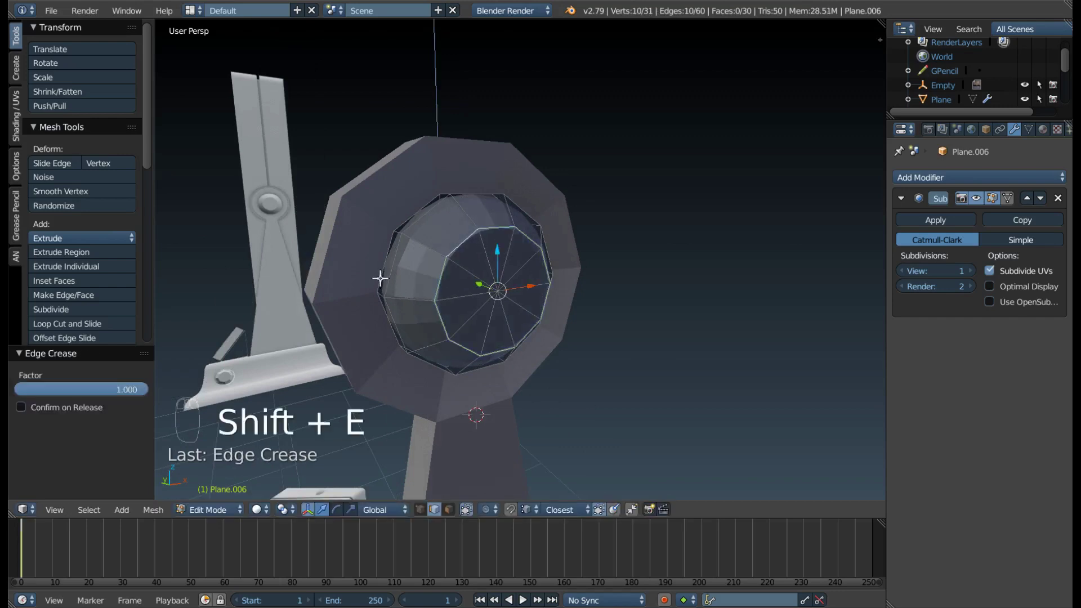
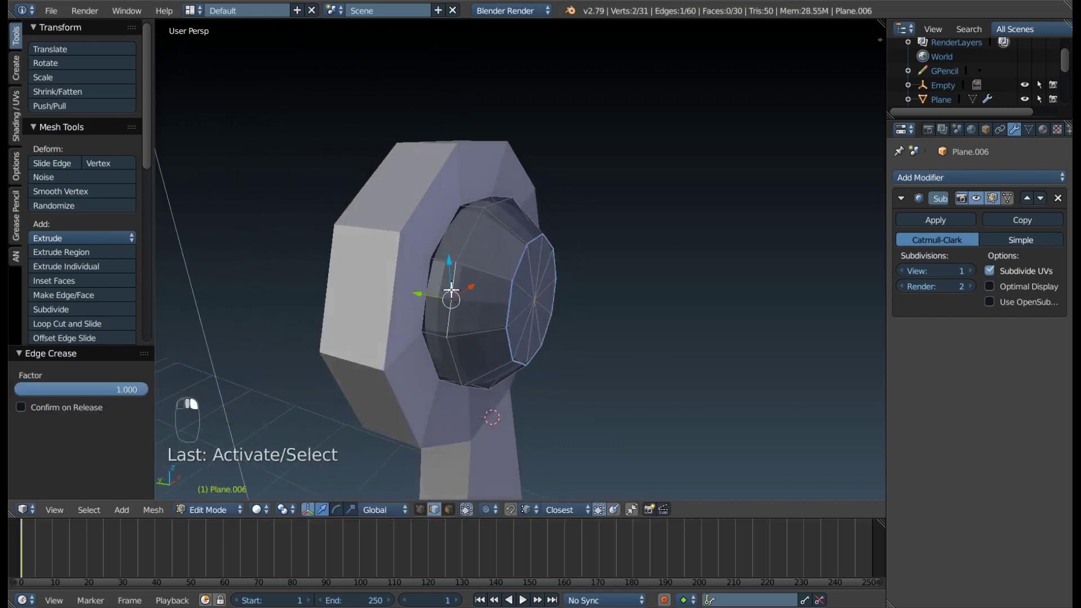
drag(450, 285, 418, 284)
key(shift+e)
drag(424, 281, 452, 292)
key(shift+e)
drag(450, 291, 460, 280)
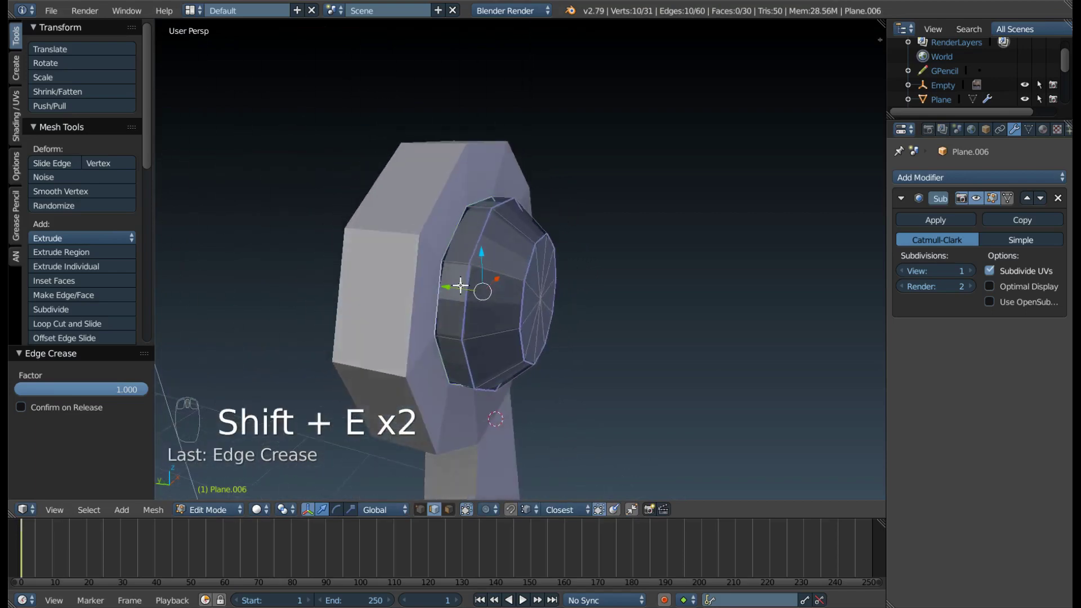
drag(459, 285, 454, 285)
drag(515, 305, 465, 256)
Nudge the plug along Y and finish back in Object Mode.
key(Tab)
key(Tab)
key(y)
key(y)
key(y)
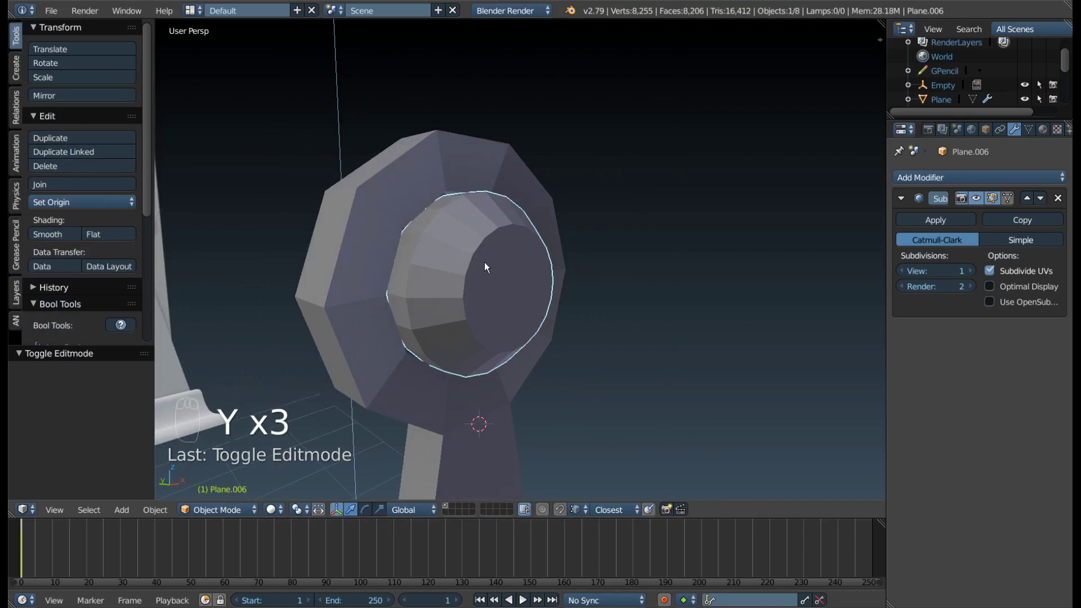
Shade the plug smooth with auto smooth and orbit to check it.
key(ctrl+shift+2)
key(z)
middle_click(461, 247)
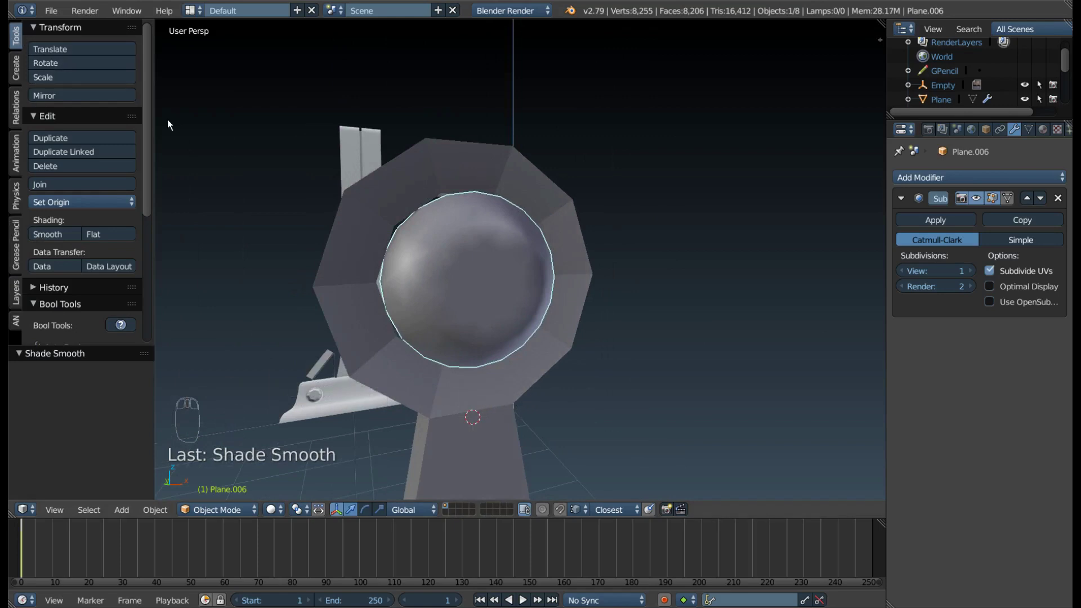
drag(431, 256, 727, 209)
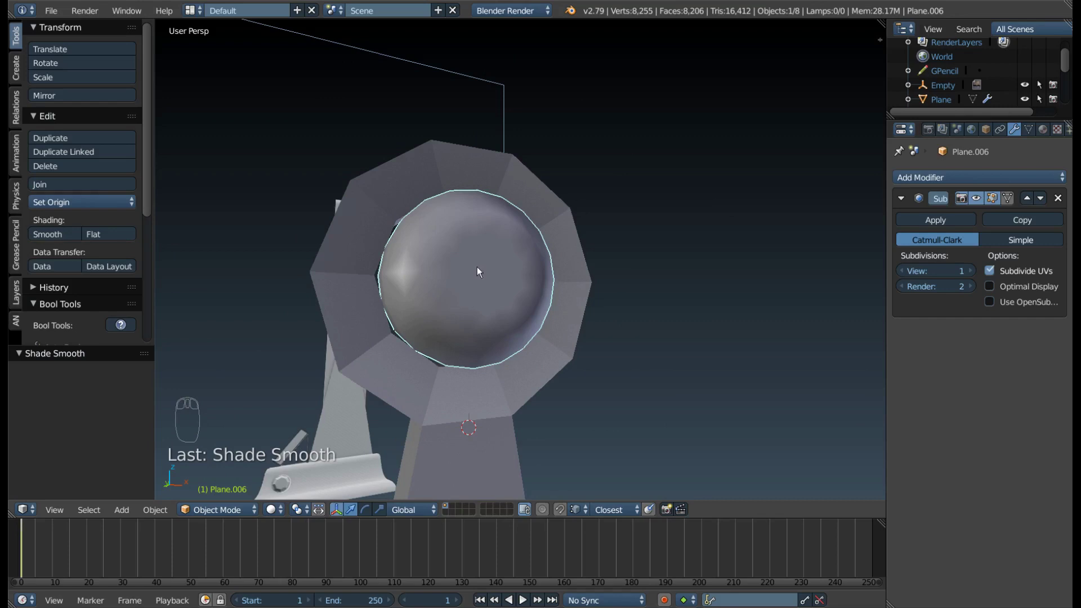
drag(1035, 134, 515, 262)
middle_click(516, 261)
click(538, 281)
middle_click(475, 277)
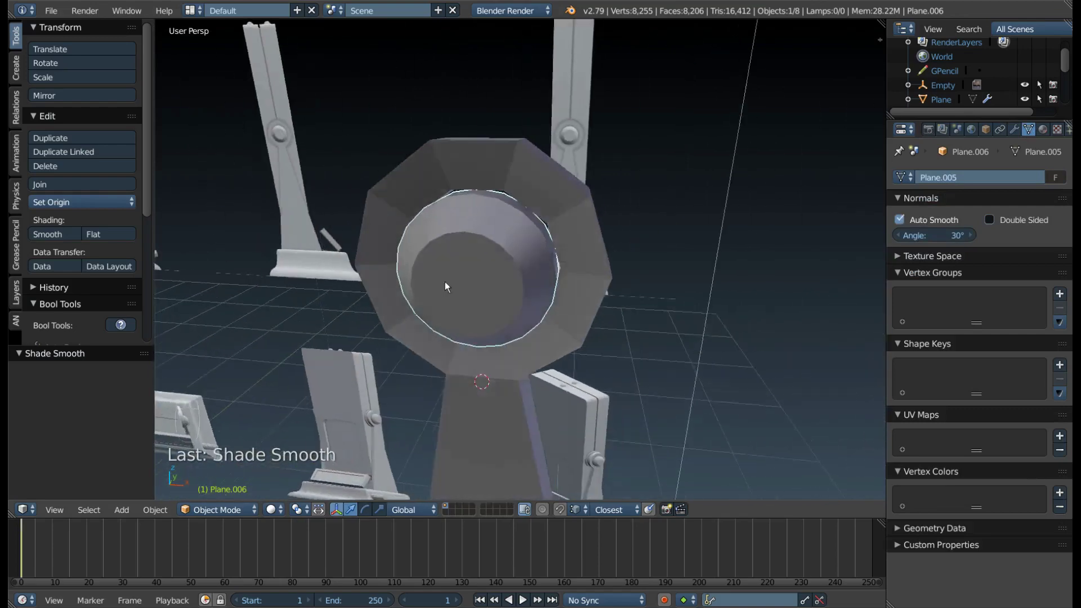
Select the hinge cap Plane.005 between the stands and bring up its shading choices.
drag(476, 281, 525, 140)
drag(521, 149, 450, 246)
right_click(450, 246)
drag(581, 276, 486, 218)
key(z)
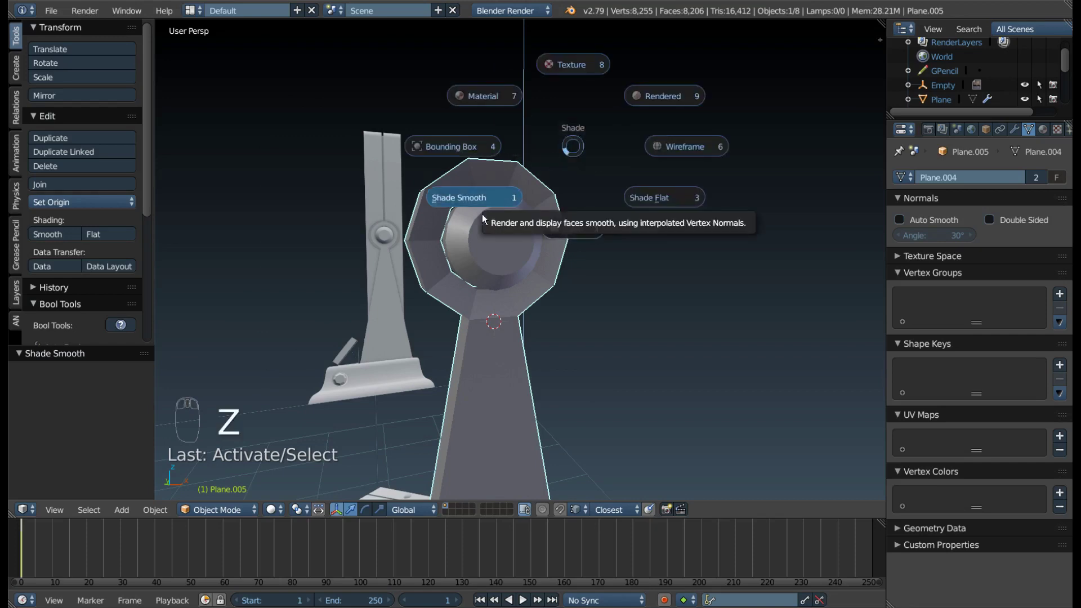
Shade the hinge cap smooth, then enter Edit Mode and select its lower rim's 10 vertices.
drag(557, 261, 1023, 133)
drag(1022, 135, 512, 286)
key(Tab)
drag(464, 217, 563, 198)
key(ctrl+Tab)
drag(478, 219, 542, 342)
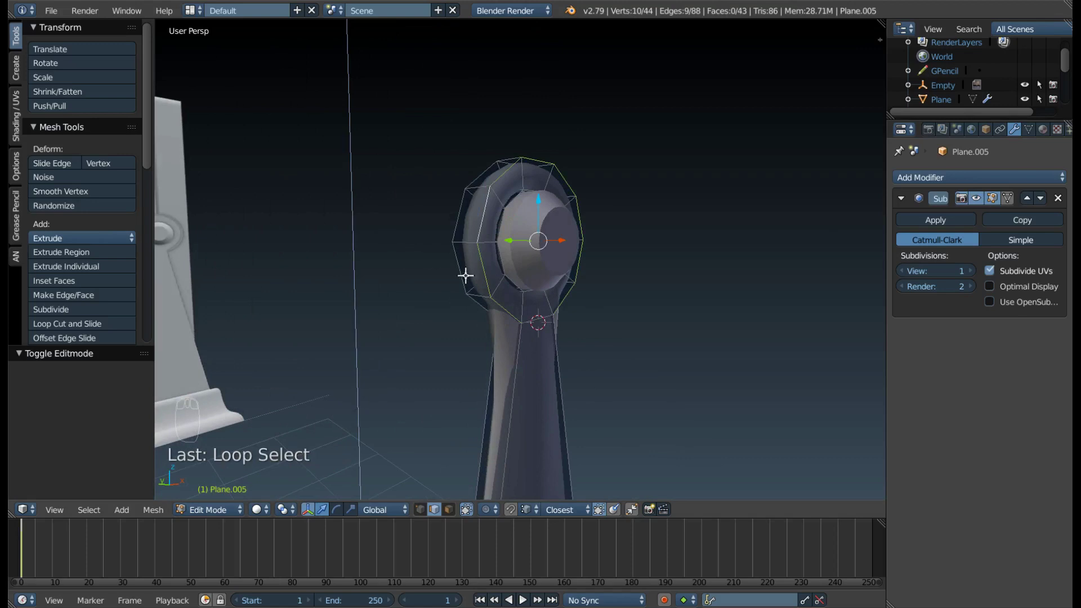
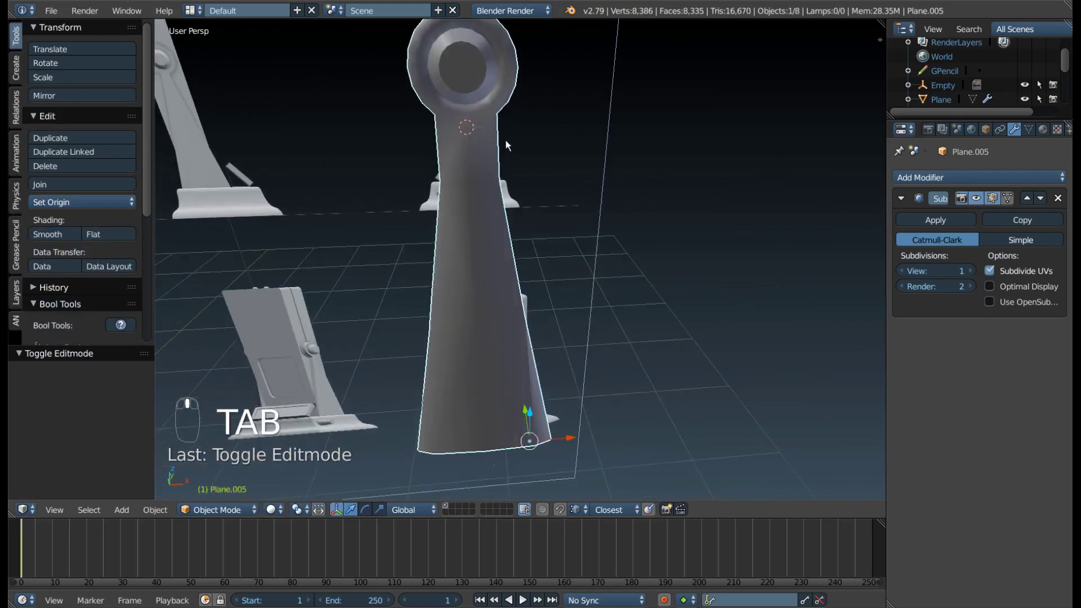
Crease the hinge cap's rim edges so they stay sharp under subdivision.
key(Tab)
right_click(488, 381)
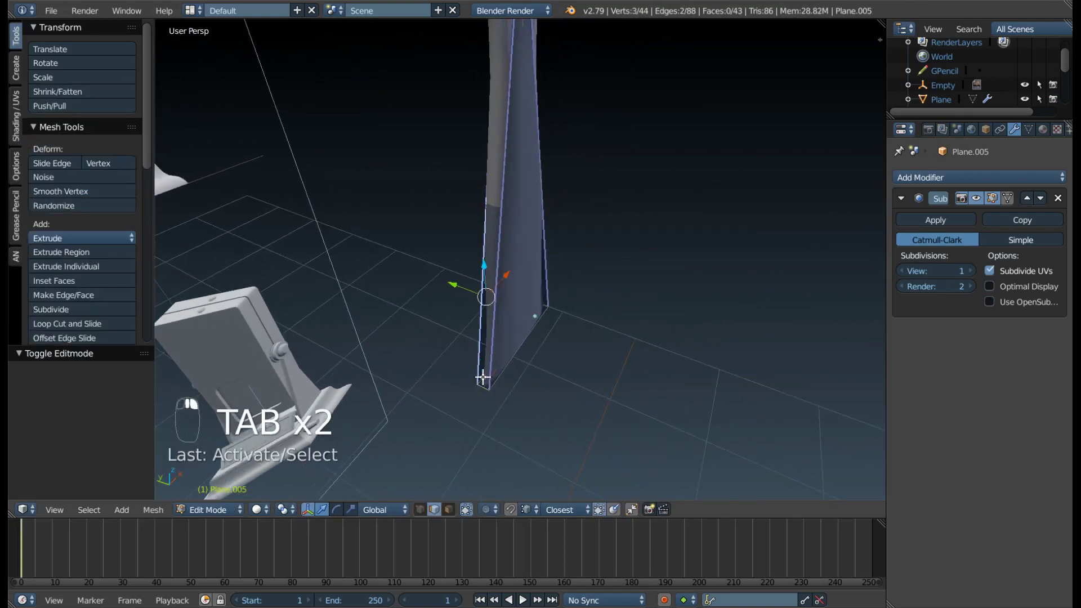
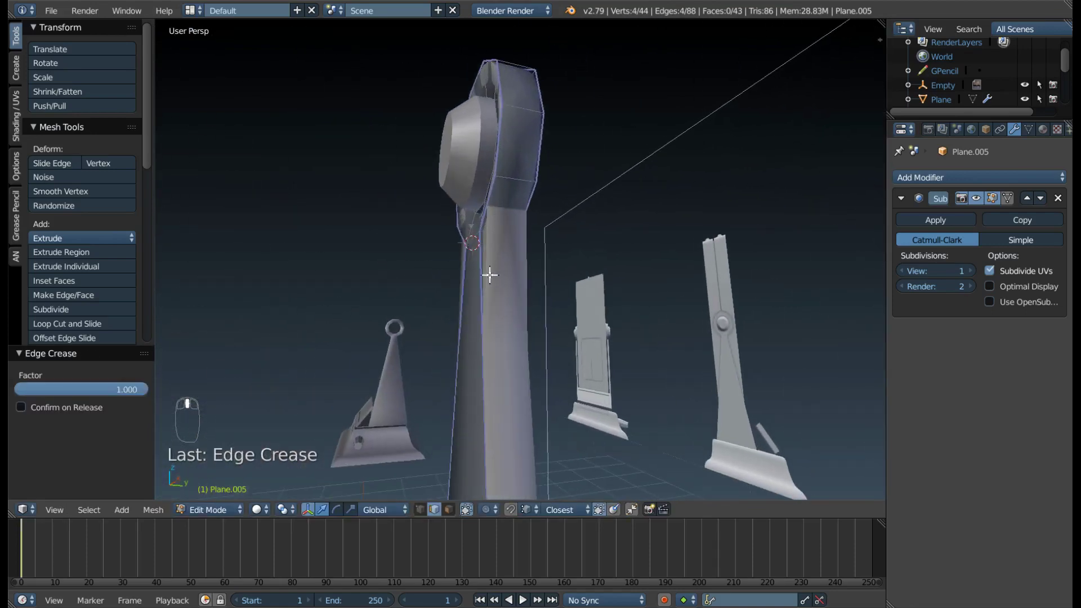
middle_click(564, 248)
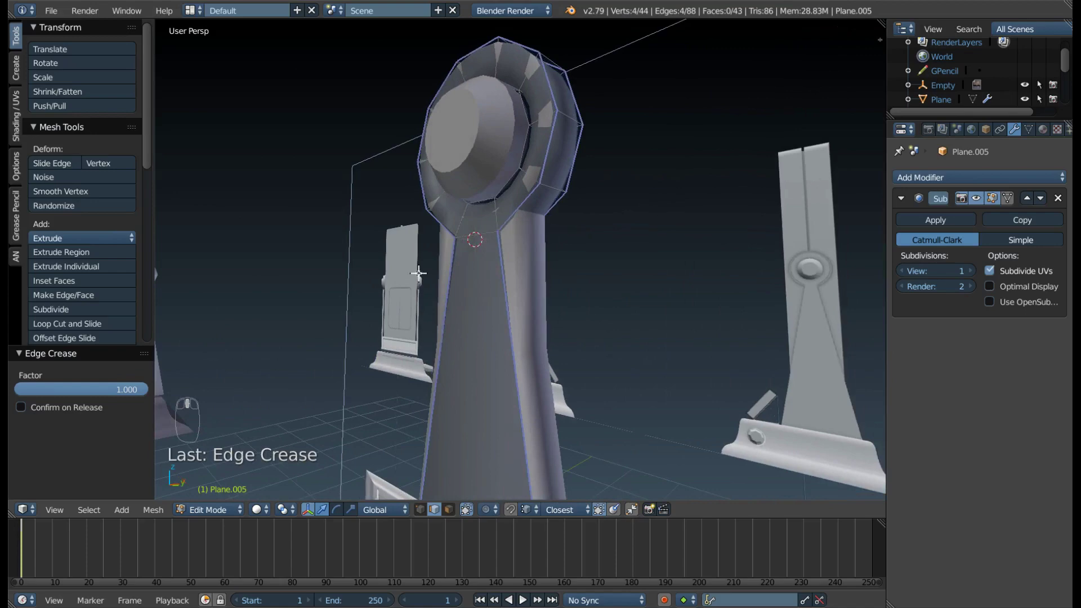
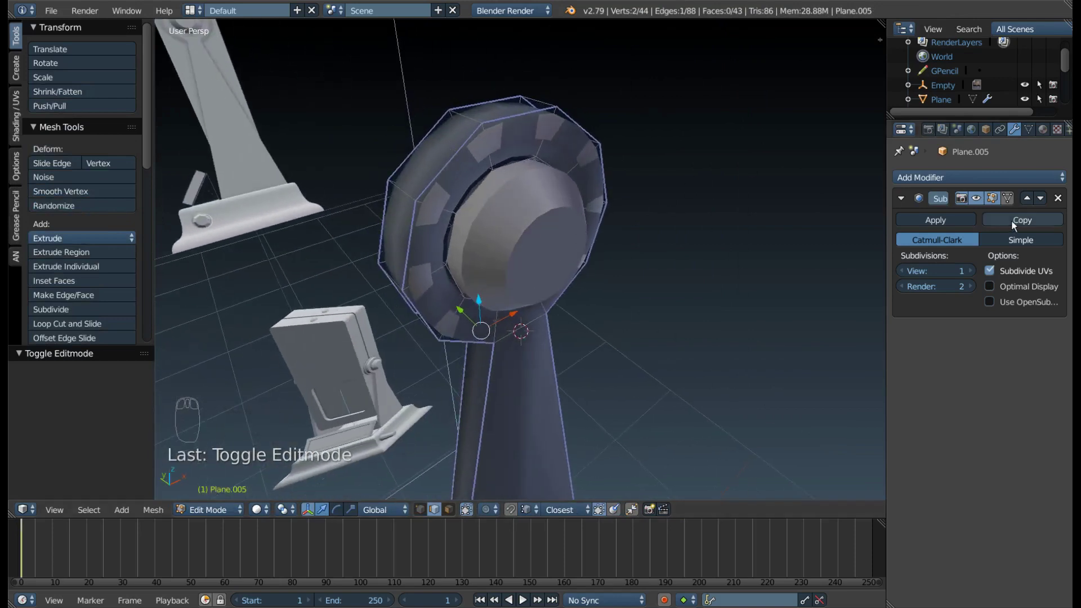
drag(977, 203, 492, 183)
drag(470, 185, 440, 144)
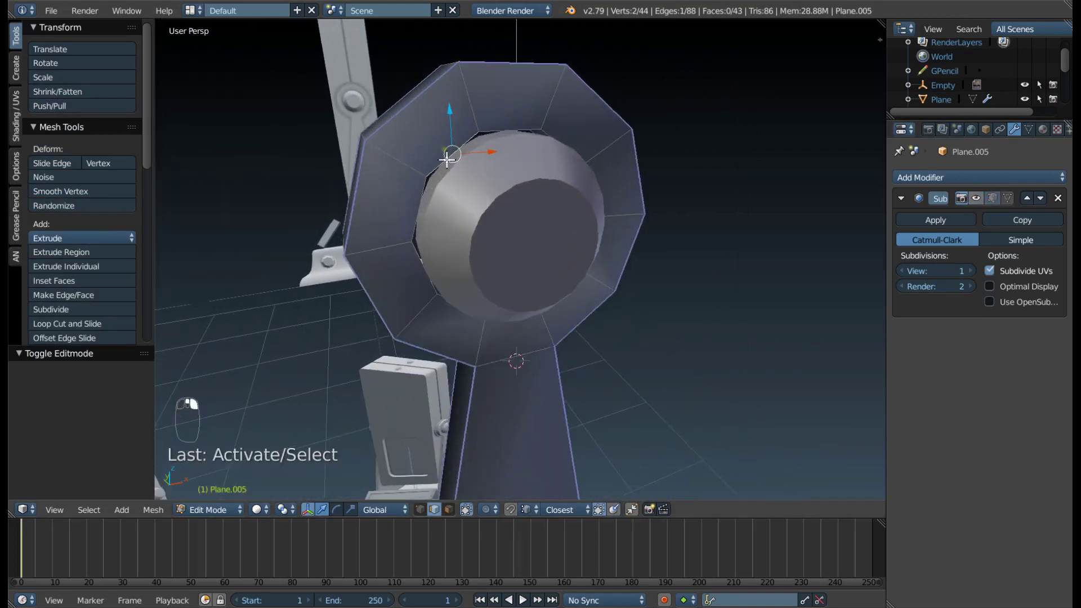
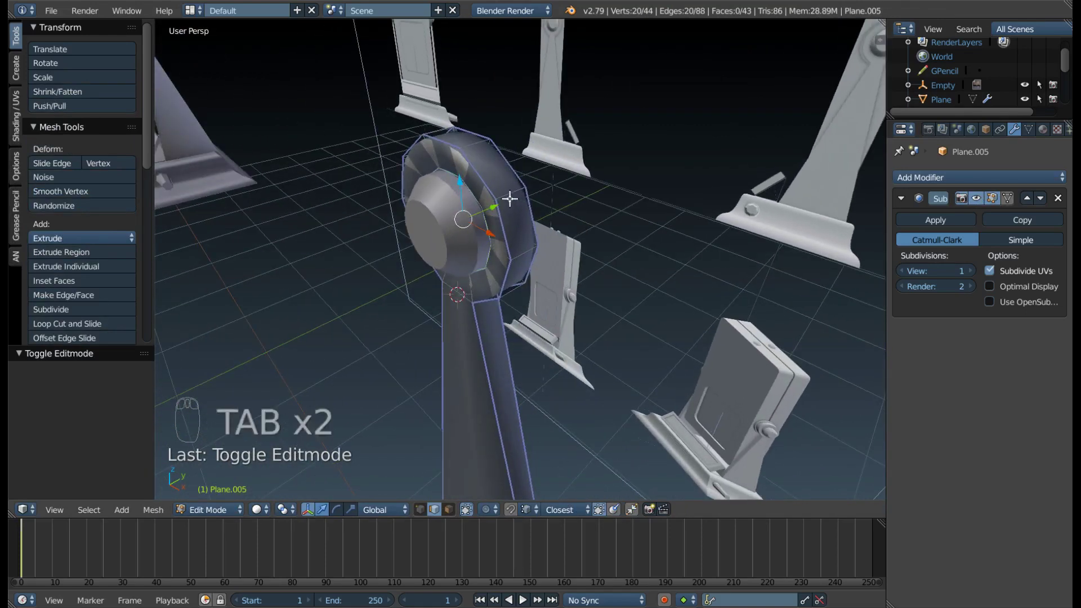
Inspect the cap among the stands and bring up the mode choices to leave Edit Mode.
drag(499, 189, 503, 145)
drag(526, 141, 555, 211)
drag(503, 133, 399, 249)
key(Tab)
Return to Object Mode with Auto Smooth on the cap's mesh and orbit to check it.
click(1037, 132)
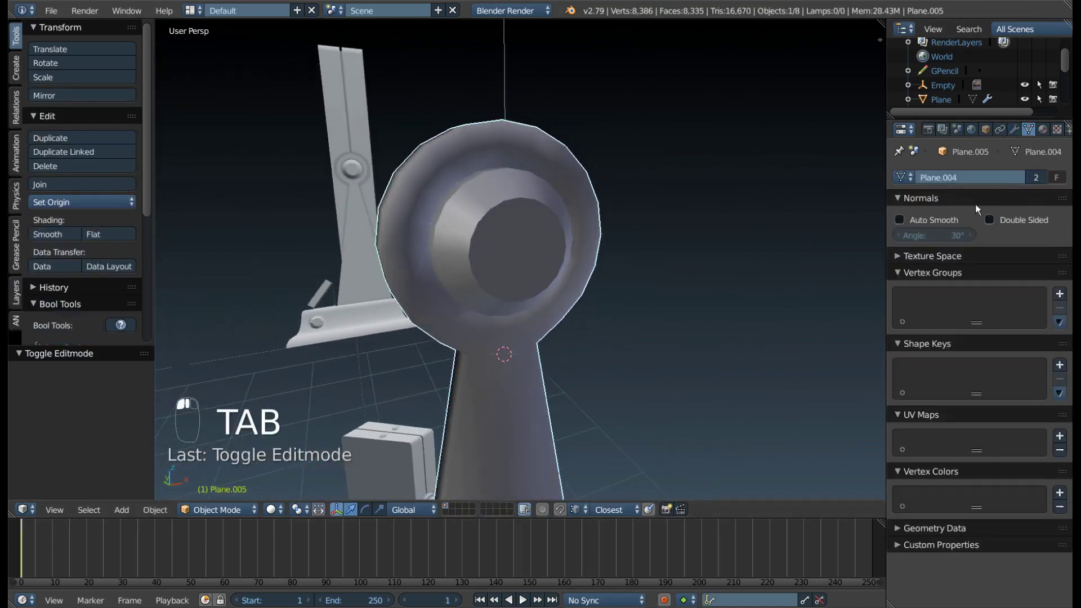
drag(540, 216, 870, 247)
drag(918, 223, 433, 220)
drag(433, 220, 413, 187)
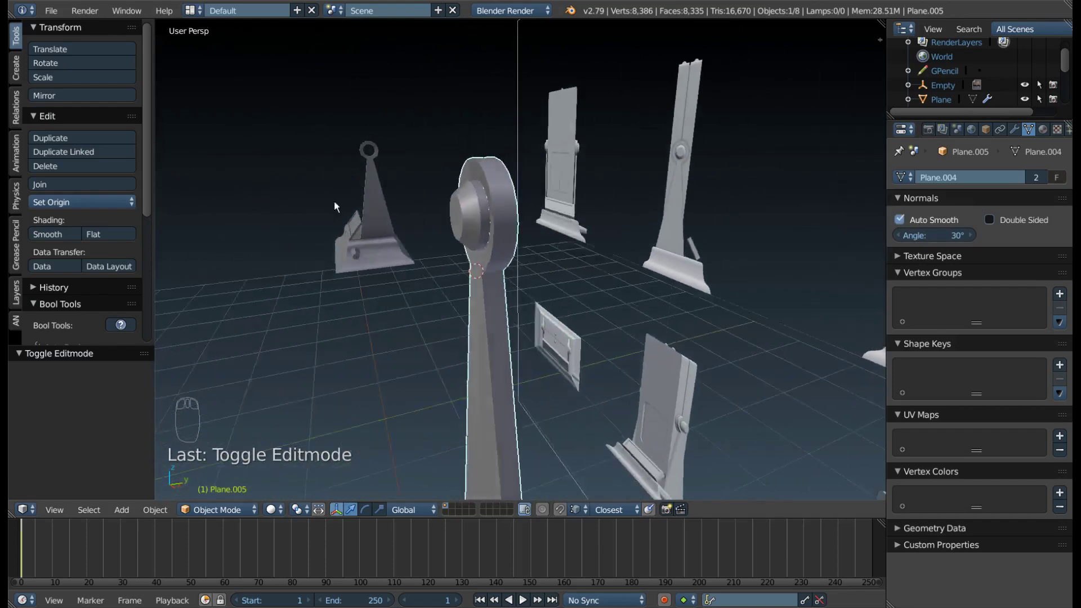
drag(683, 338, 385, 241)
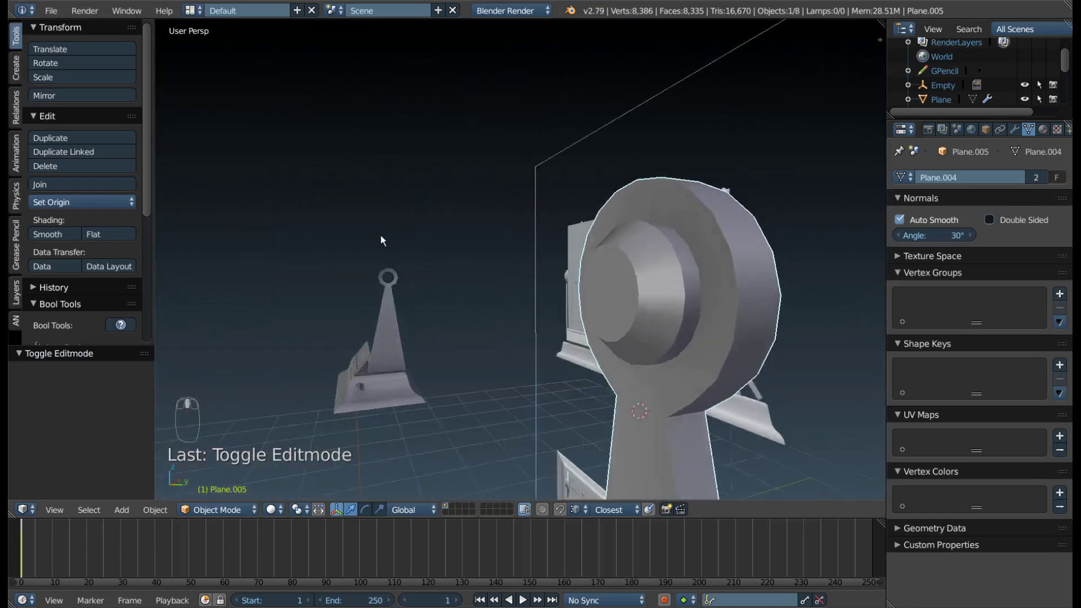
drag(555, 178, 567, 151)
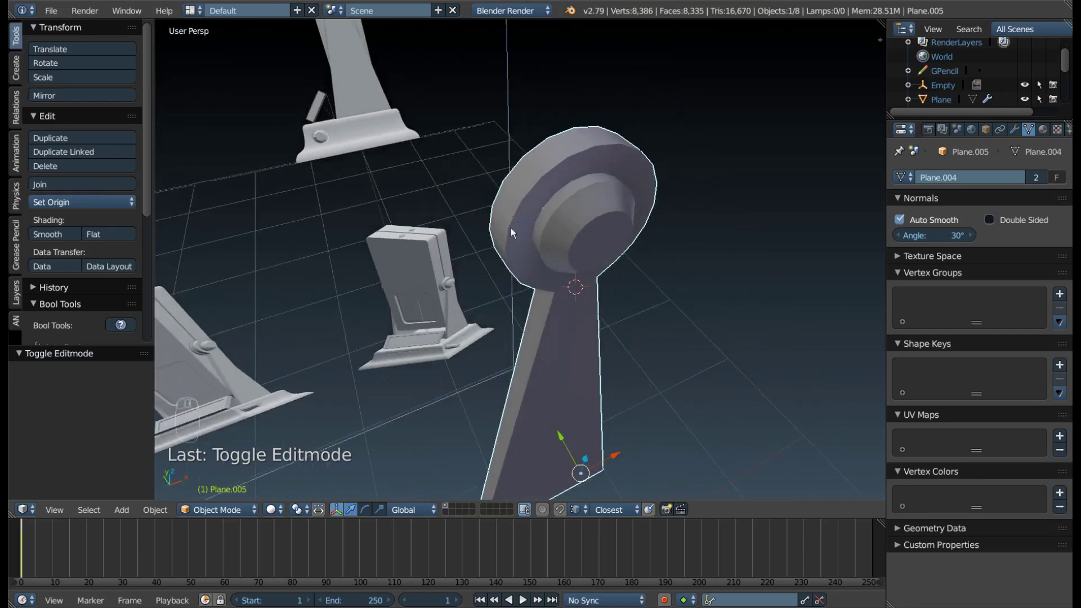
drag(519, 201, 582, 202)
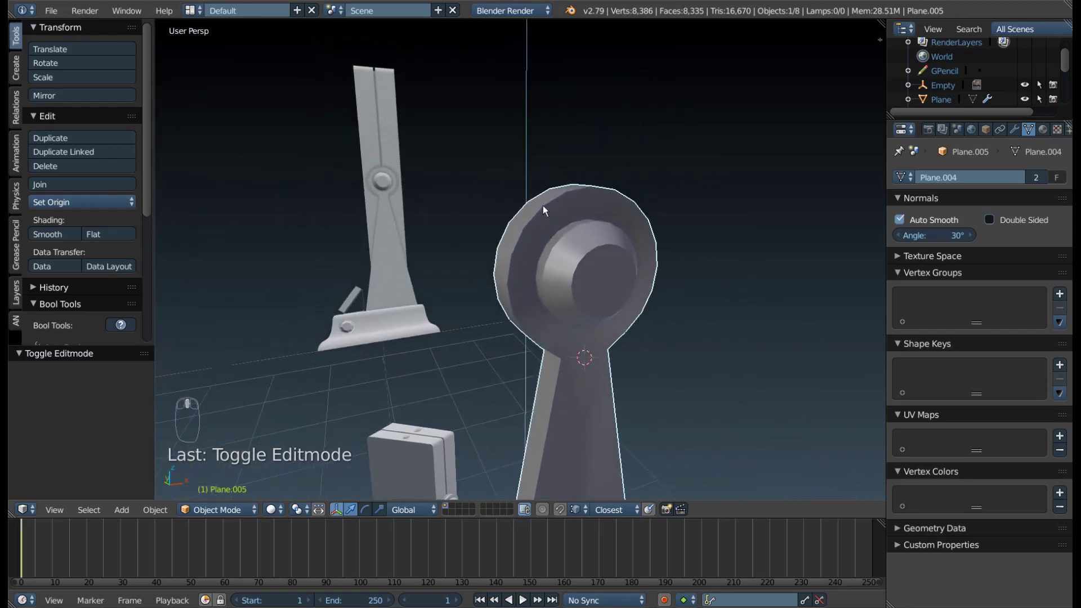
Show the cap's Subdivision modifier settings and orbit around the cap and stands together.
scroll(down, 3)
drag(542, 264, 673, 306)
scroll(up, 3)
middle_click(725, 350)
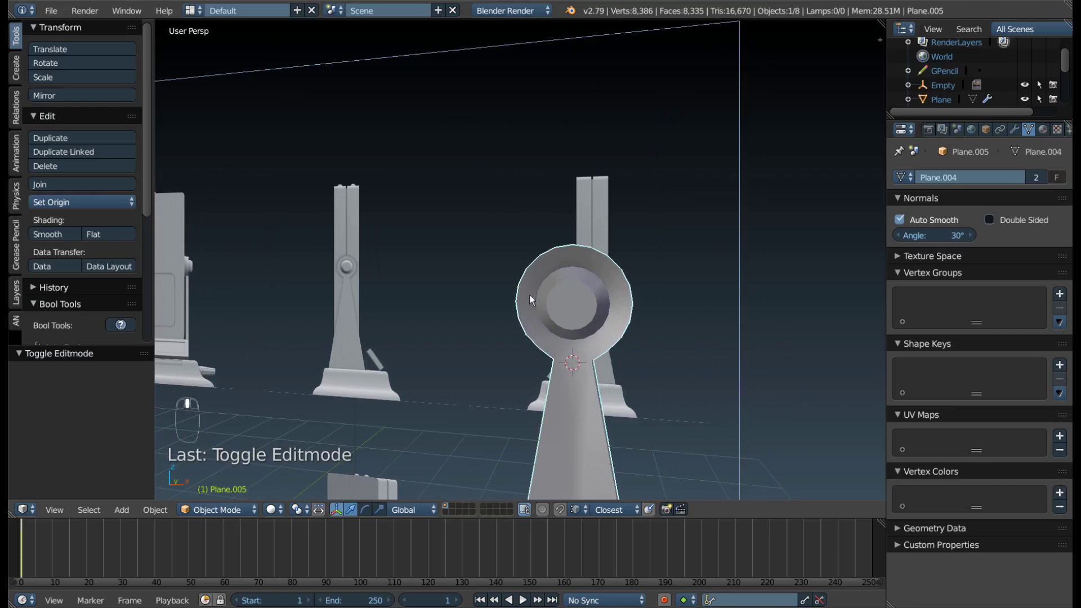
middle_click(527, 358)
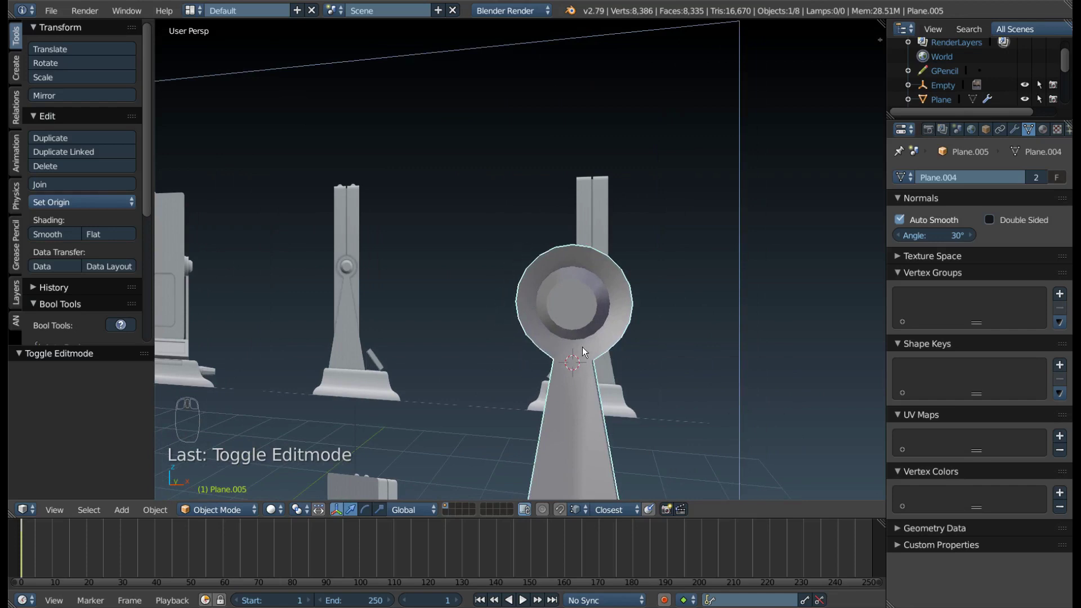
drag(506, 331, 594, 318)
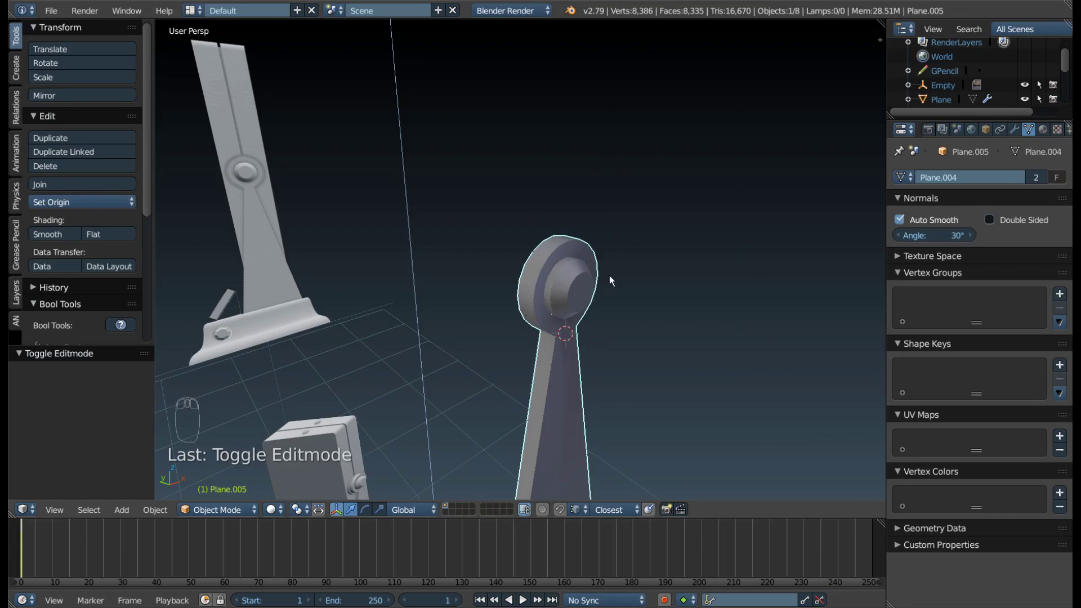
drag(593, 284, 1017, 131)
drag(1017, 130, 931, 294)
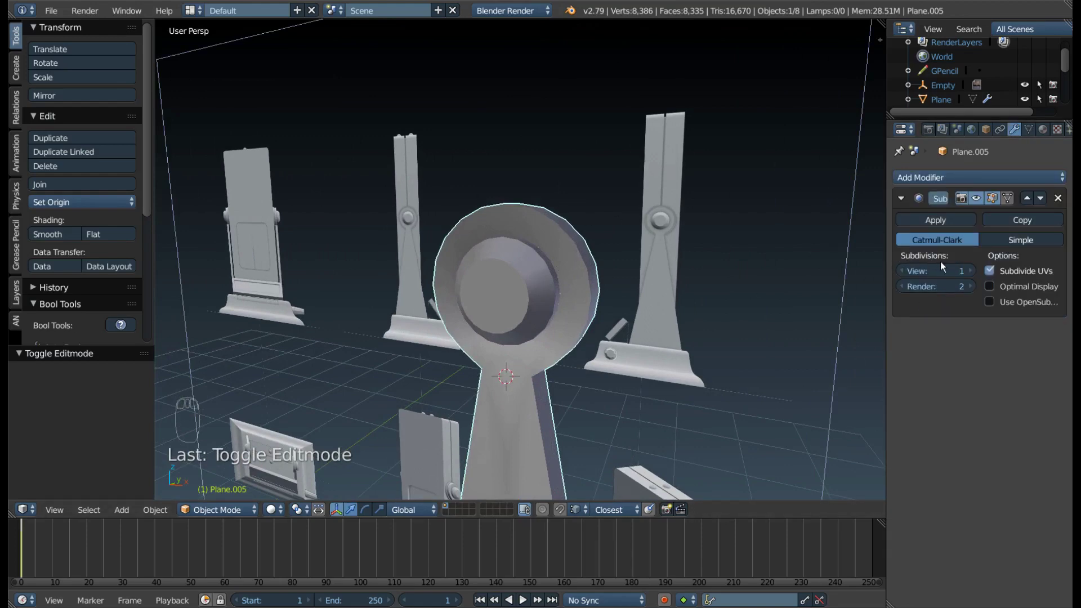
Toggle the subdivision view level and orbit around the stand and cap.
drag(973, 274, 604, 245)
drag(515, 258, 877, 253)
drag(529, 265, 580, 331)
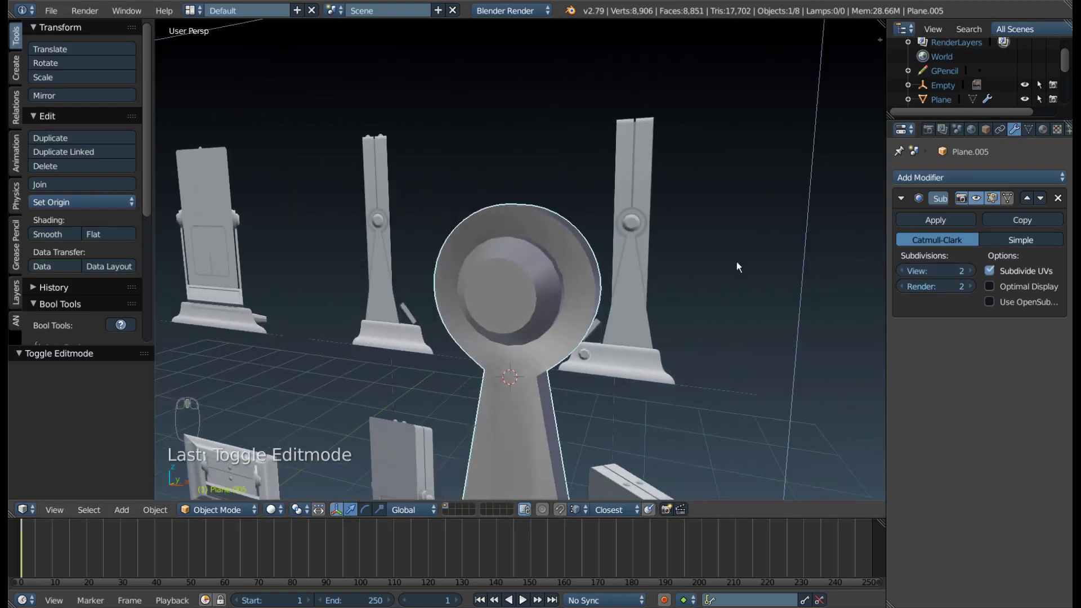
drag(910, 274, 830, 281)
key(KP_Divide)
key(KP_Divide)
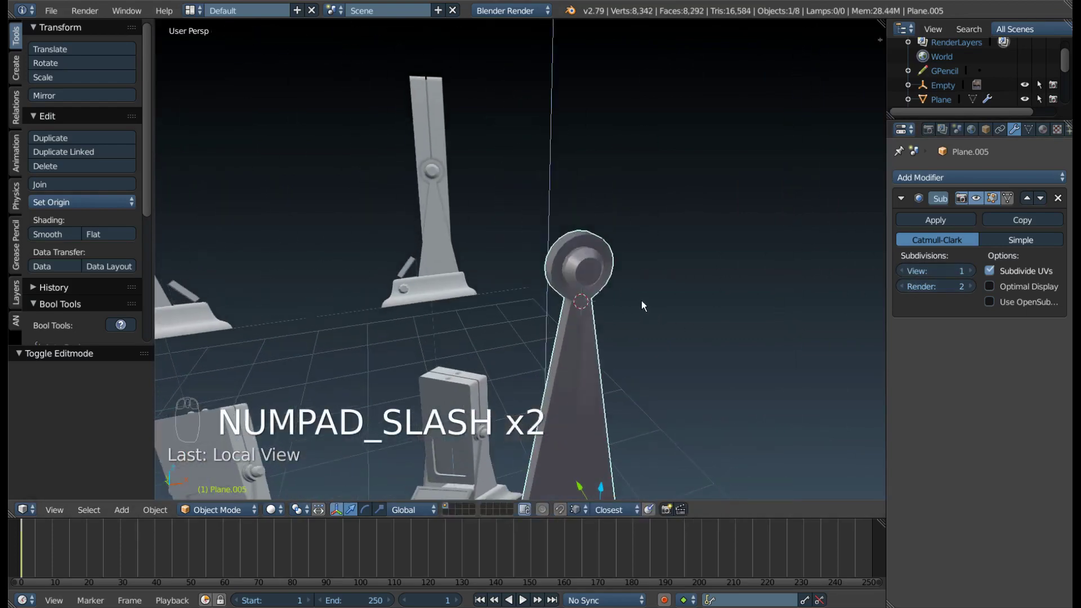
middle_click(578, 321)
drag(612, 235, 518, 324)
In front ortho view, move the hinge cap onto the stand's round pivot pin, then return to perspective.
key(KP_1)
drag(531, 309, 514, 286)
drag(468, 160, 463, 150)
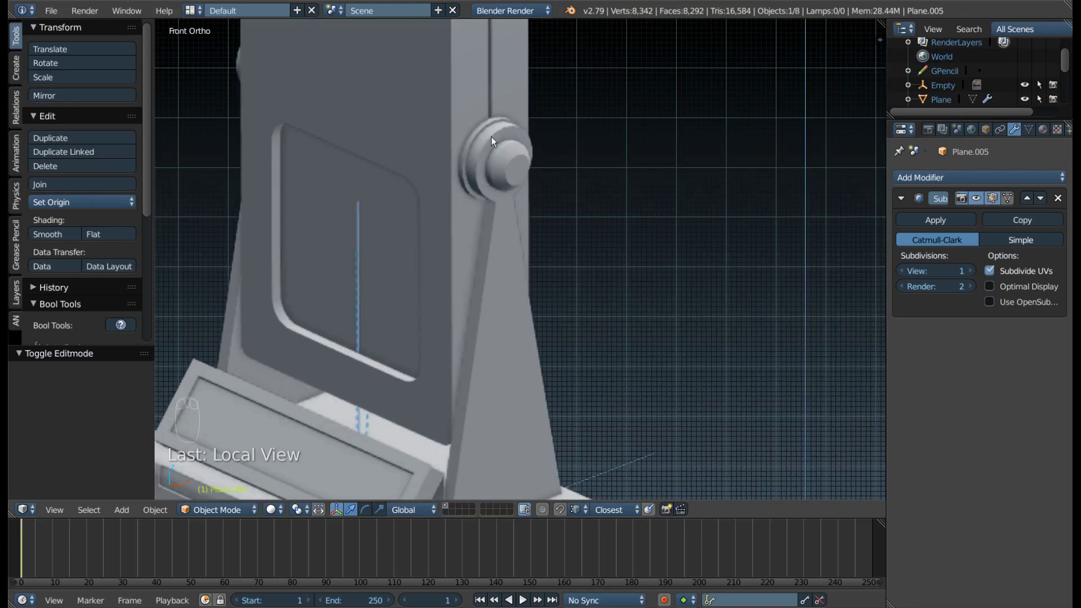
drag(464, 192, 517, 237)
click(517, 237)
drag(529, 239, 571, 207)
drag(551, 258, 605, 257)
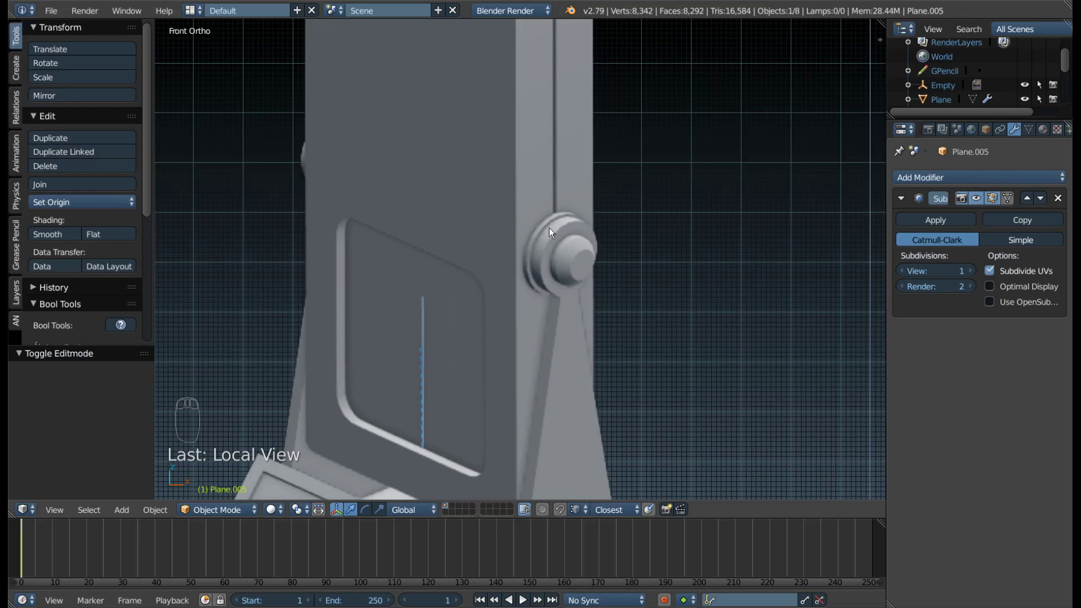
drag(518, 167, 601, 258)
key(F9)
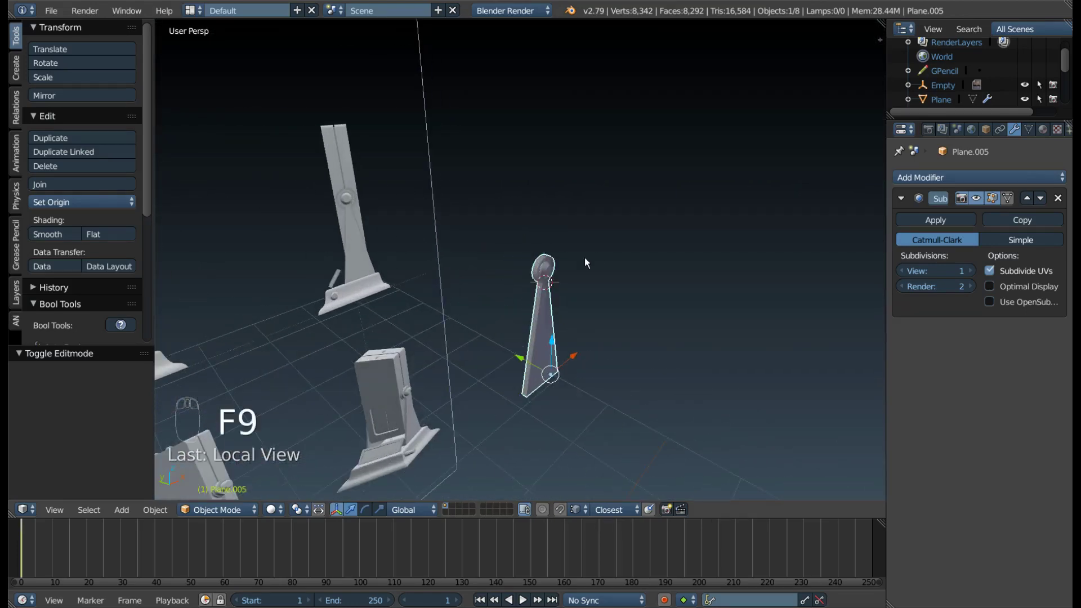
drag(588, 261, 505, 317)
Duplicate an edge loop of Plane.005 in Edit Mode and separate it as its own ring object.
key(Tab)
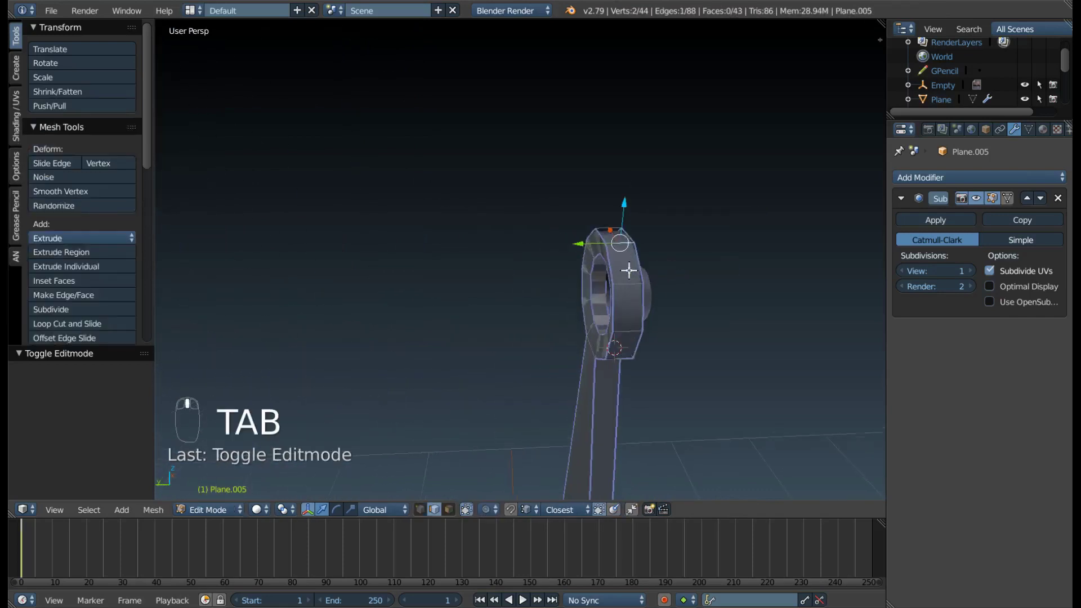
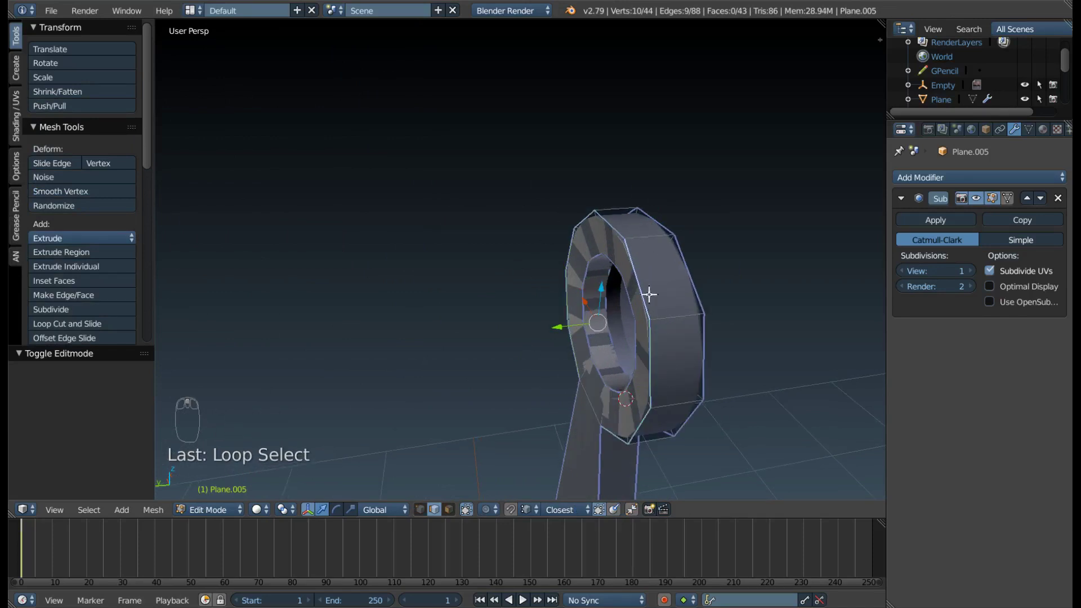
drag(619, 365, 643, 361)
drag(643, 362, 605, 290)
drag(706, 248, 582, 264)
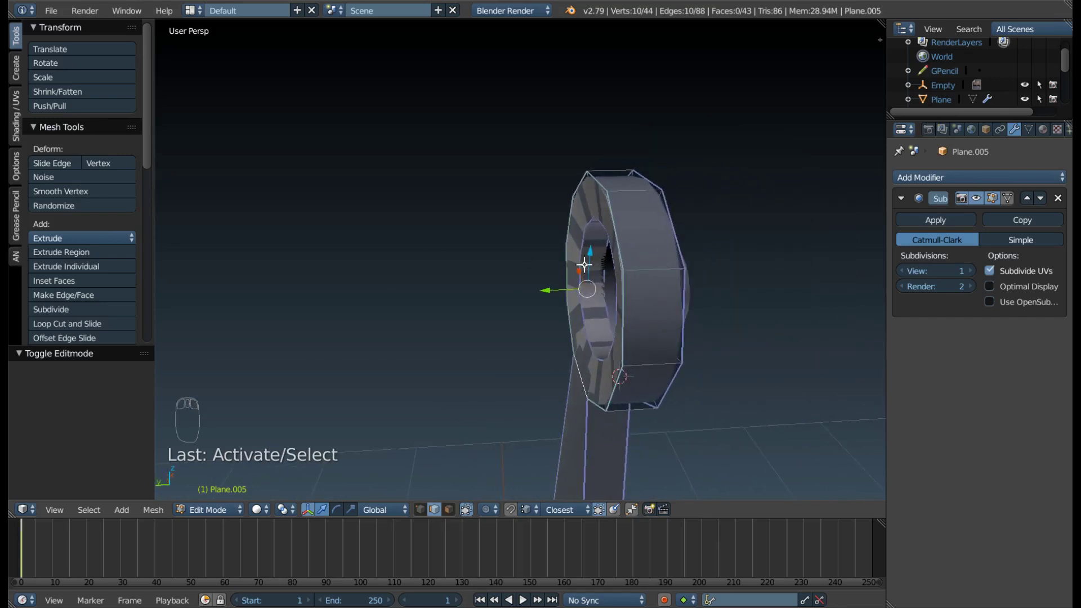
key(shift+d)
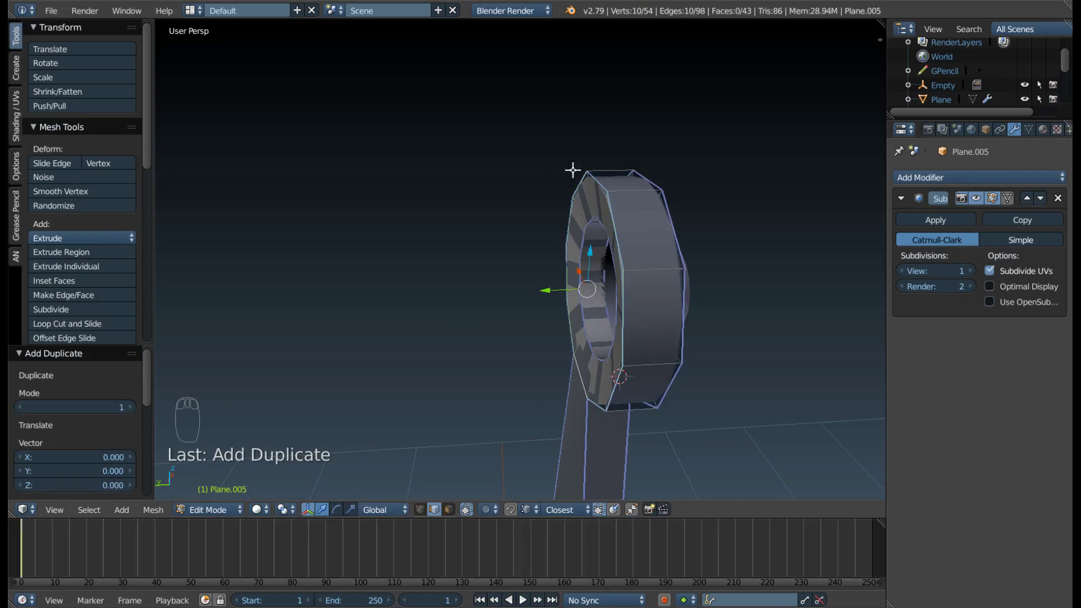
key(p)
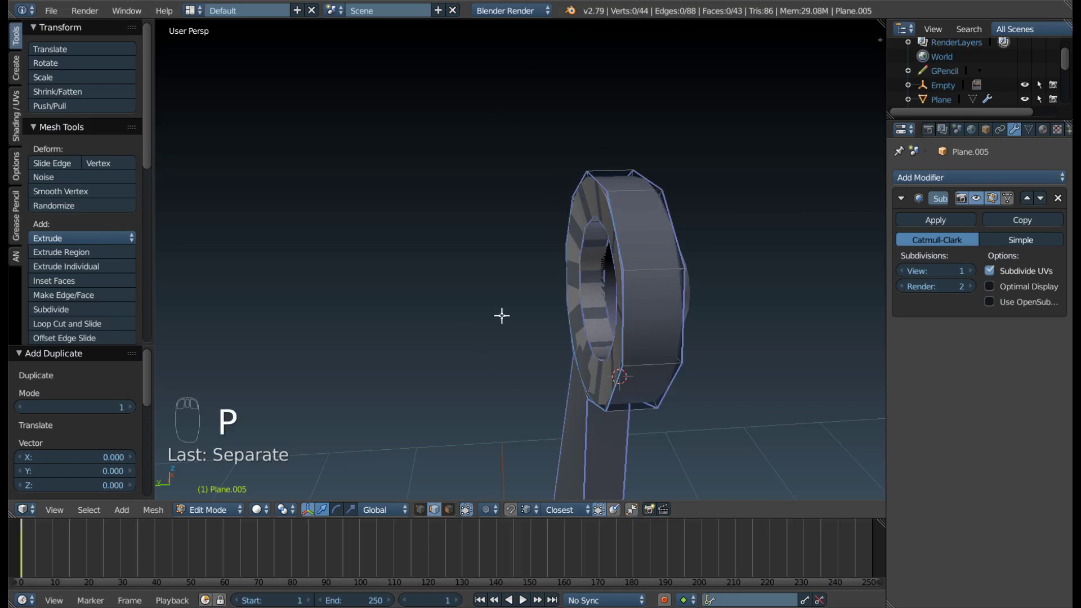
key(Tab)
key(Tab)
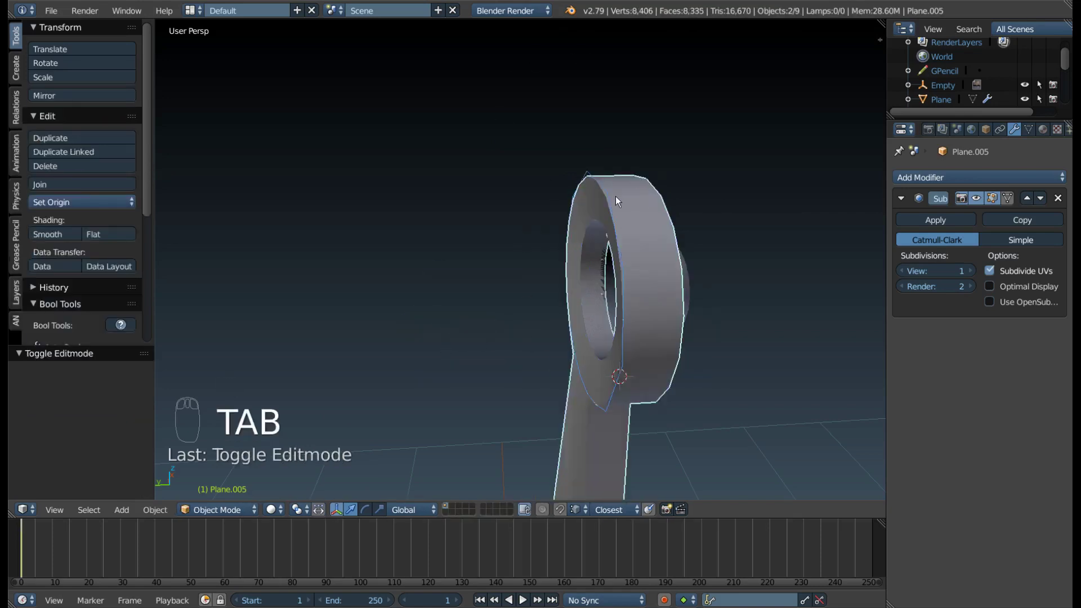
In Edit Mode select the whole ring and extrude its edge loop outward into a rim.
drag(613, 200, 648, 241)
drag(679, 241, 575, 236)
key(KP_1)
drag(254, 142, 548, 155)
key(Tab)
key(a)
key(a)
key(a)
key(s)
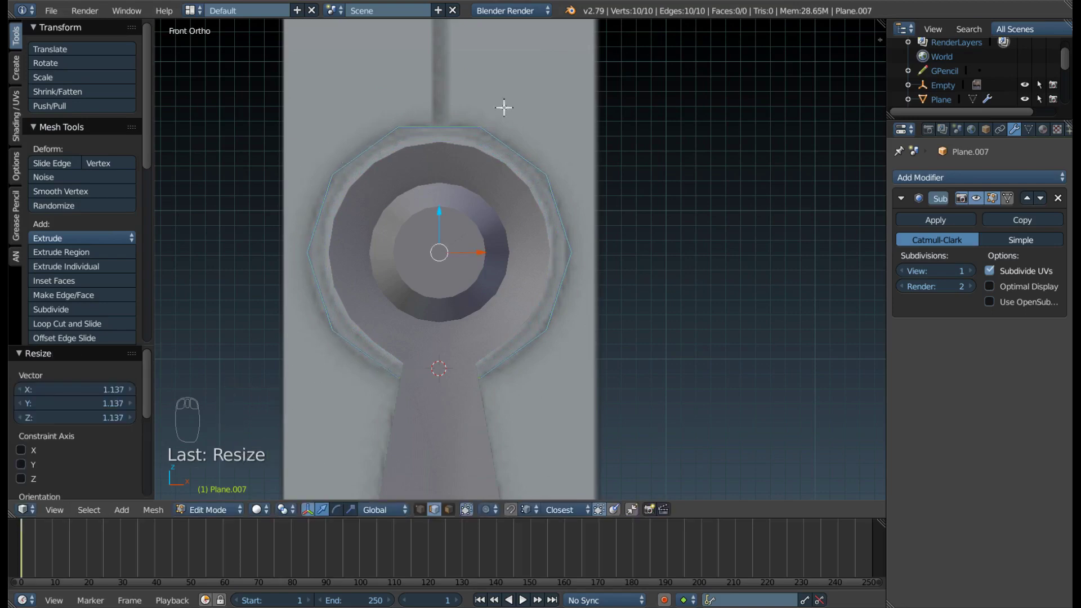
scroll(up, 3)
drag(413, 182, 596, 230)
key(e)
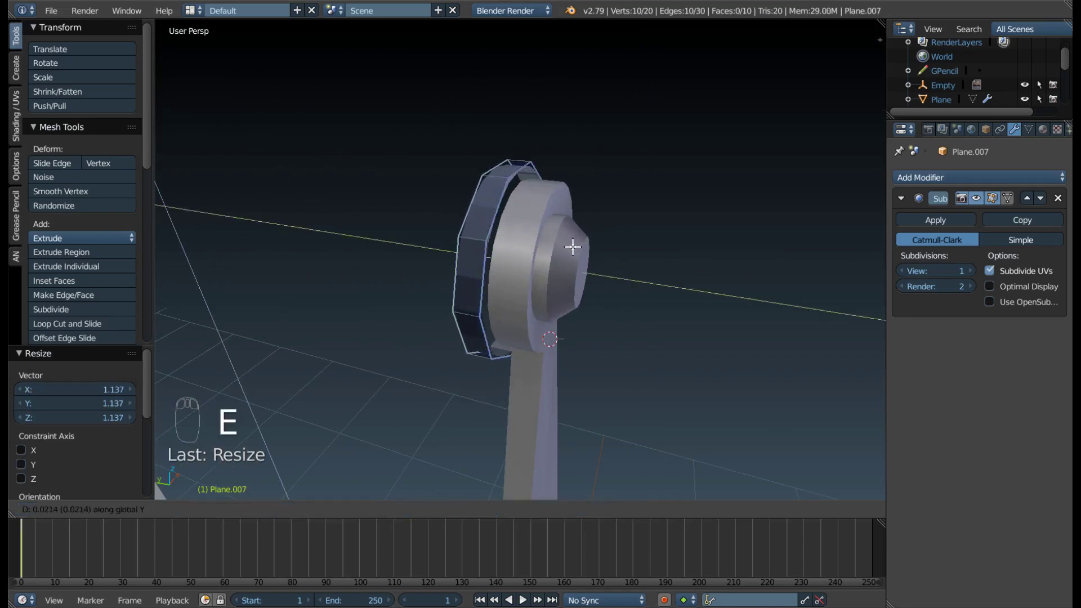
Extrude the rim again and shrink the new edges inward to close the ring cap.
drag(520, 259, 482, 246)
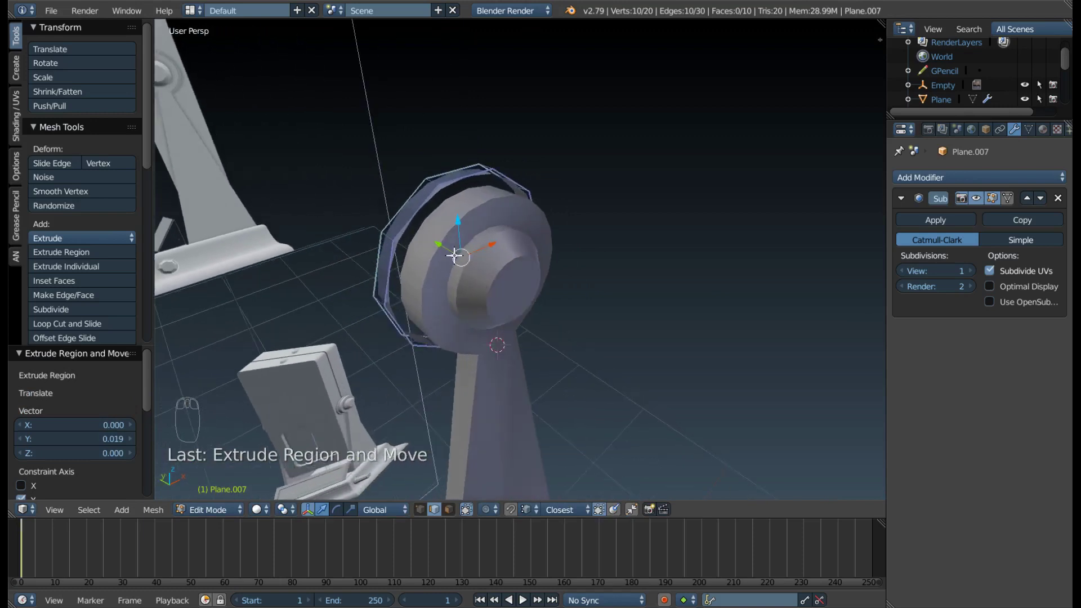
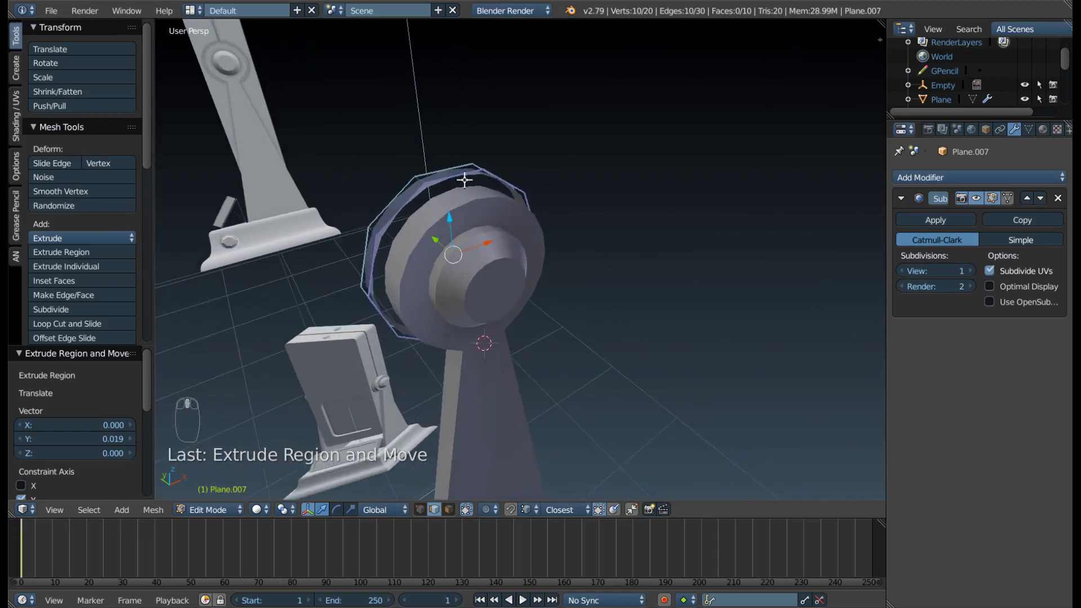
middle_click(436, 175)
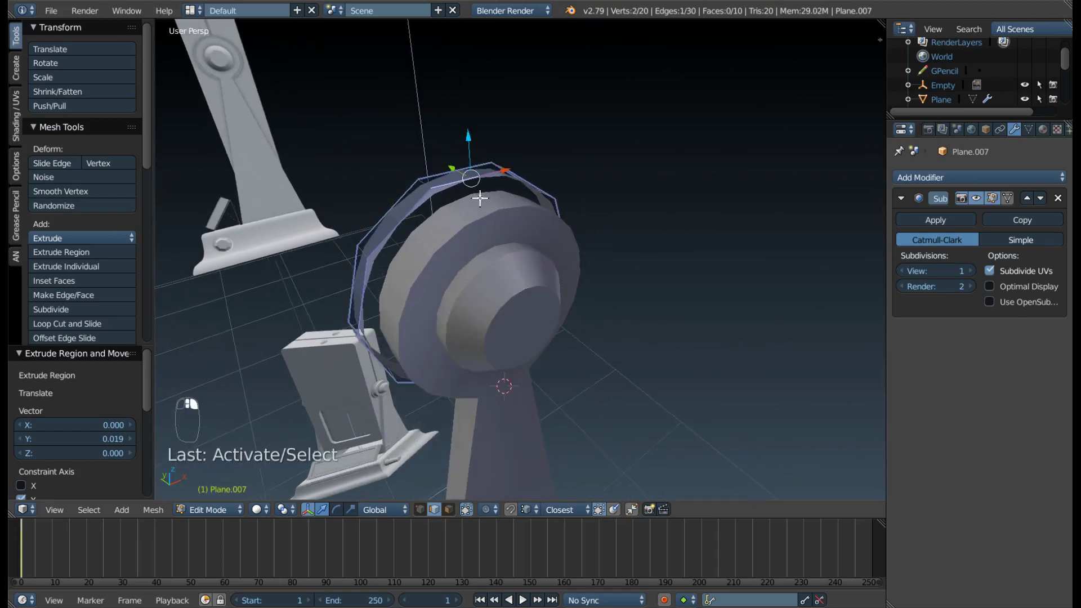
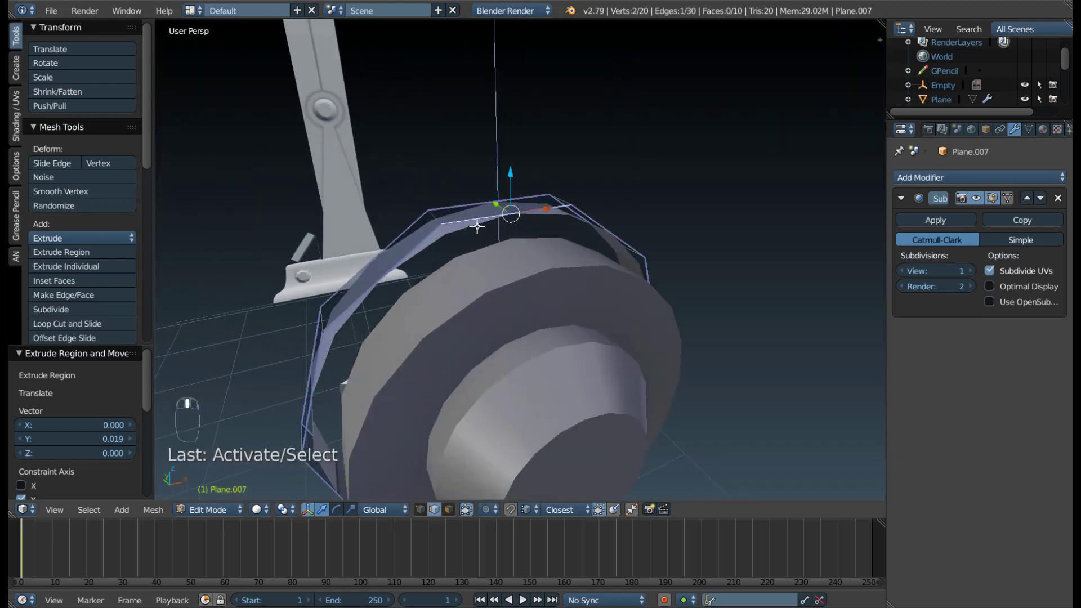
drag(469, 212, 482, 266)
drag(530, 292, 523, 174)
key(KP_1)
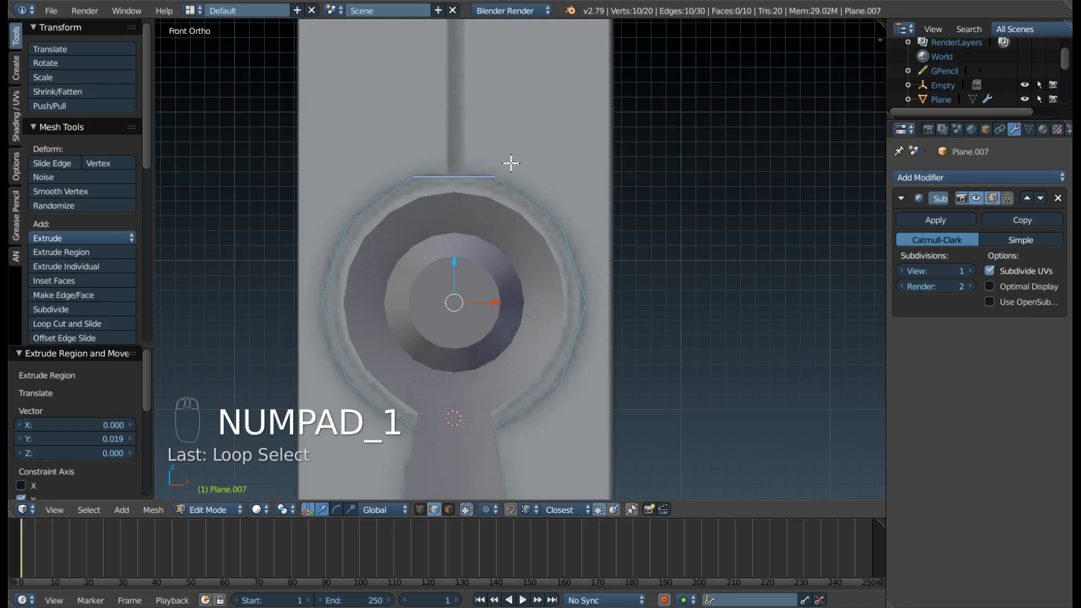
drag(522, 164, 628, 130)
key(e)
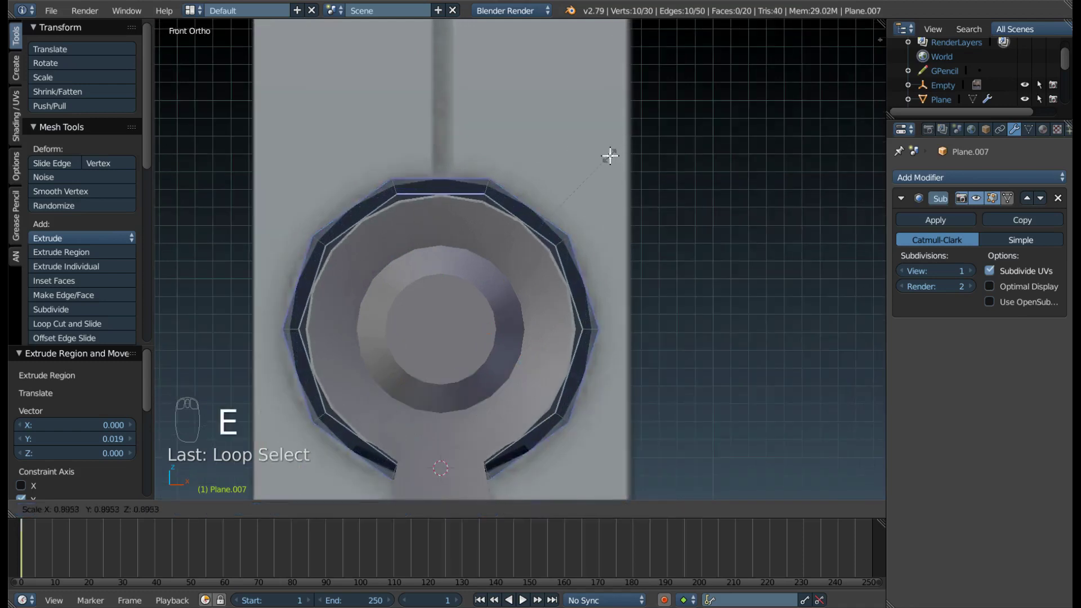
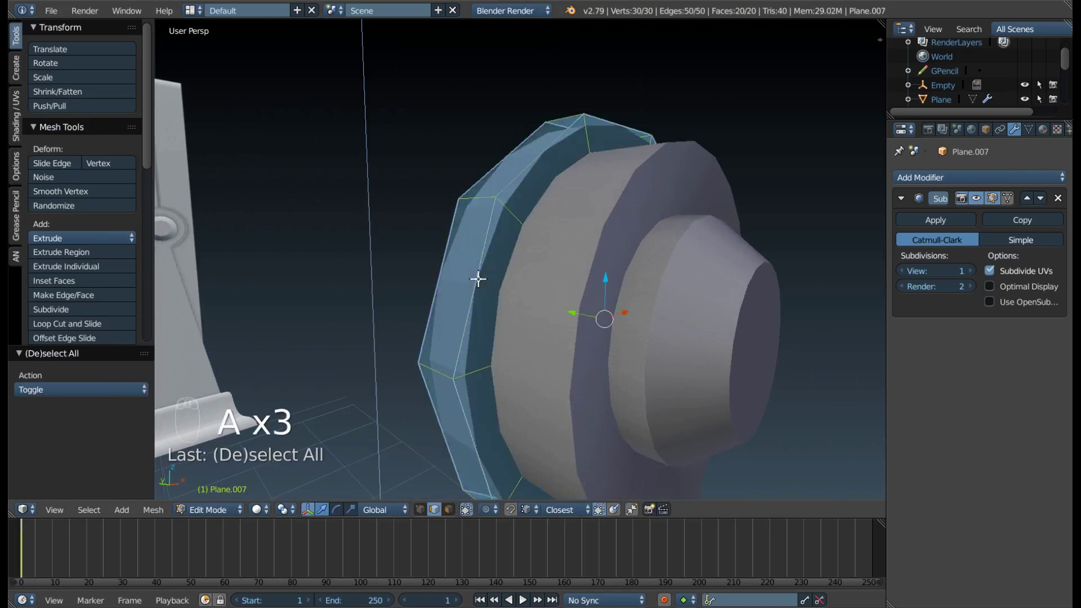
Recalculate the cap's normals, return to Object Mode and give it smooth shading.
key(ctrl+n)
key(Tab)
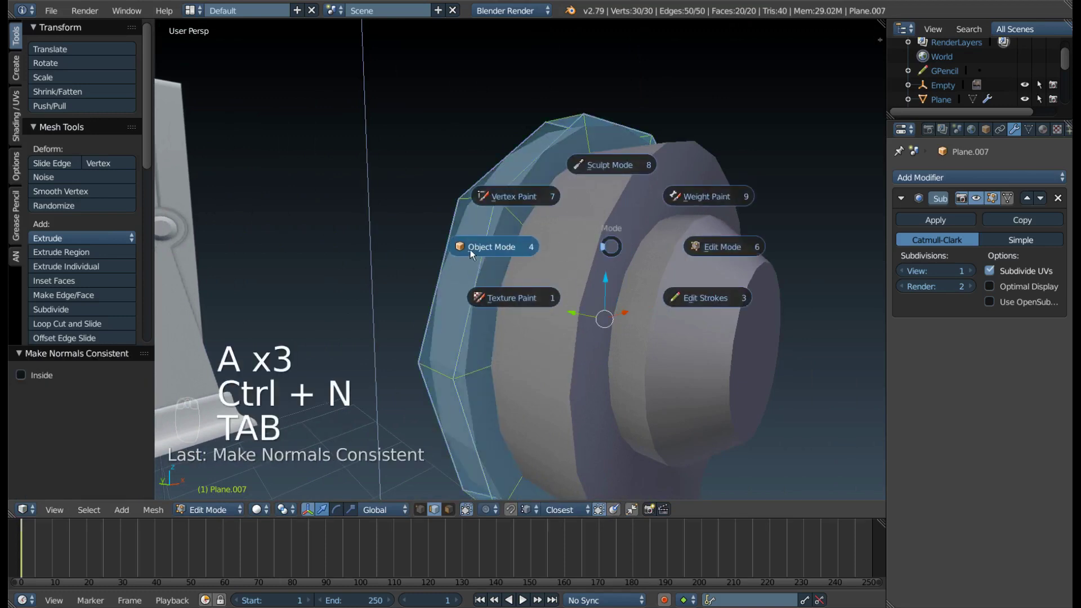
middle_click(471, 251)
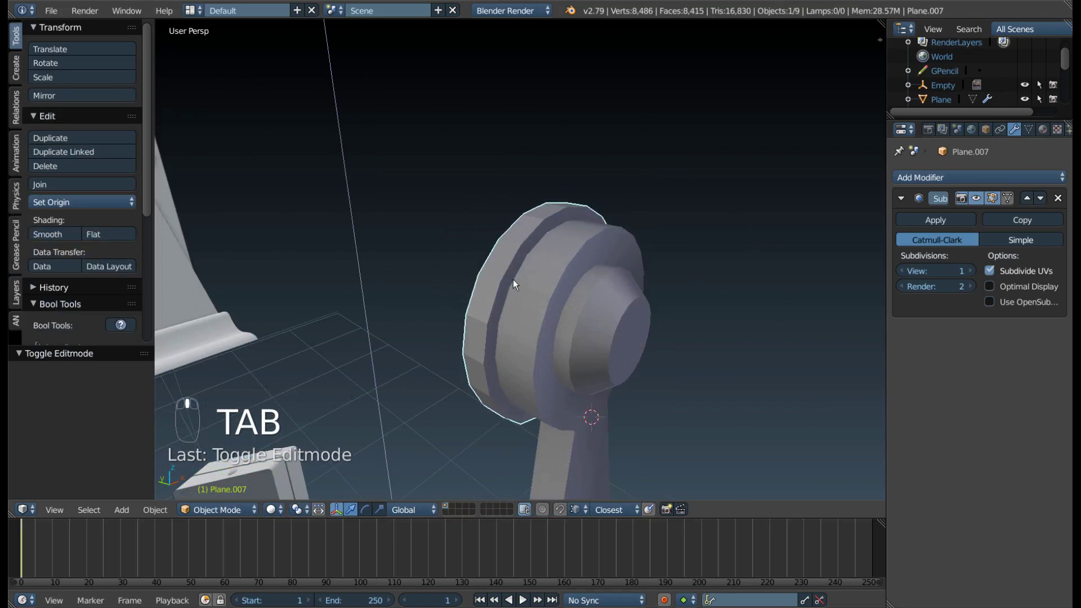
drag(531, 170, 416, 275)
key(z)
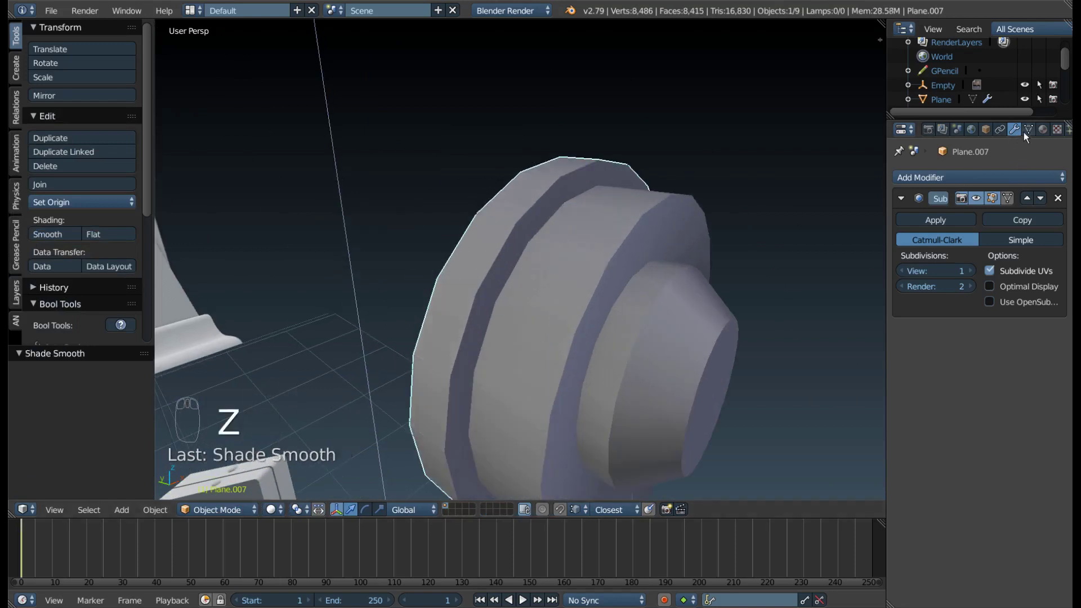
Enable Auto Smooth on Plane.007, which carries a Catmull-Clark subdivision (view 1, render 2).
drag(1028, 136, 961, 204)
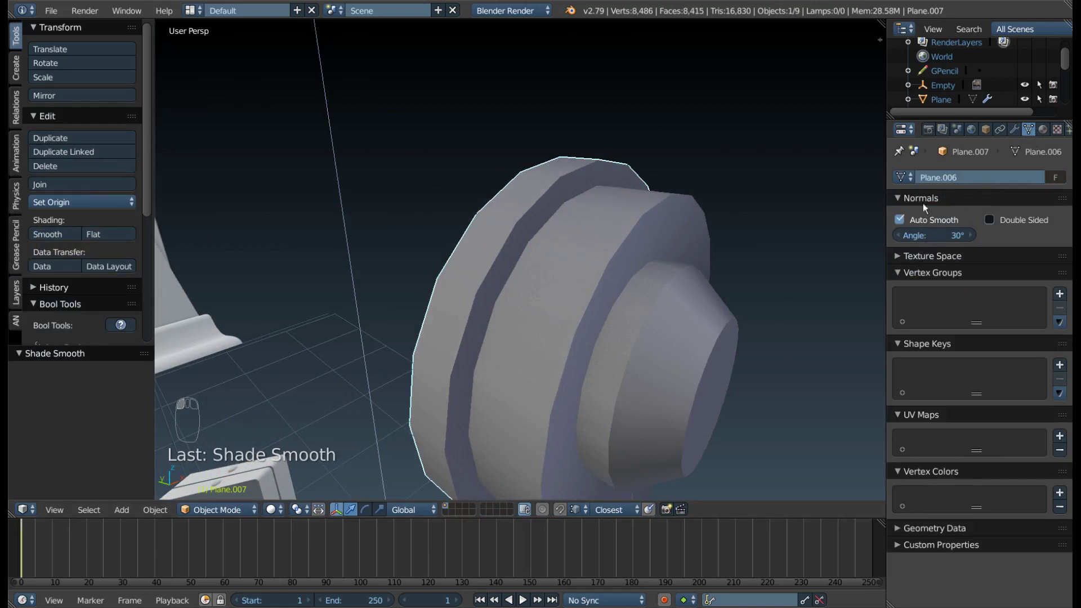
middle_click(549, 237)
drag(1021, 132, 625, 242)
drag(625, 242, 977, 277)
drag(978, 277, 363, 289)
middle_click(447, 269)
middle_click(363, 289)
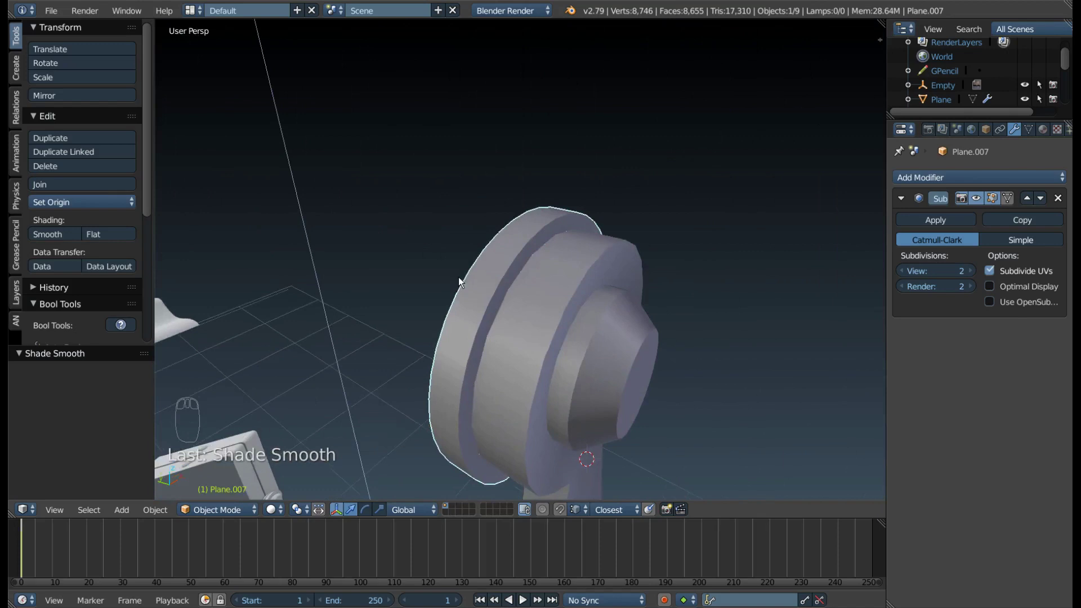
drag(905, 275, 593, 270)
Set the hinge cap's origin to the 3D cursor at the hinge pivot.
drag(579, 258, 560, 273)
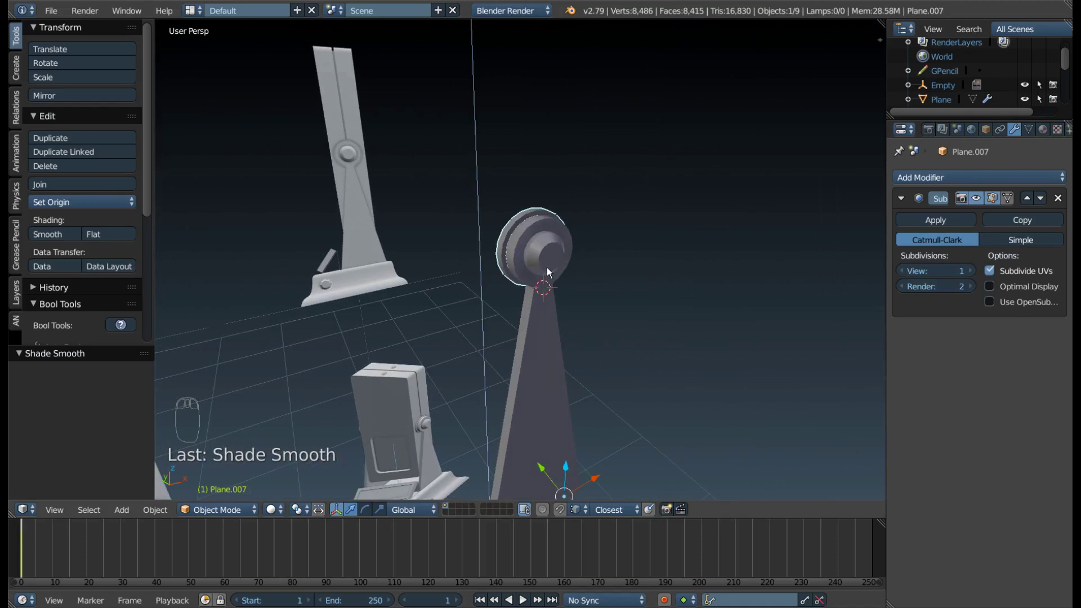
drag(551, 272, 584, 293)
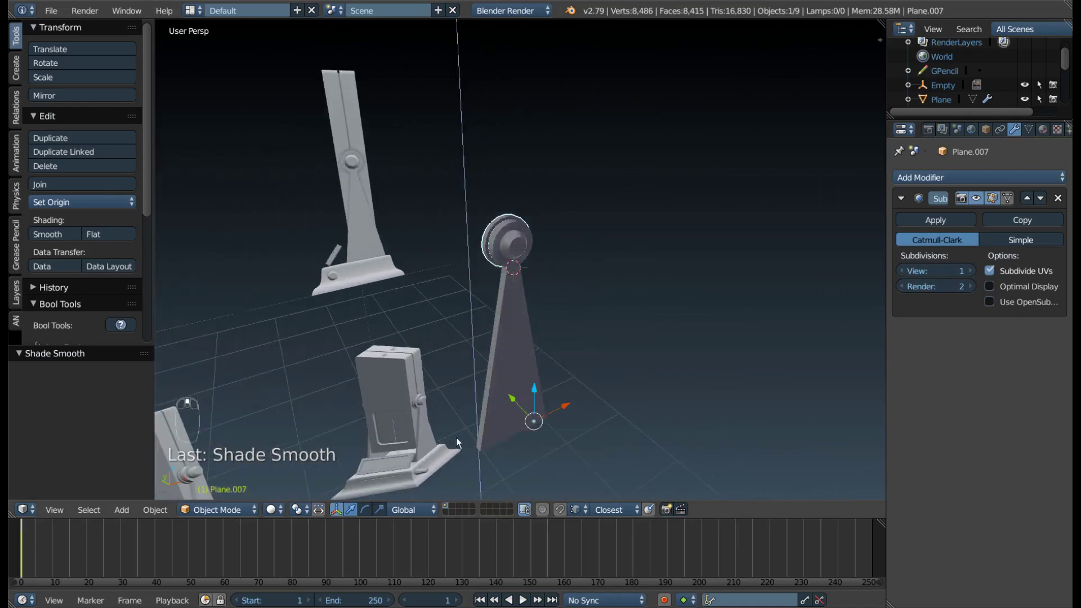
drag(591, 293, 618, 247)
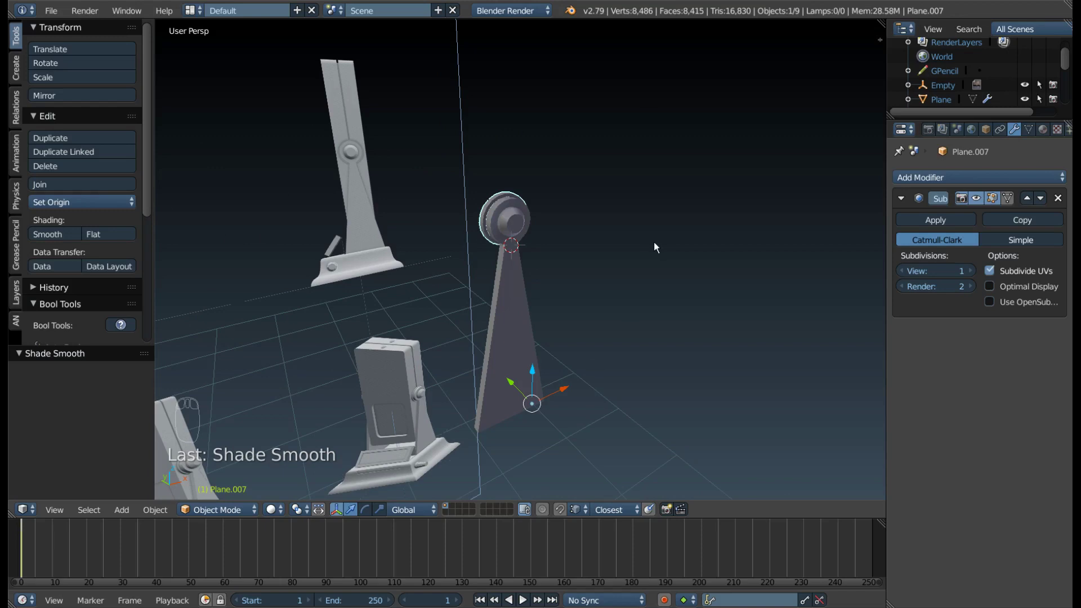
key(F9)
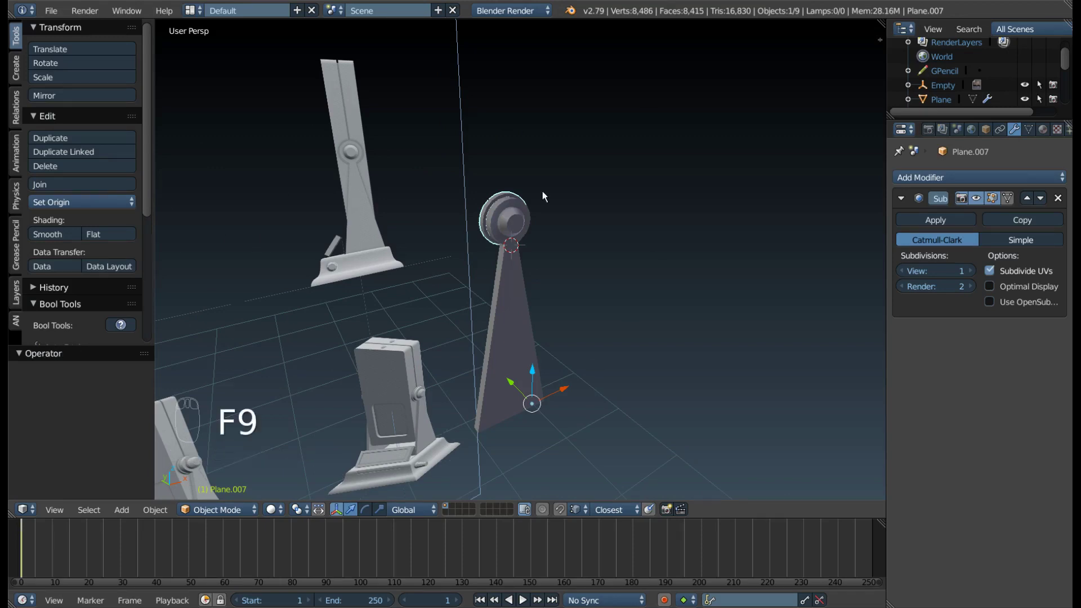
key(KP_1)
drag(535, 213, 563, 365)
drag(550, 183, 482, 178)
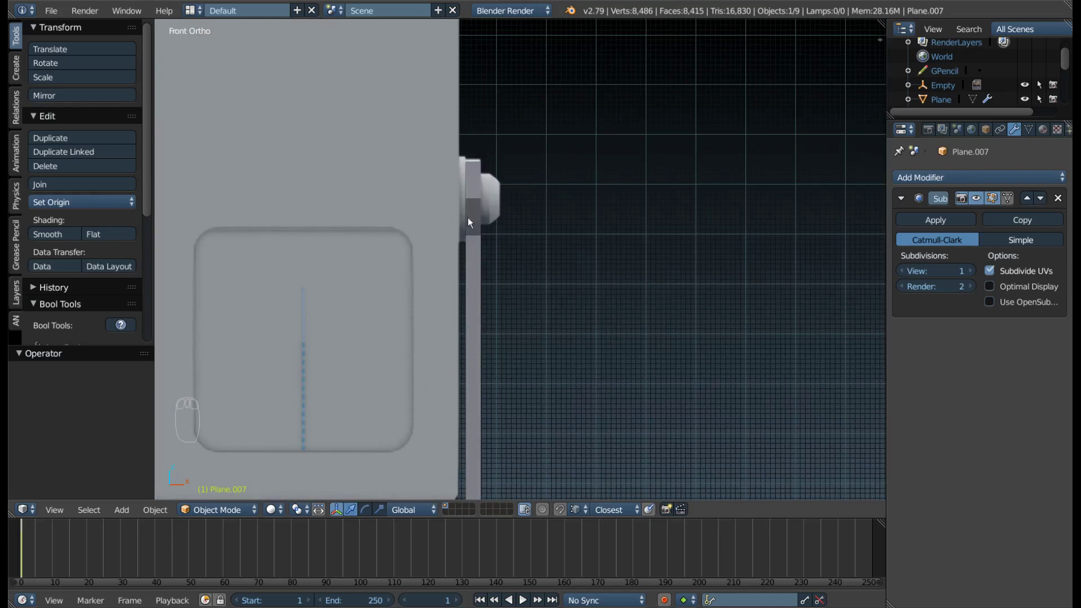
Select the stand as well and shift both hinge pieces along global X toward the other screen side.
drag(493, 237, 582, 207)
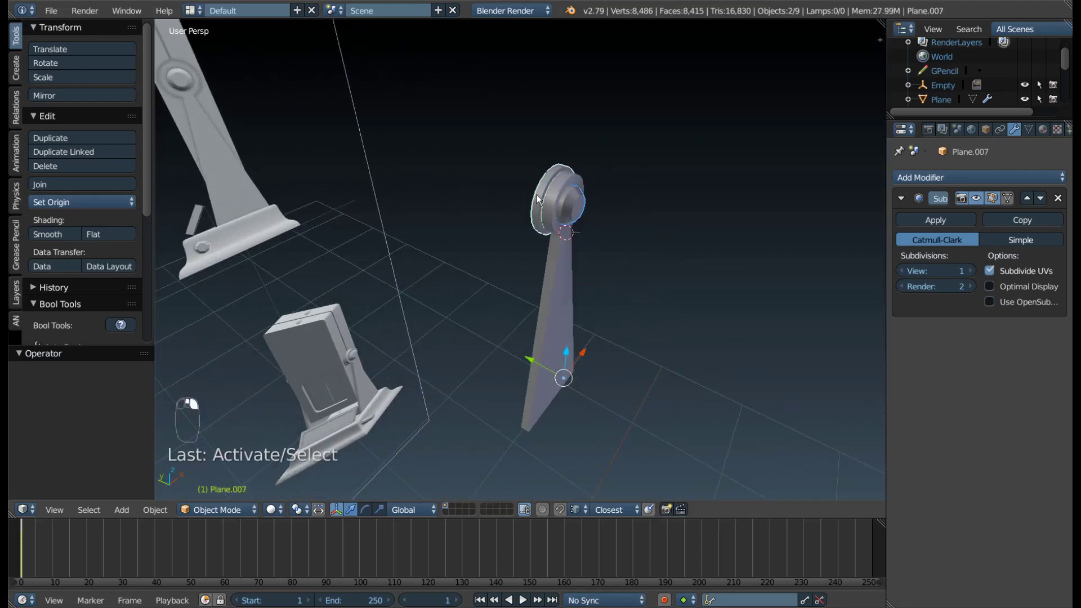
drag(552, 246, 535, 196)
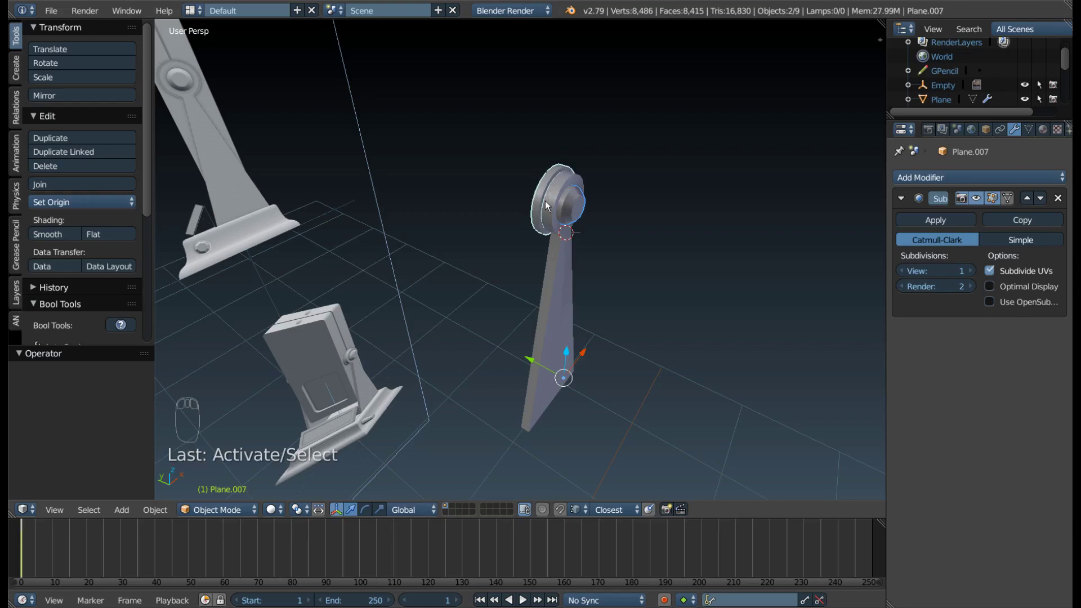
drag(549, 205, 675, 322)
drag(675, 322, 336, 282)
From top view in wireframe, slide the hinge pieces along X across the console.
key(KP_7)
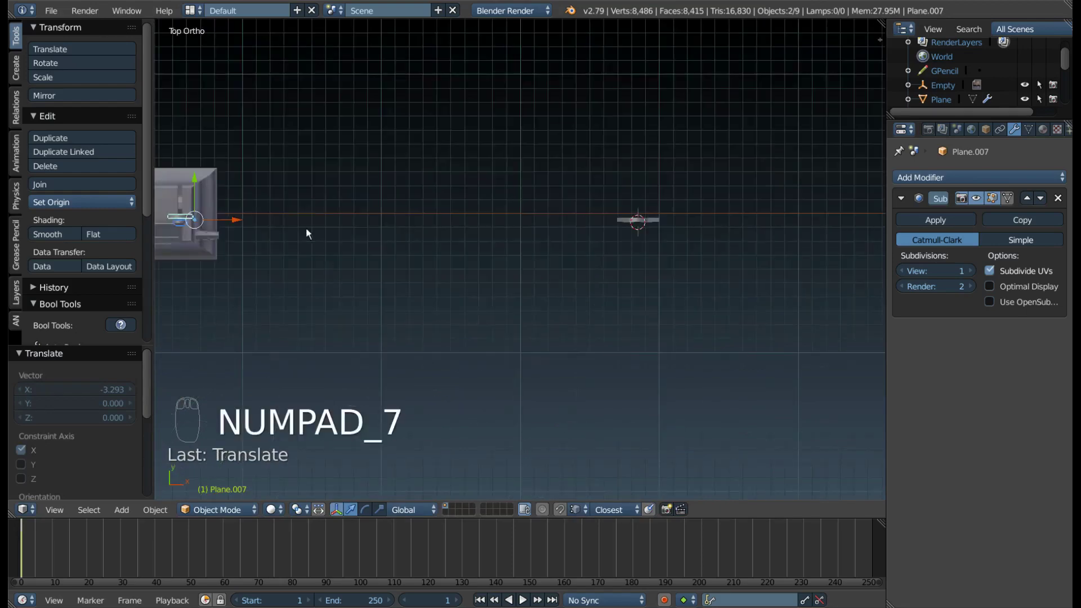
middle_click(289, 208)
key(z)
middle_click(449, 246)
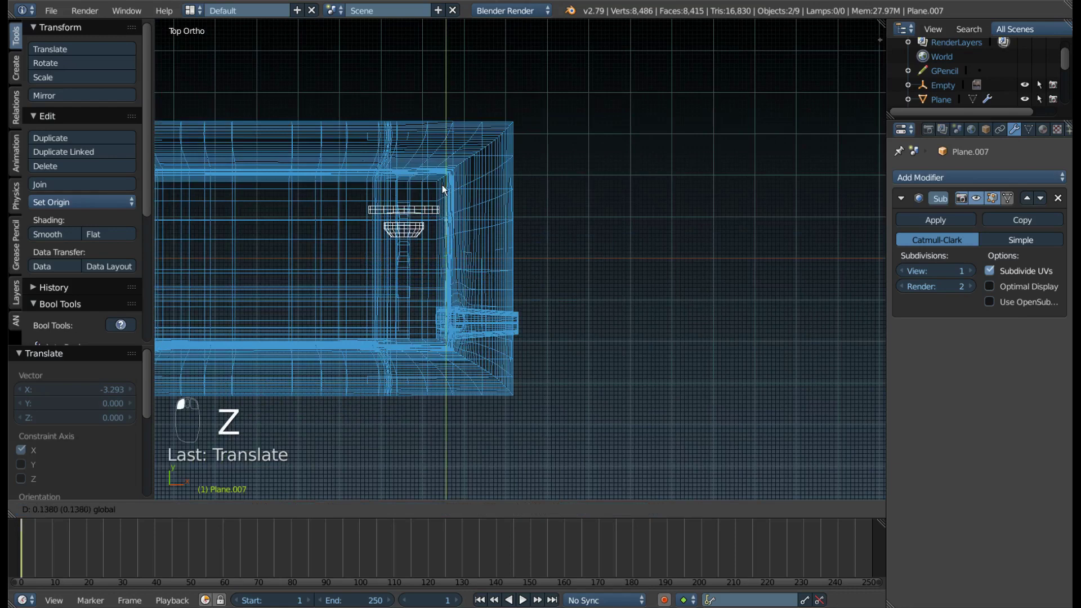
key(z)
drag(473, 343, 481, 309)
Rotate the hinge pieces 90° about global Z and nudge them along Y, checked from the right.
key(r)
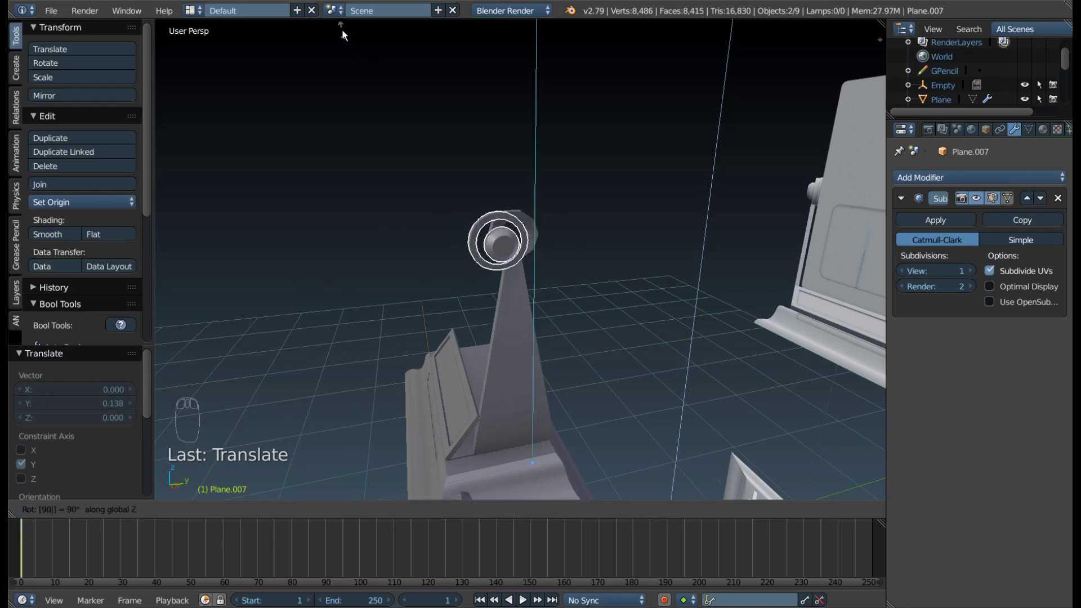
key(KP_3)
drag(587, 300, 493, 266)
key(g)
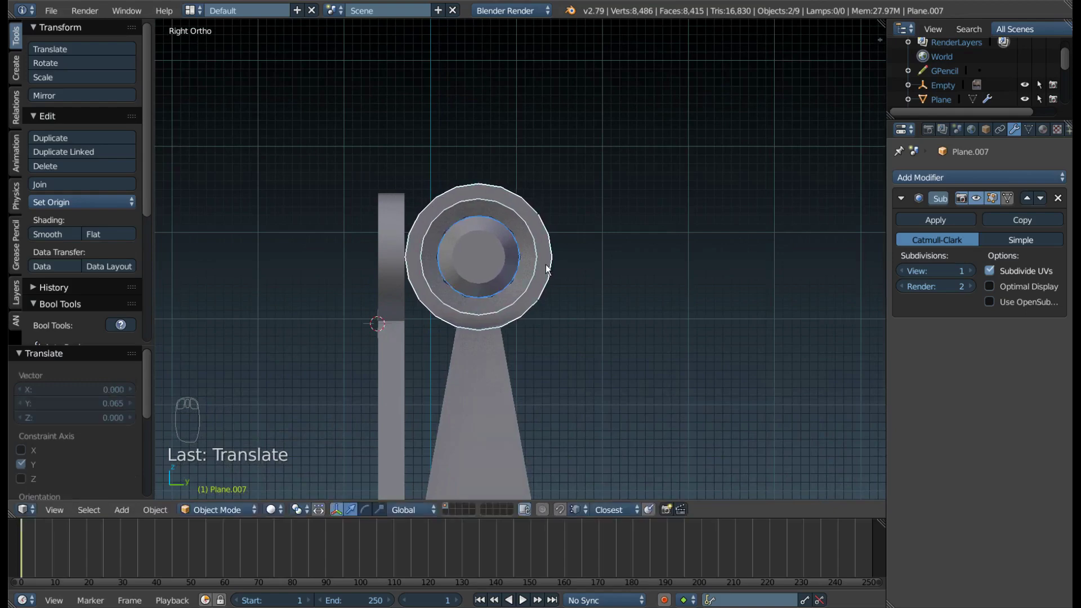
In front orthographic wireframe, slide the hinge pieces along X to line up beside the other screen.
scroll(up, 3)
drag(444, 355, 470, 278)
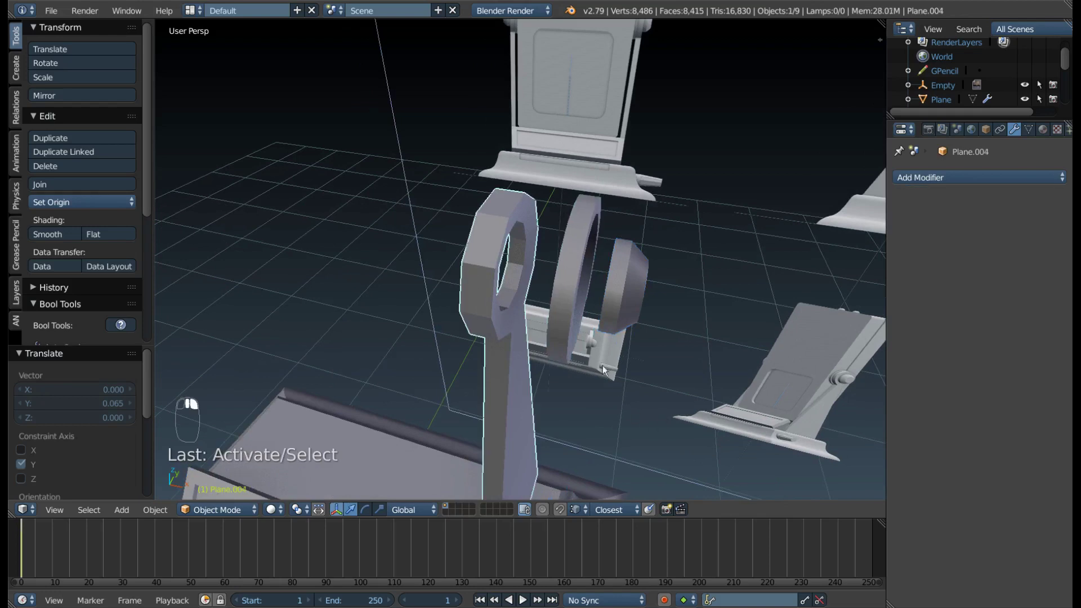
drag(610, 306, 634, 358)
key(g)
key(KP_1)
drag(546, 257, 566, 260)
key(z)
key(g)
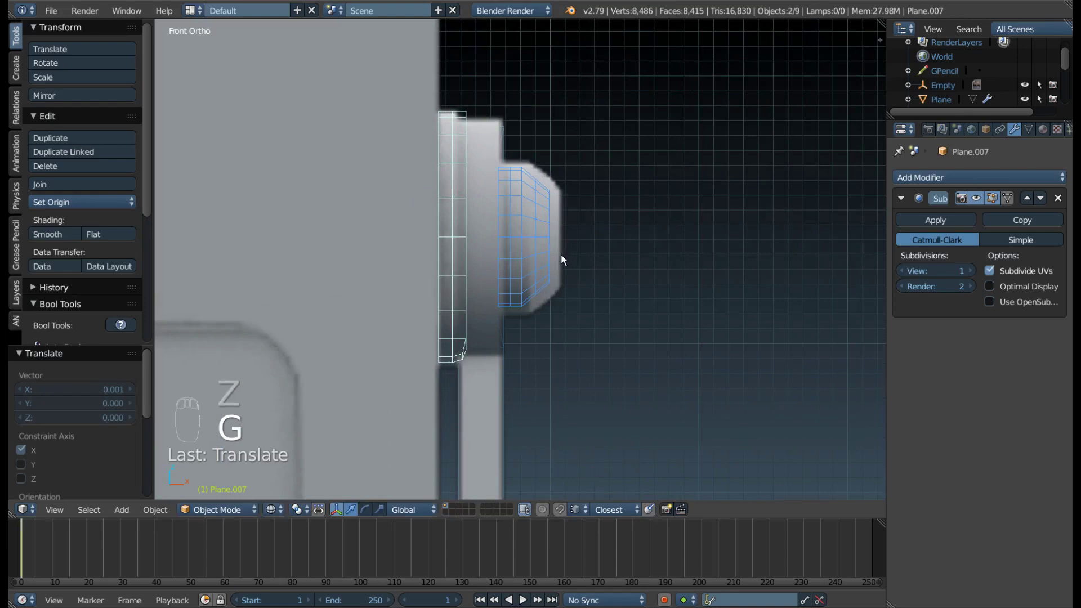
middle_click(566, 260)
click(566, 260)
middle_click(546, 292)
Select Plane.004 and give it a Catmull-Clark Subdivision Surface modifier.
right_click(529, 325)
key(z)
drag(499, 253, 1017, 185)
drag(1017, 185, 908, 285)
drag(640, 285, 500, 325)
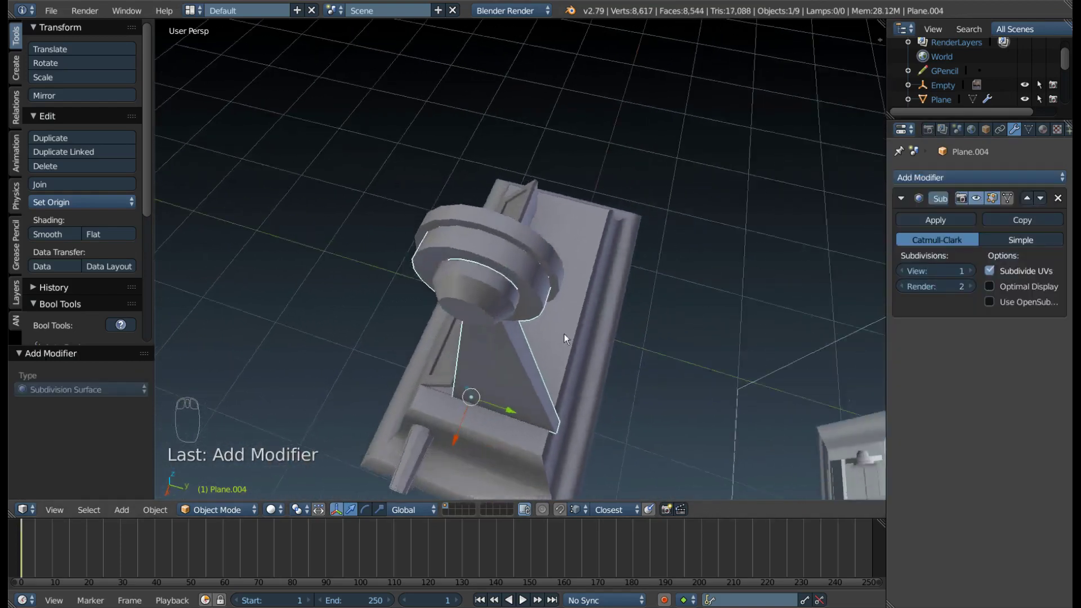
drag(690, 285, 642, 288)
Select the hinge cap Plane.006 and set its origin to the centre of its geometry.
key(KP_1)
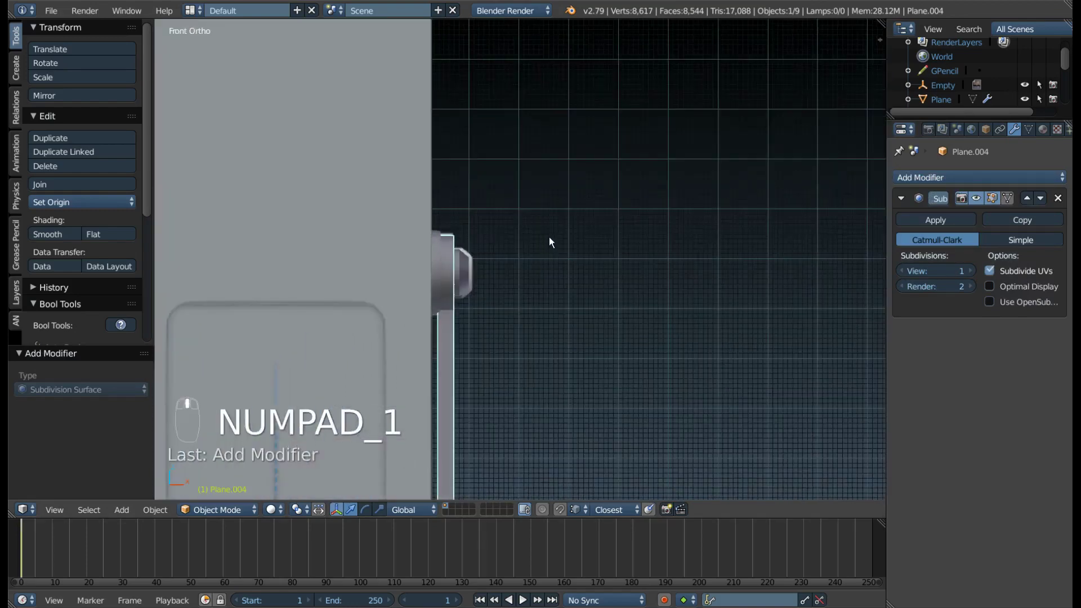
middle_click(555, 241)
key(F9)
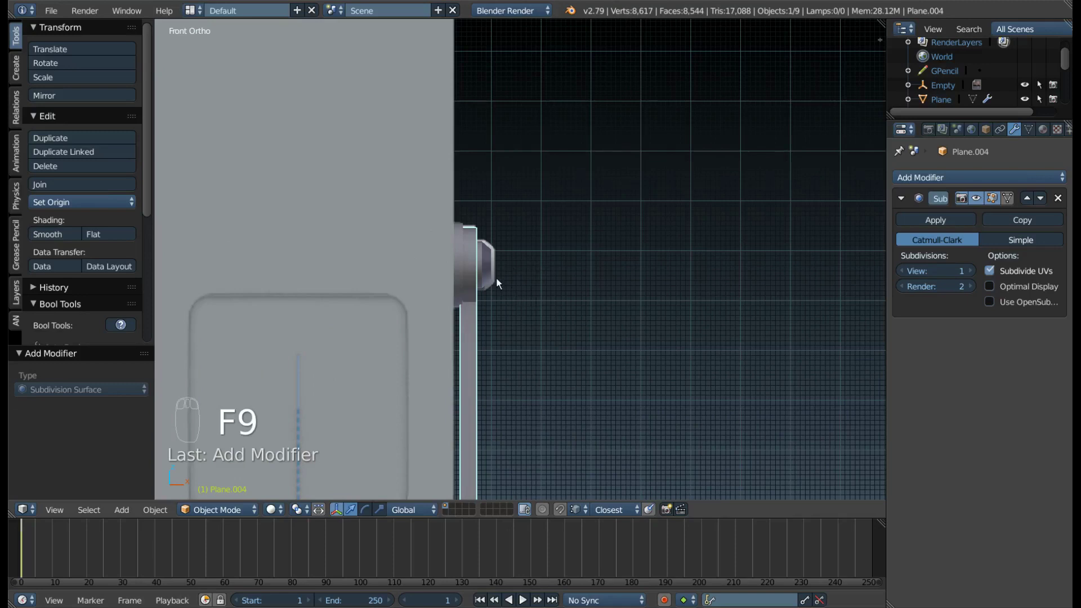
middle_click(487, 271)
drag(487, 269, 492, 267)
drag(492, 268, 478, 354)
key(s)
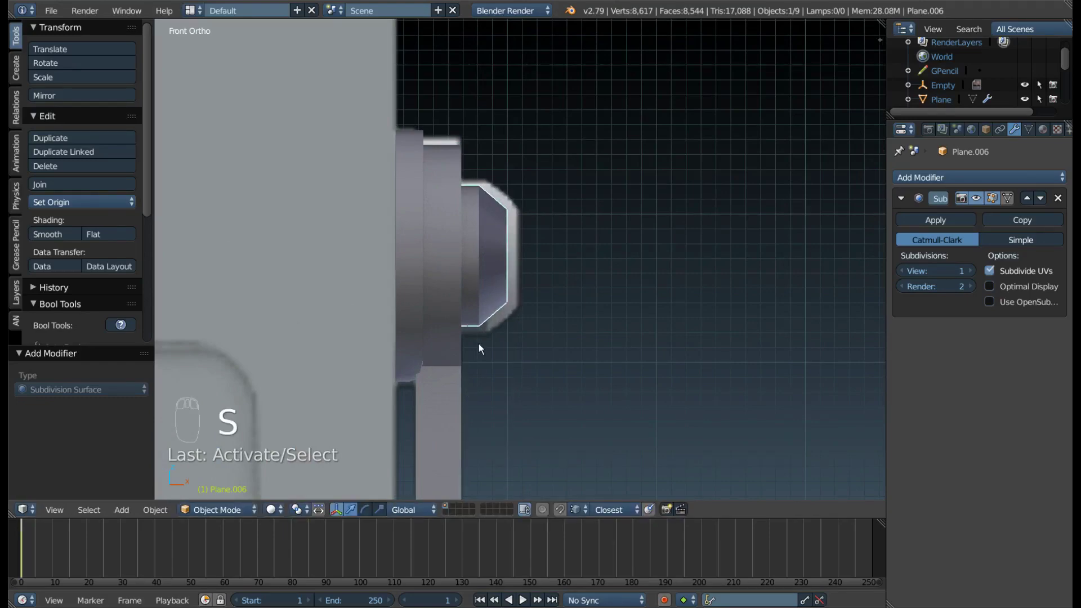
drag(484, 271, 495, 104)
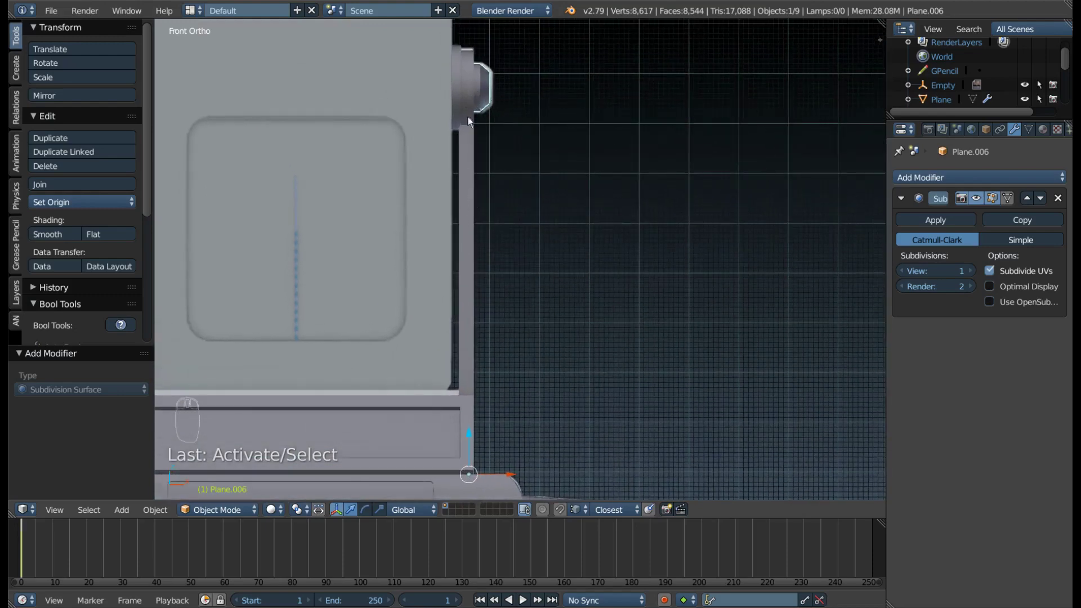
drag(501, 91, 492, 206)
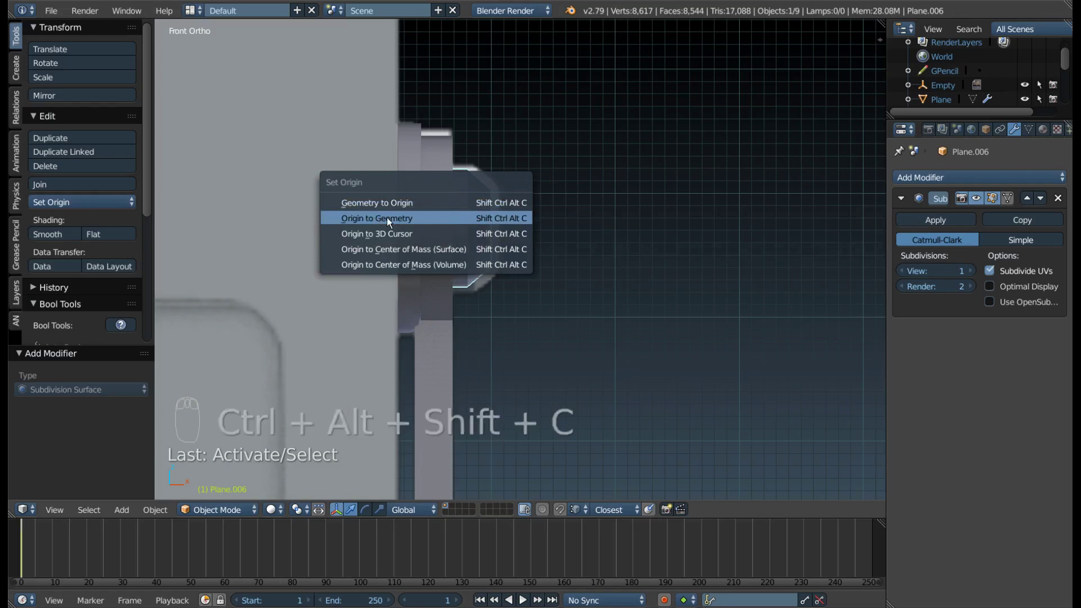
drag(500, 217, 385, 197)
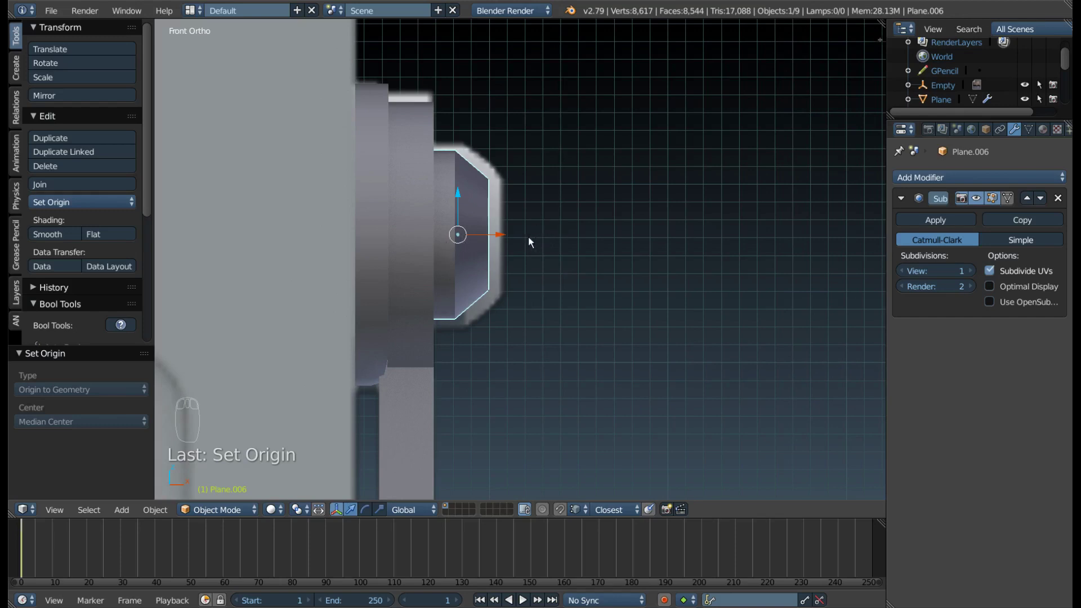
Scale the hinge cap Plane.006 down to fit over the stand's pivot.
key(s)
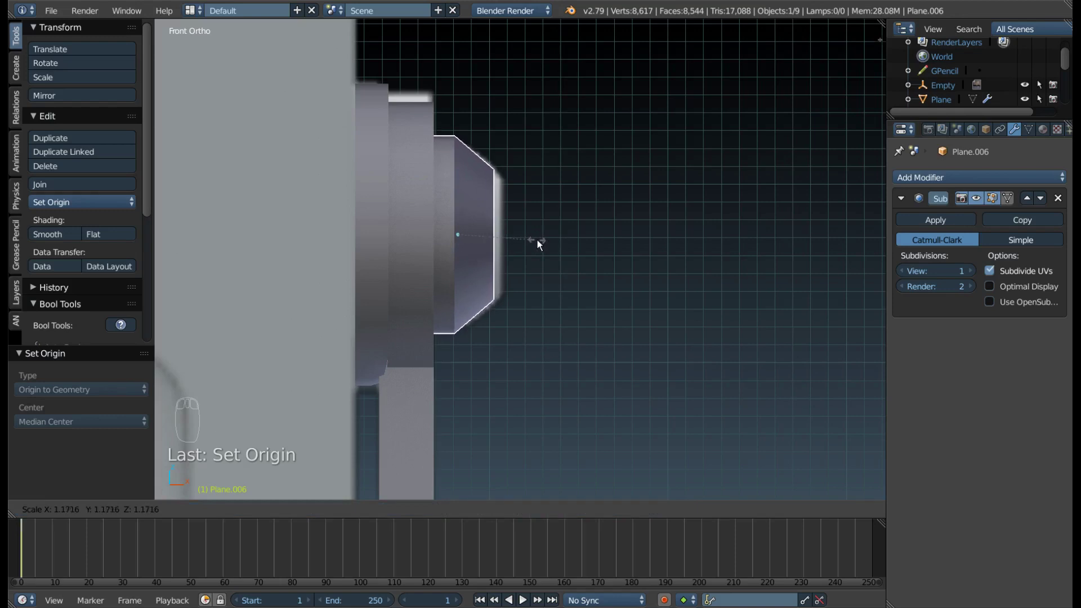
drag(500, 237, 511, 242)
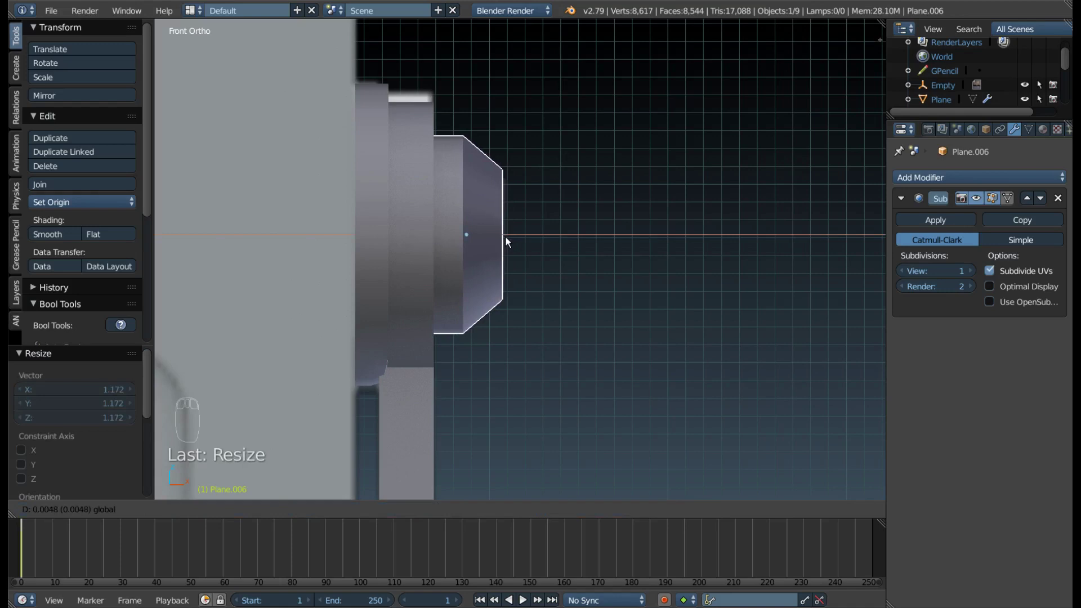
key(z)
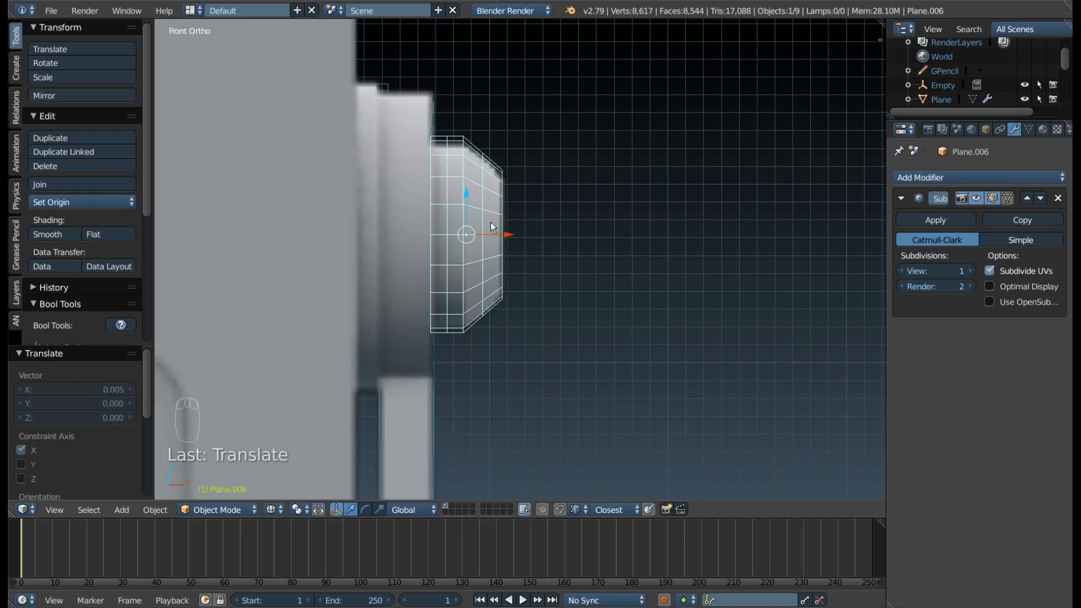
drag(495, 228, 521, 331)
key(KP_1)
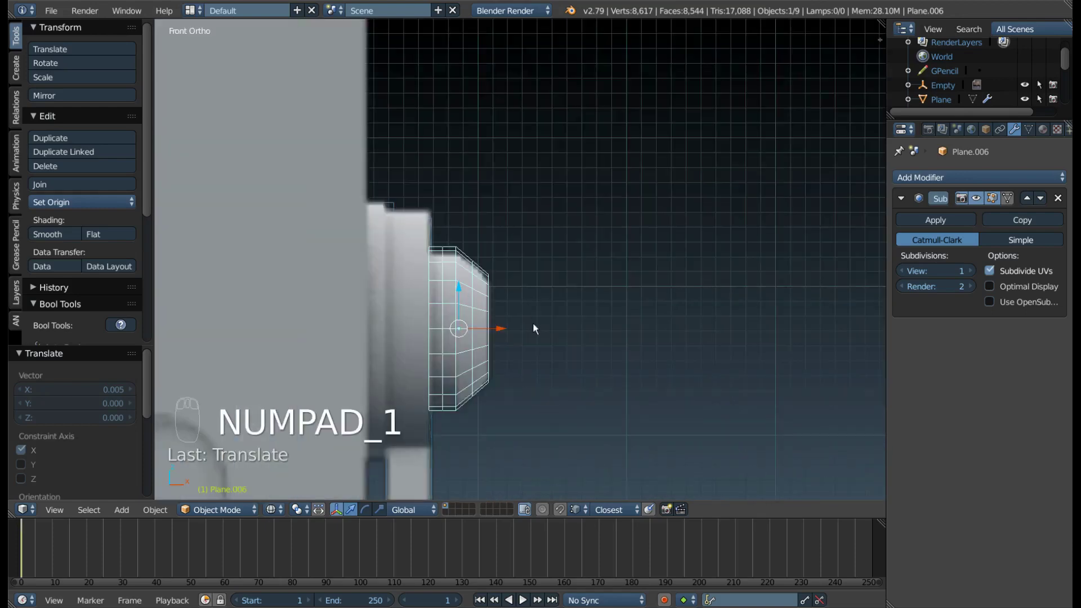
drag(537, 334, 524, 237)
Adjust the cap's width along X, then resize it on Y and Z to sit snugly on the pivot.
key(s)
click(525, 237)
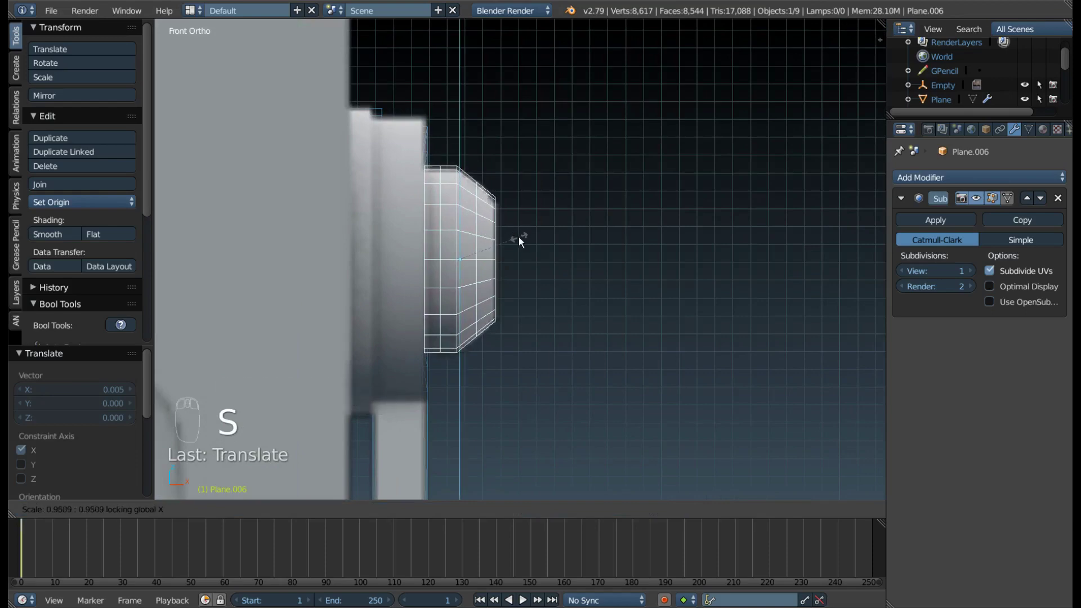
drag(544, 236, 508, 198)
key(z)
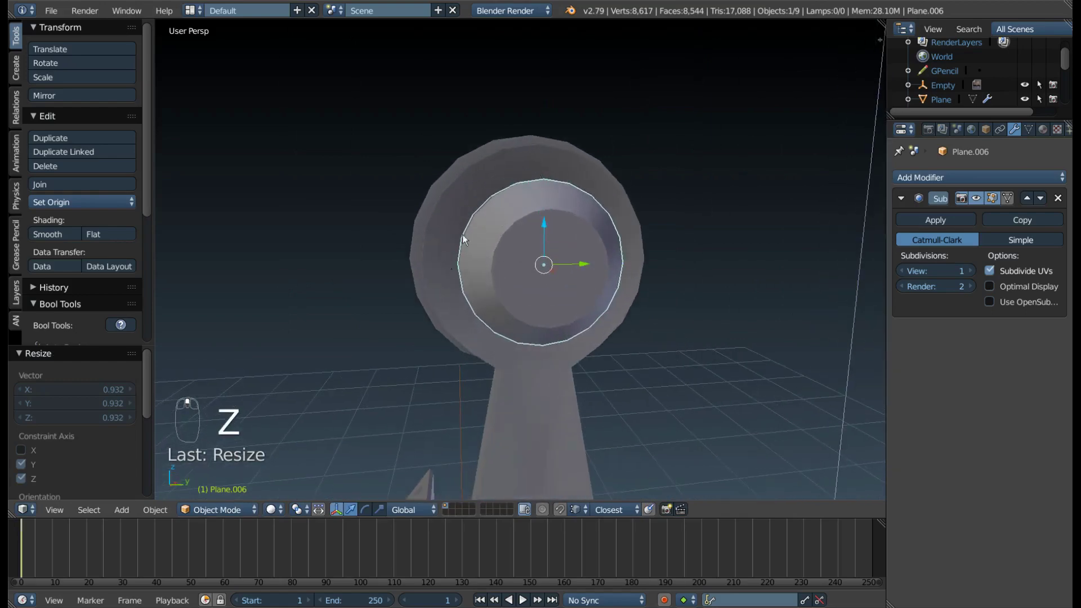
drag(513, 239, 526, 245)
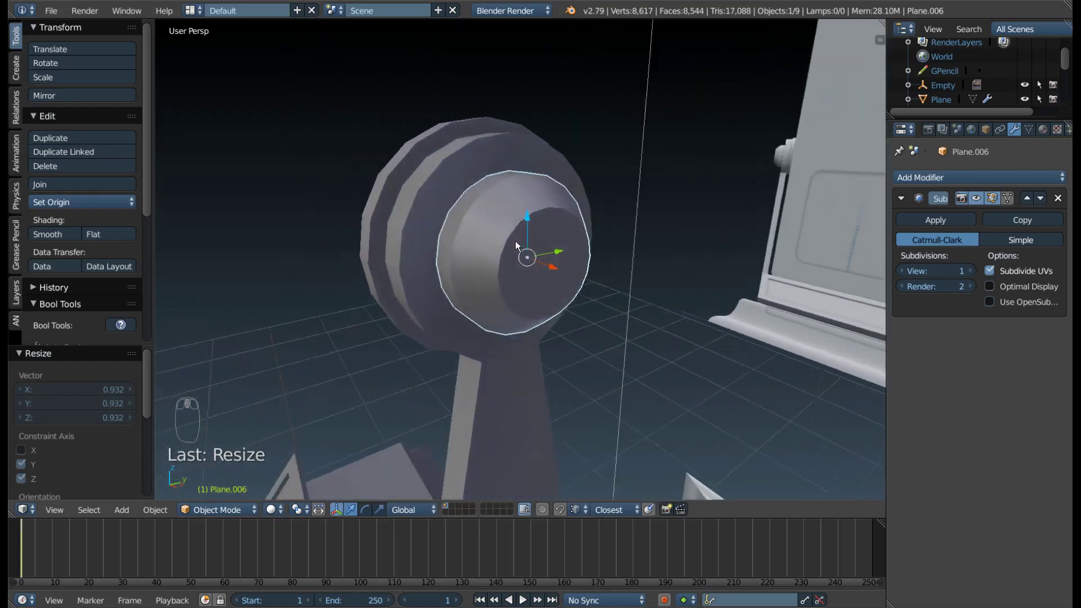
key(KP_1)
middle_click(536, 221)
drag(463, 231, 458, 237)
In Edit Mode select all of Plane.004's ring and widen it slightly along X.
key(z)
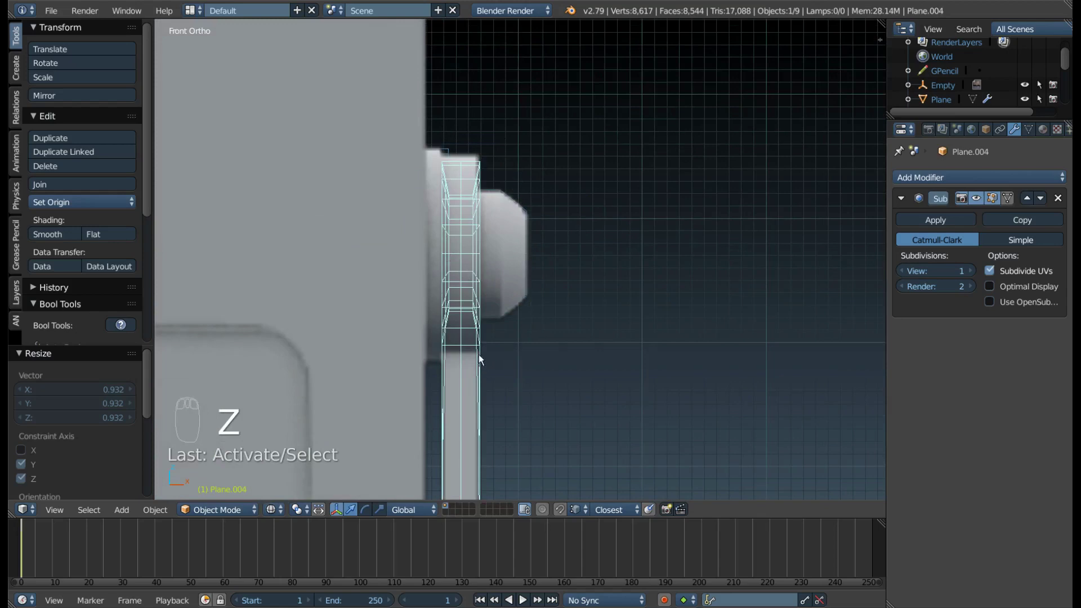
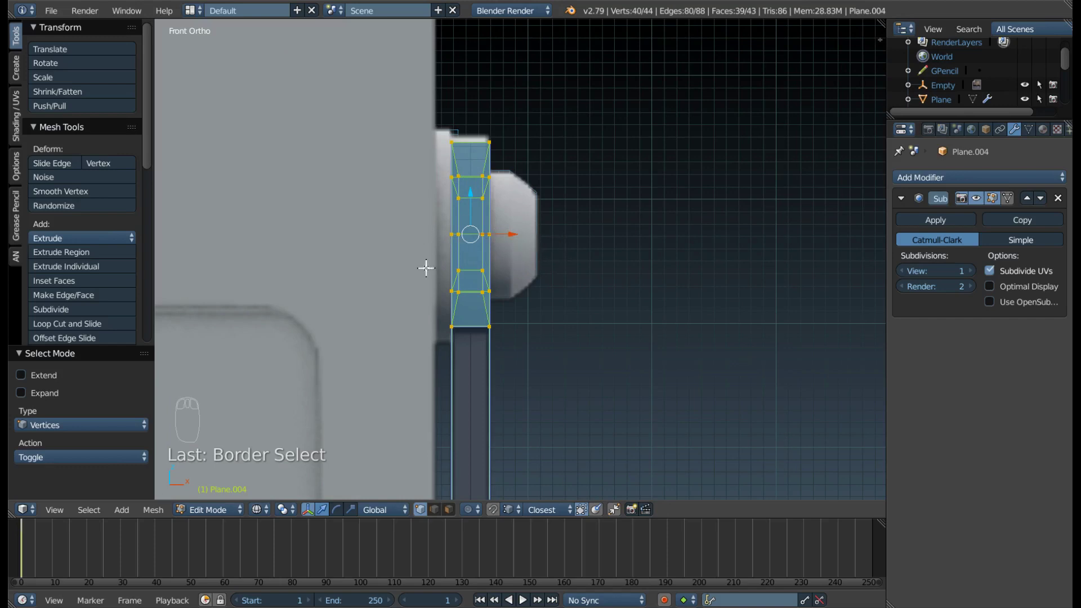
key(s)
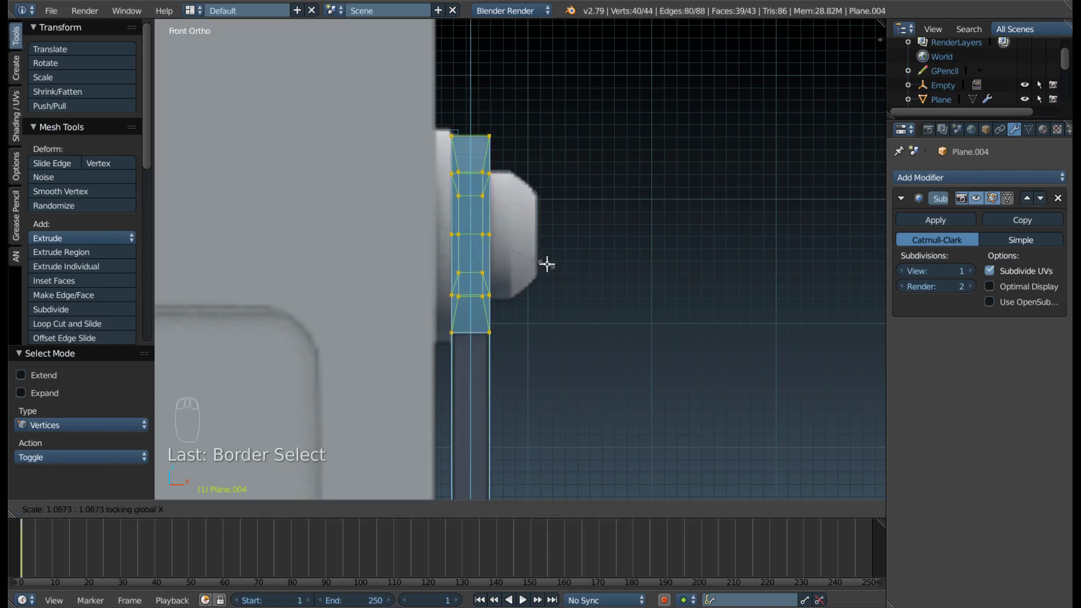
drag(539, 229, 471, 160)
scroll(up, 3)
scroll(up, 3)
drag(477, 159, 552, 286)
scroll(up, 3)
Enlarge the ring on Y and Z so it surrounds the cap, checked from the front view.
key(z)
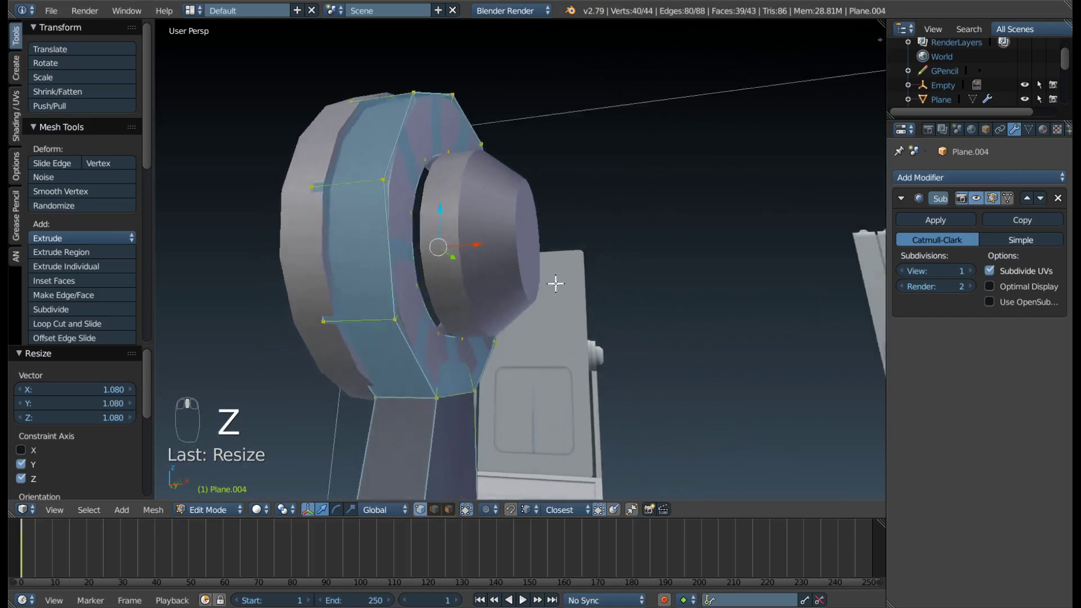
drag(388, 382, 424, 375)
middle_click(411, 398)
key(KP_1)
drag(451, 307, 514, 248)
key(z)
key(Tab)
Return to Object Mode, select Plane.007 and frame it in front orthographic view.
middle_click(435, 216)
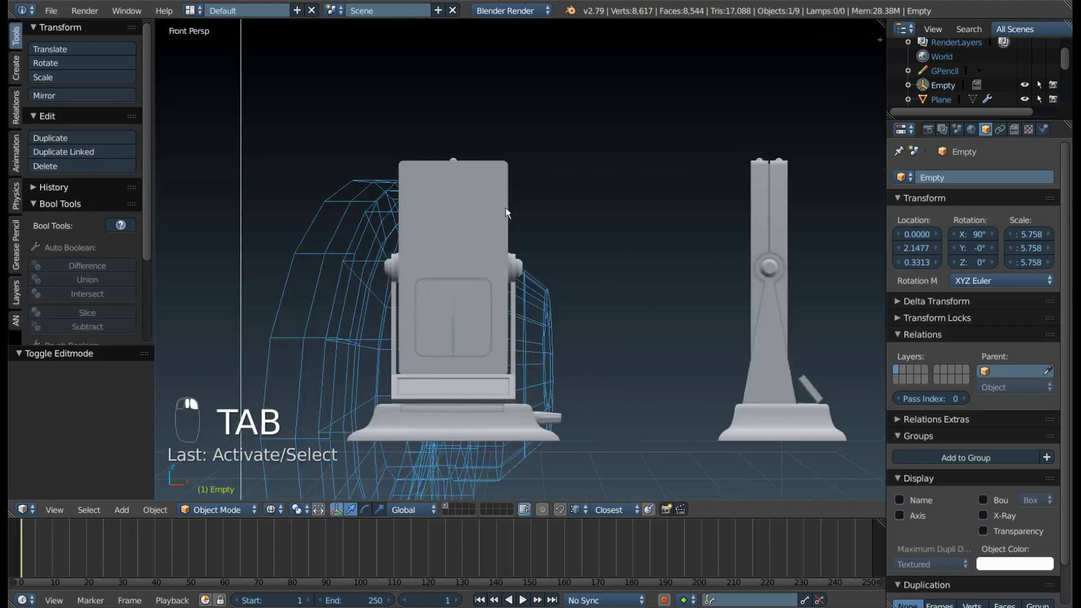
key(z)
drag(291, 263, 447, 268)
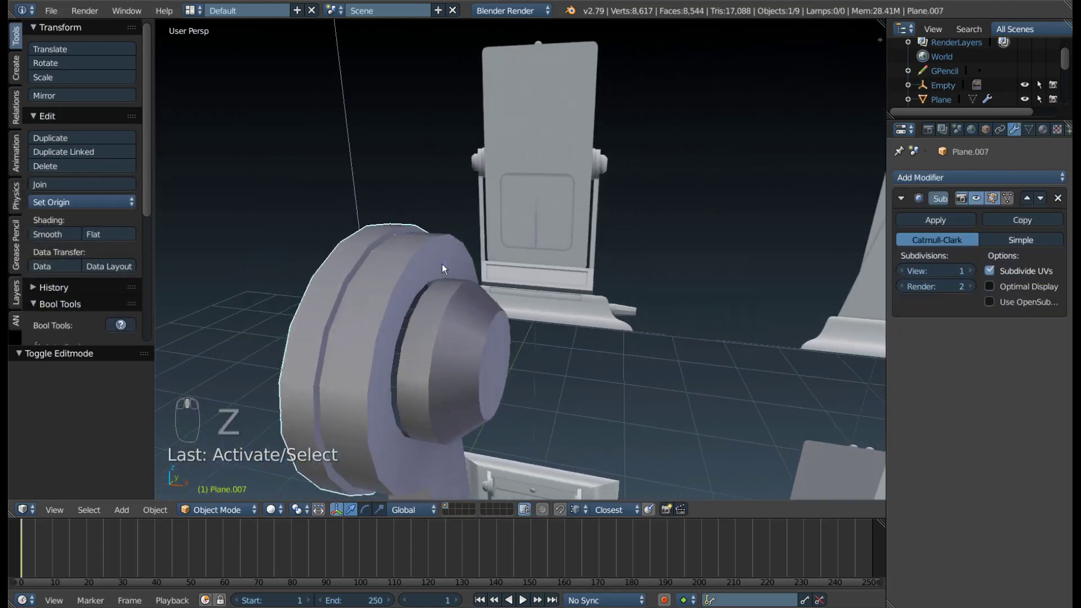
key(KP_1)
Start moving the outer ring Plane.007 slightly along global X.
key(z)
drag(451, 215, 487, 255)
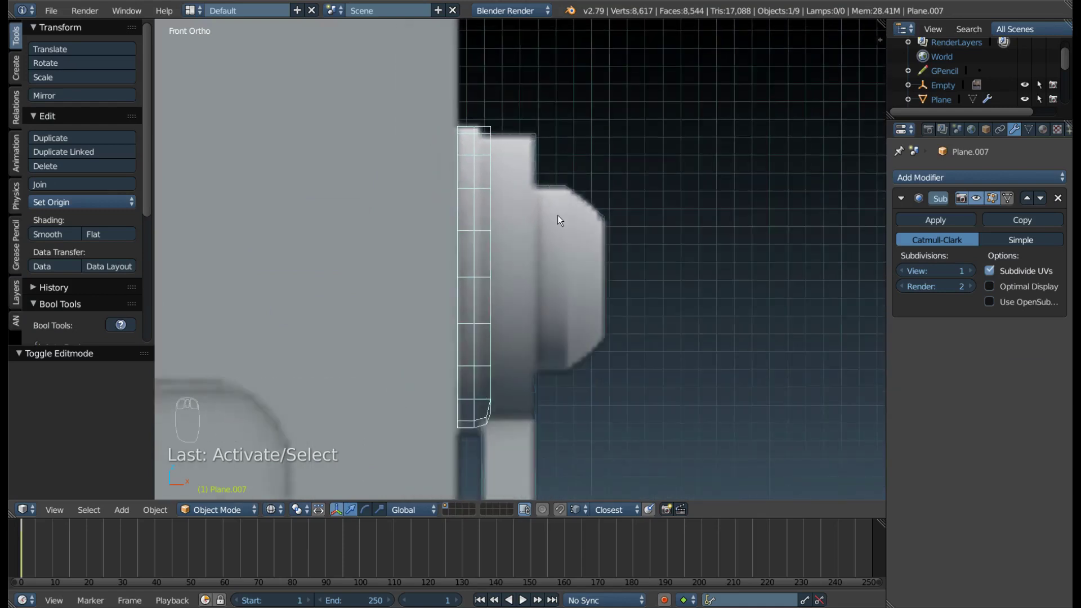
key(g)
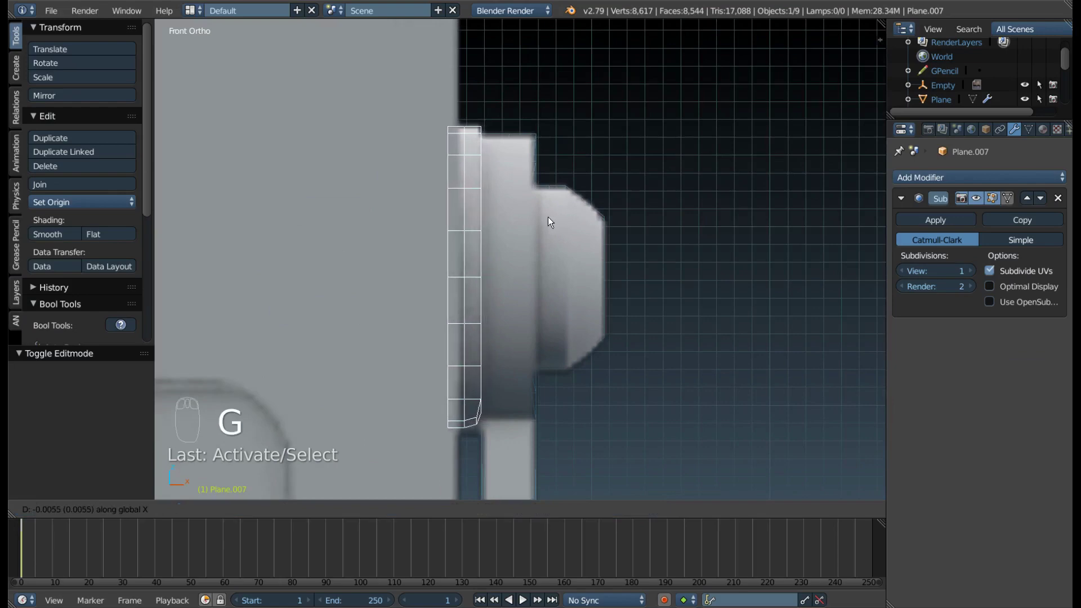
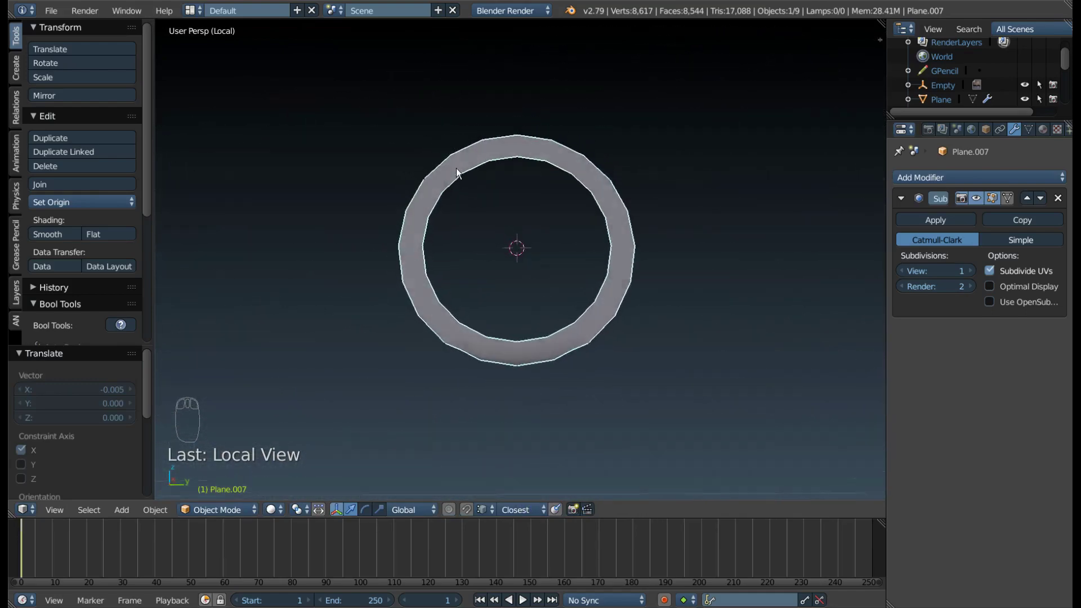
Enter Edit Mode on the isolated ring Plane.007 with its faces selected.
drag(526, 352, 498, 371)
key(ctrl+Tab)
key(ctrl+Tab)
key(Tab)
key(ctrl+Tab)
middle_click(527, 393)
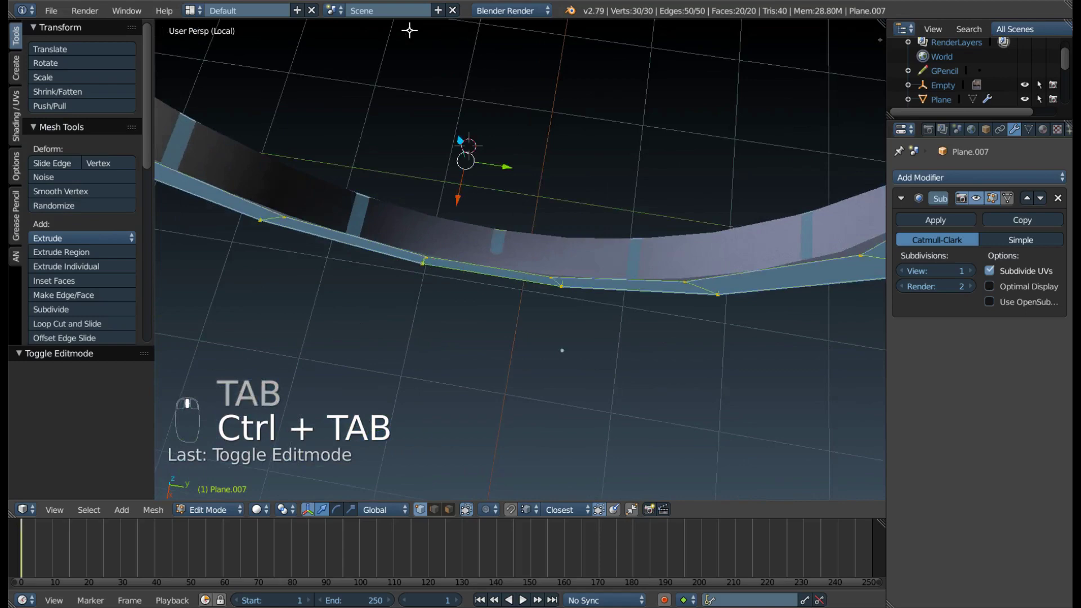
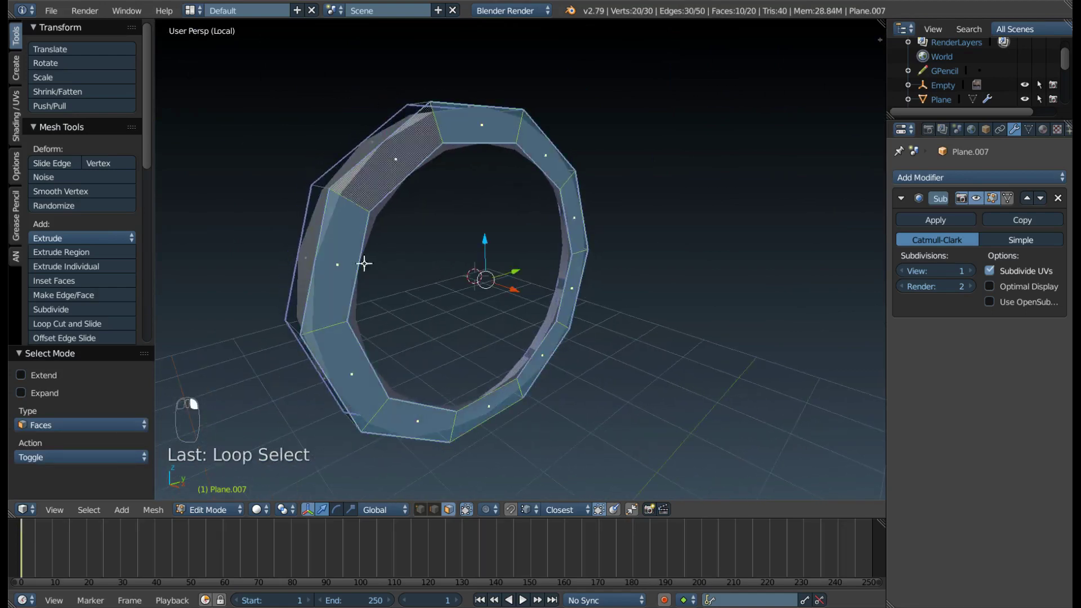
middle_click(417, 242)
Scale the ring's faces along global X, then switch to edge selection to inspect.
key(s)
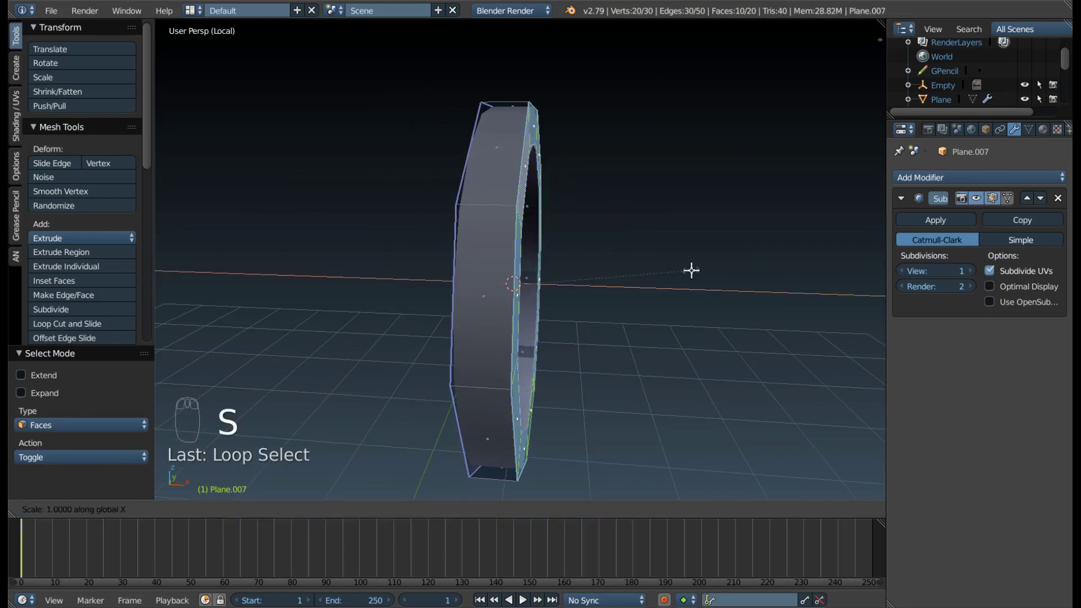
drag(568, 427, 557, 423)
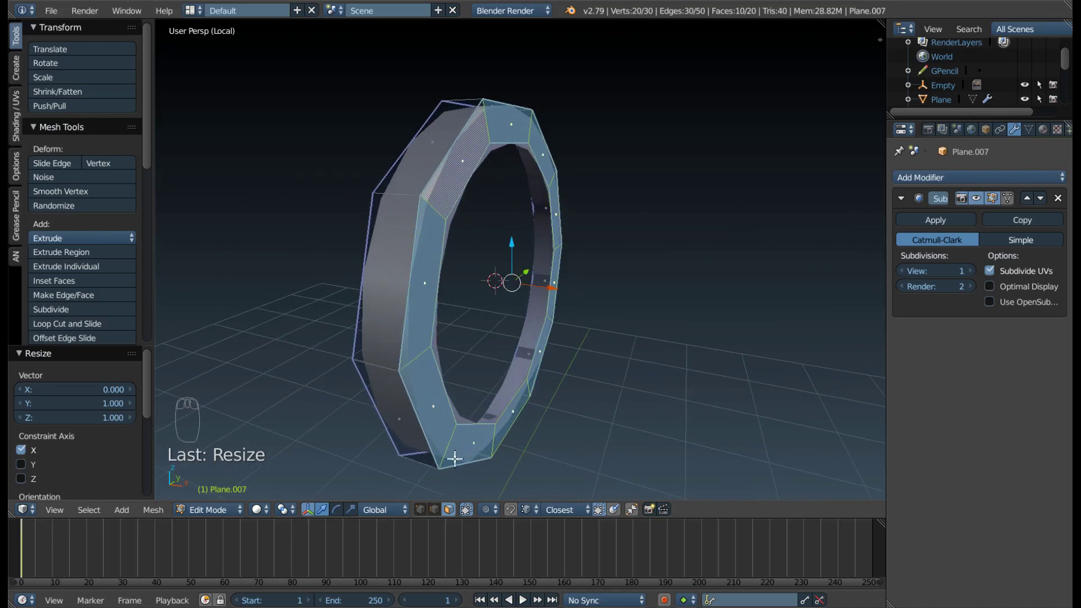
drag(439, 261, 550, 143)
key(ctrl+Tab)
drag(541, 144, 577, 291)
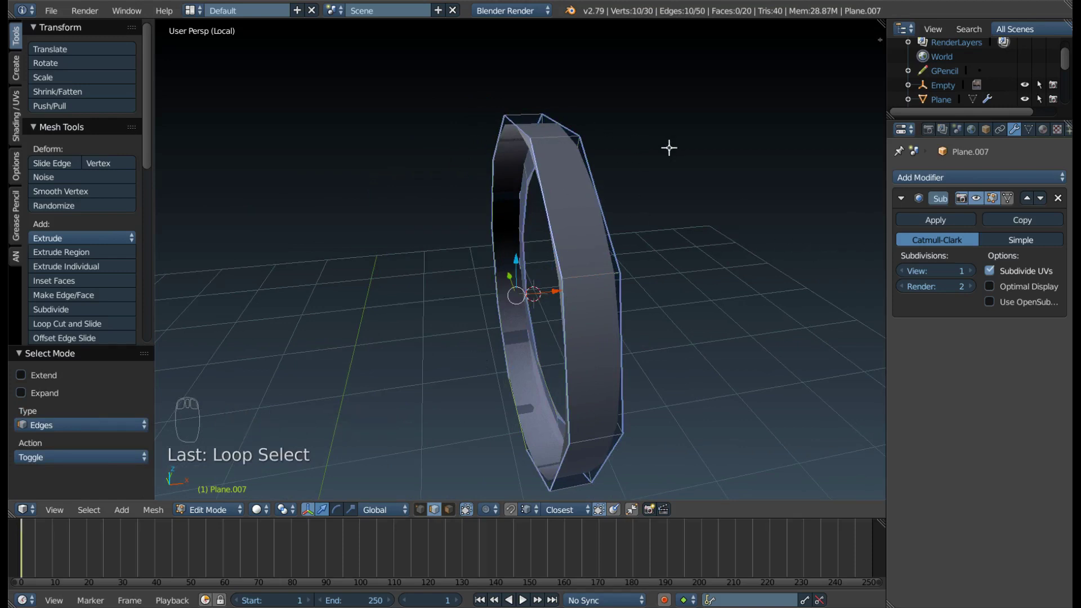
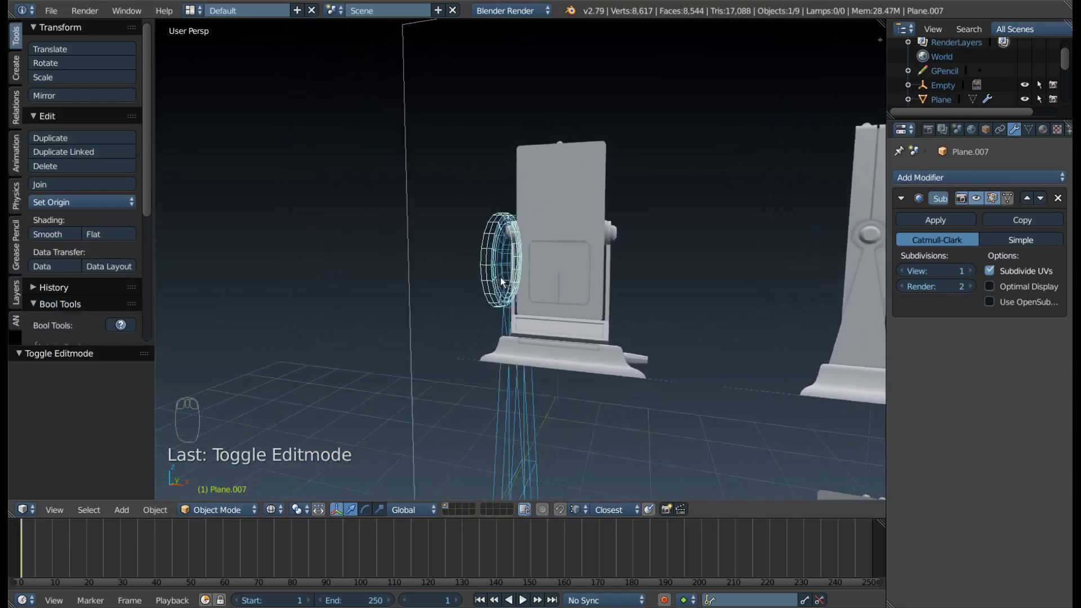
Nudge the hinge cap's selected inner-ring vertices slightly with a grab move.
key(z)
drag(486, 281, 499, 283)
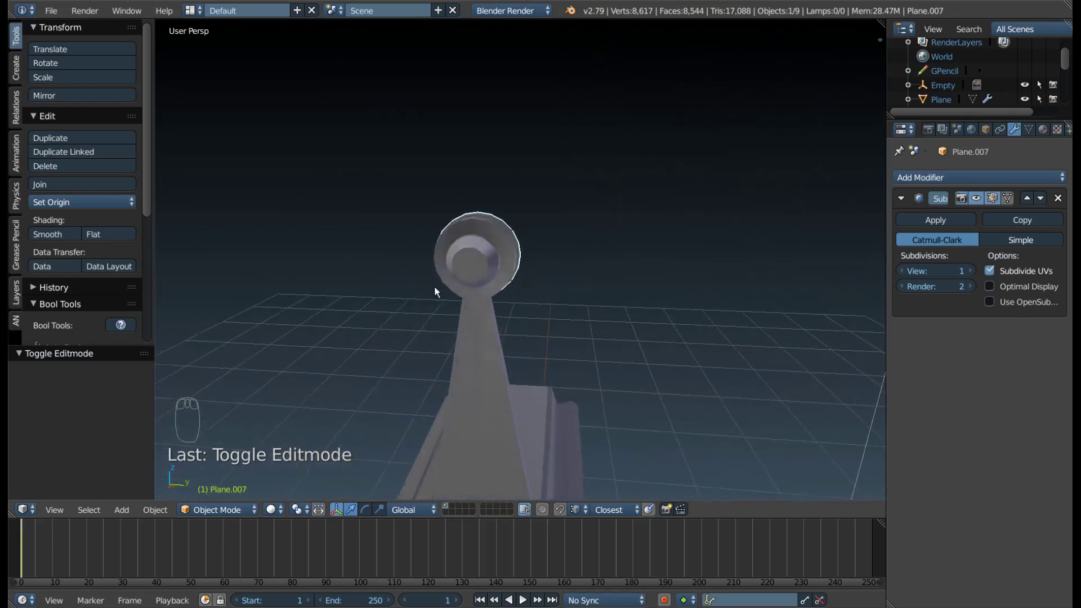
drag(504, 222, 492, 328)
drag(493, 329, 489, 325)
middle_click(462, 318)
drag(425, 327, 392, 308)
drag(402, 295, 501, 284)
key(Tab)
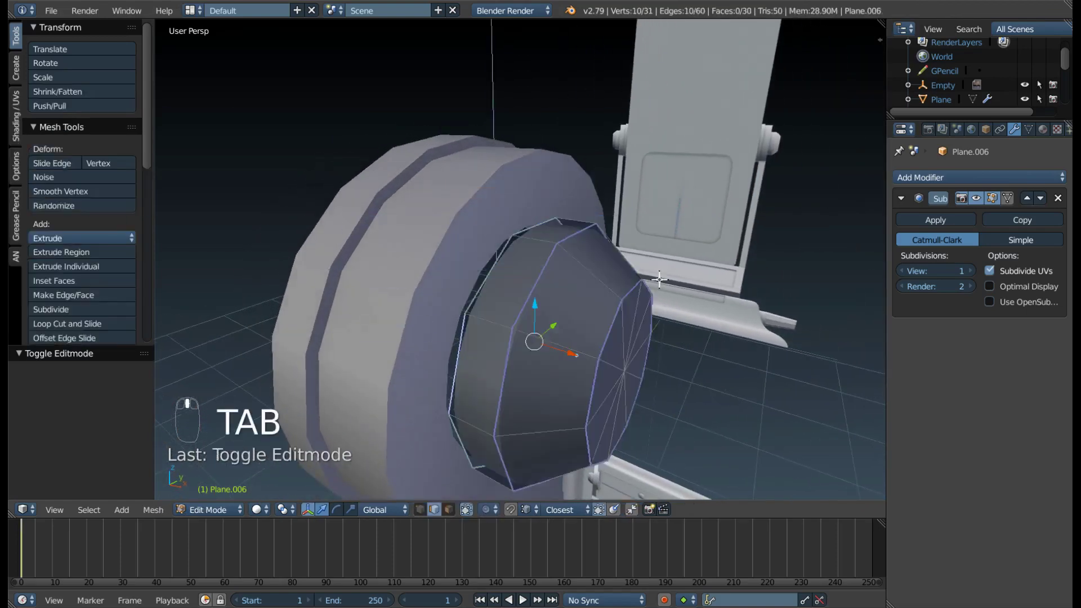
key(ctrl+Tab)
drag(494, 278, 572, 345)
click(557, 347)
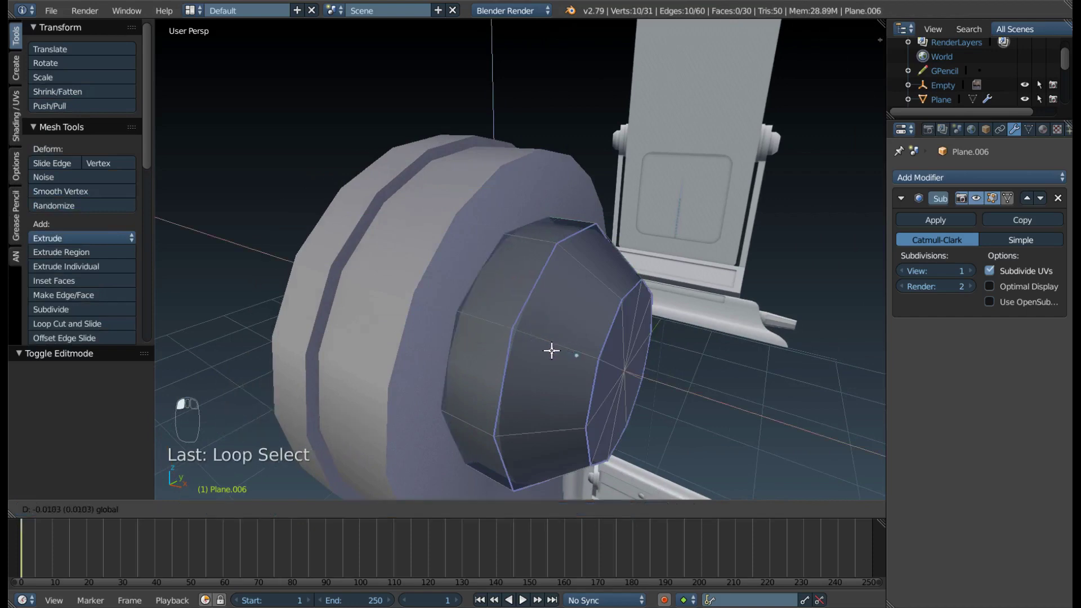
Select all cap vertices and shrink the ring slightly across Y and Z, excluding X.
drag(547, 341, 557, 327)
key(a)
key(a)
drag(562, 328, 543, 246)
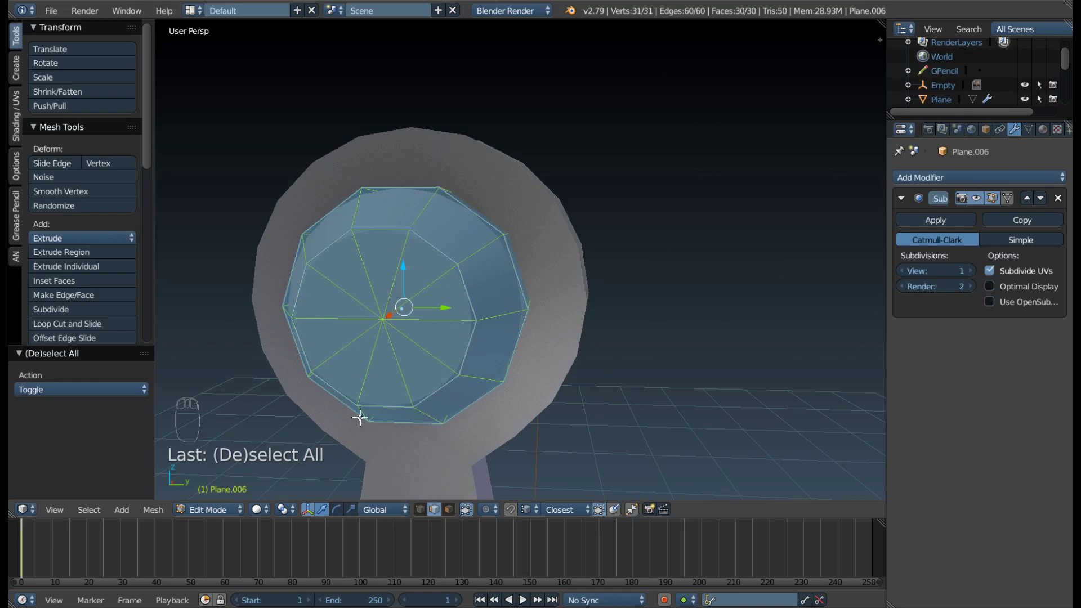
key(s)
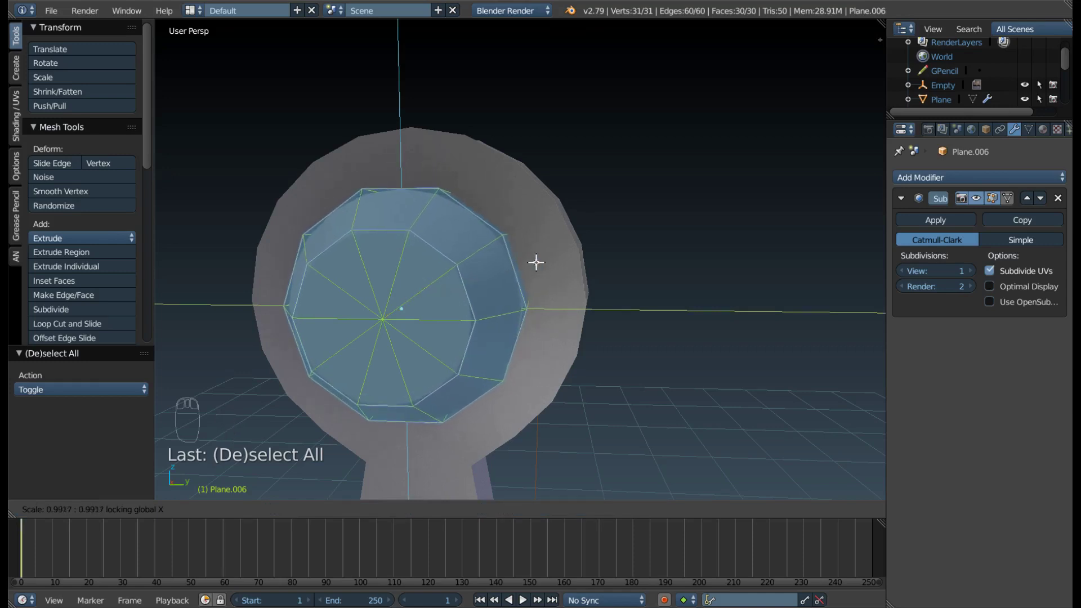
key(Tab)
drag(447, 297, 402, 266)
drag(497, 195, 498, 297)
key(s)
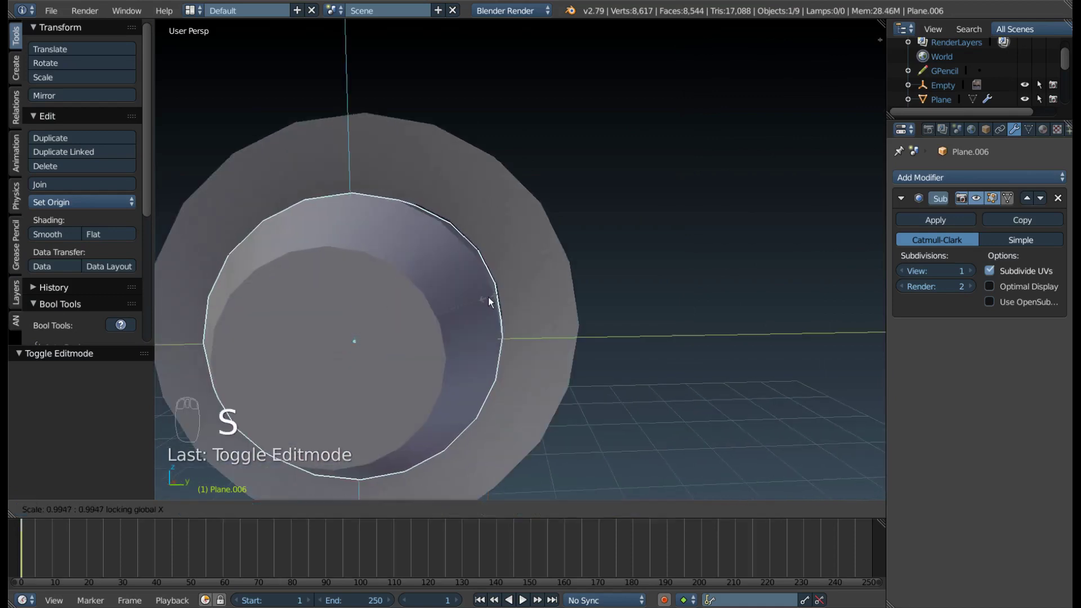
Finish the cap's Y/Z resize and raise Plane.006's Subdivision viewport level to 2.
click(485, 291)
middle_click(494, 287)
key(Tab)
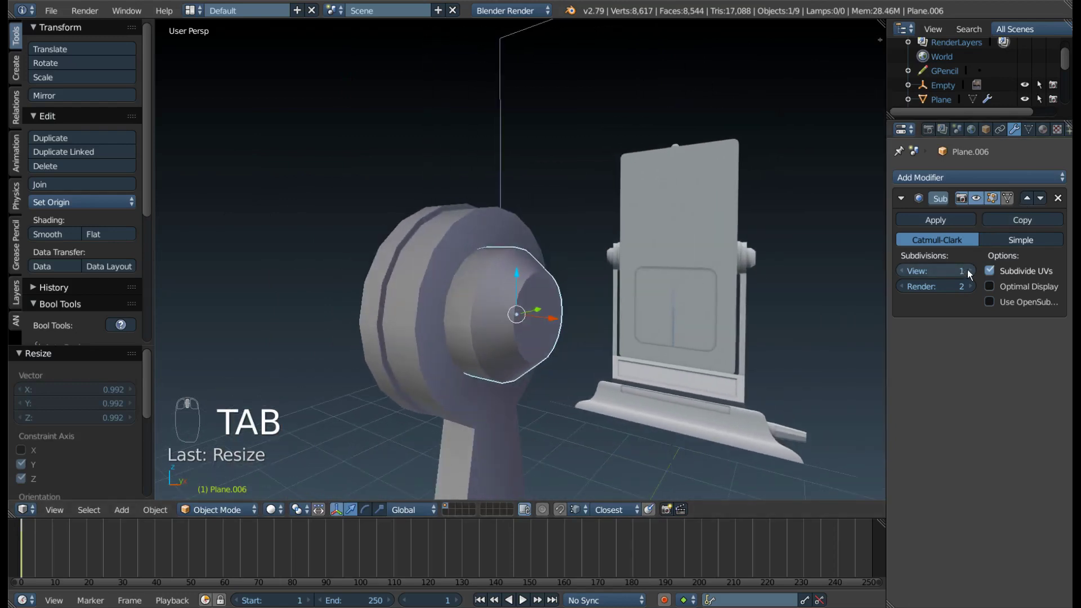
click(971, 275)
click(556, 248)
drag(557, 248, 379, 259)
click(976, 274)
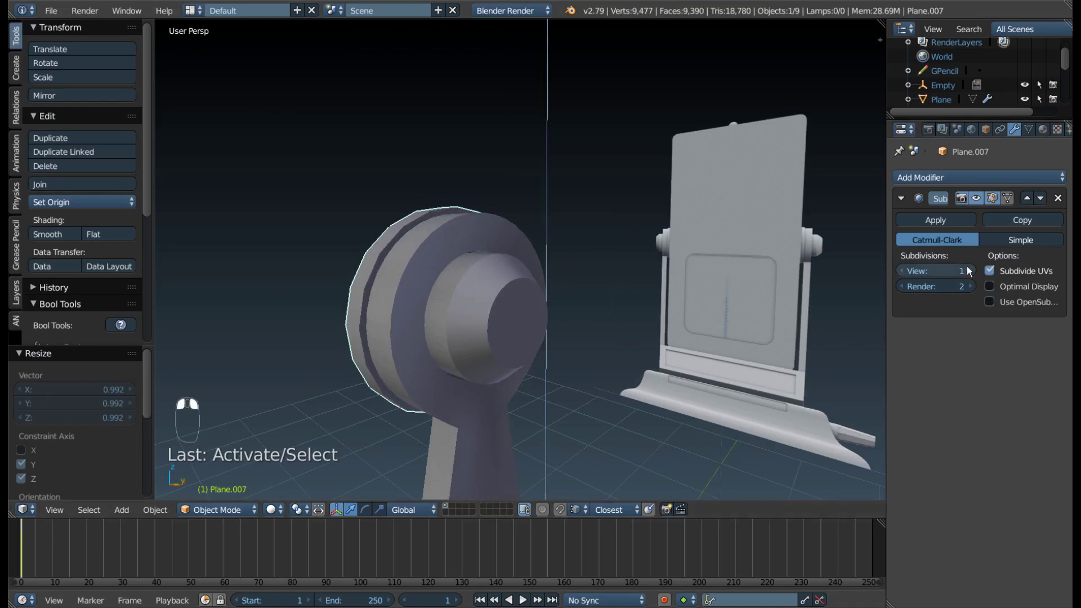
Raise Plane.007's Subdivision viewport level to 2 and check both from Front Ortho.
drag(575, 294, 447, 374)
drag(573, 287, 677, 371)
key(KP_1)
key(KP_2)
key(KP_1)
drag(635, 313, 679, 300)
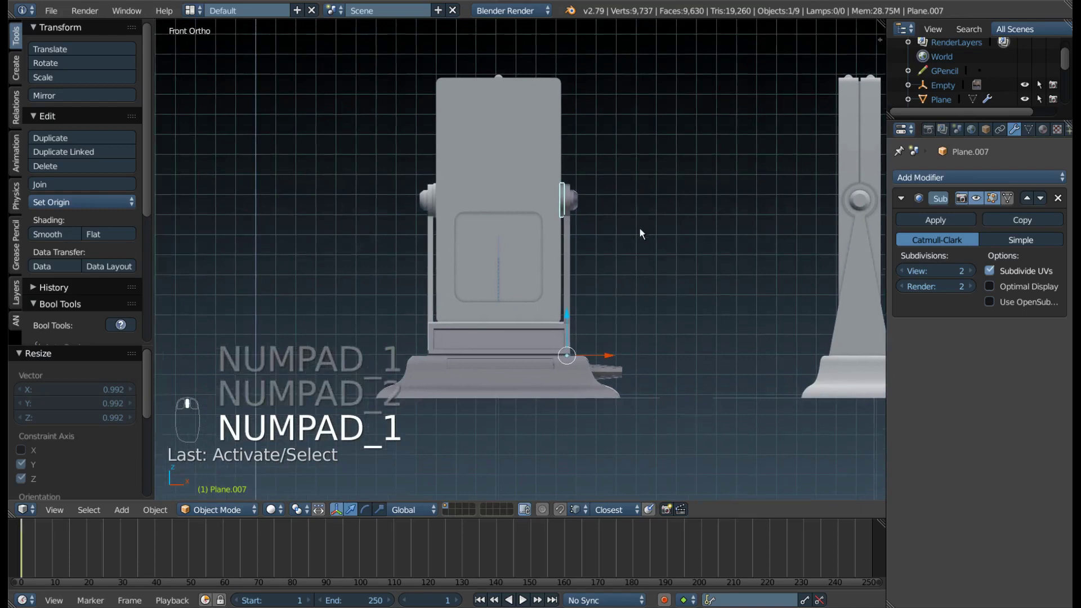
middle_click(679, 250)
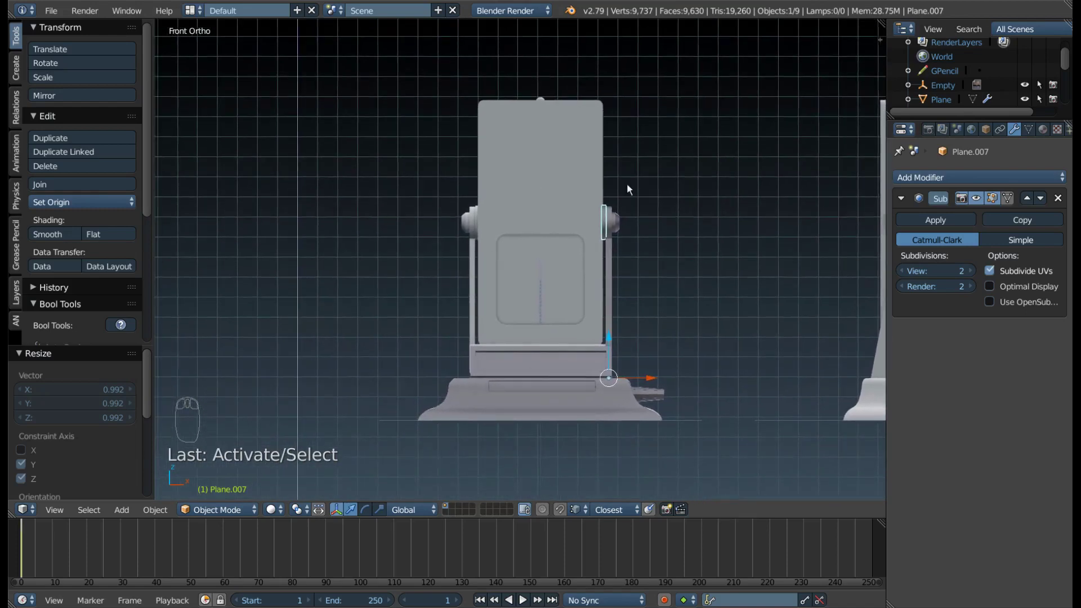
drag(712, 218, 668, 200)
key(F9)
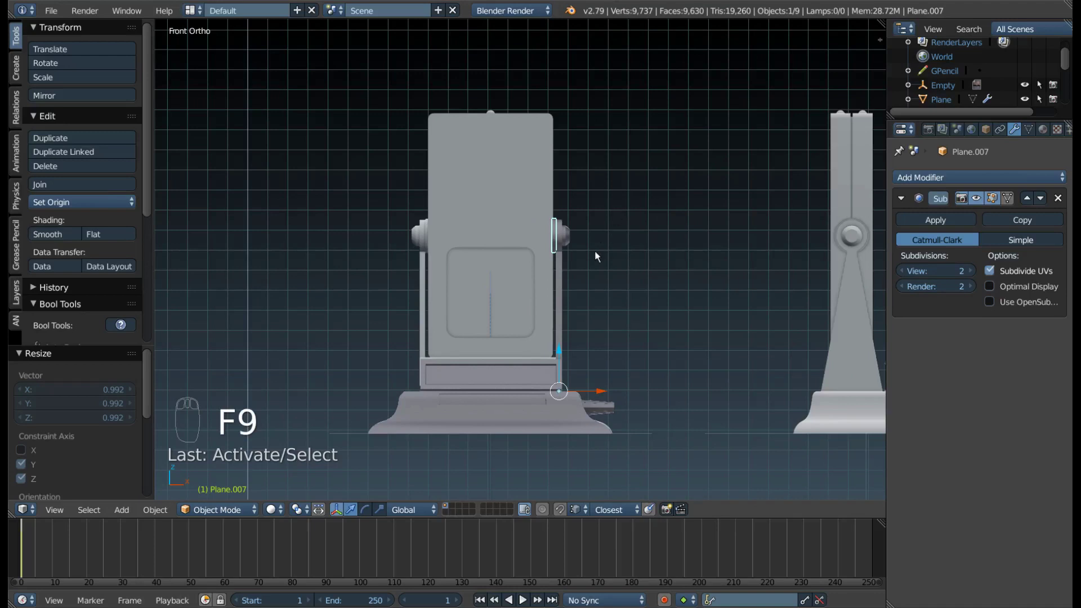
middle_click(626, 328)
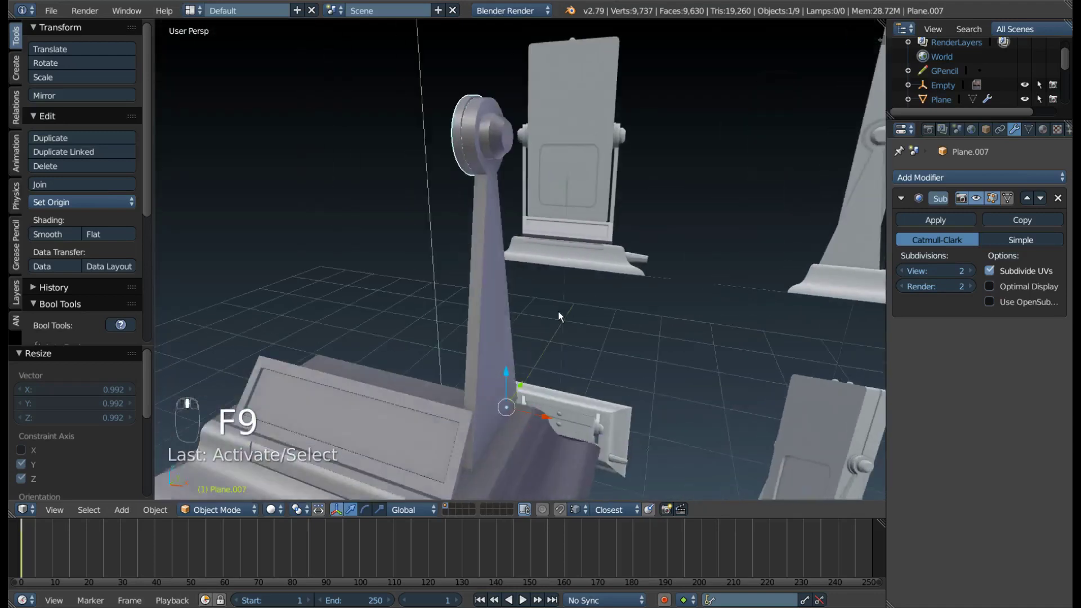
Orbit around the stand and hinge cap to inspect the joint from several sides.
drag(547, 319, 482, 169)
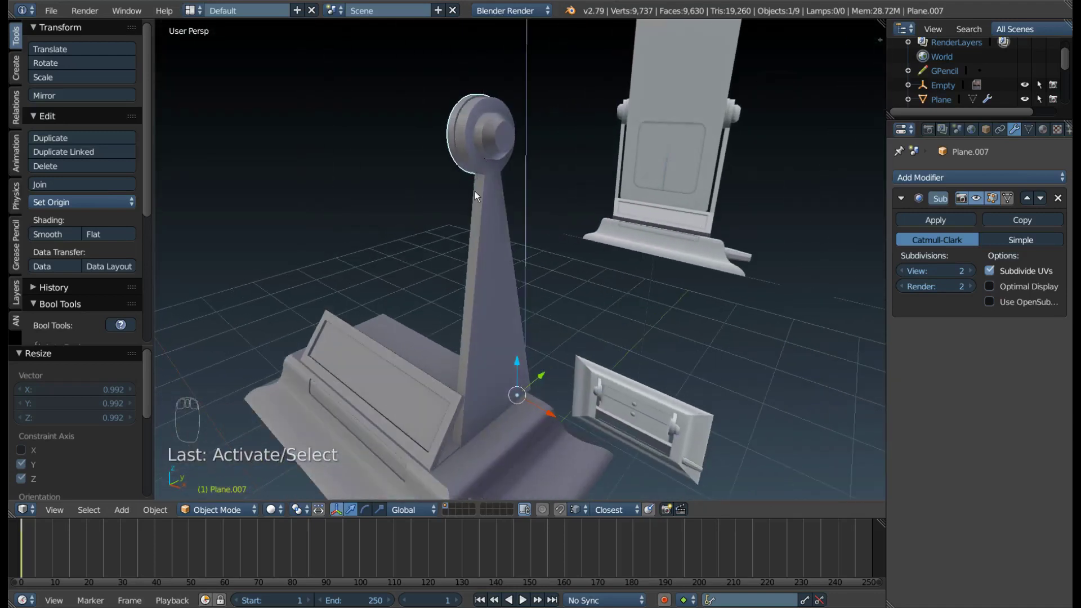
drag(478, 187, 1053, 130)
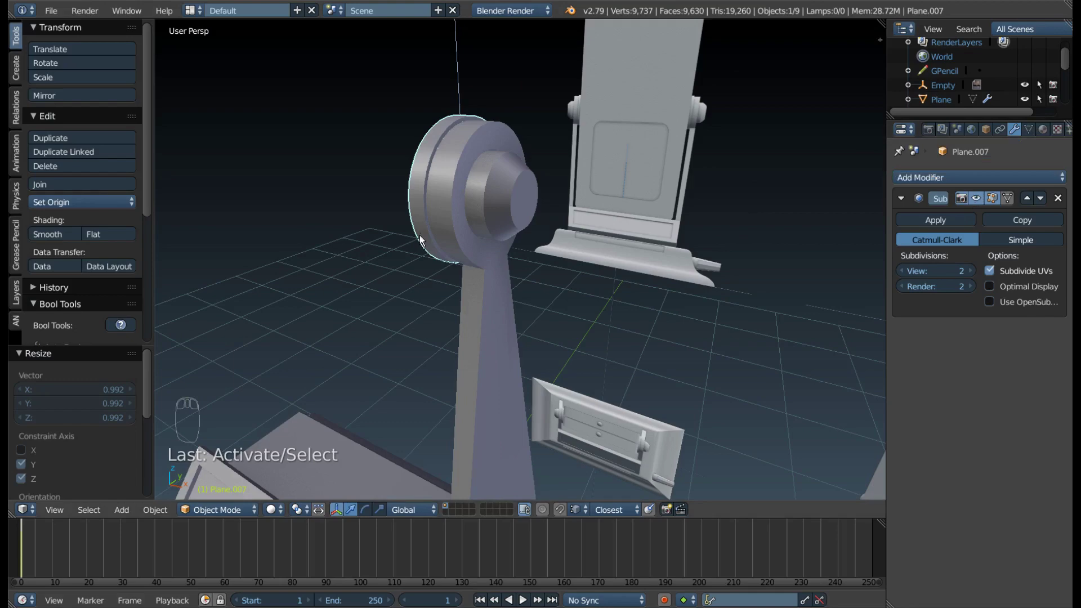
drag(442, 236, 386, 237)
drag(474, 222, 618, 292)
drag(612, 322, 1030, 159)
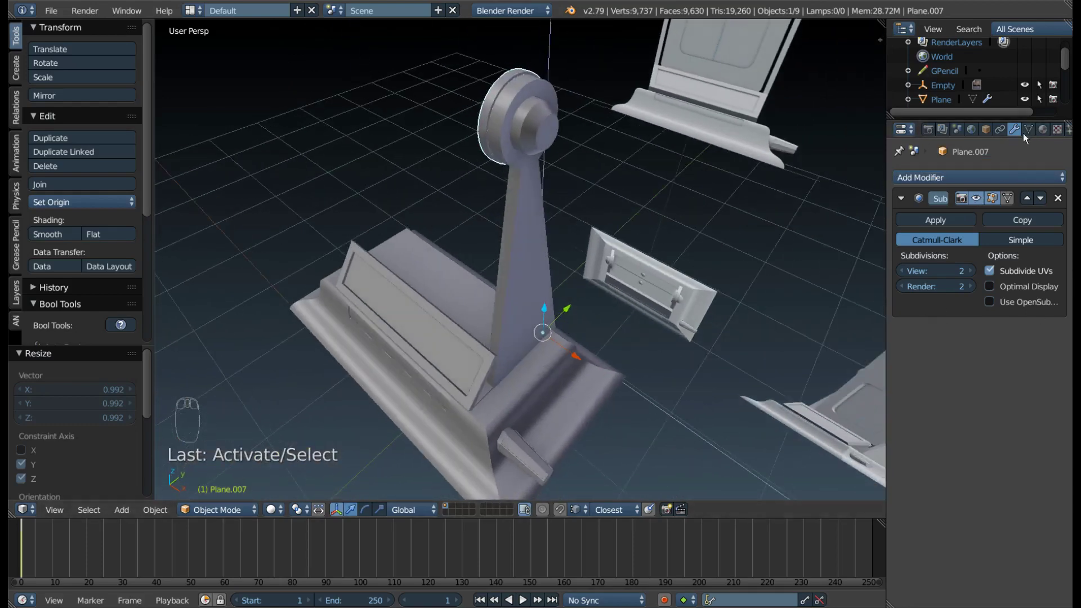
drag(603, 288, 641, 243)
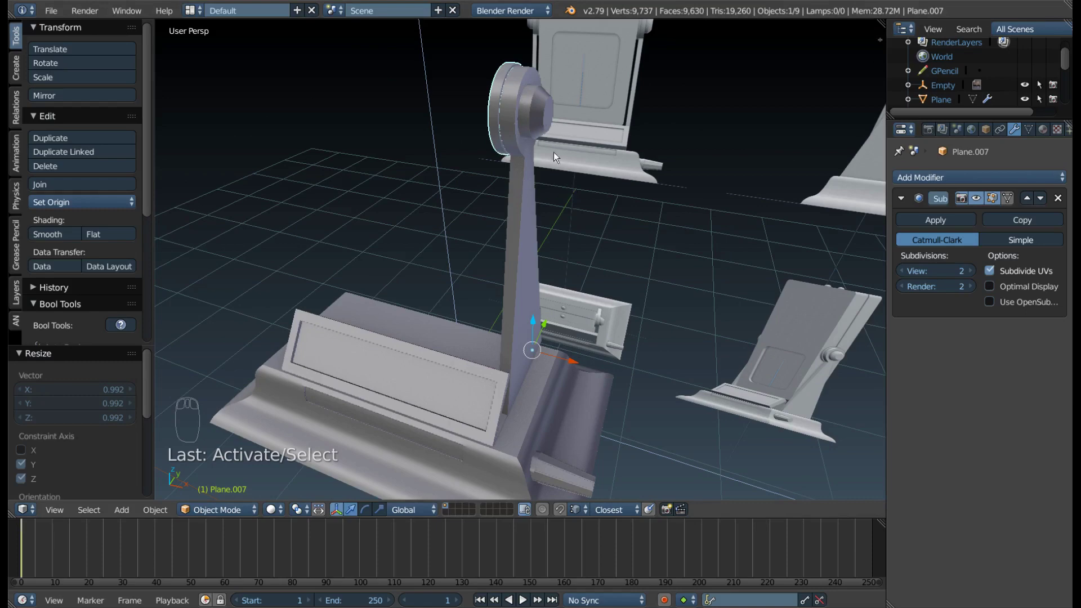
drag(603, 286, 591, 280)
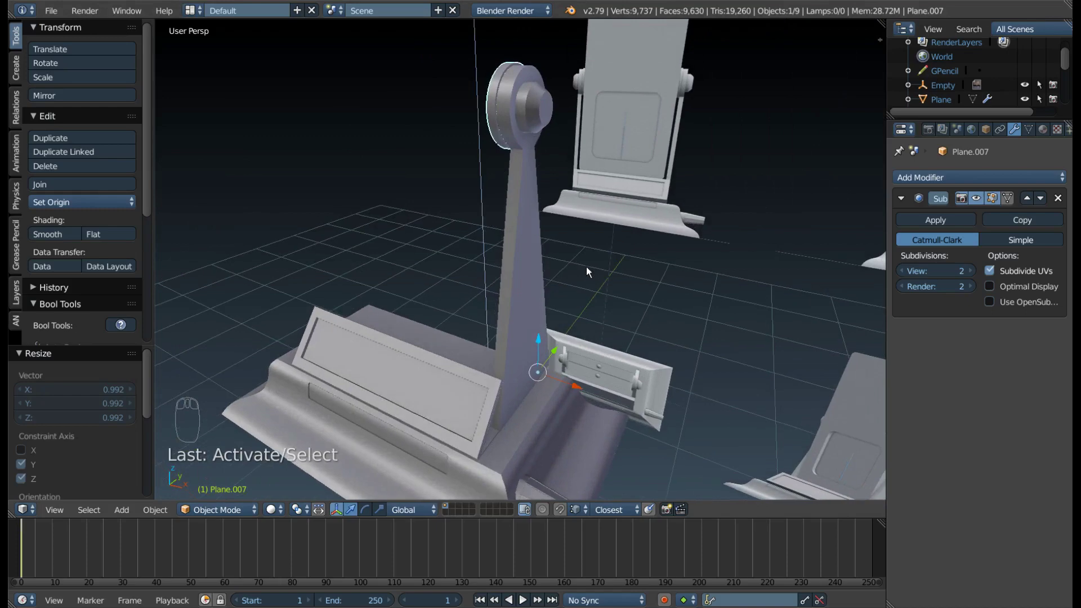
Select both cap pieces and the stand Plane.004, leaving the stand active for joining.
drag(547, 317, 467, 95)
middle_click(467, 95)
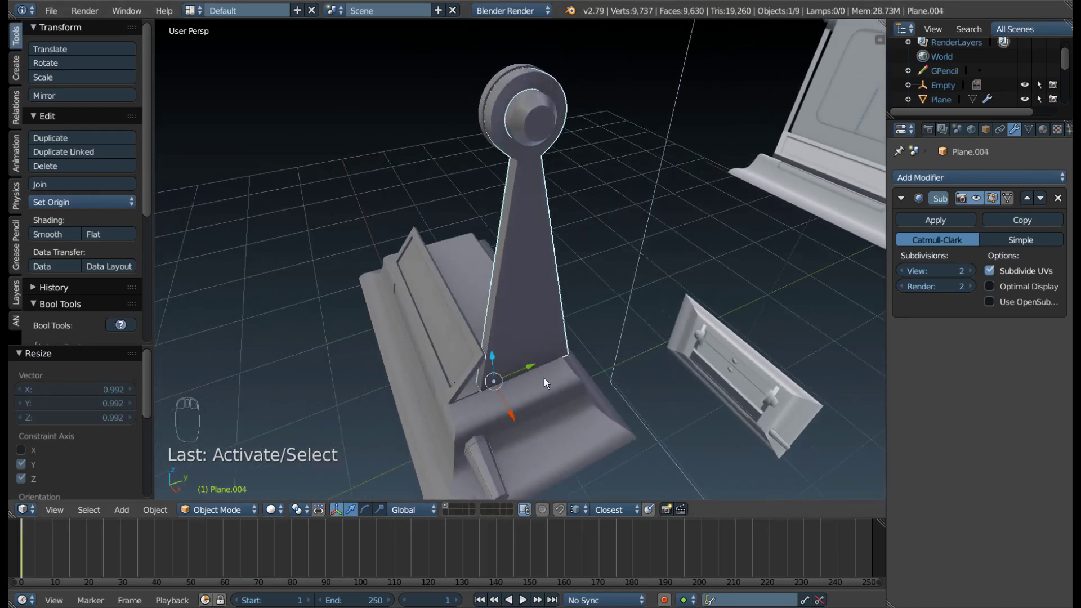
drag(394, 146, 547, 102)
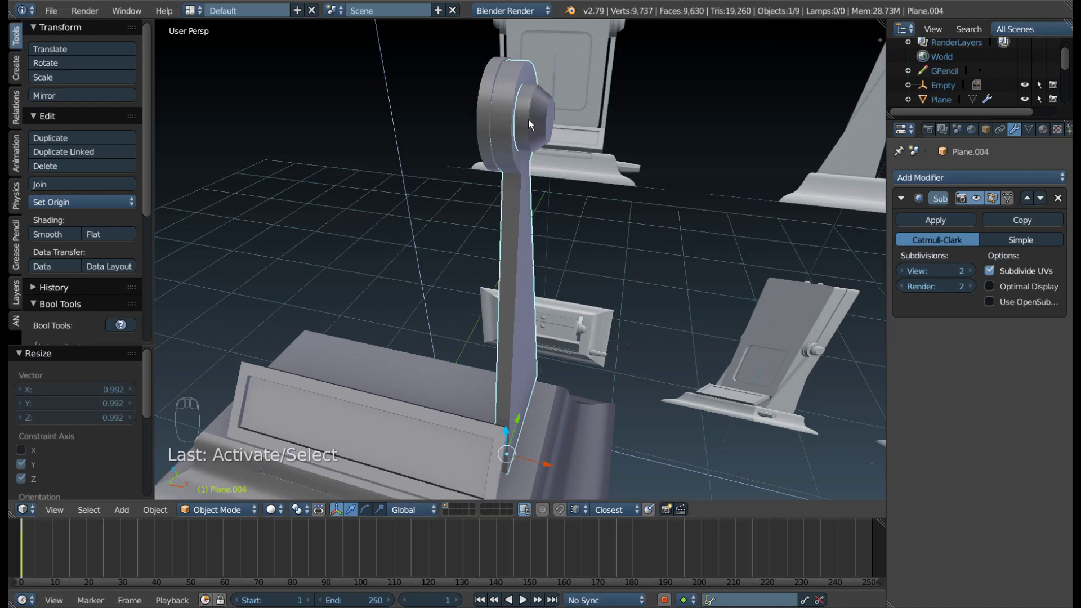
drag(533, 125, 488, 142)
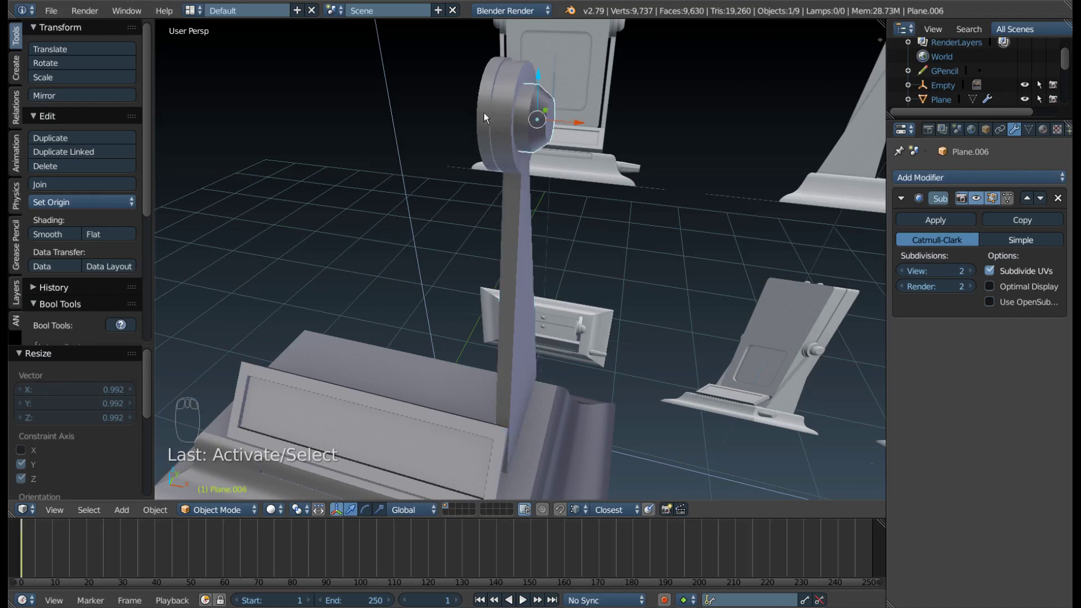
drag(489, 117, 482, 154)
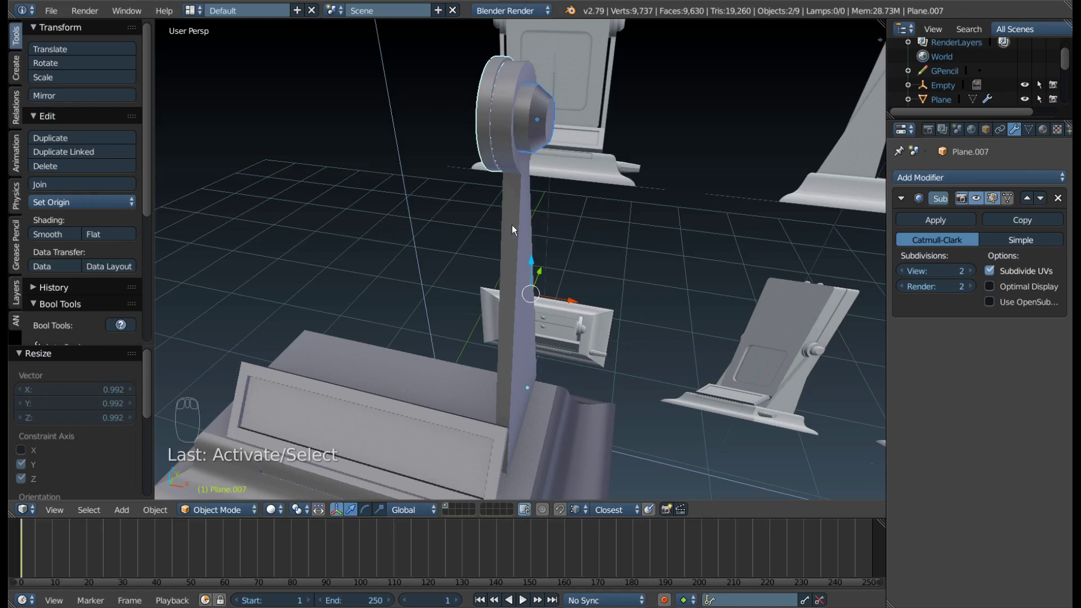
drag(514, 219, 543, 190)
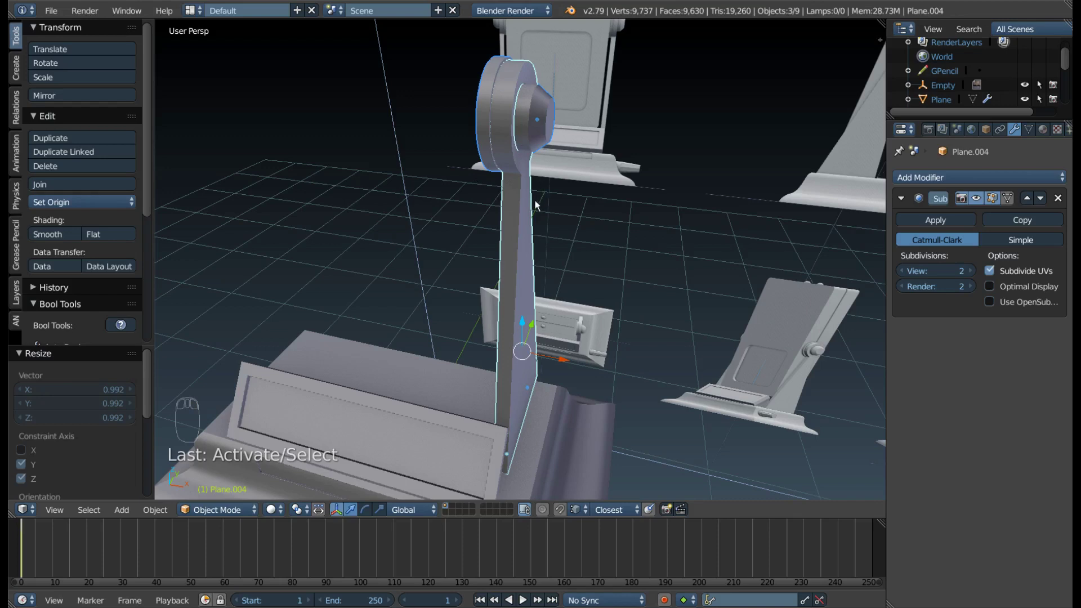
Join the cap pieces into the stand with Ctrl+J and enter Edit Mode with nothing selected.
key(ctrl+j)
middle_click(555, 261)
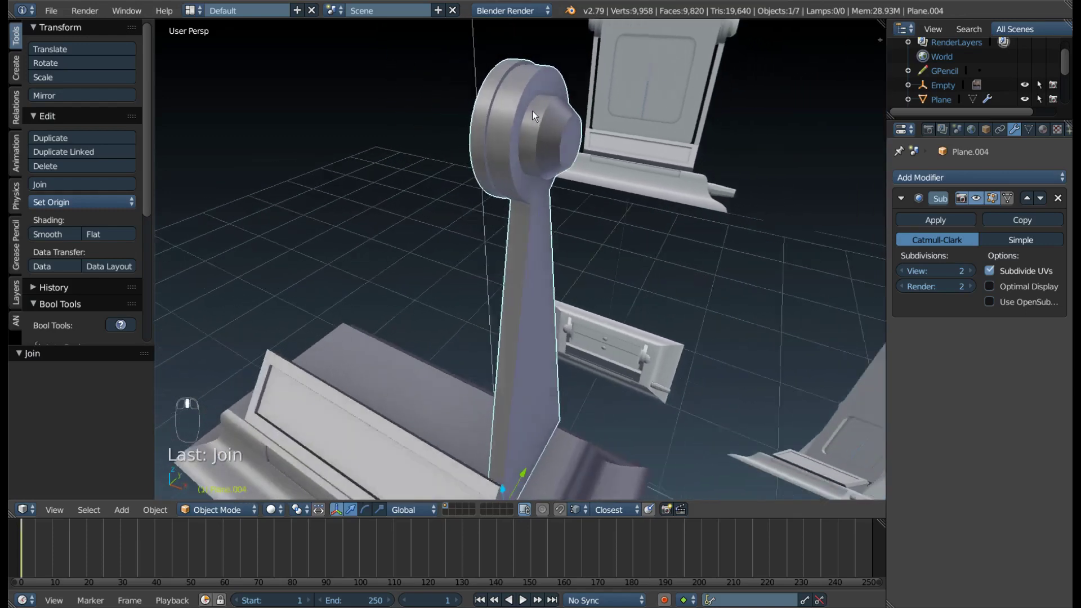
middle_click(482, 138)
key(Tab)
key(a)
drag(511, 141, 474, 130)
click(474, 129)
drag(486, 126, 448, 146)
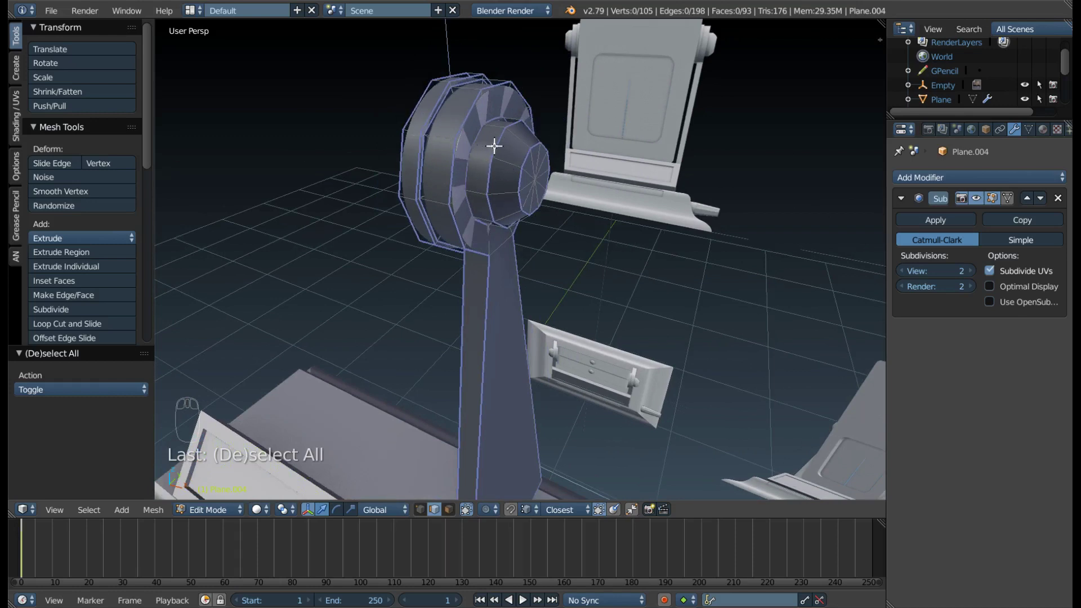
drag(500, 147, 497, 155)
Select the cap's centre boss as linked geometry, tweak it, and return to Object Mode.
key(l)
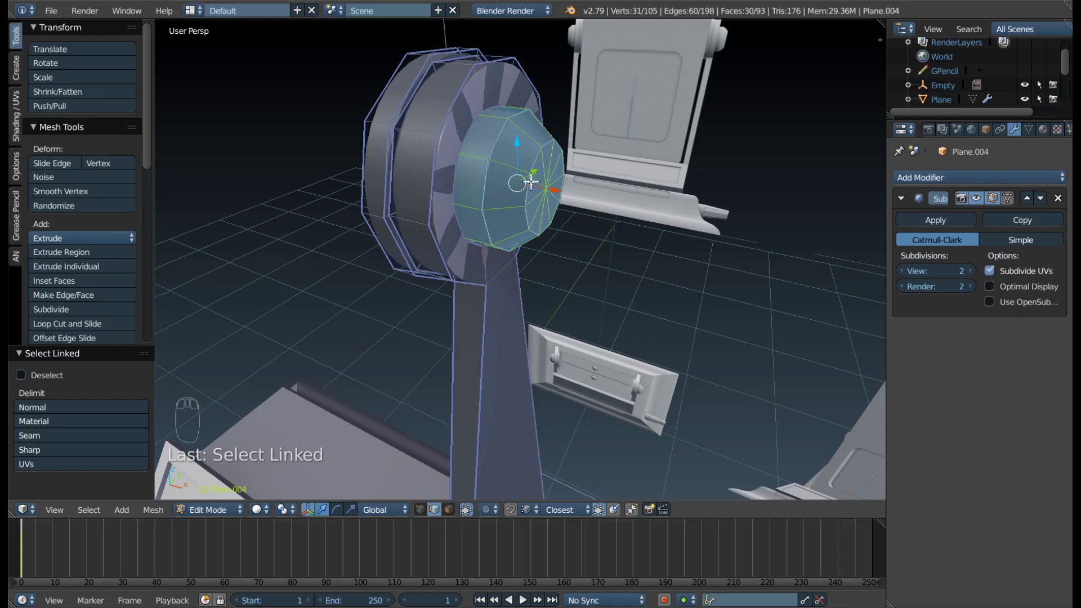
key(a)
key(l)
drag(456, 199, 409, 82)
key(a)
key(l)
key(a)
drag(515, 181, 515, 163)
click(487, 152)
drag(488, 163, 517, 229)
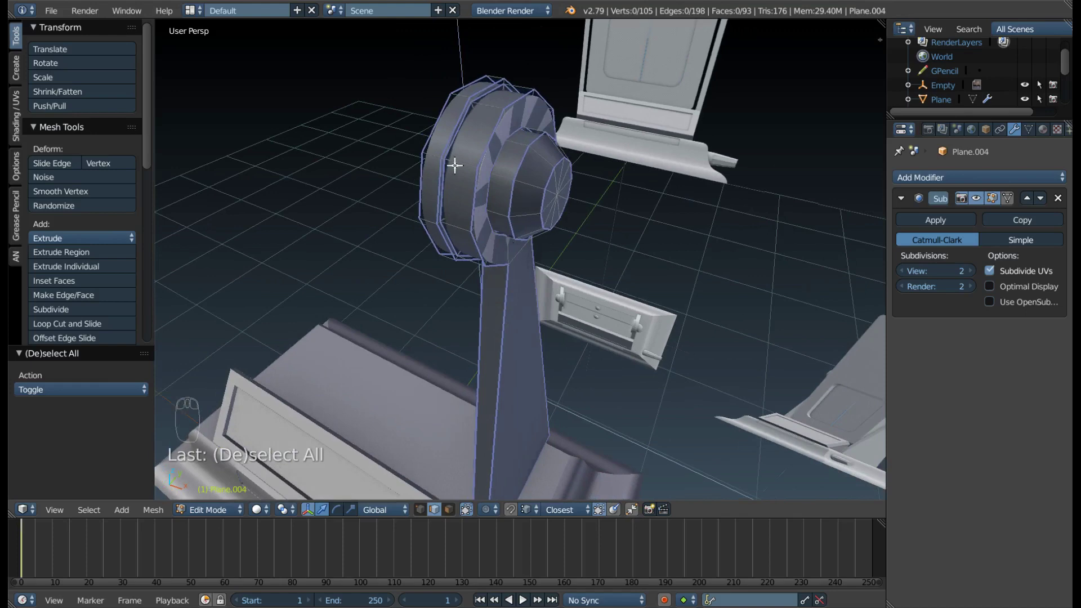
drag(499, 290, 422, 256)
key(Tab)
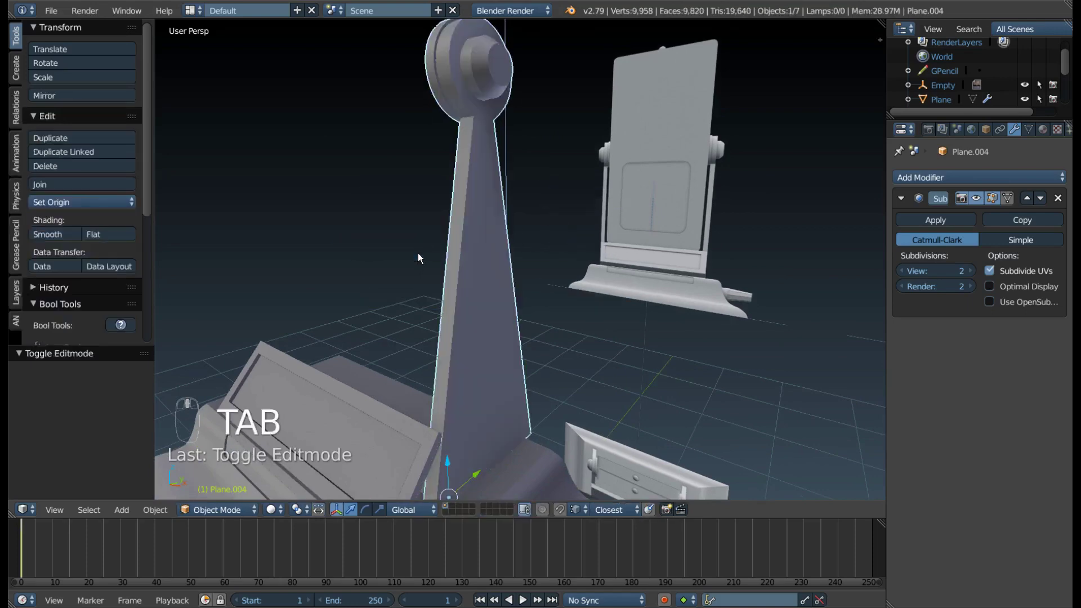
middle_click(503, 351)
drag(503, 276, 421, 328)
drag(421, 328, 458, 366)
drag(455, 376, 519, 365)
click(520, 364)
middle_click(476, 371)
drag(457, 357, 448, 251)
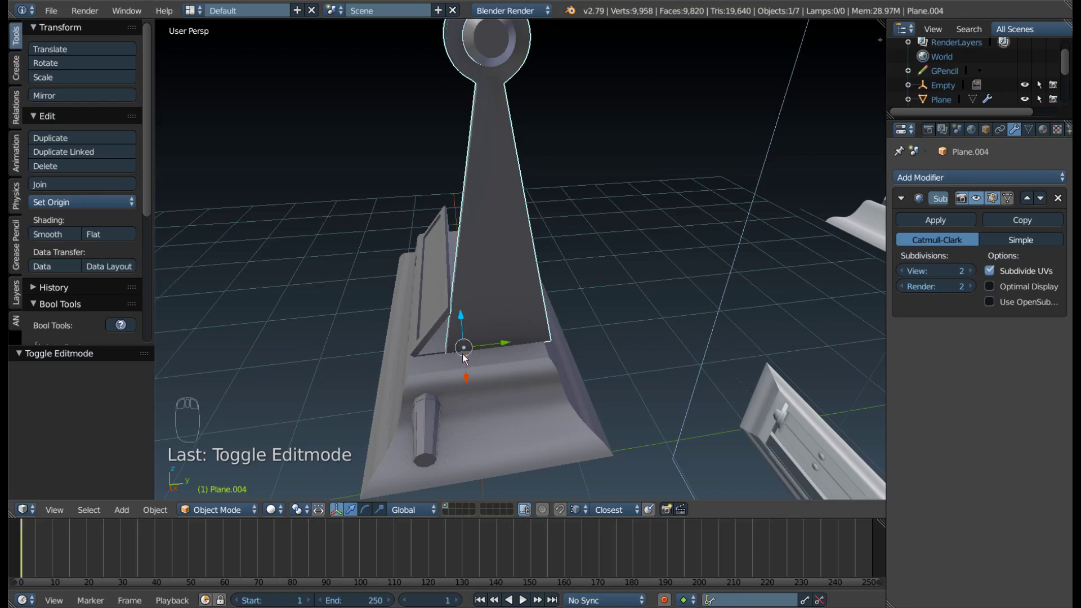
drag(483, 353, 482, 317)
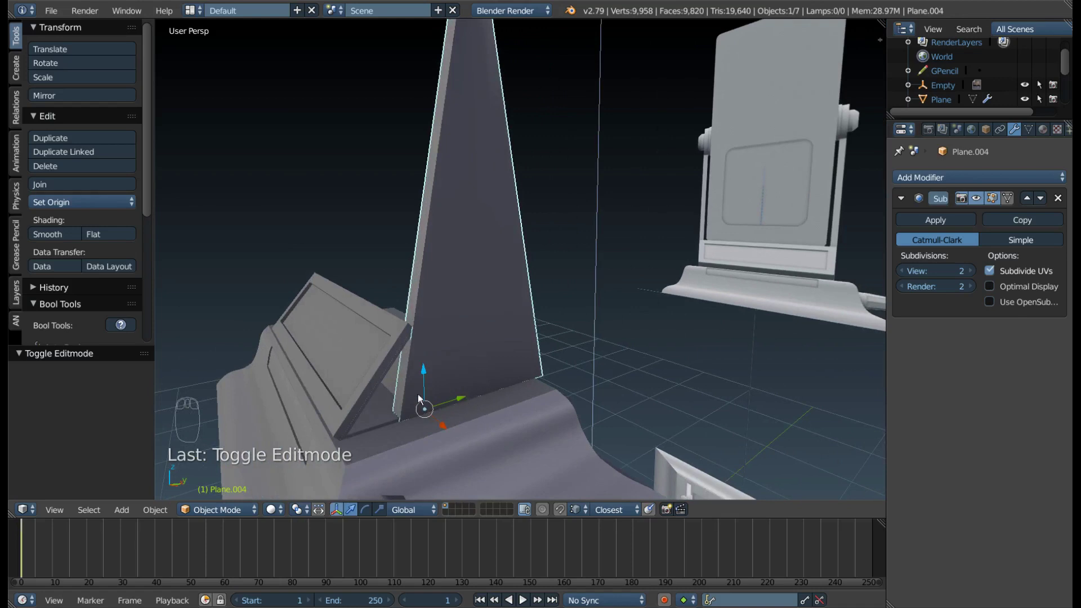
Snap the 3D cursor to the selected hinge-cap vertices (Shift+S) and return to Object Mode.
key(Tab)
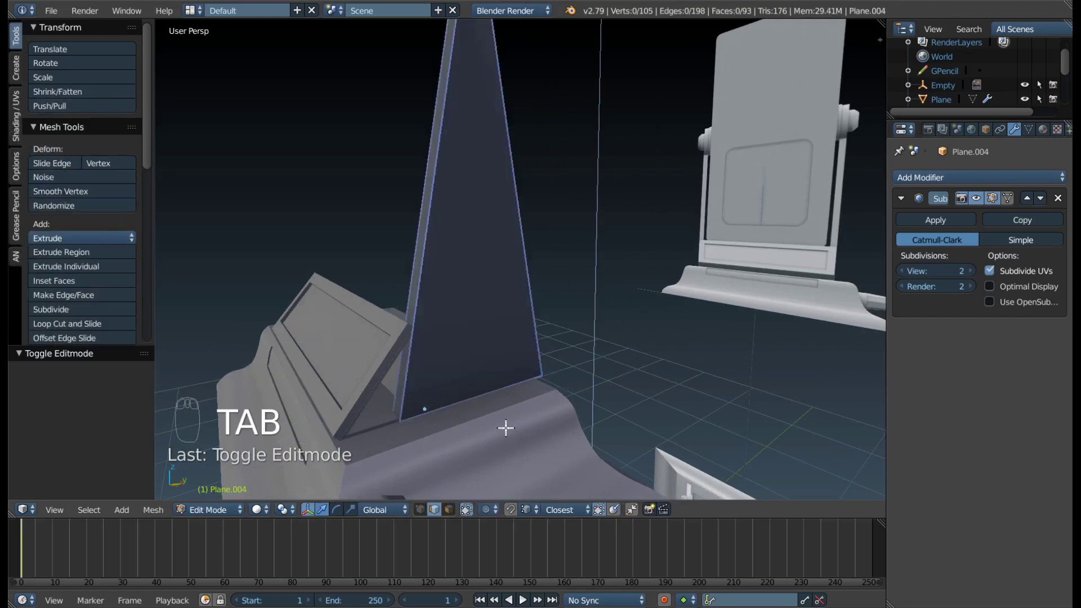
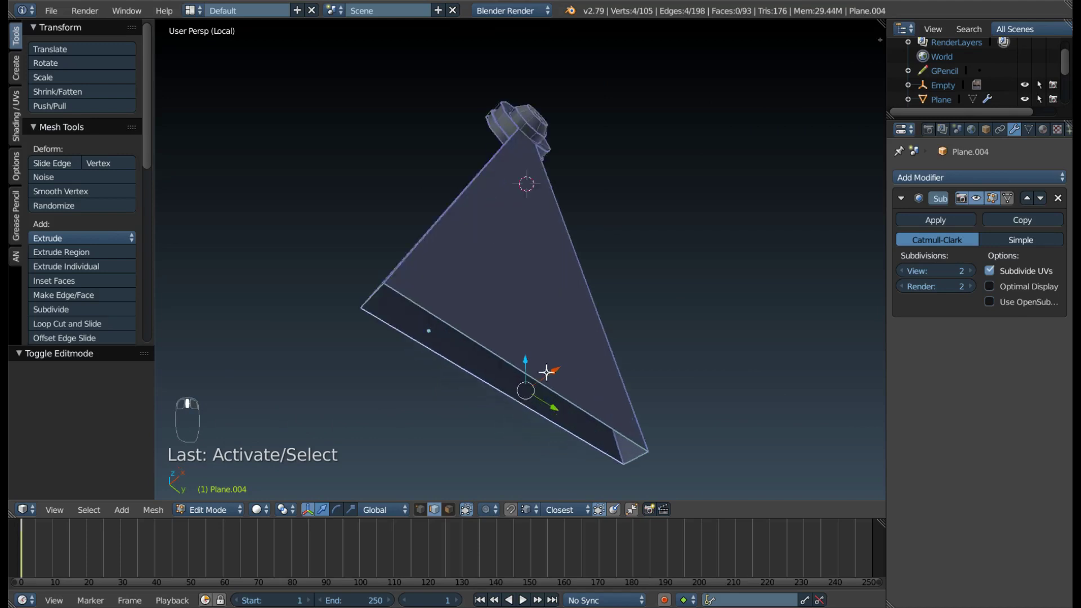
scroll(up, 3)
key(shift+s)
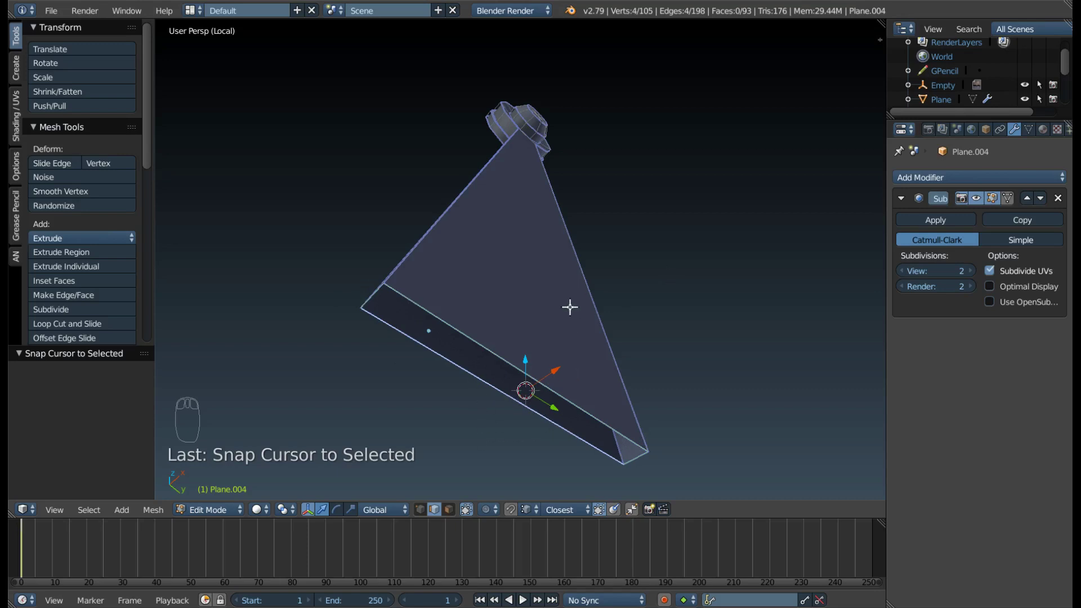
key(Tab)
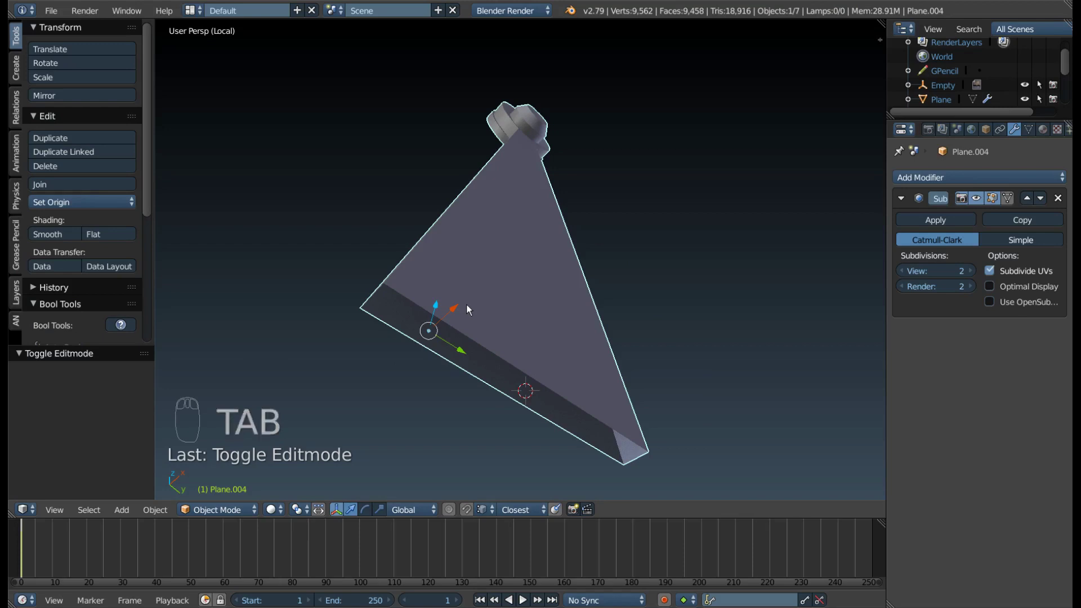
Set Plane.004's origin to the 3D cursor at the hinge cap and exit Local View.
key(ctrl+shift+alt+c)
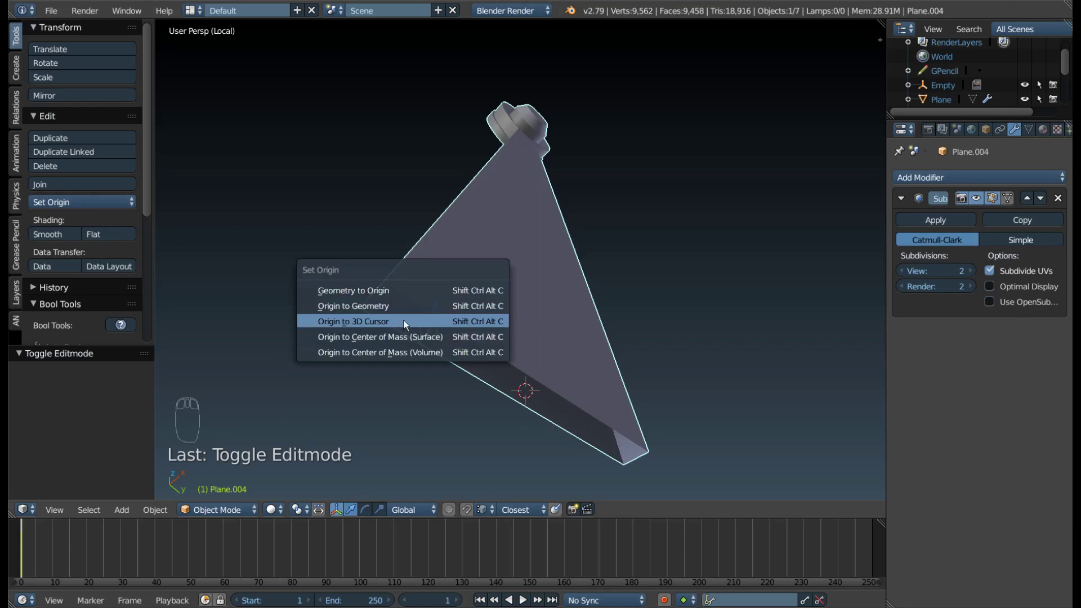
drag(541, 303, 491, 447)
drag(514, 333, 548, 394)
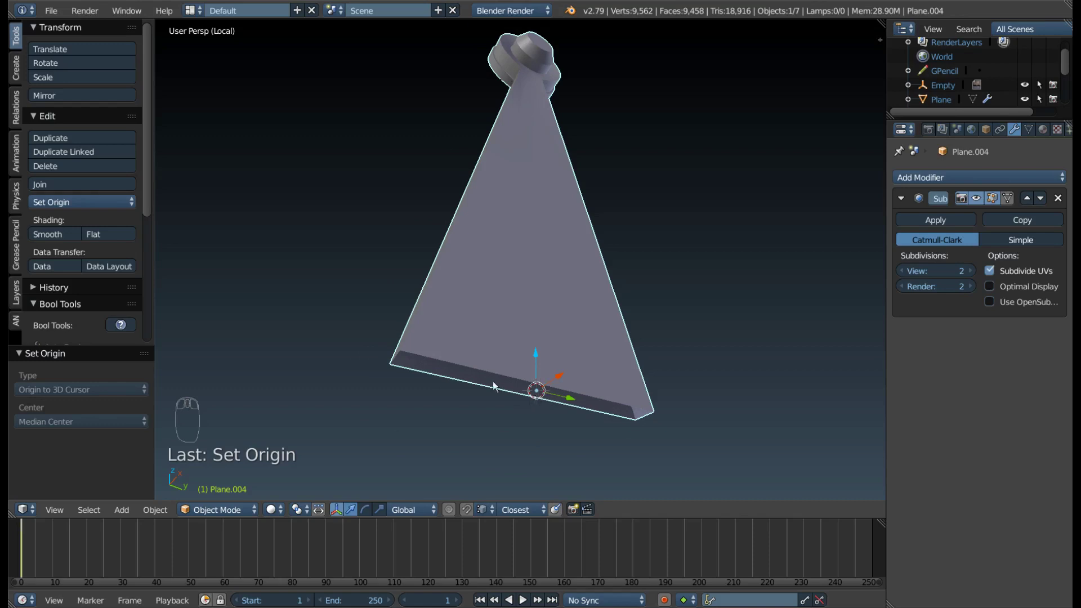
drag(507, 385, 550, 415)
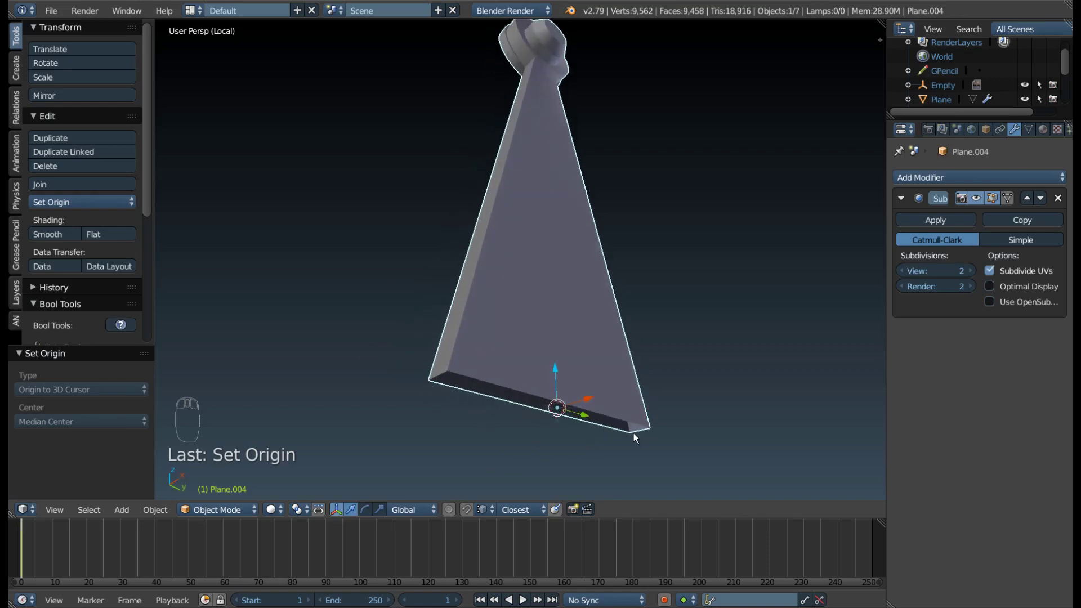
drag(575, 390, 544, 369)
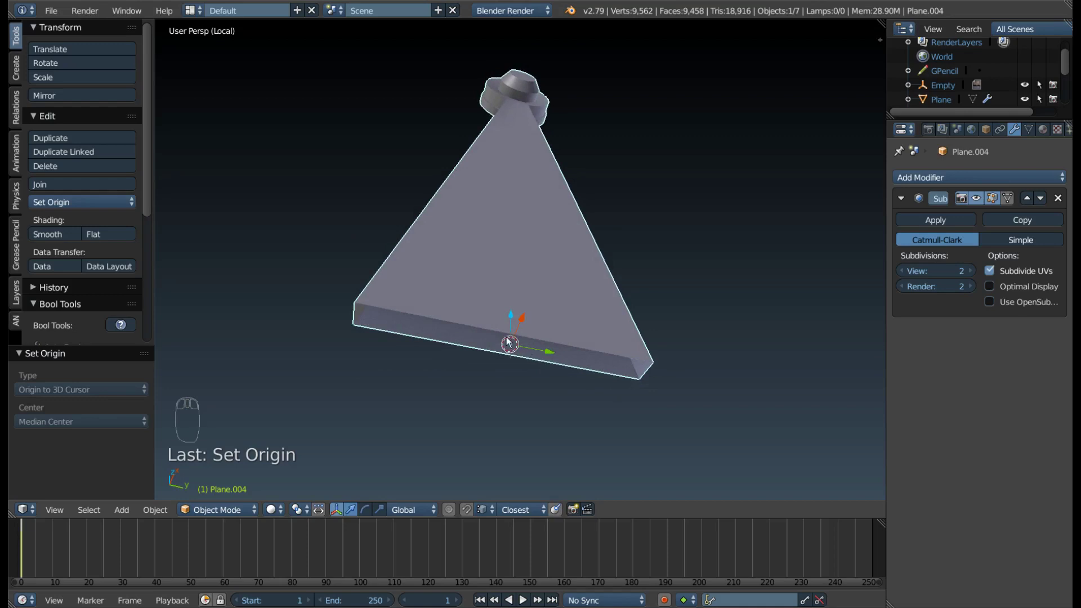
drag(459, 396, 466, 403)
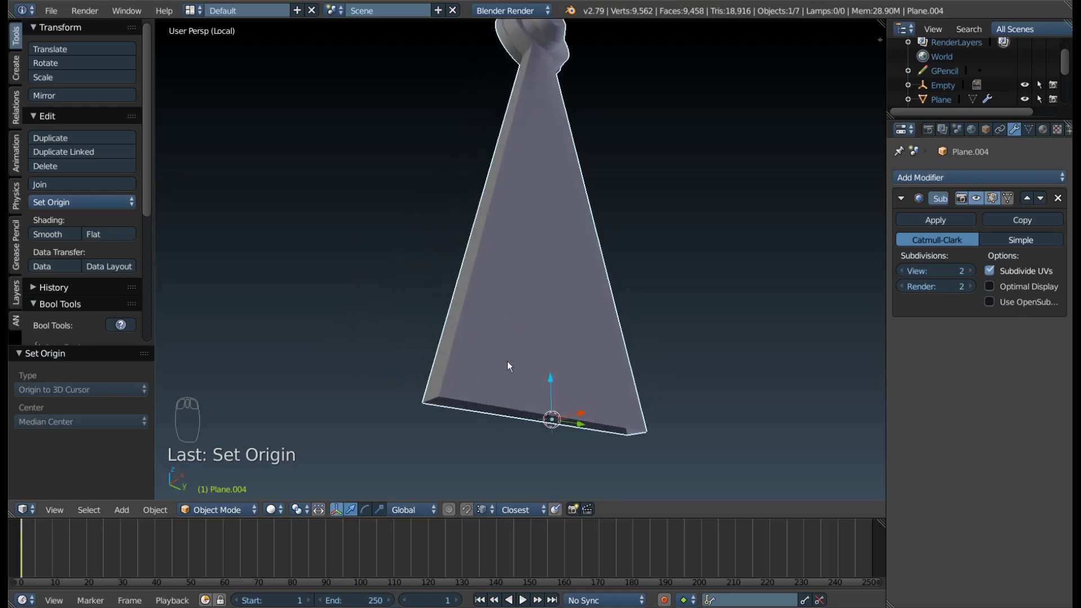
scroll(down, 3)
drag(556, 377, 541, 363)
key(KP_Divide)
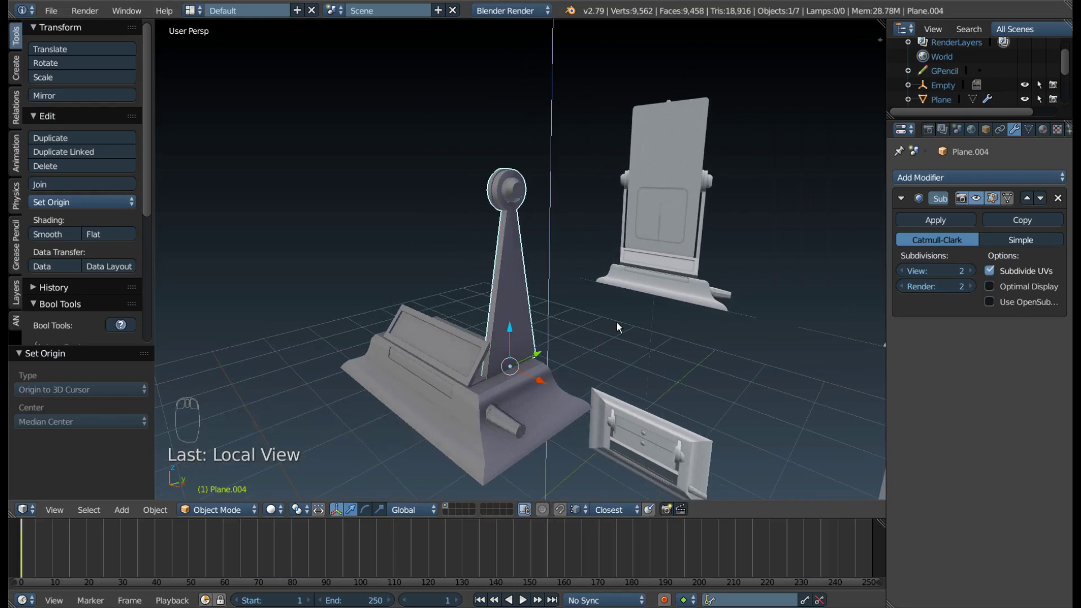
Attempt Ctrl+A apply on the stand (refused for multi-user mesh), then select duplicate Plane.005.
key(F9)
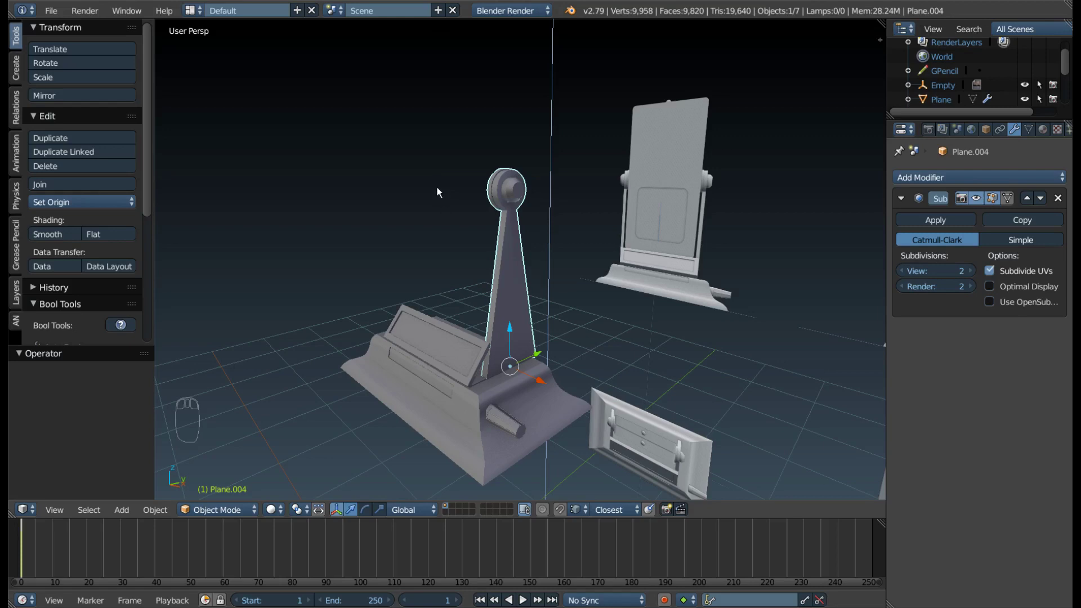
key(ctrl+a)
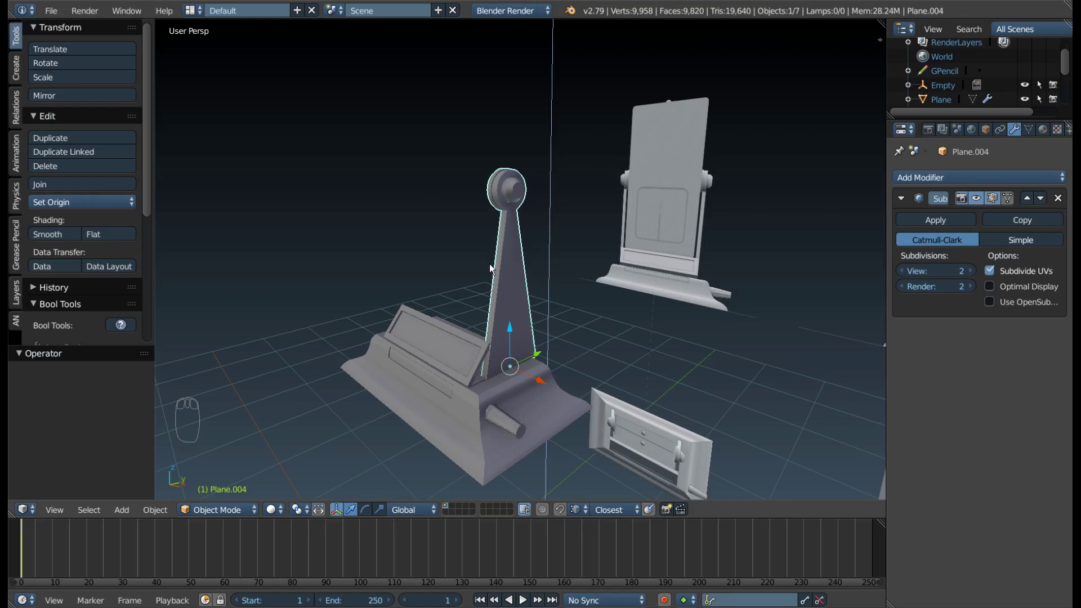
key(ctrl+a)
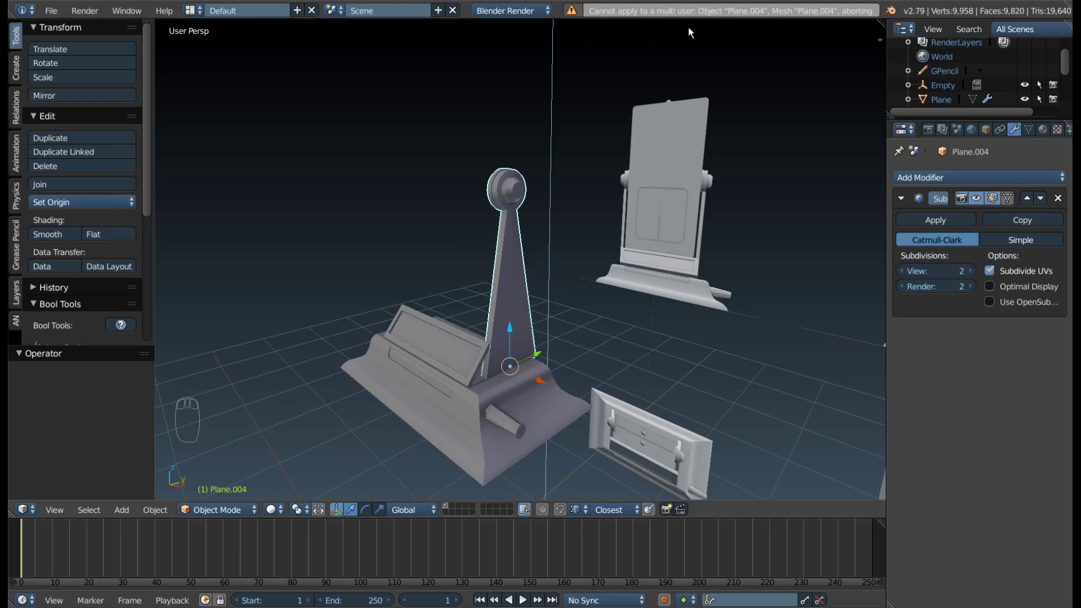
scroll(down, 3)
drag(596, 217, 721, 224)
drag(721, 224, 674, 216)
Delete the extra stand copy and apply Rotation & Scale to the hinge stand Plane.004.
key(x)
middle_click(675, 216)
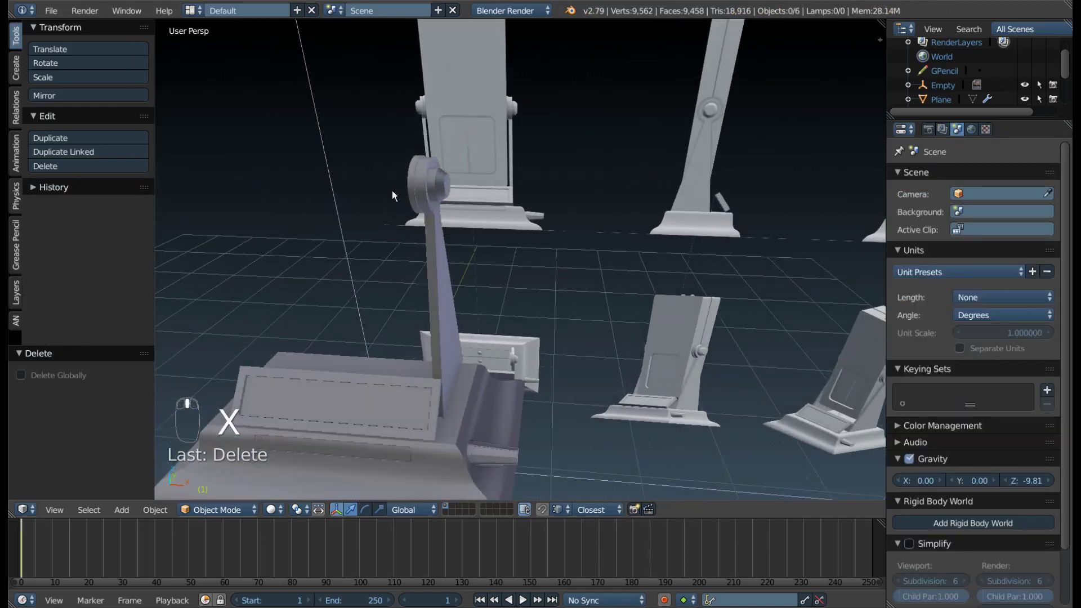
drag(435, 235, 481, 225)
key(ctrl+a)
drag(512, 241, 484, 320)
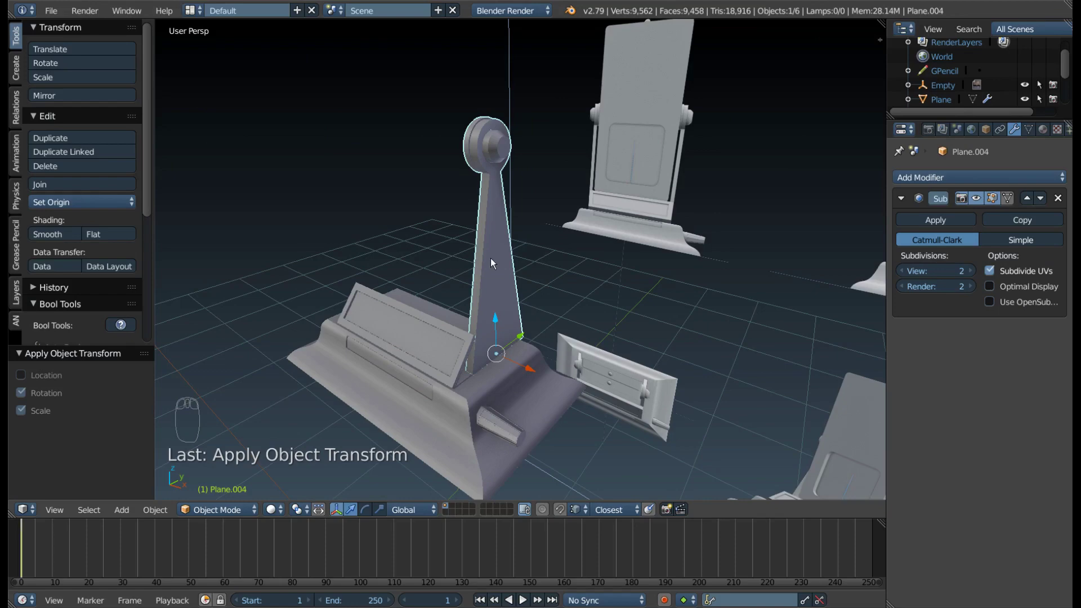
drag(550, 257, 654, 292)
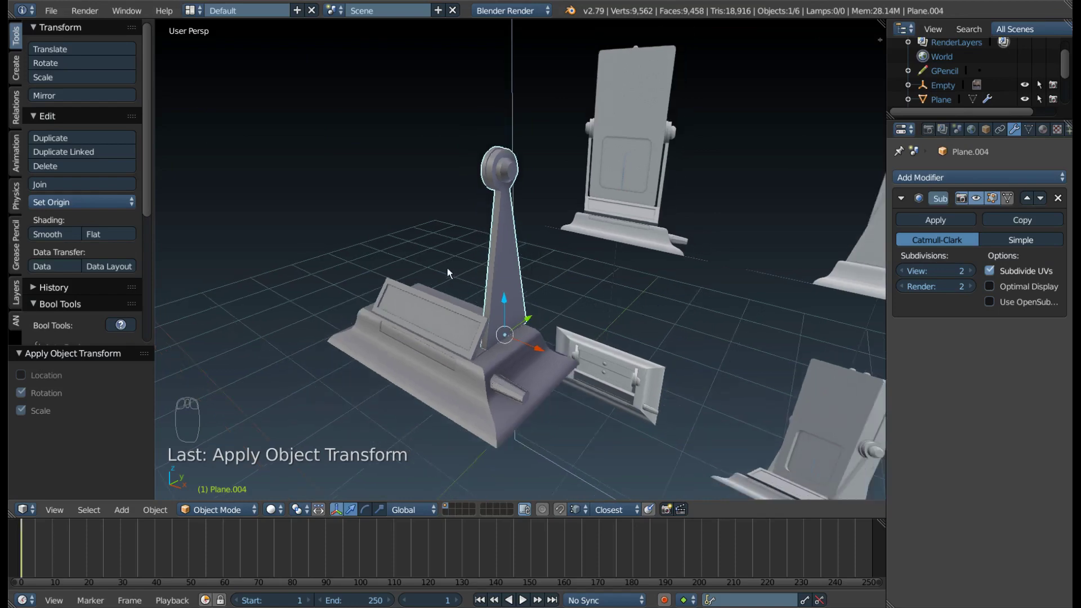
Add an X-axis Mirror modifier with merge to the stand, then select the console screen object.
key(KP_1)
middle_click(568, 242)
drag(460, 270, 974, 176)
drag(974, 176, 793, 323)
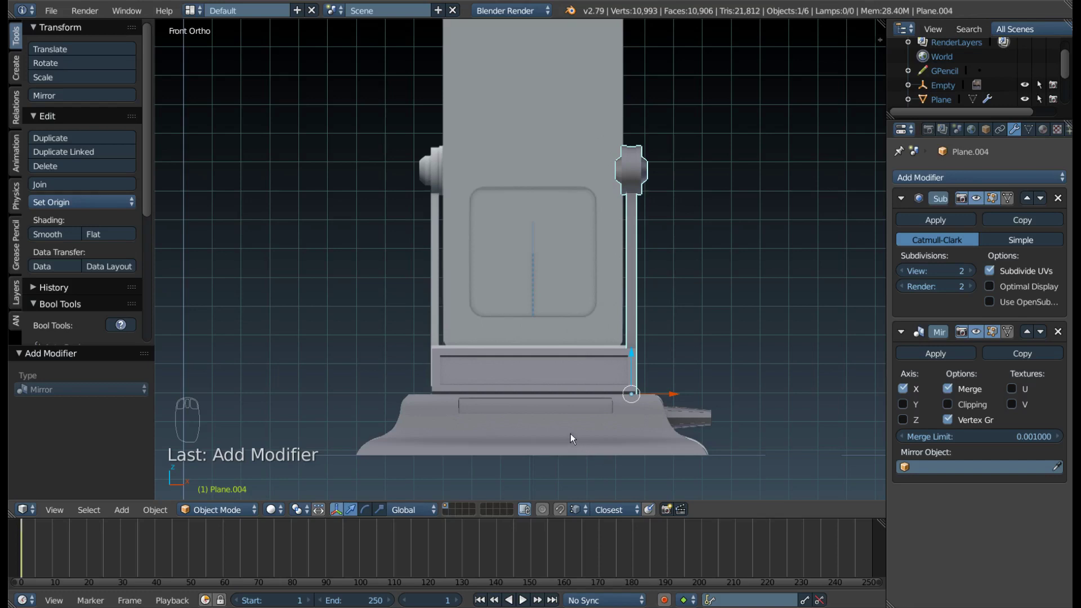
drag(586, 445, 613, 458)
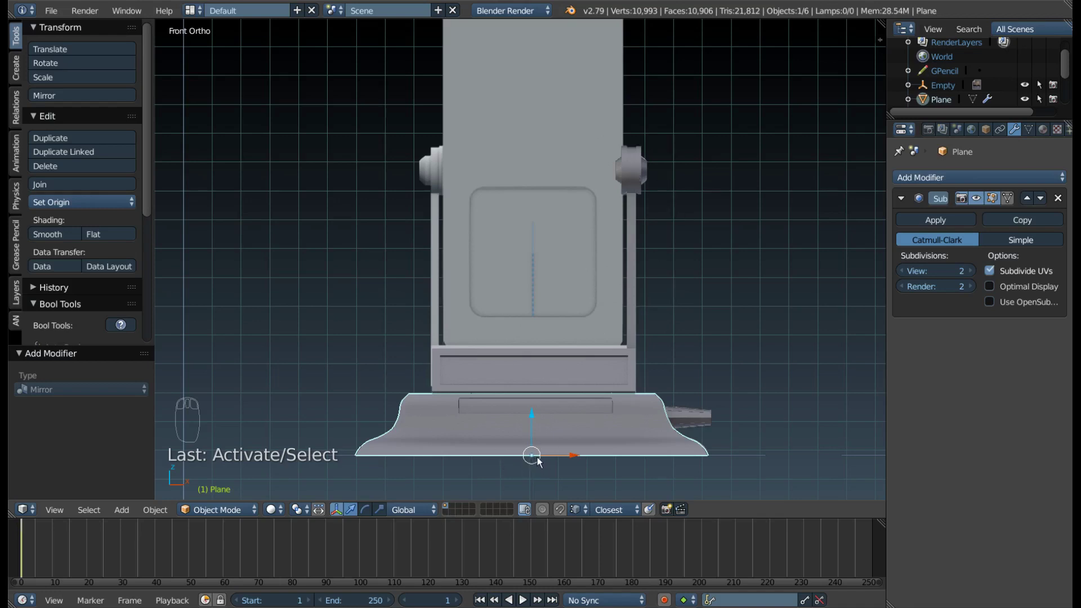
drag(554, 440, 581, 345)
Select the screen's centre vertices in Edit Mode and bring up the snap options for the 3D cursor.
key(Tab)
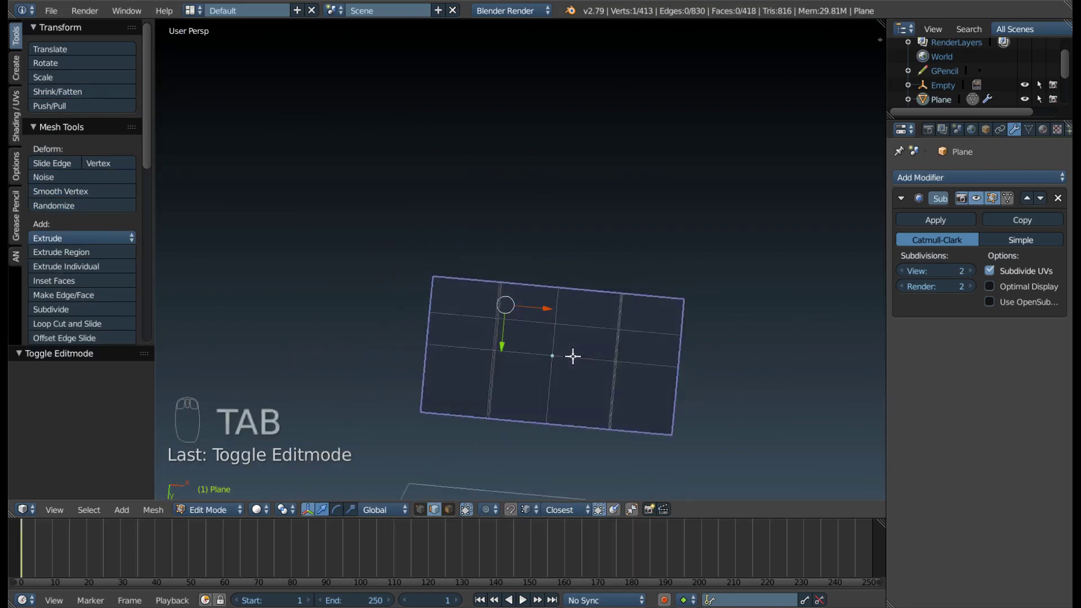
drag(597, 316, 495, 241)
key(ctrl+Tab)
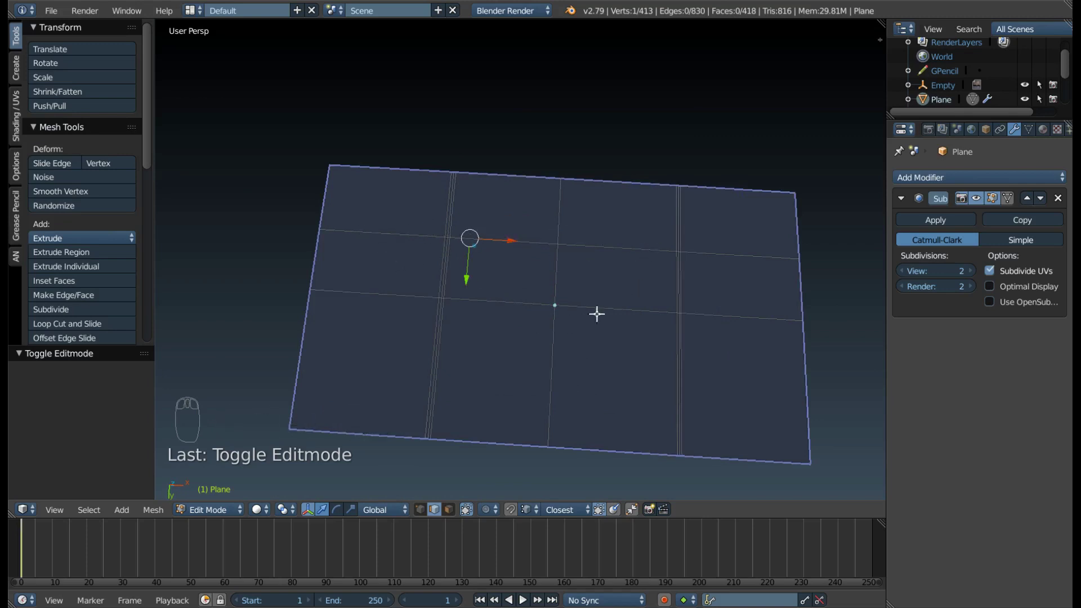
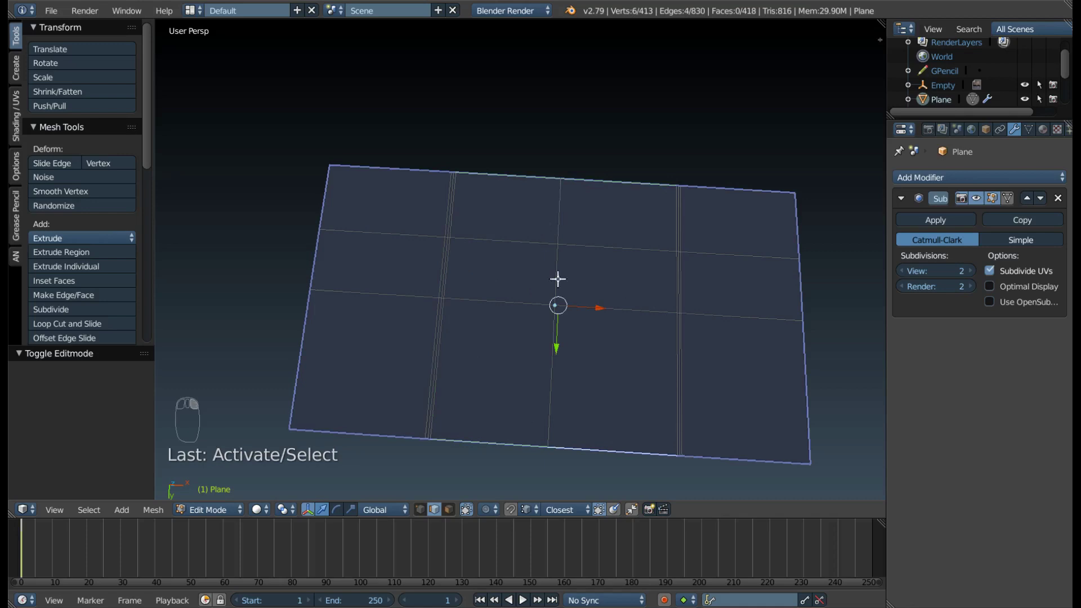
key(shift+s)
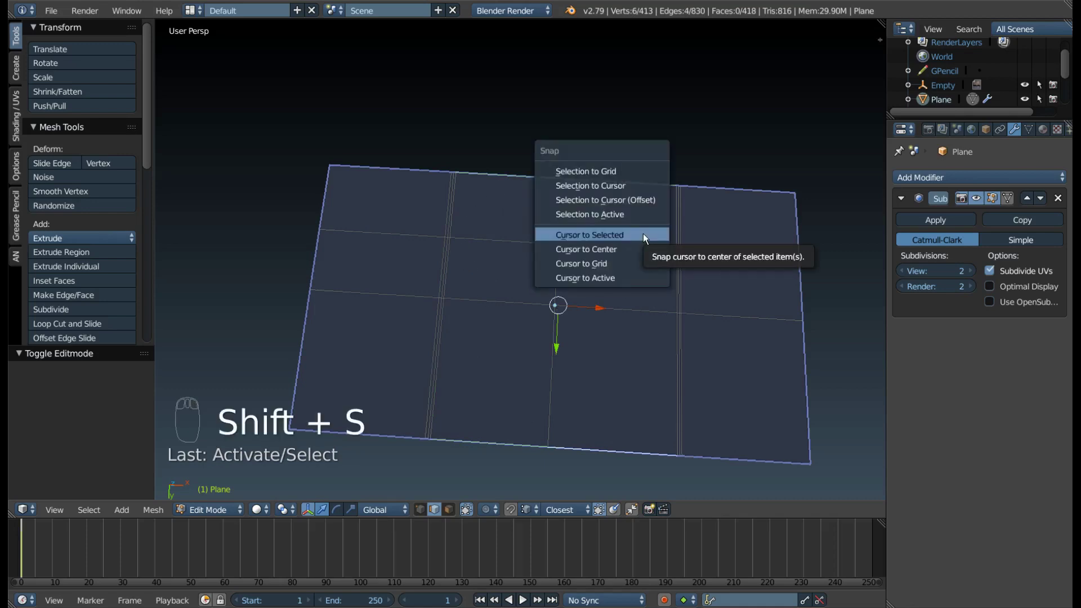
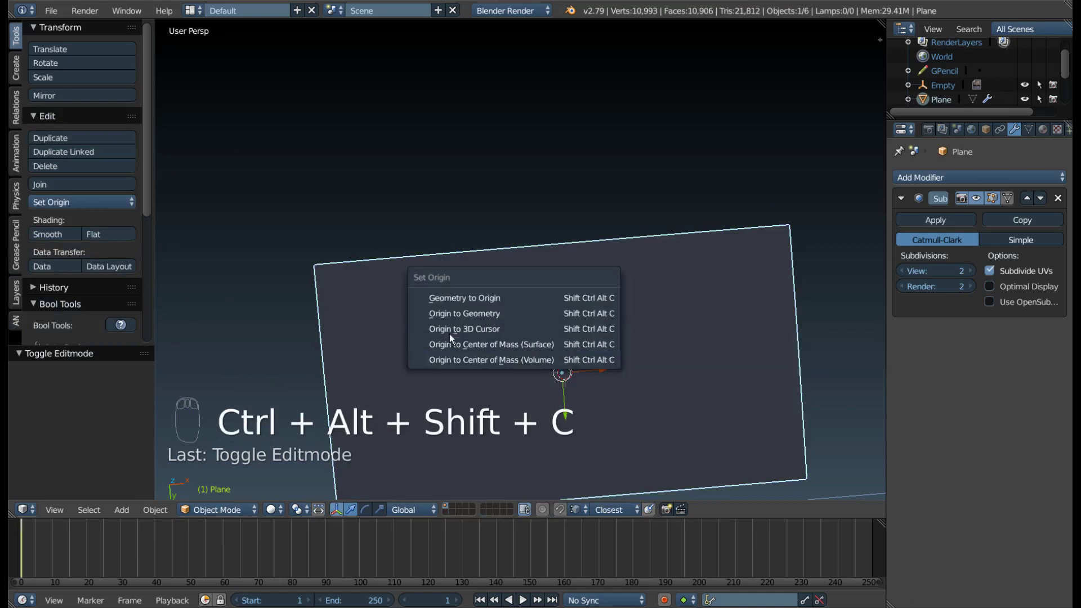
drag(660, 362, 557, 431)
drag(561, 431, 563, 410)
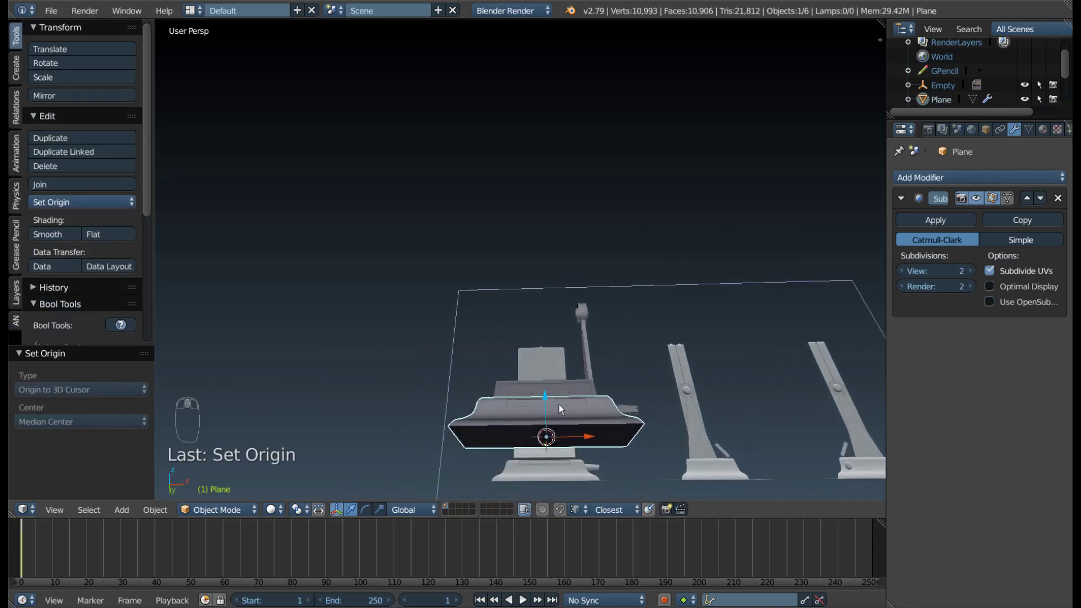
key(KP_1)
middle_click(581, 342)
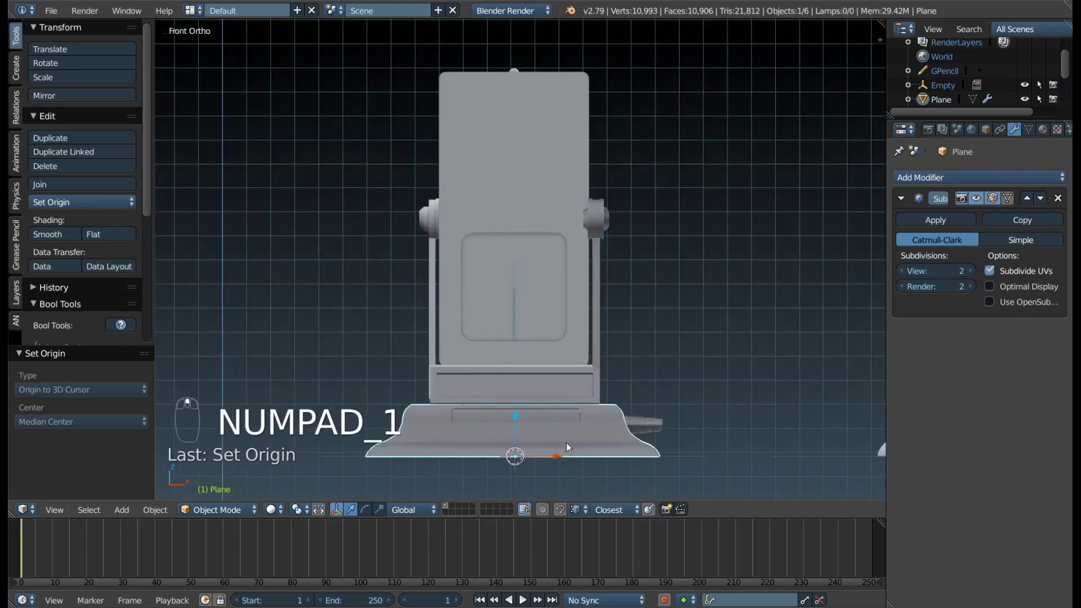
drag(498, 329, 578, 412)
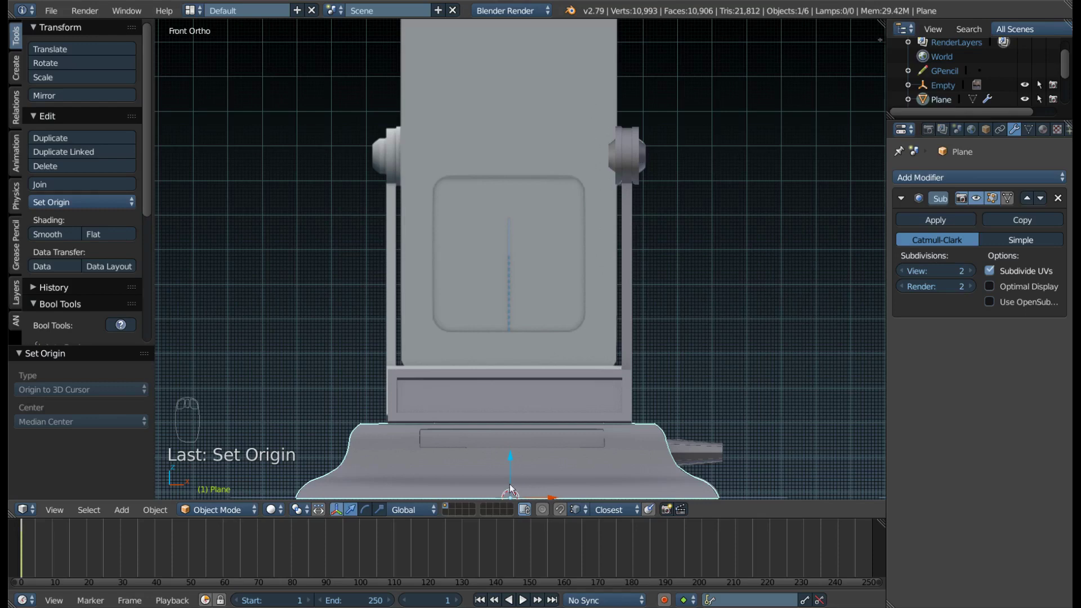
drag(498, 434, 633, 171)
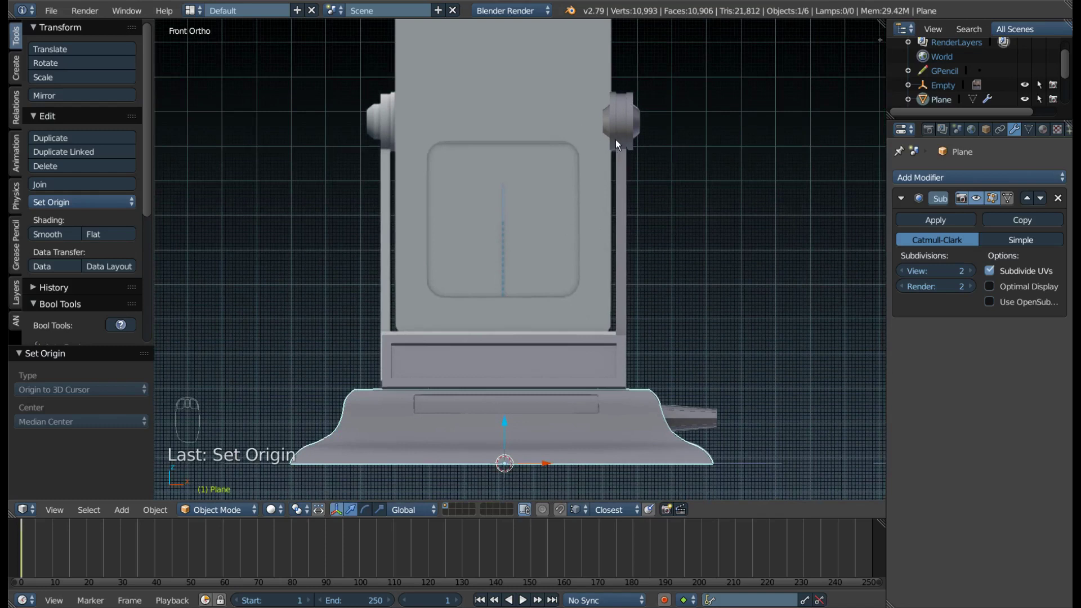
Mirror the hinge stand Plane.004 about the console body Plane along X with merge, then check both caps.
drag(626, 135, 618, 76)
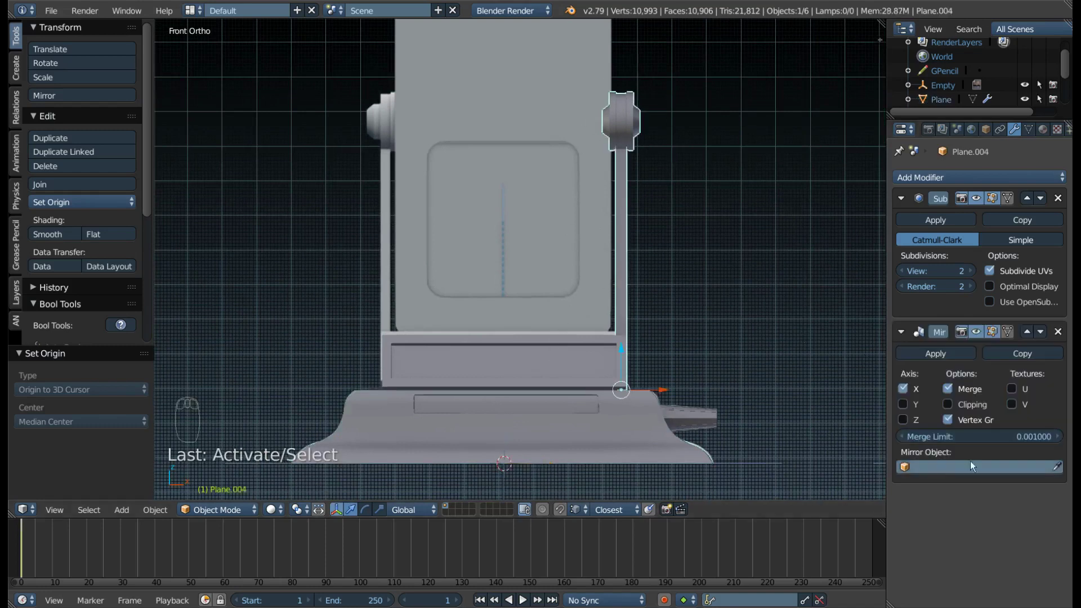
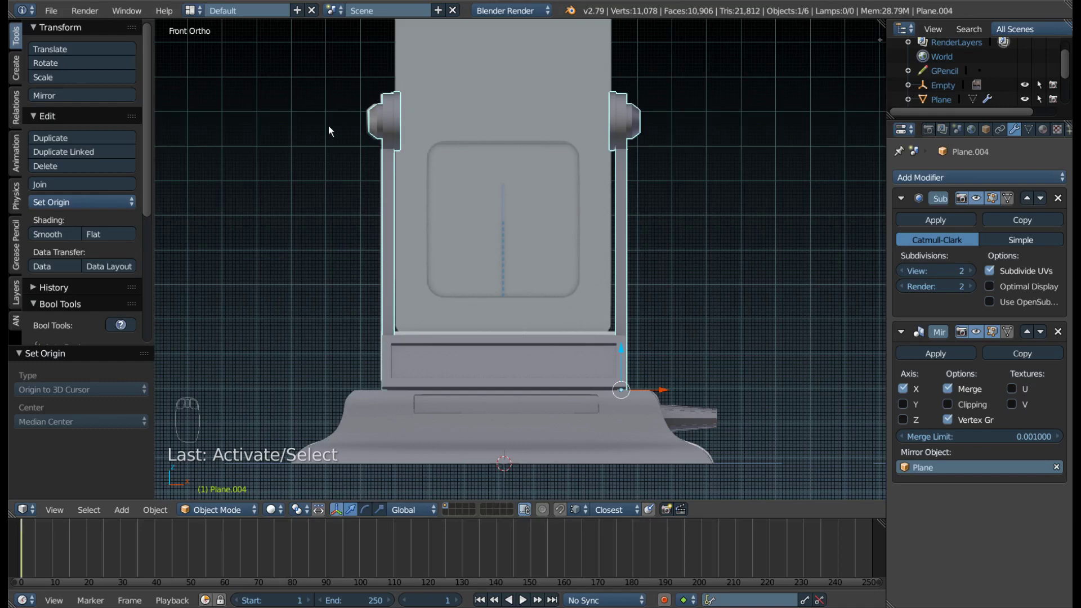
key(F9)
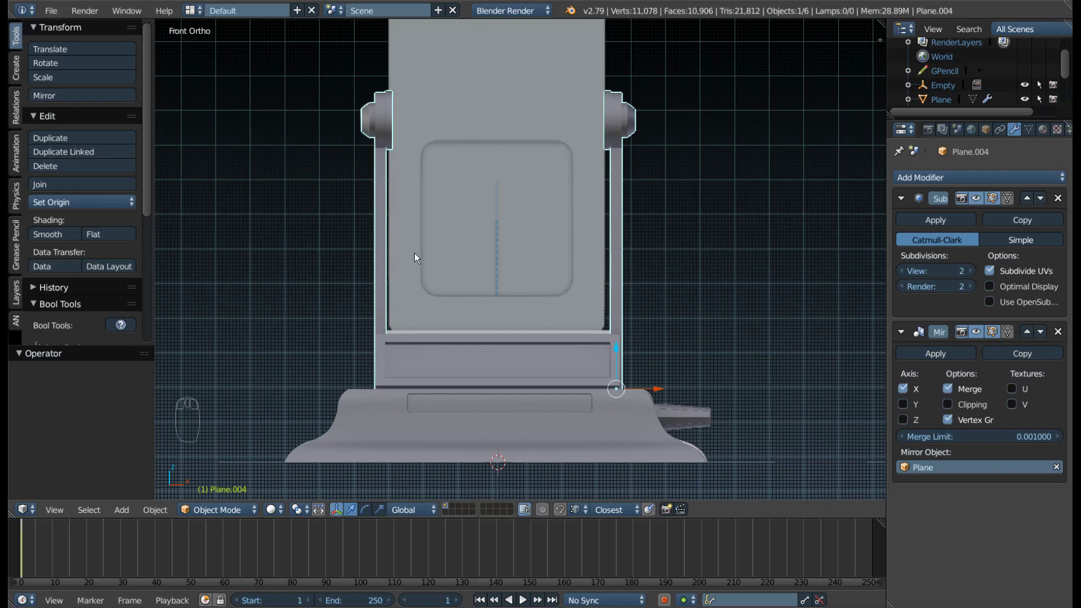
scroll(down, 3)
scroll(down, 3)
scroll(down, 3)
drag(481, 154, 475, 62)
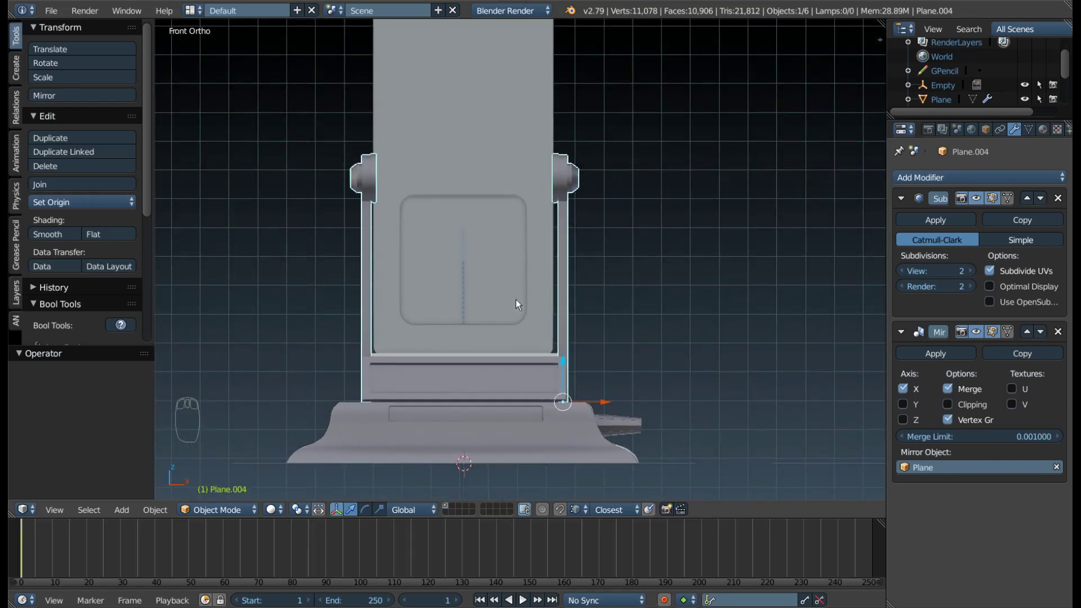
drag(596, 314, 651, 311)
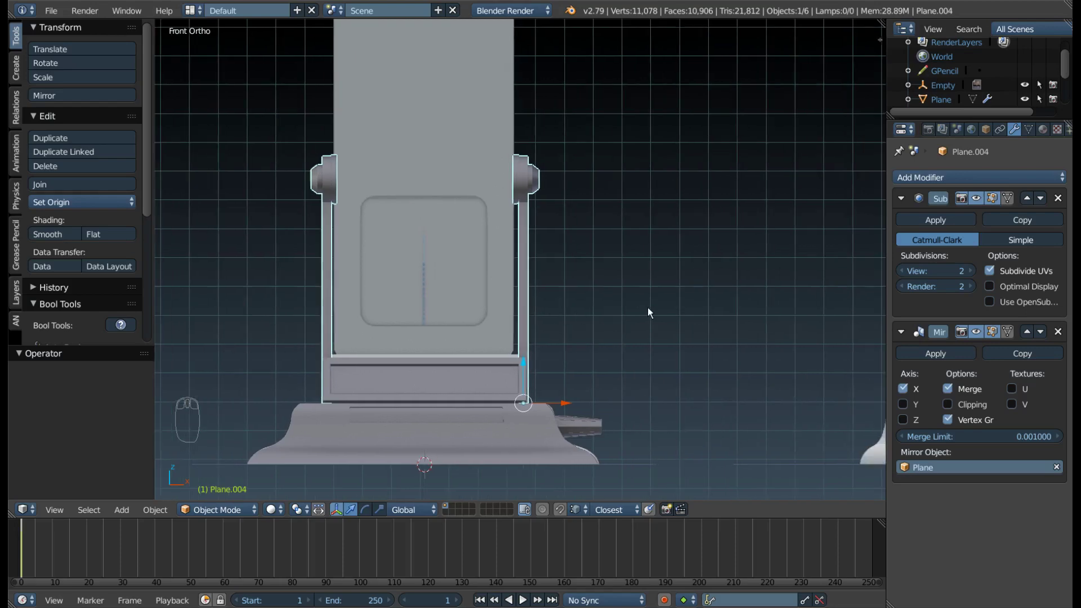